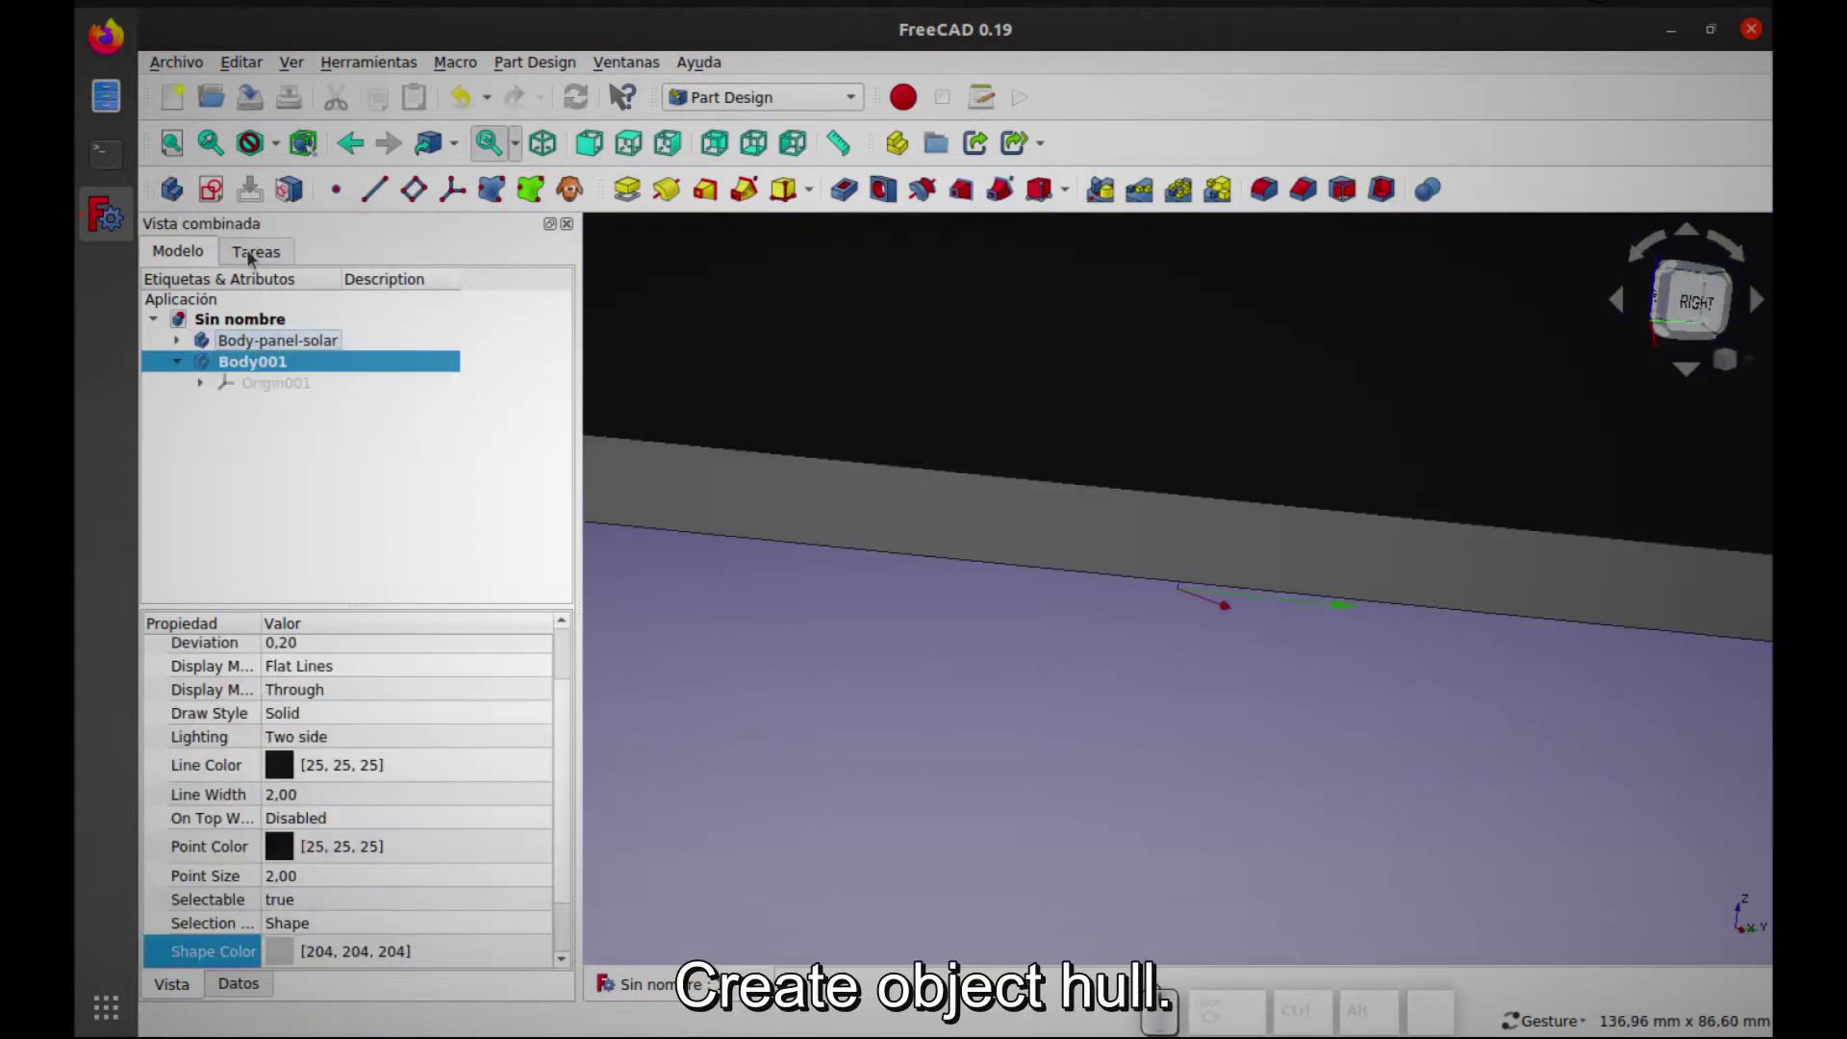
# Rename Body001 to Body-casco in the model tree
pyautogui.press('F2')
pyautogui.press('Right')
pyautogui.press('BackSpace')
pyautogui.press('BackSpace')
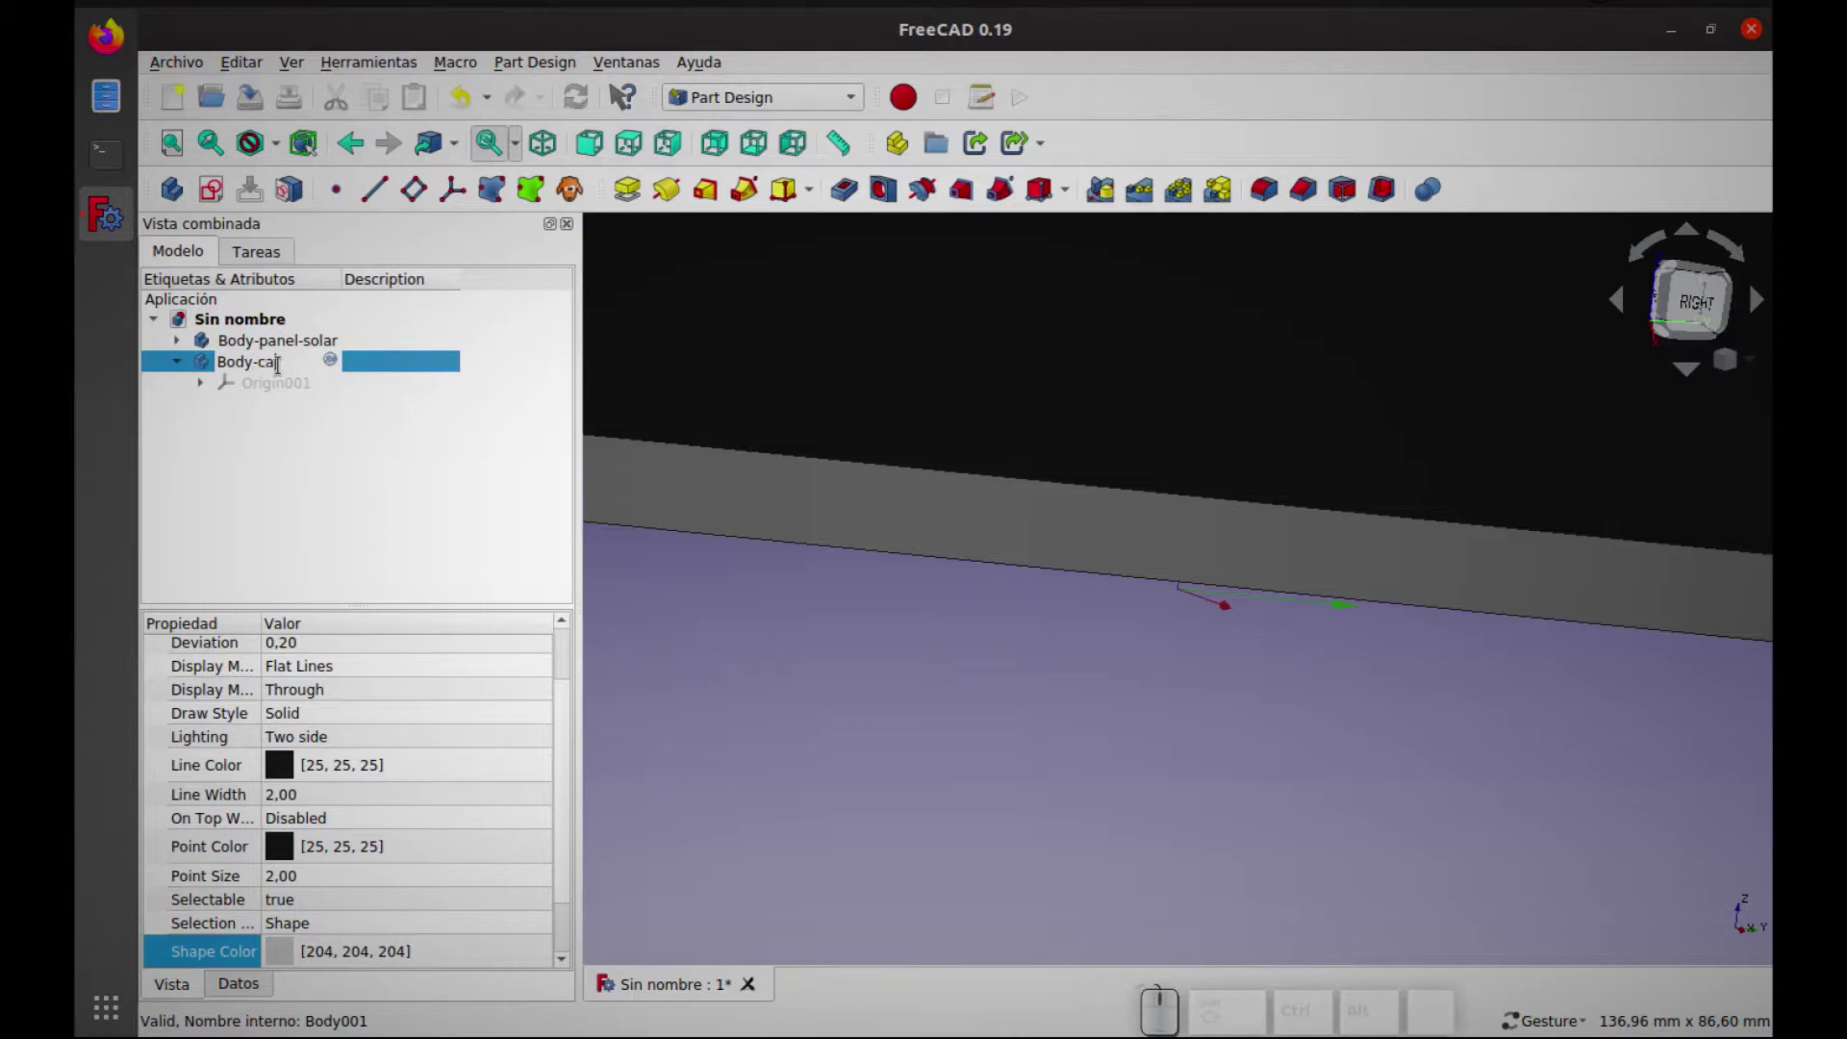
pyautogui.press('Return')
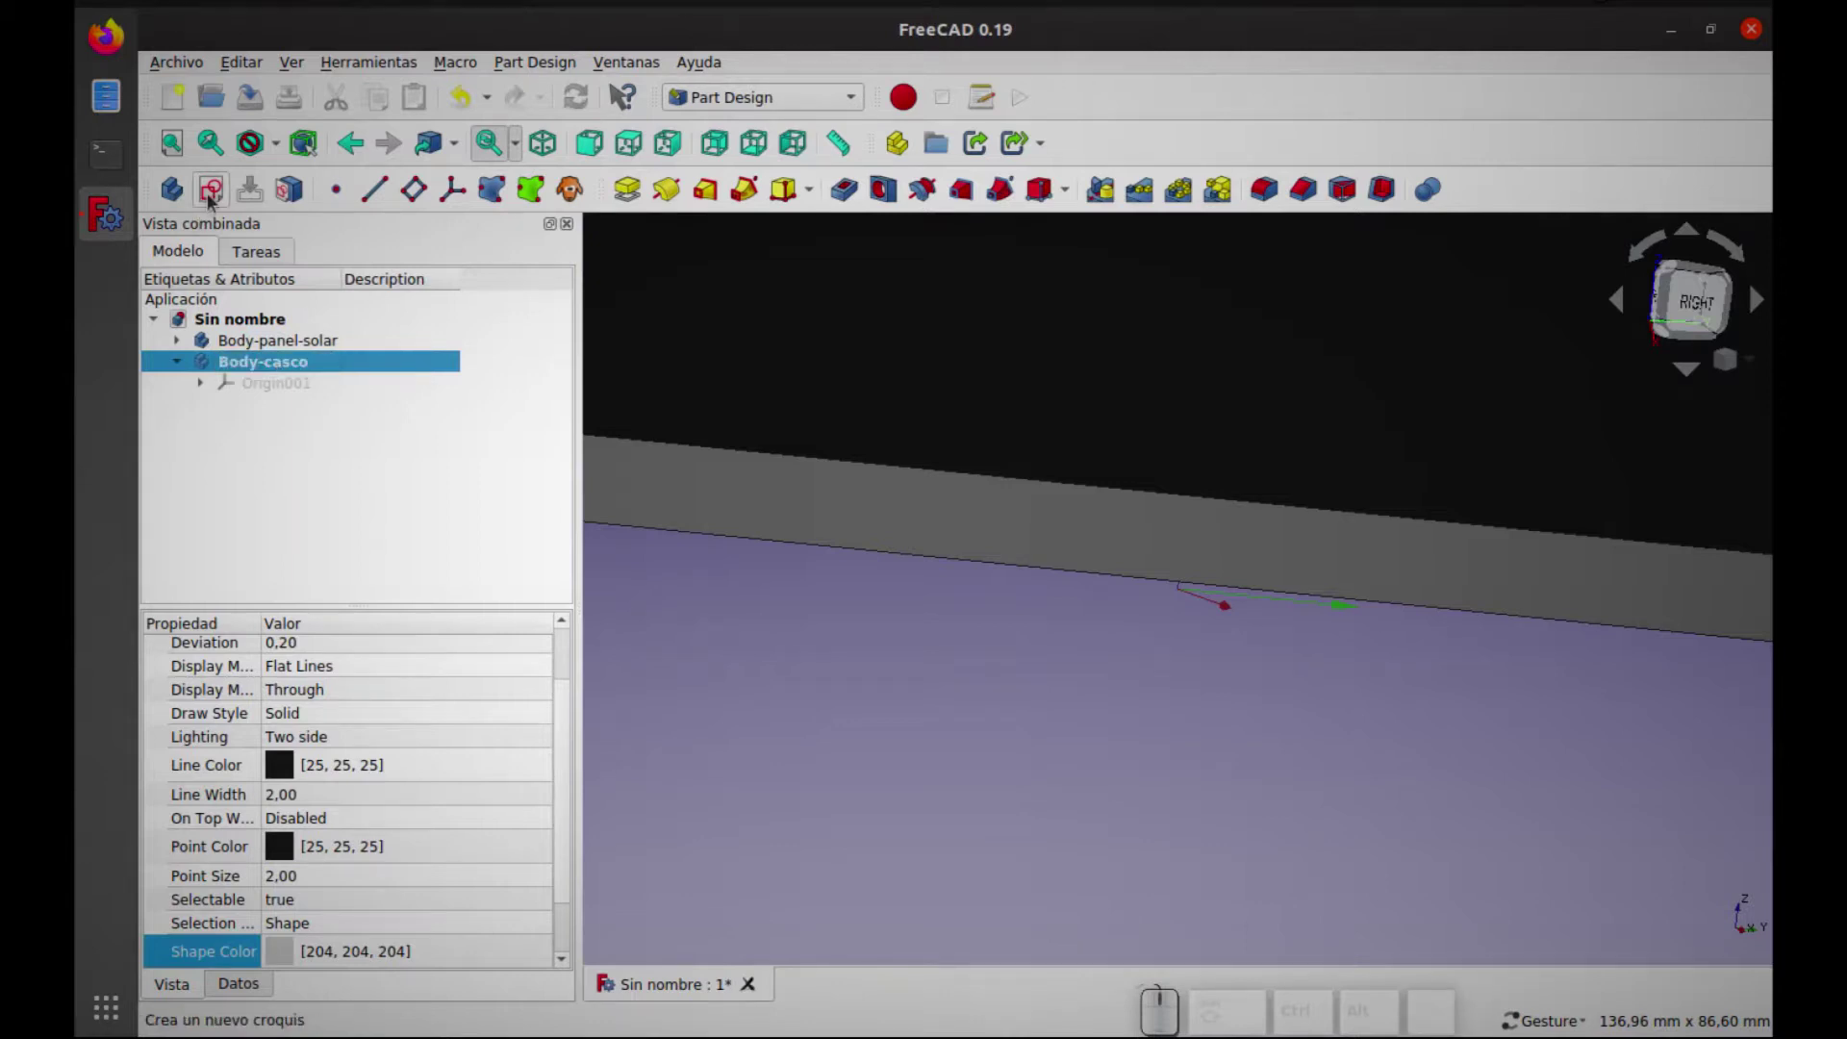
# Create a new sketch in Body-casco with YZ_Plane001 as its support plane
pyautogui.click(215, 202)
pyautogui.scroll(-3)
pyautogui.moveTo(1666, 716); pyautogui.dragTo(1534, 657)
pyautogui.scroll(-3)
pyautogui.click(1493, 725)
pyautogui.scroll(3)
pyautogui.scroll(3)
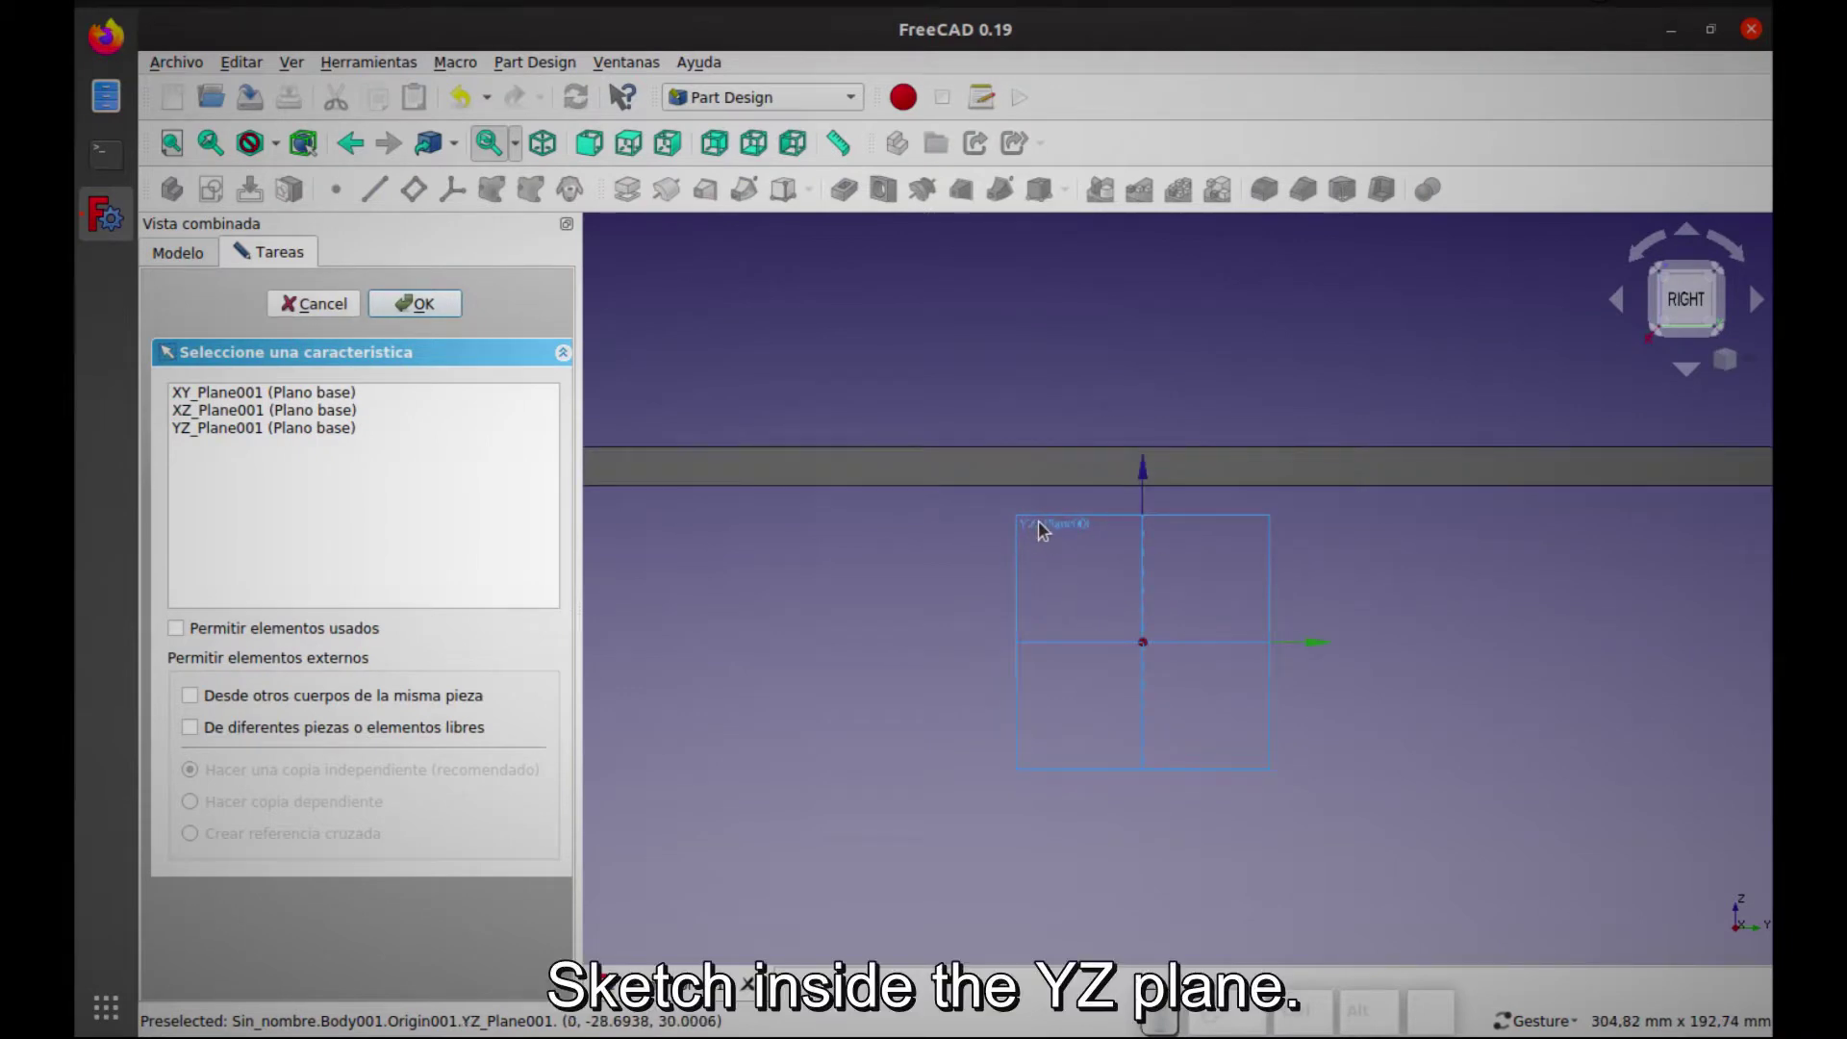
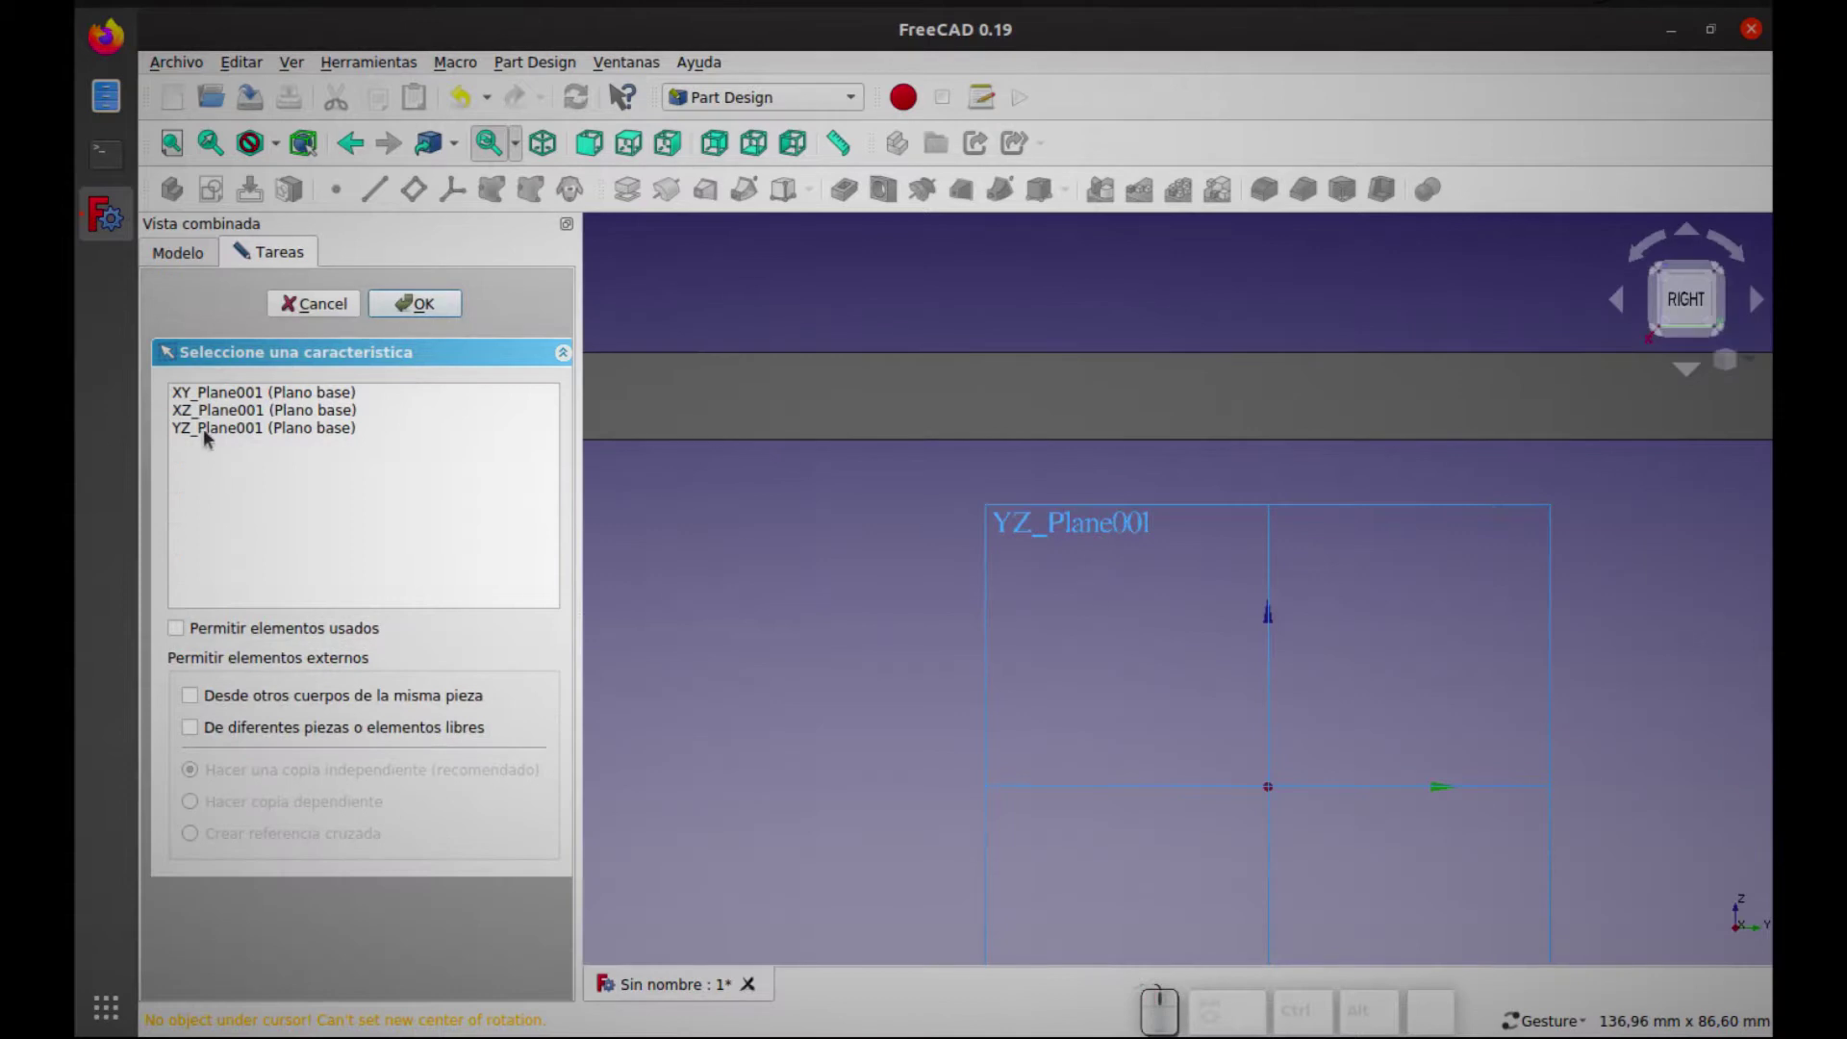
pyautogui.click(211, 435)
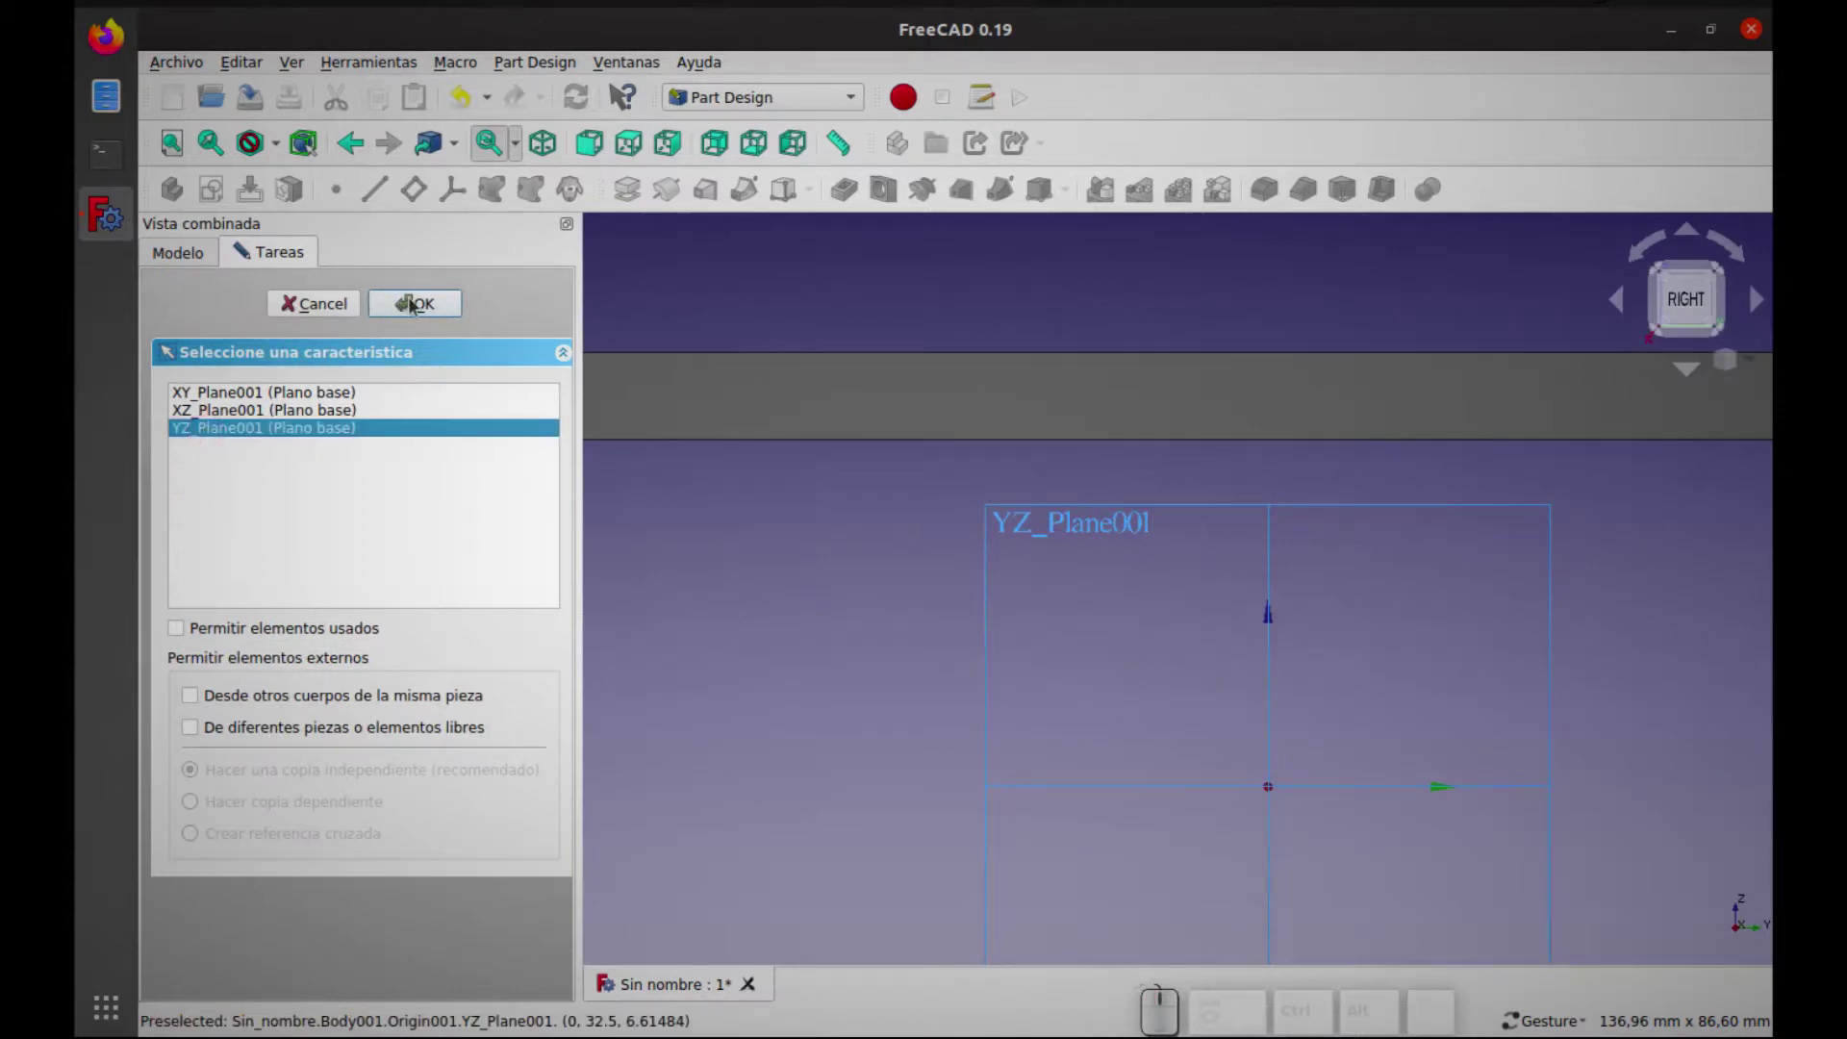
# Draw the frame's horizontal top line on the axis and continue the polyline as an arc curving down
pyautogui.doubleClick(416, 306)
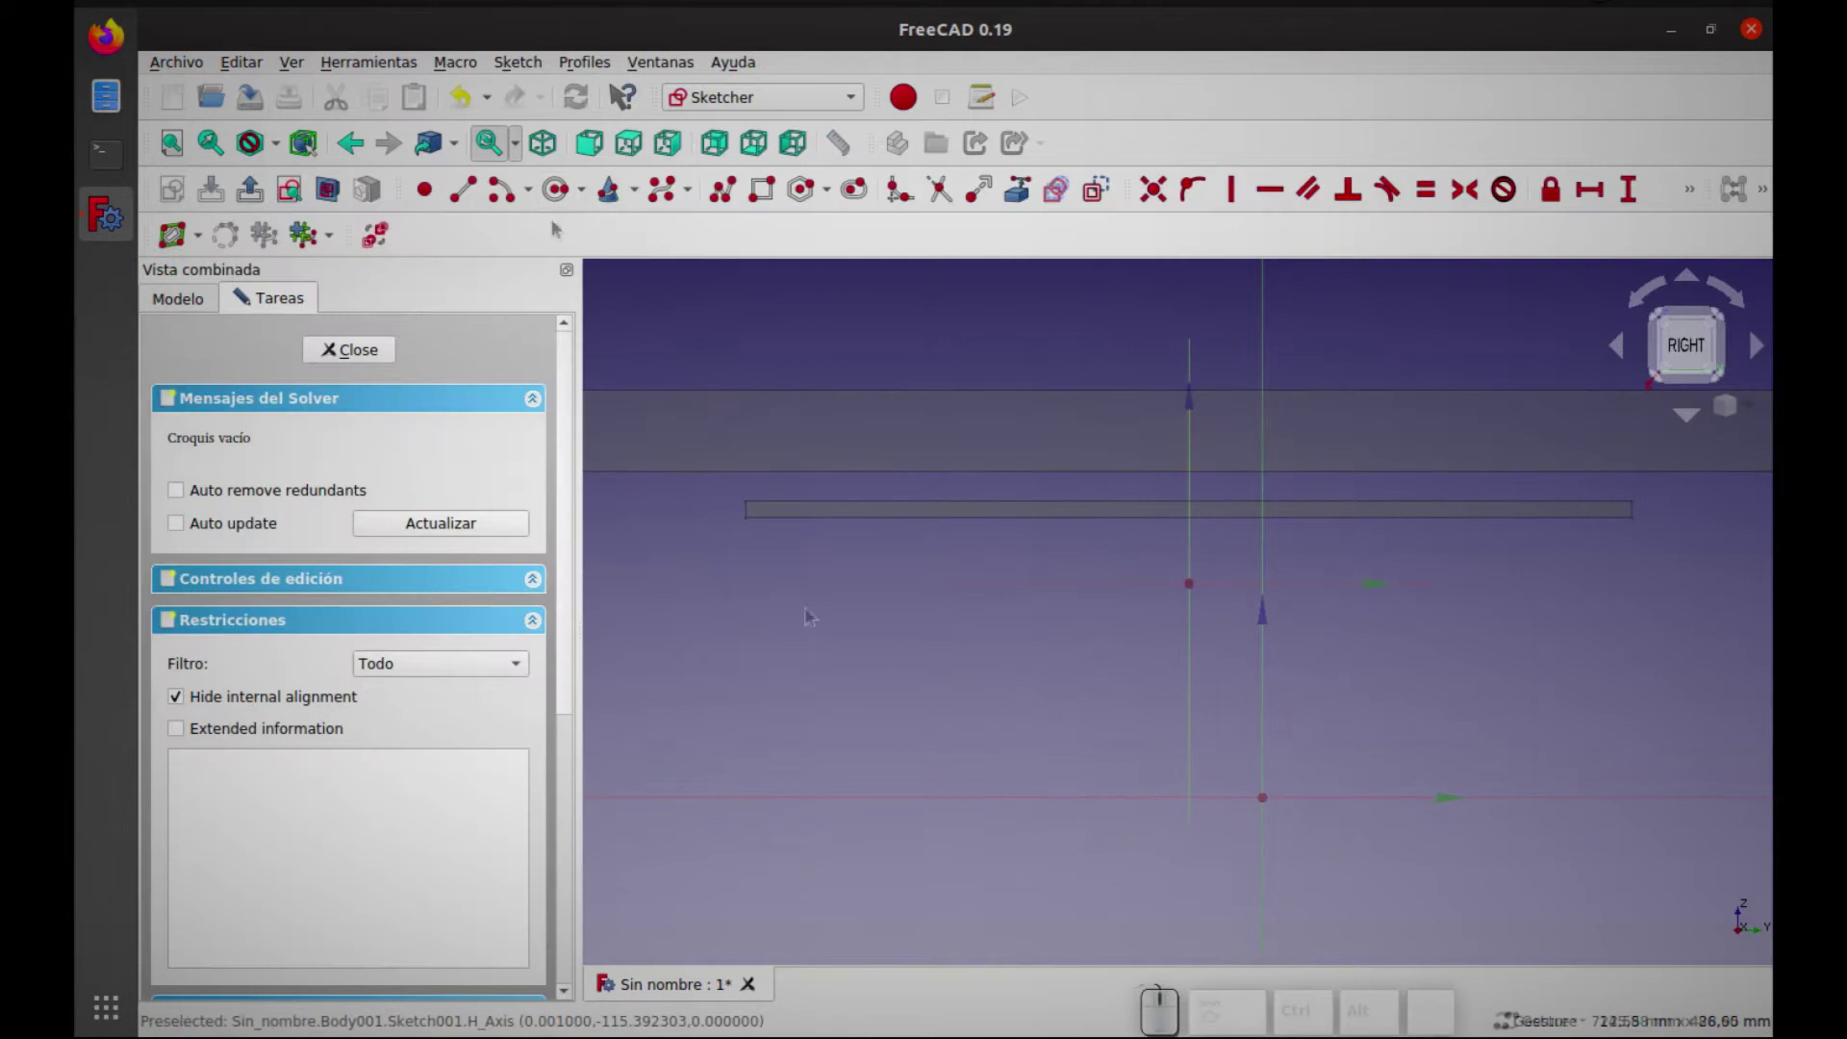
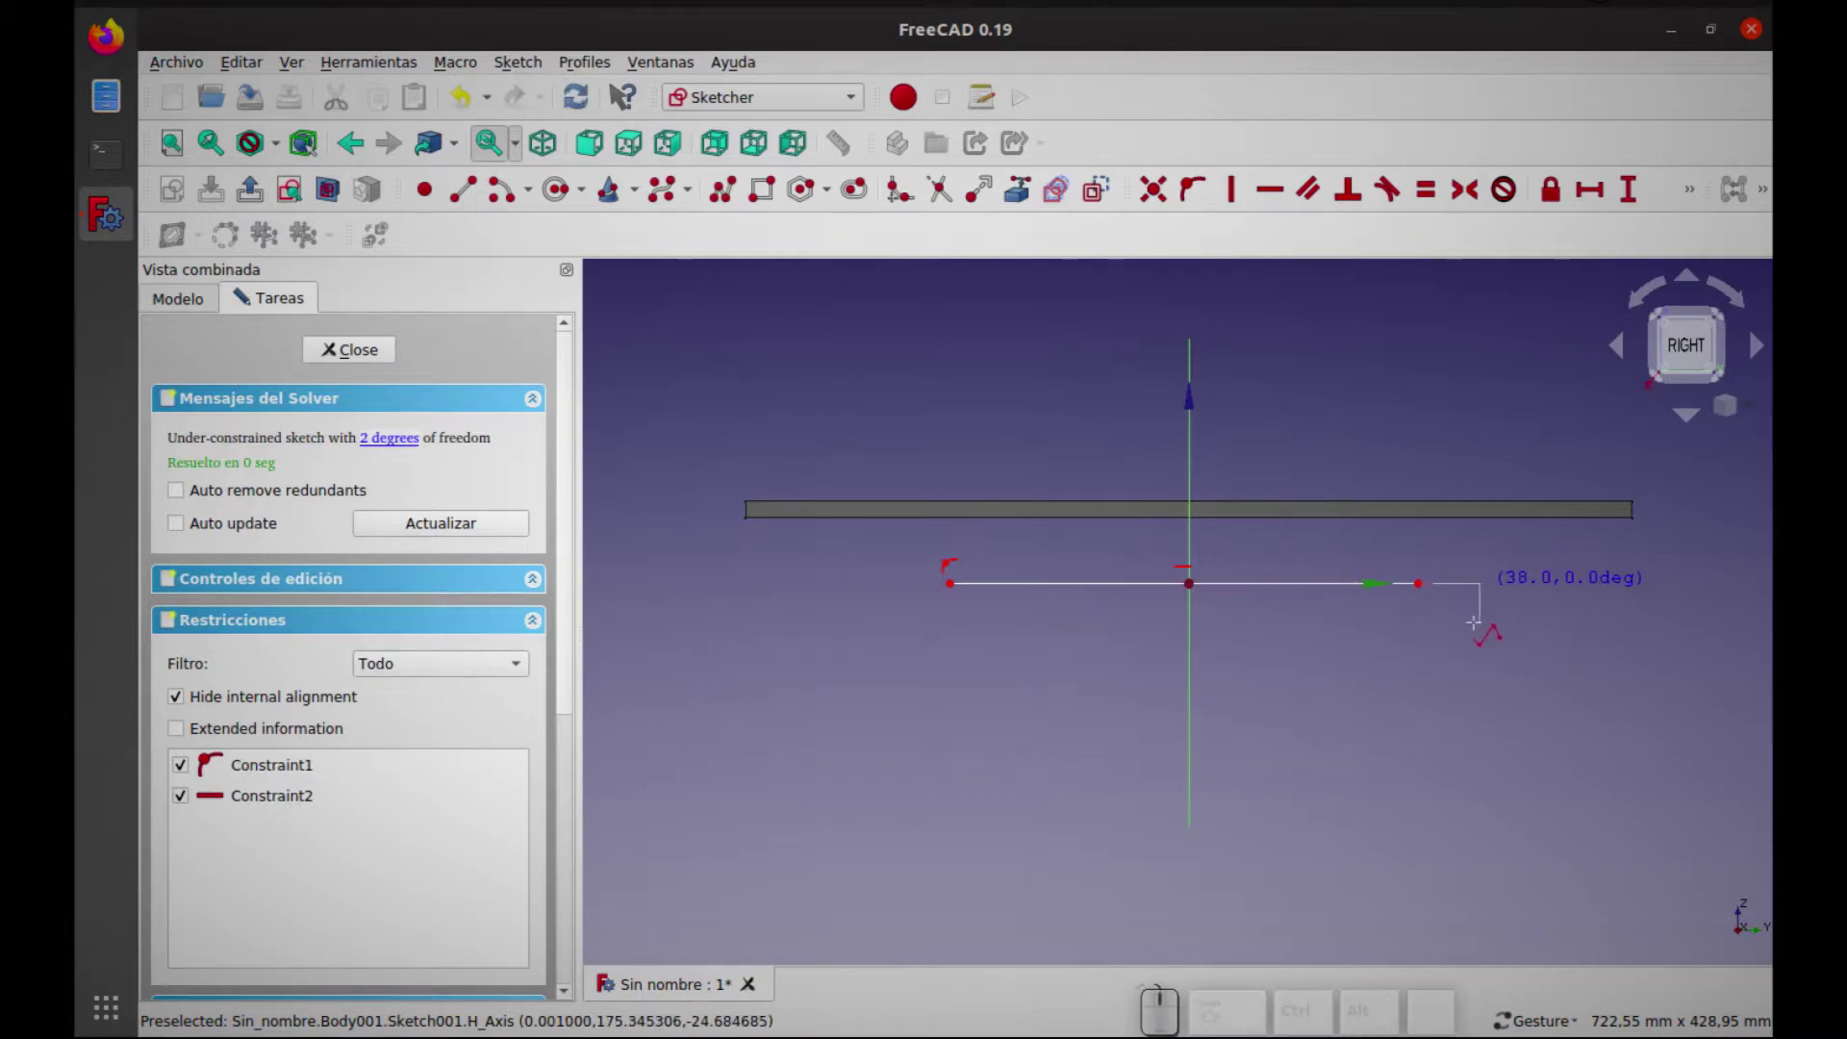
pyautogui.press('m')
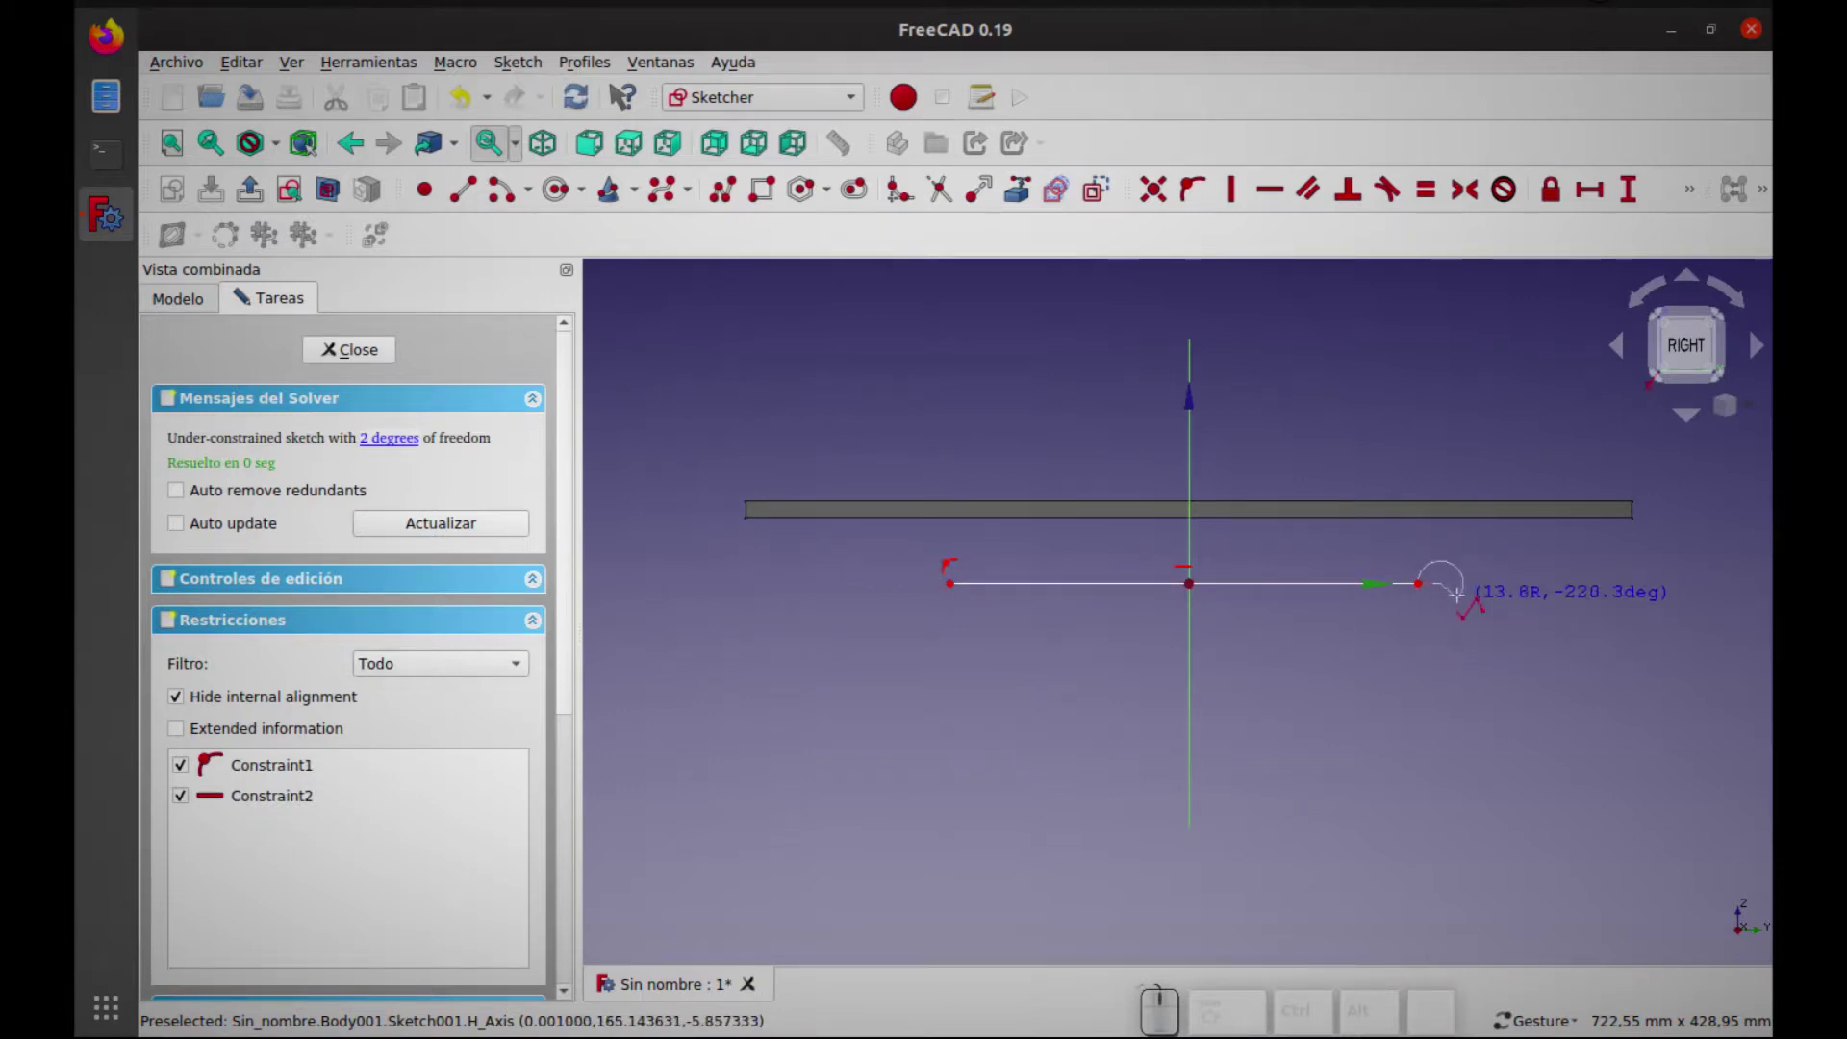
pyautogui.press('m')
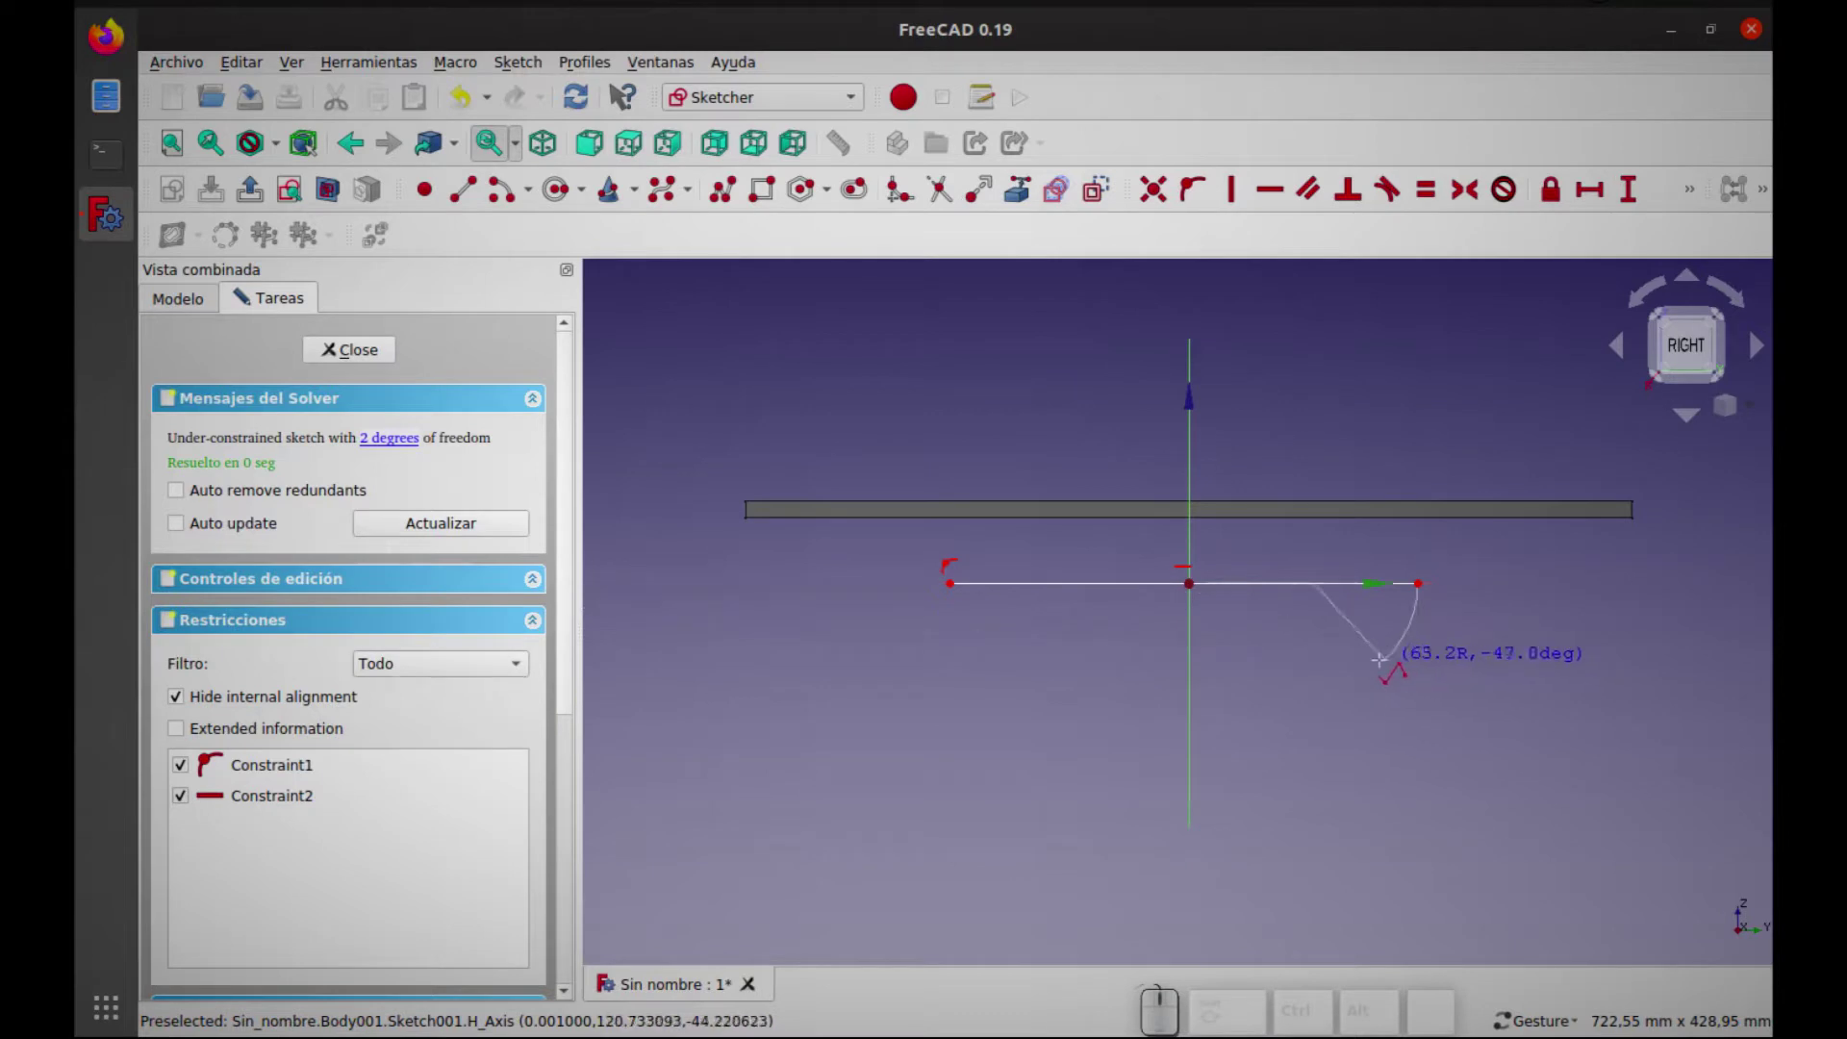
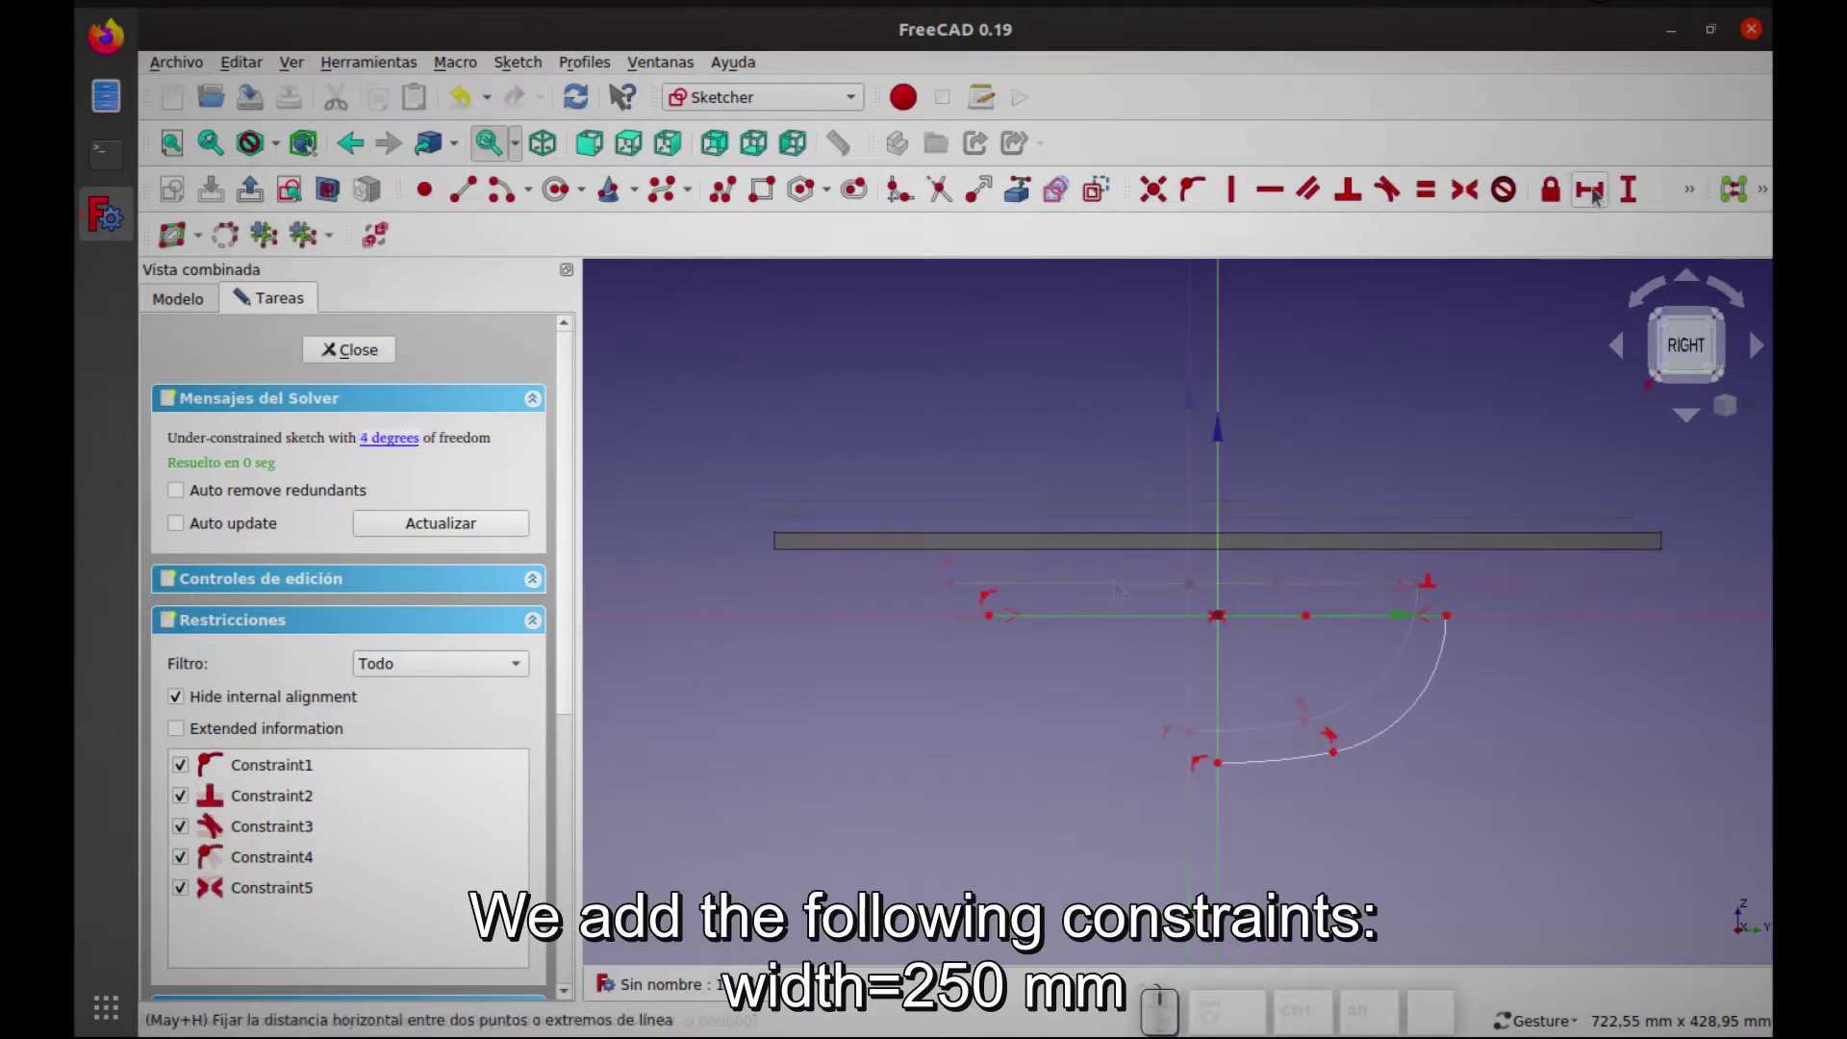
# Constrain the frame's top line to a horizontal span of 250 mm
pyautogui.click(1599, 196)
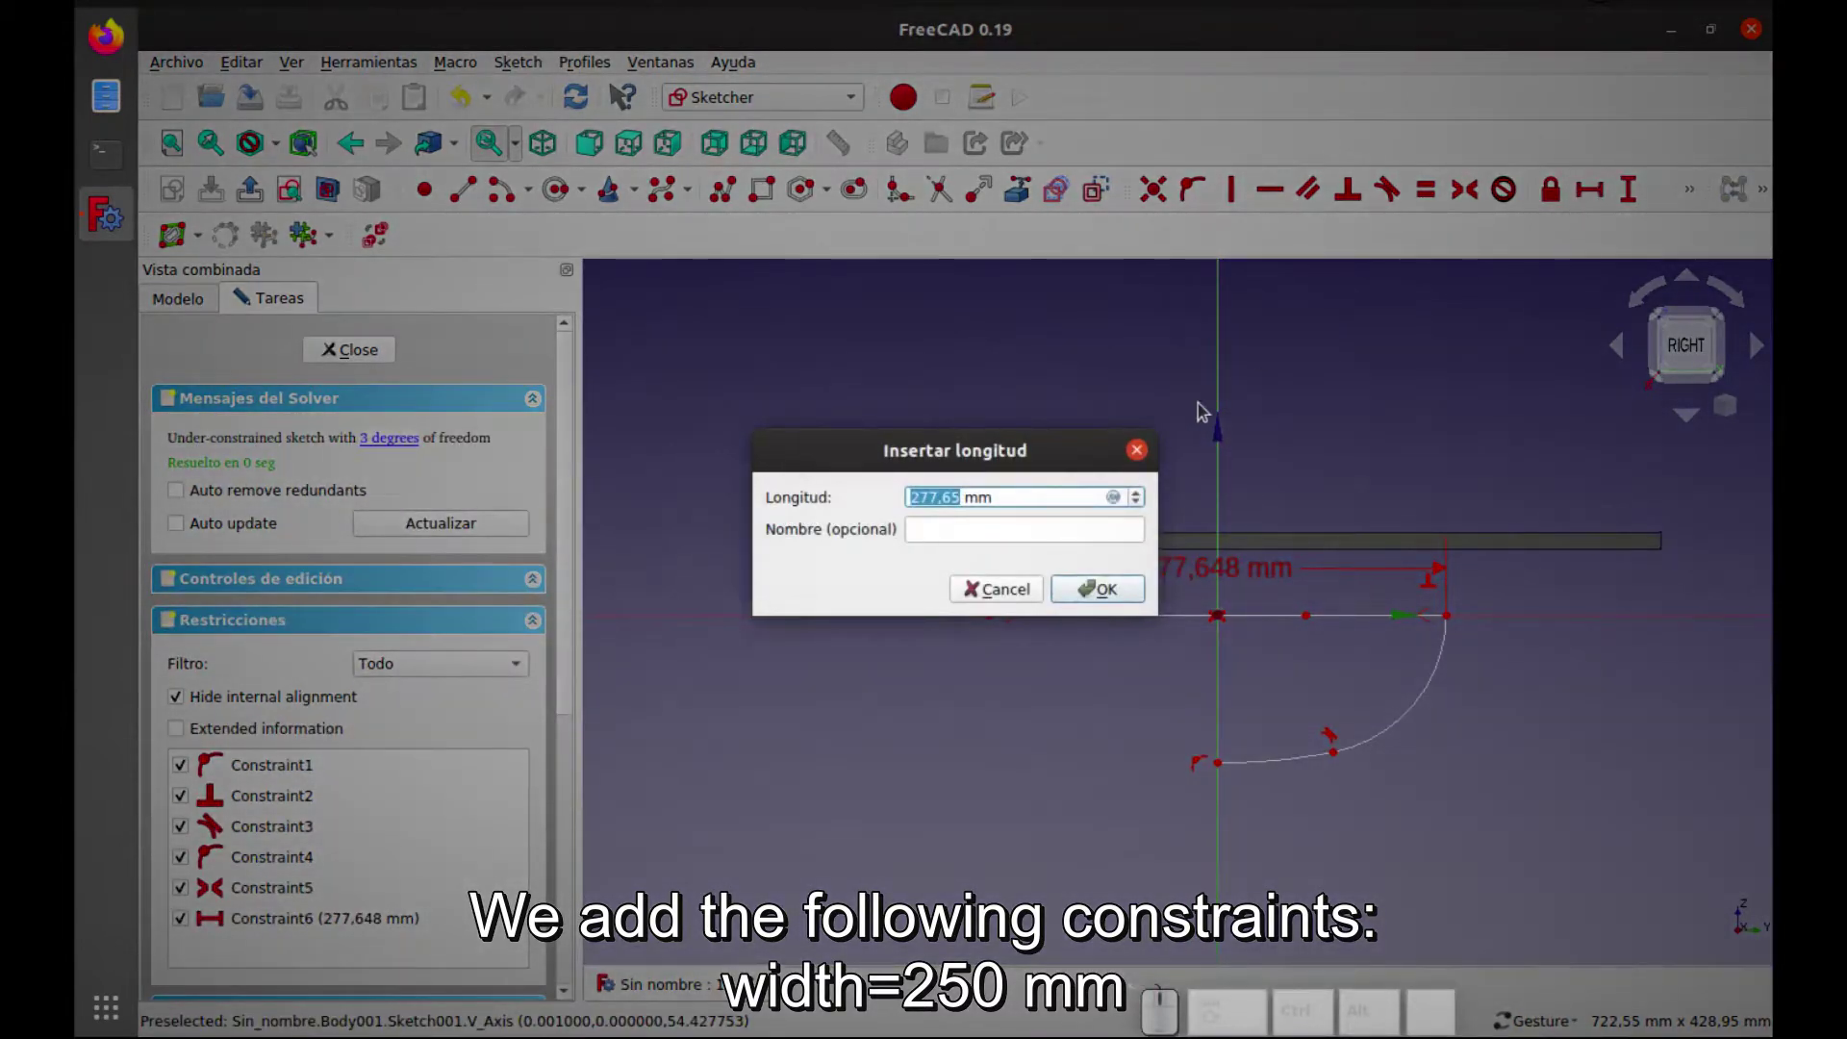
pyautogui.press('2')
pyautogui.press('5')
pyautogui.press('Return')
pyautogui.click(1189, 570)
# Give the corner arc a 68 mm radius and the frame a 75 mm vertical depth
pyautogui.click(1186, 585)
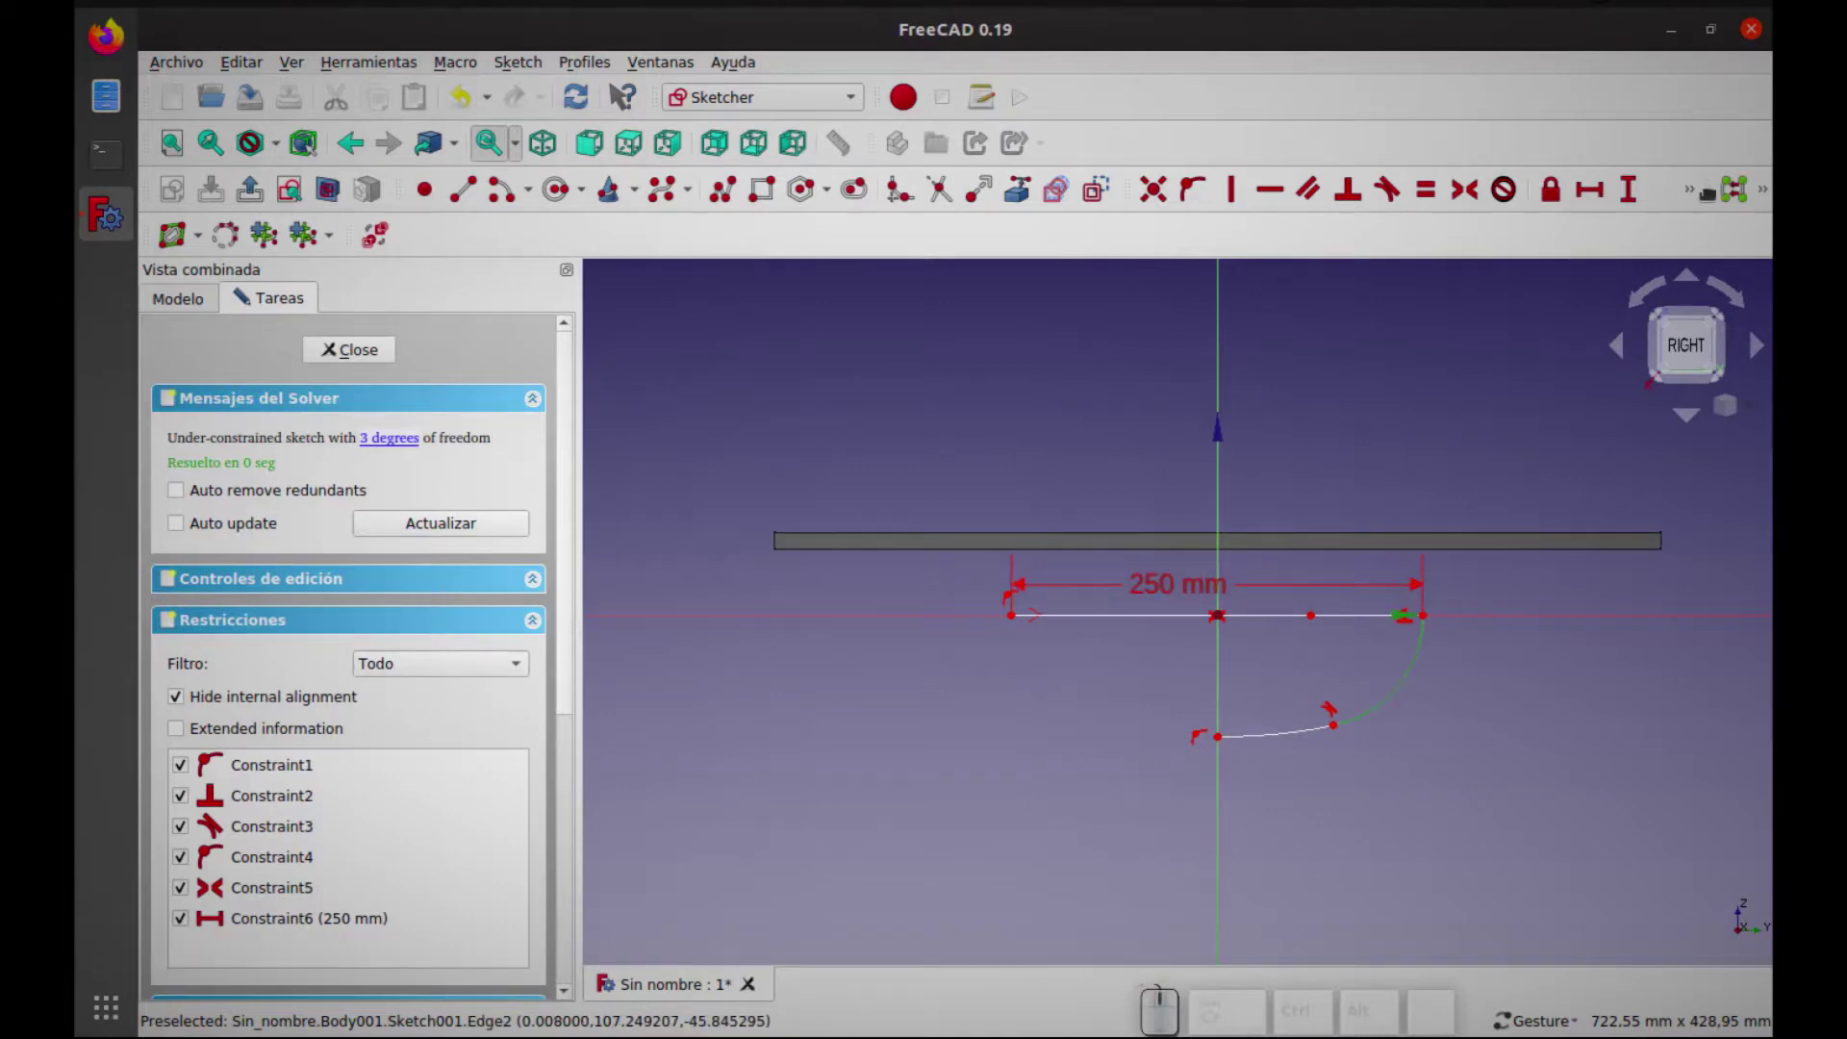
pyautogui.click(1693, 195)
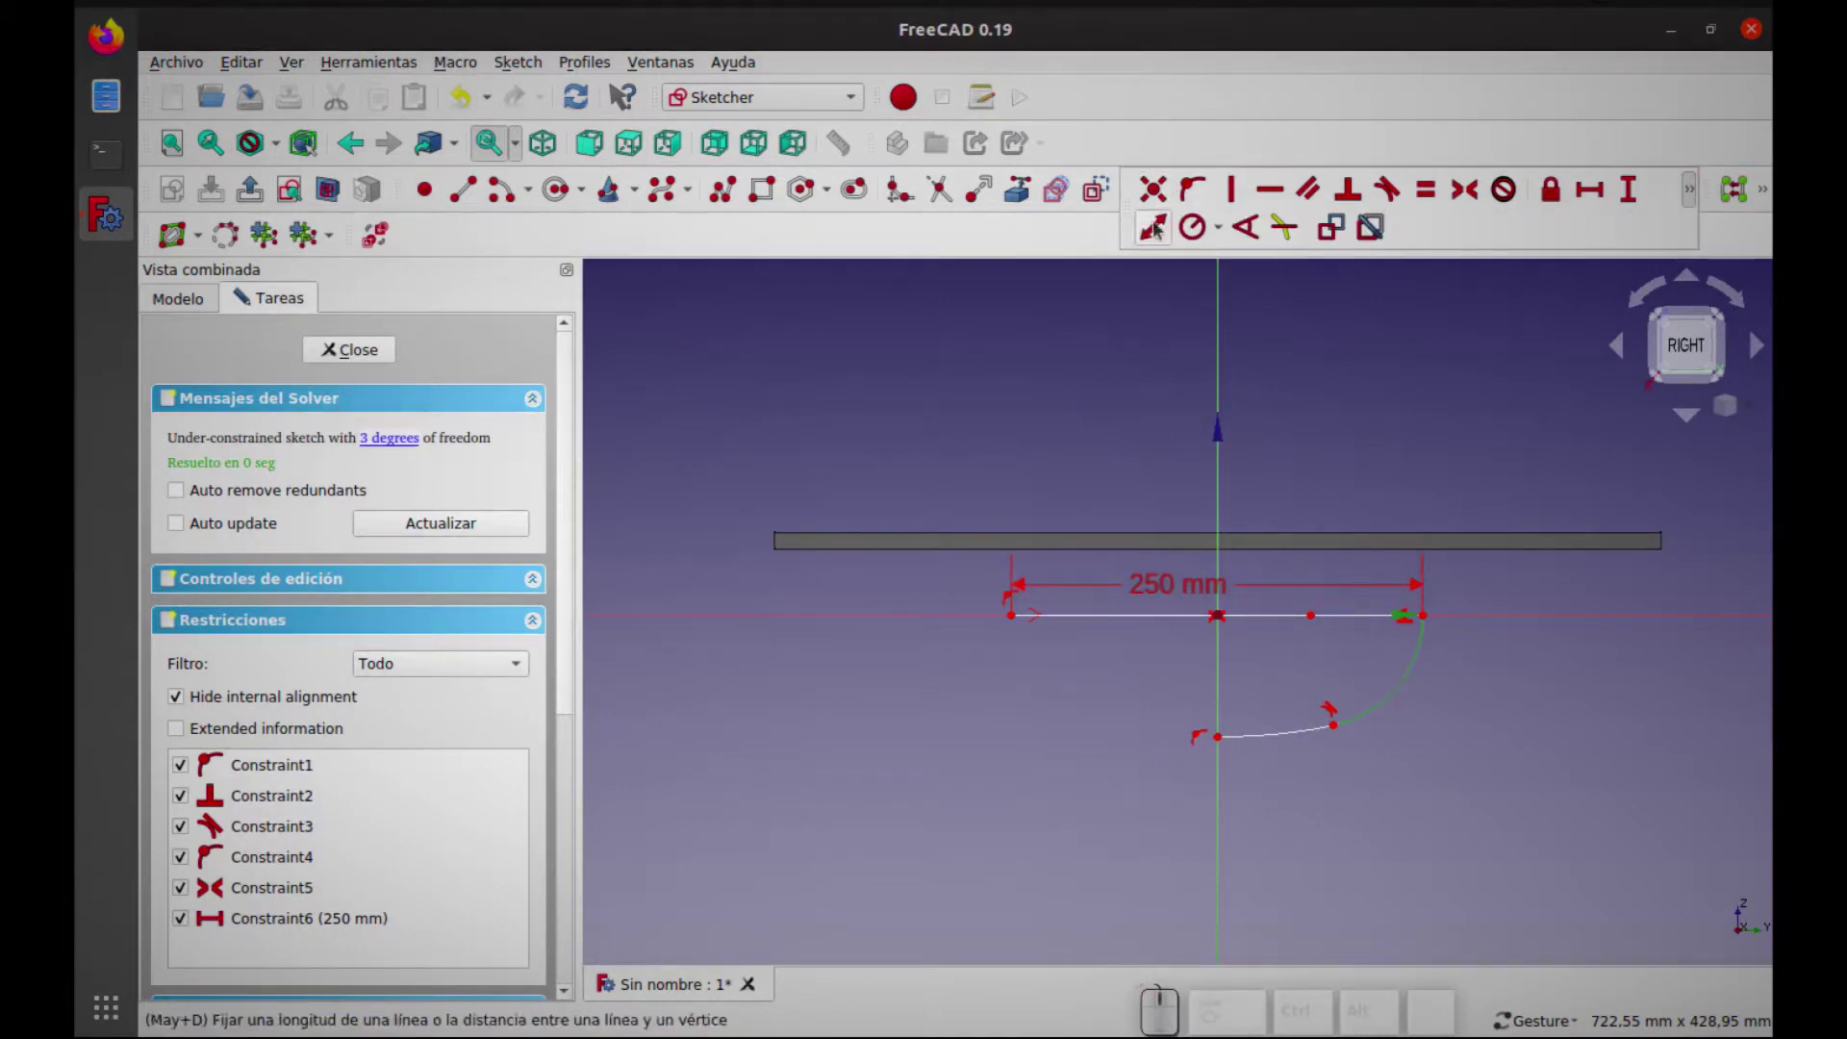
pyautogui.click(1204, 233)
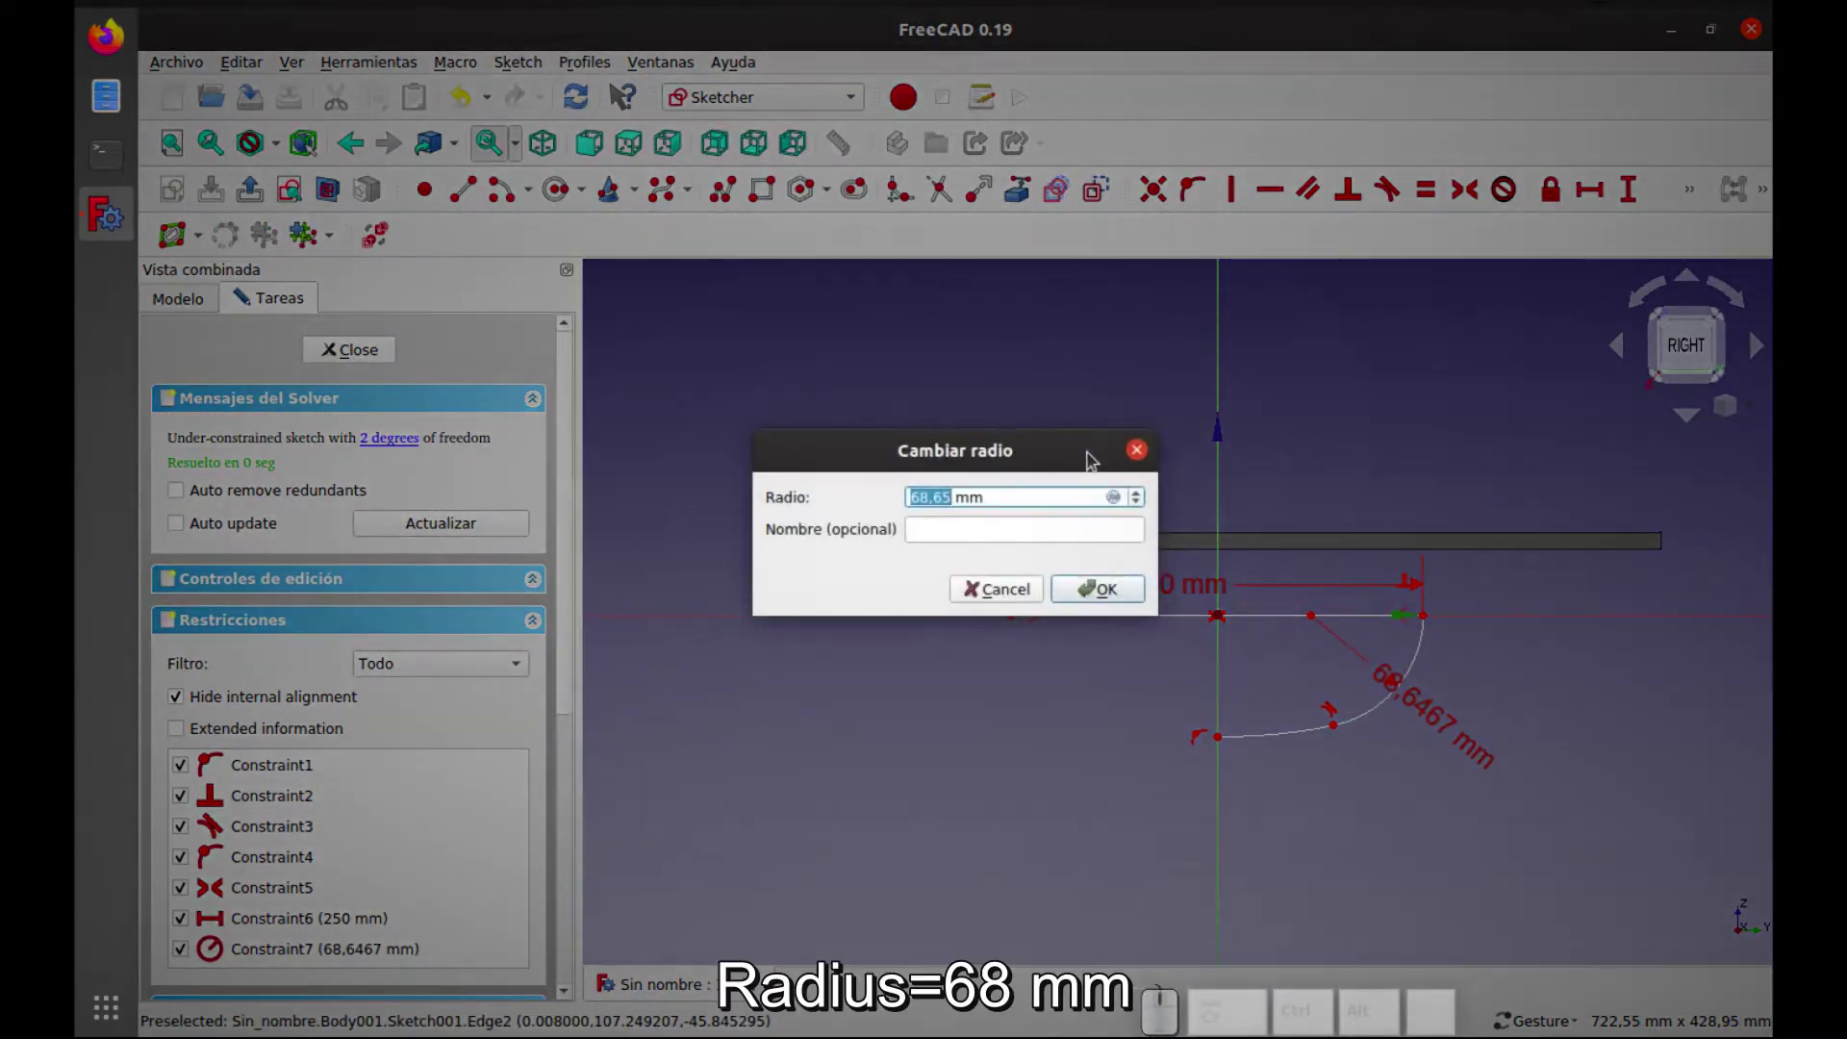
pyautogui.press('6')
pyautogui.press('8')
pyautogui.press('Return')
pyautogui.click(1634, 187)
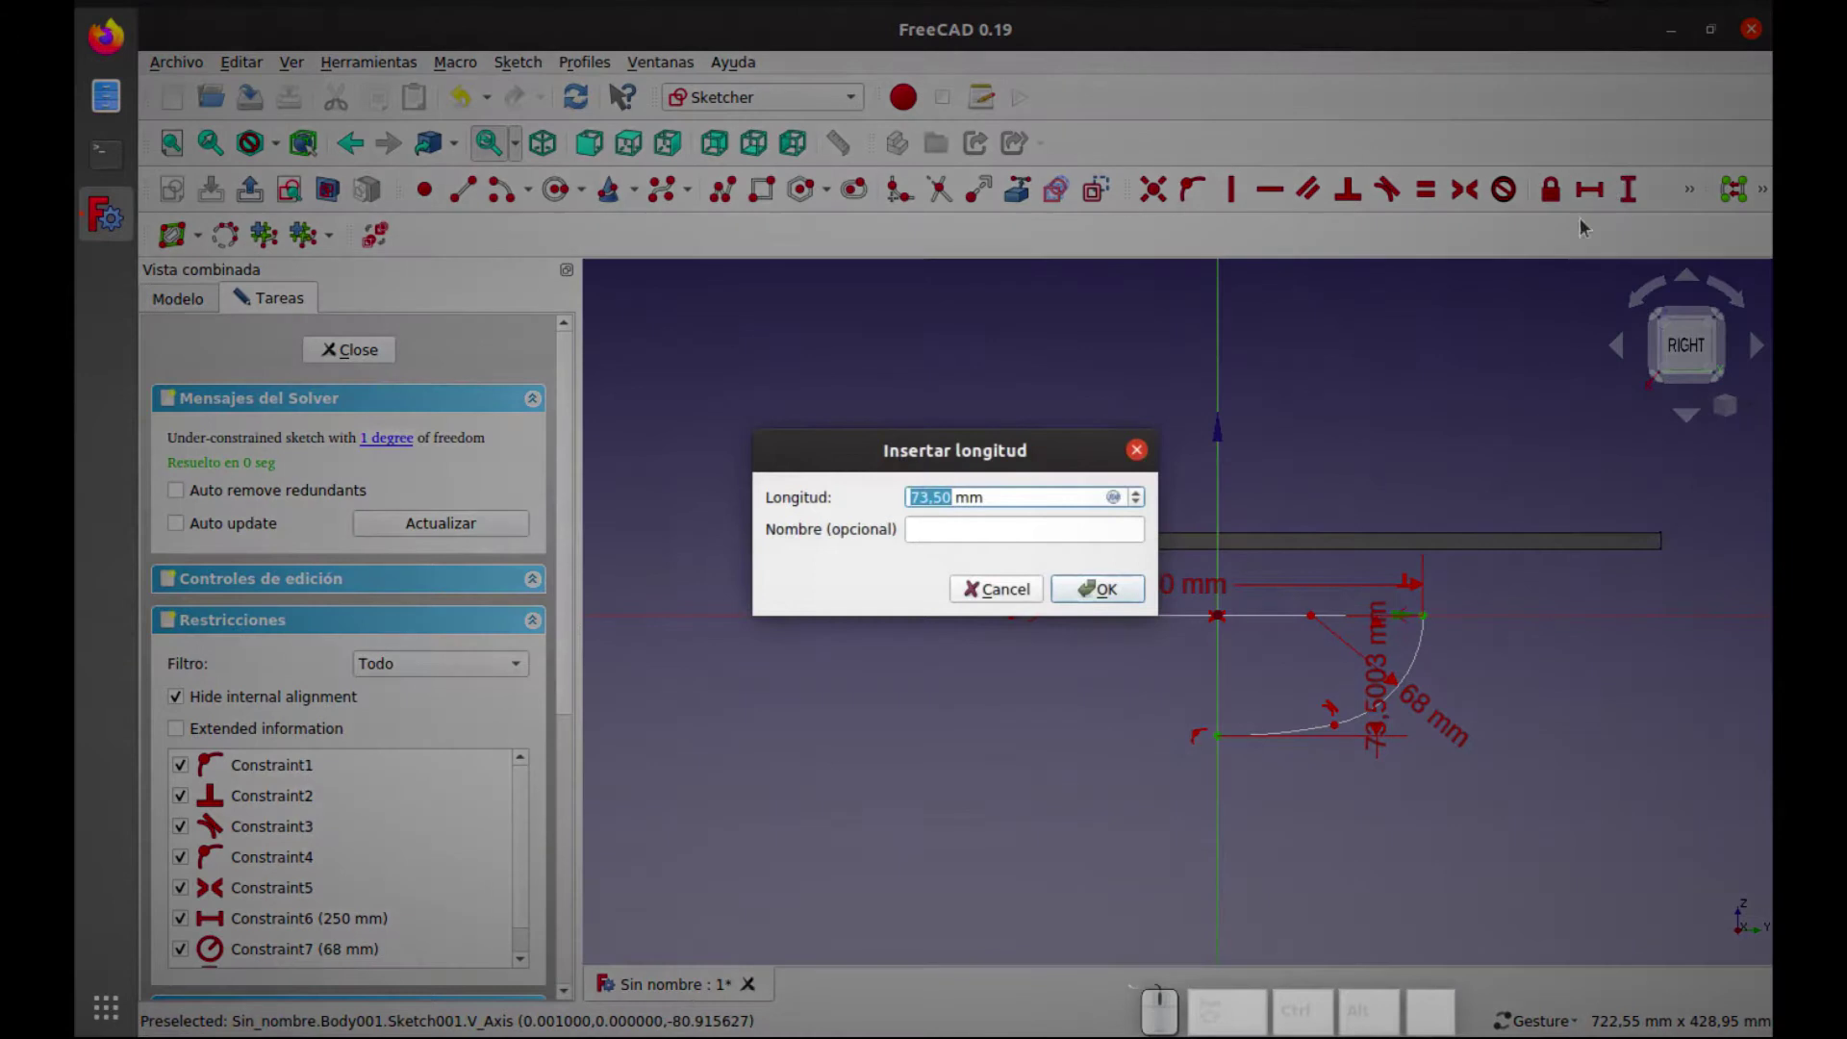
pyautogui.press('7')
pyautogui.press('5')
pyautogui.press('Return')
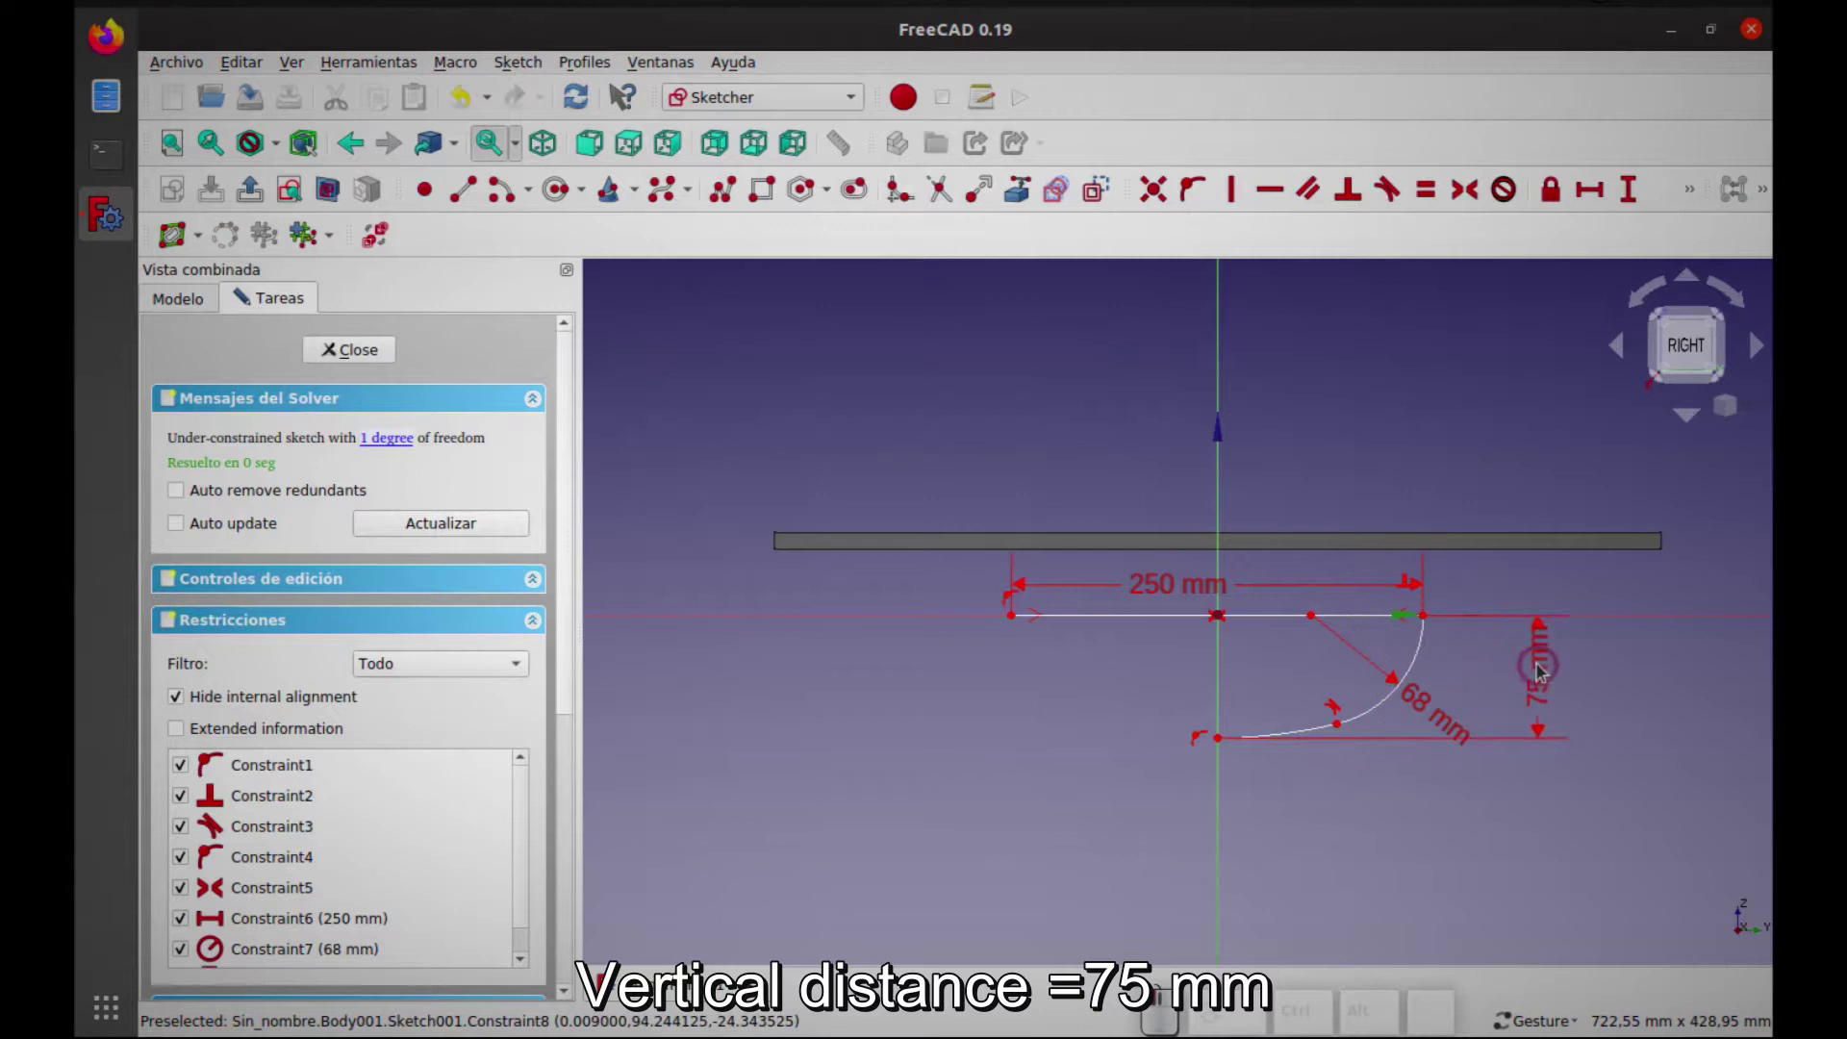
# Mirror the half outline across the centre line into a full half-ellipse
pyautogui.moveTo(1446, 719); pyautogui.dragTo(1468, 683)
pyautogui.click(1467, 684)
pyautogui.moveTo(1429, 703); pyautogui.dragTo(633, 238)
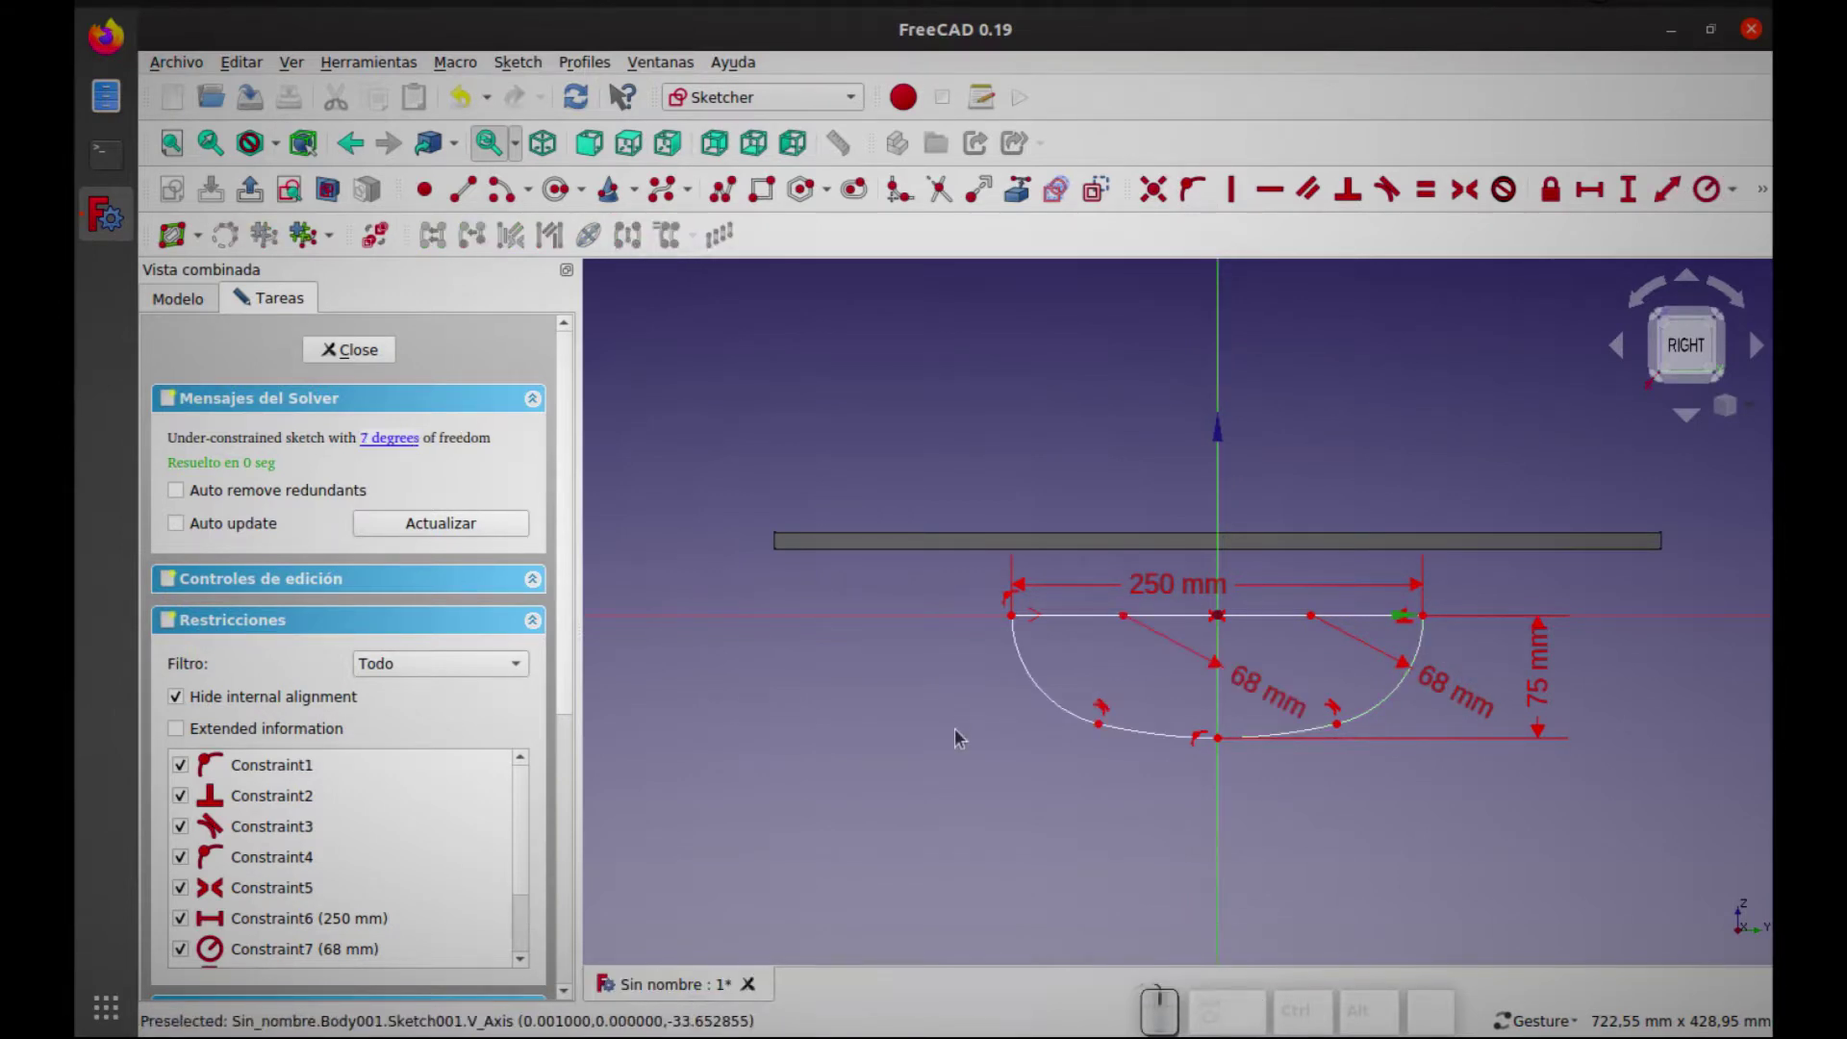
# Tidy the 68 mm dimension, add coincident/point-on-object constraints until fully constrained, and close the sketch
pyautogui.click(967, 749)
pyautogui.scroll(3)
pyautogui.moveTo(1146, 789); pyautogui.dragTo(985, 805)
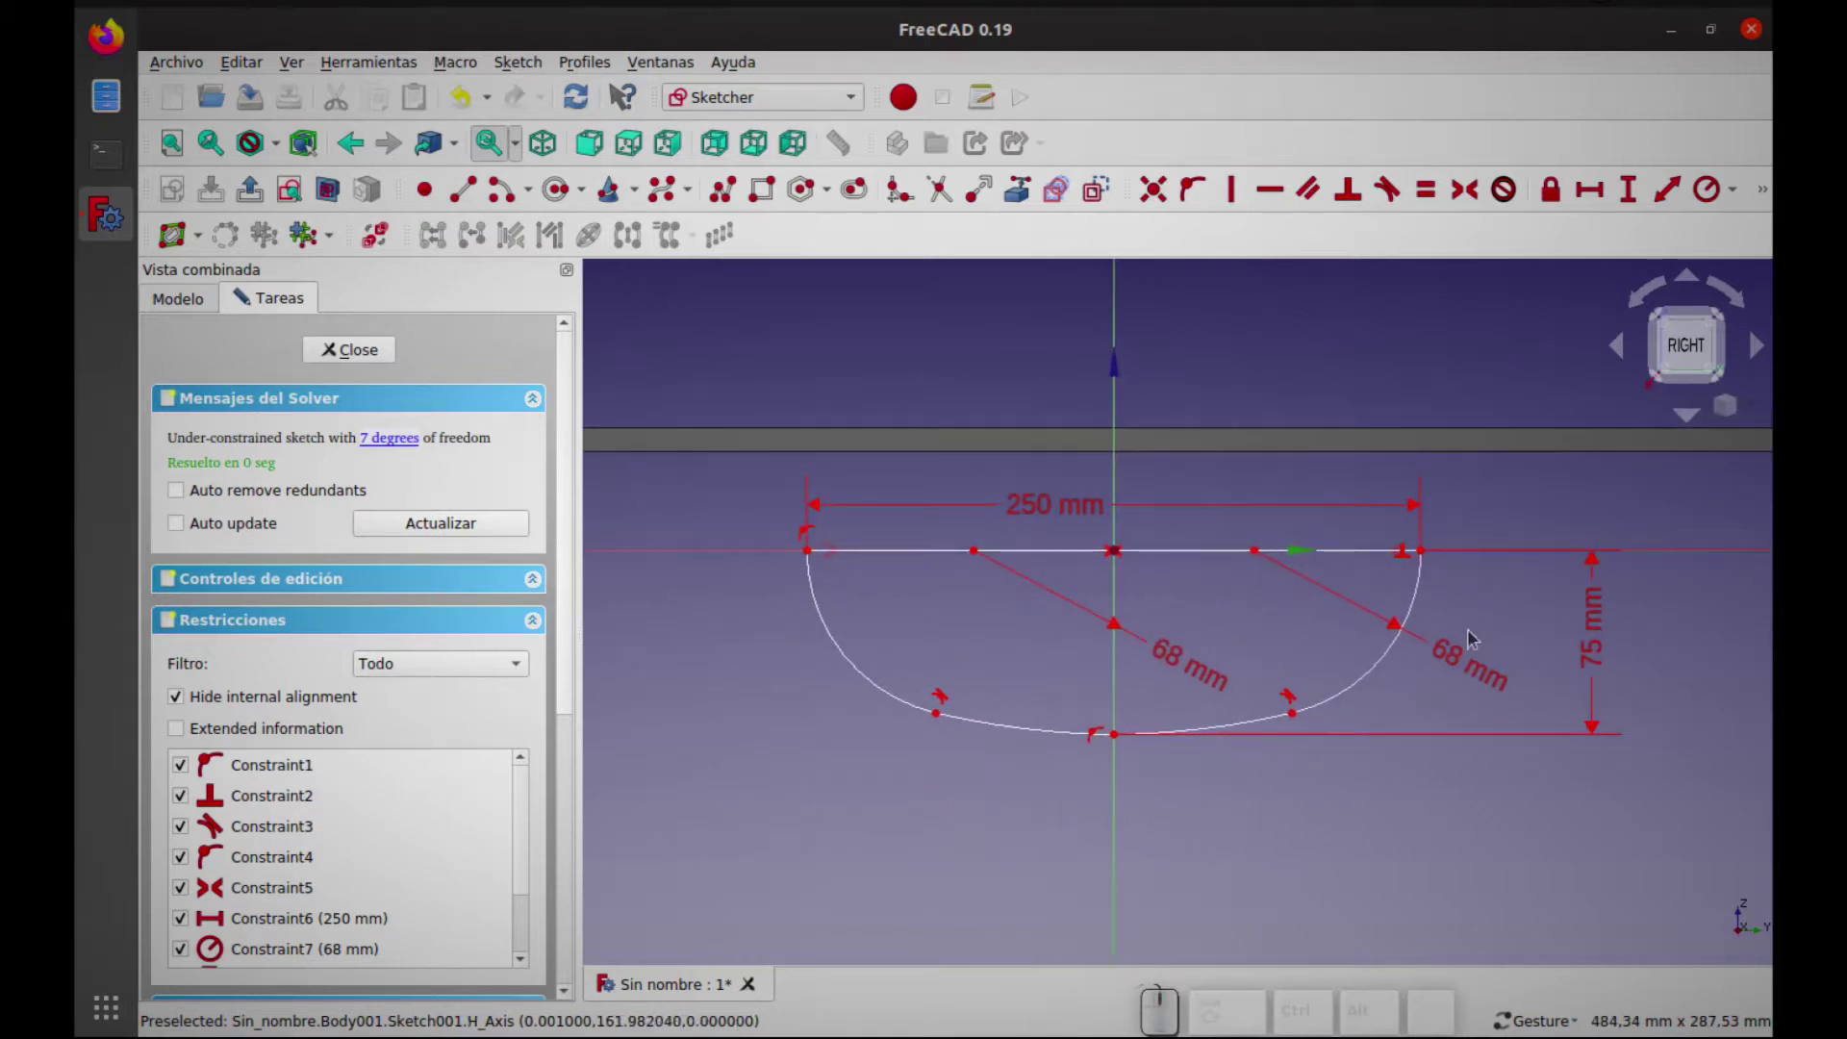
pyautogui.moveTo(1181, 662); pyautogui.dragTo(786, 711)
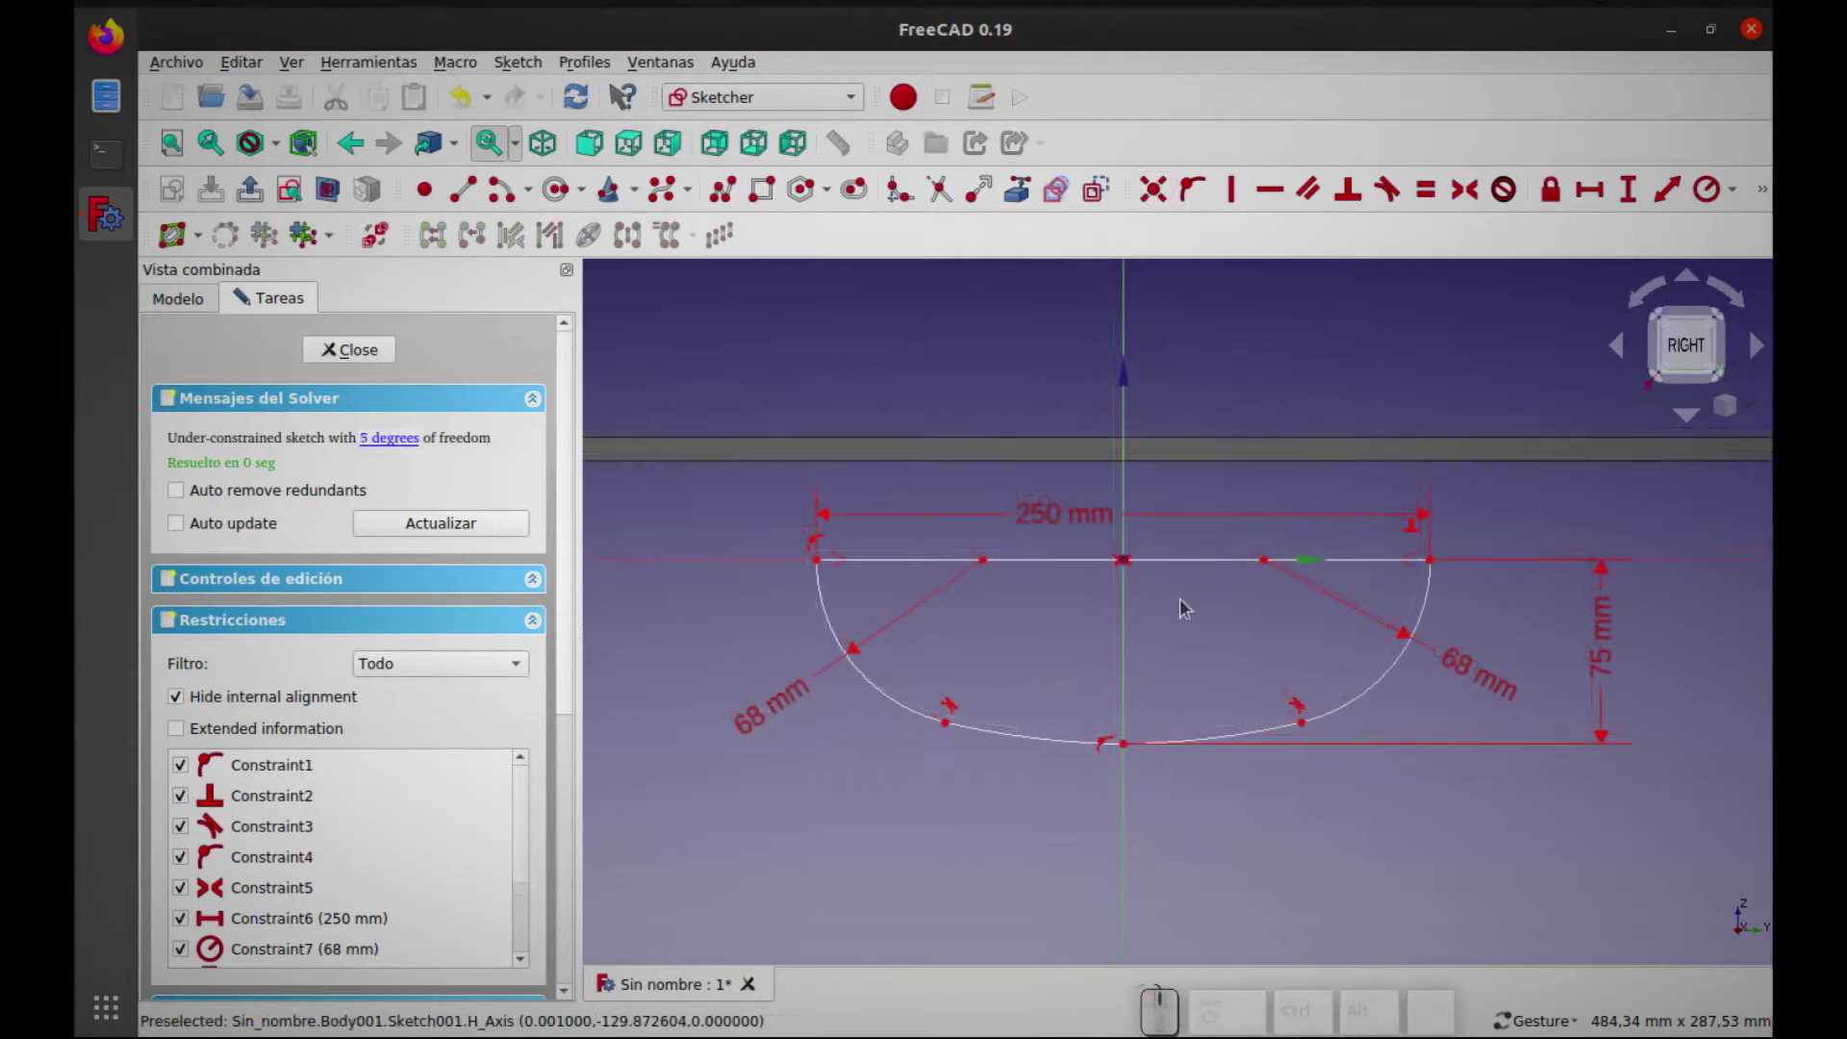
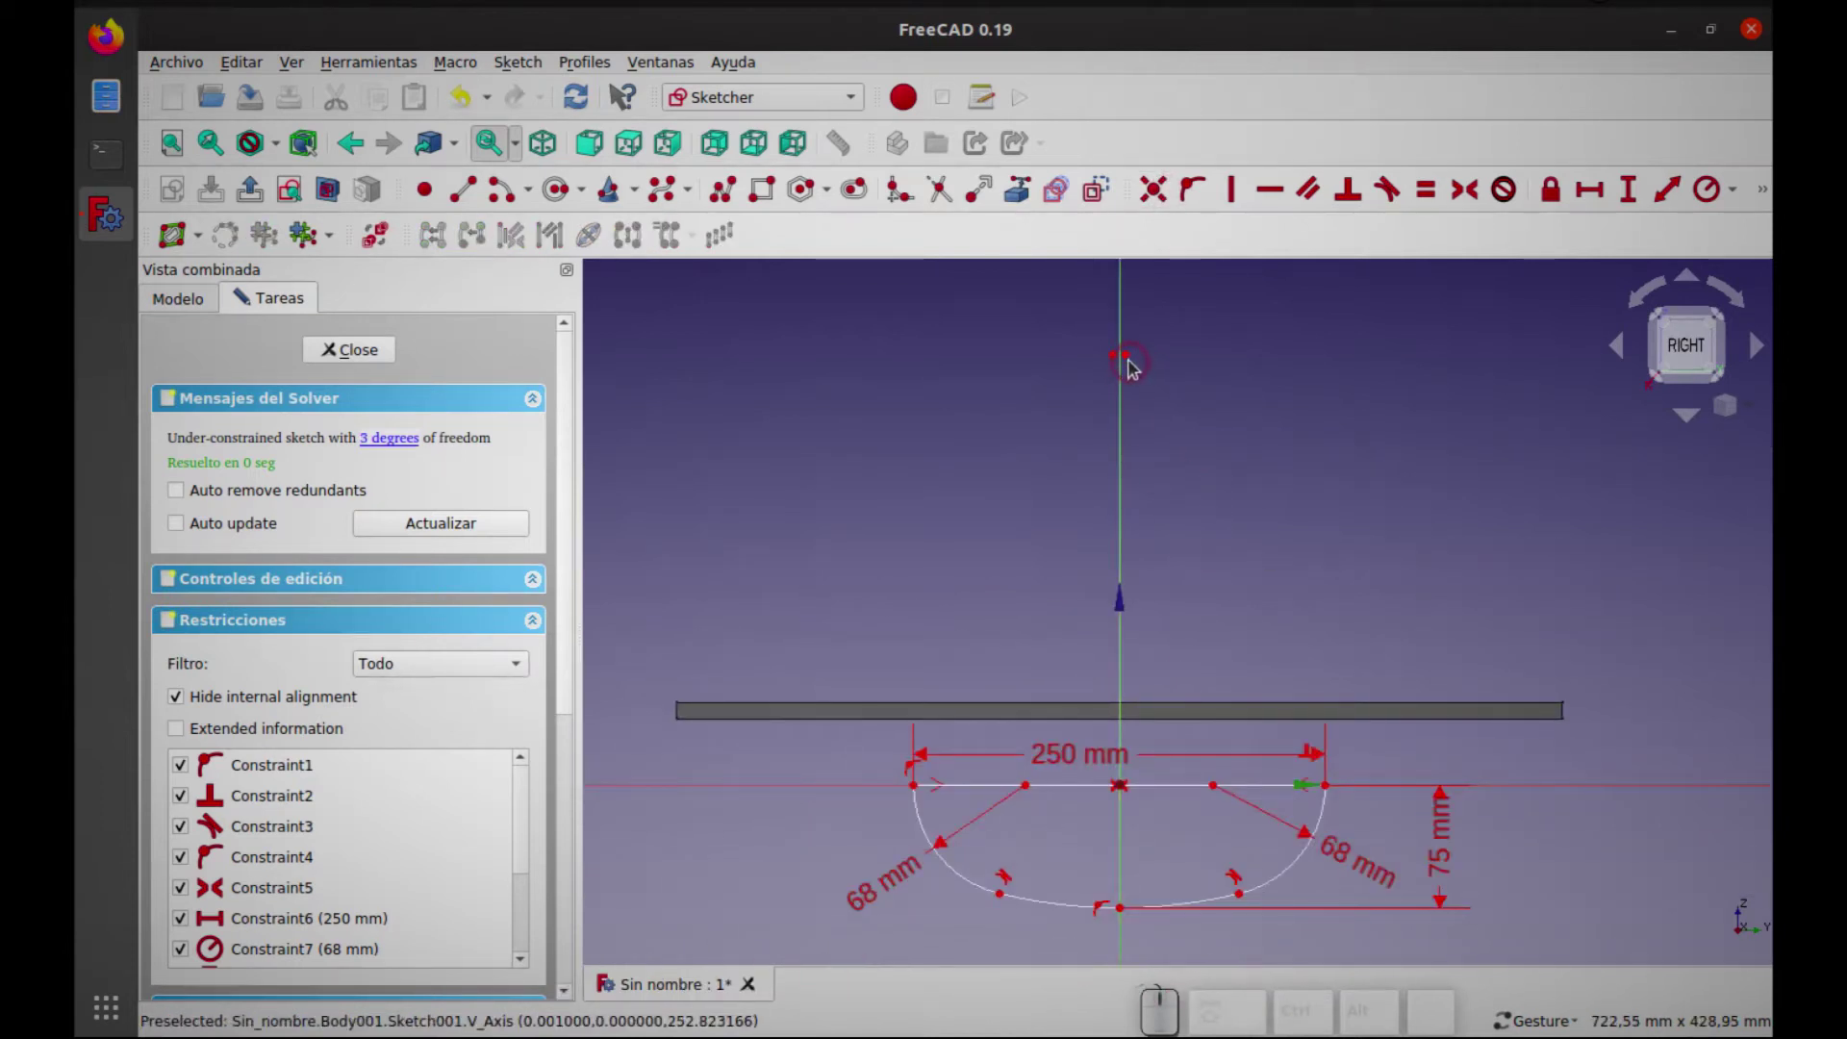
pyautogui.moveTo(1102, 344); pyautogui.dragTo(1173, 397)
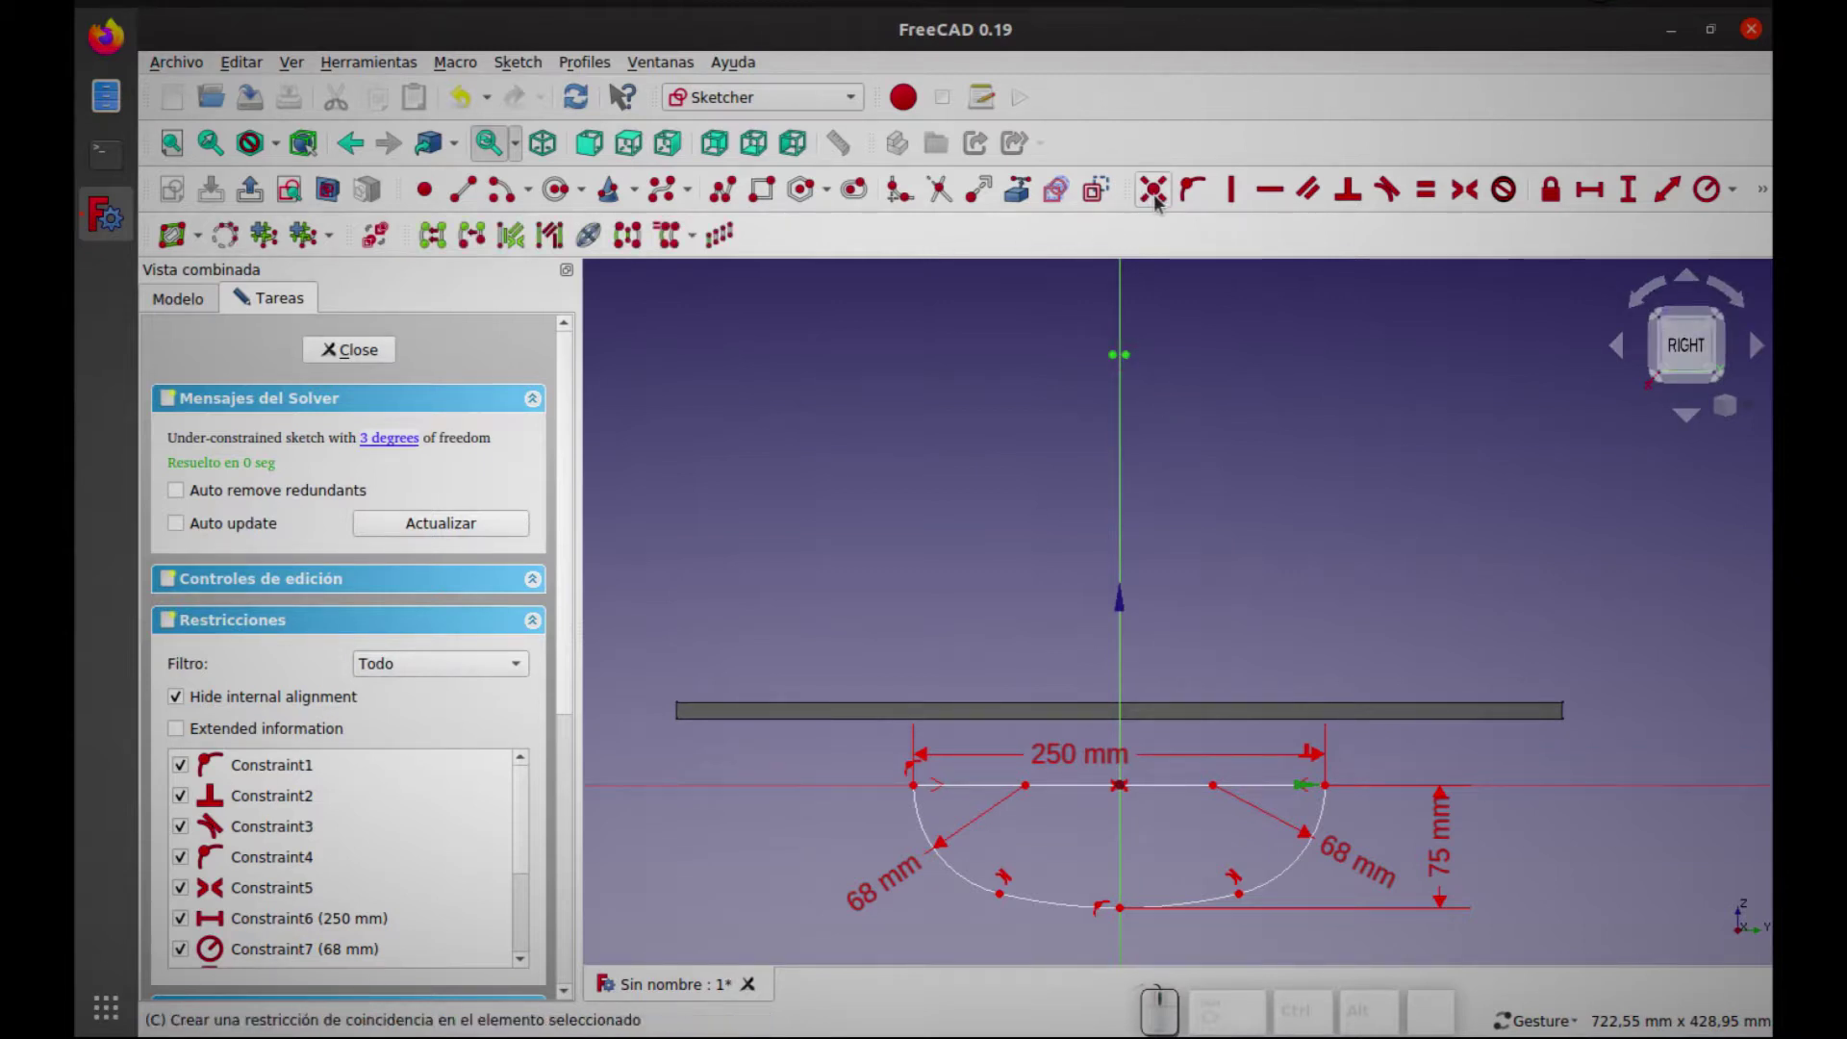
pyautogui.click(1162, 203)
pyautogui.click(1121, 364)
pyautogui.click(1128, 358)
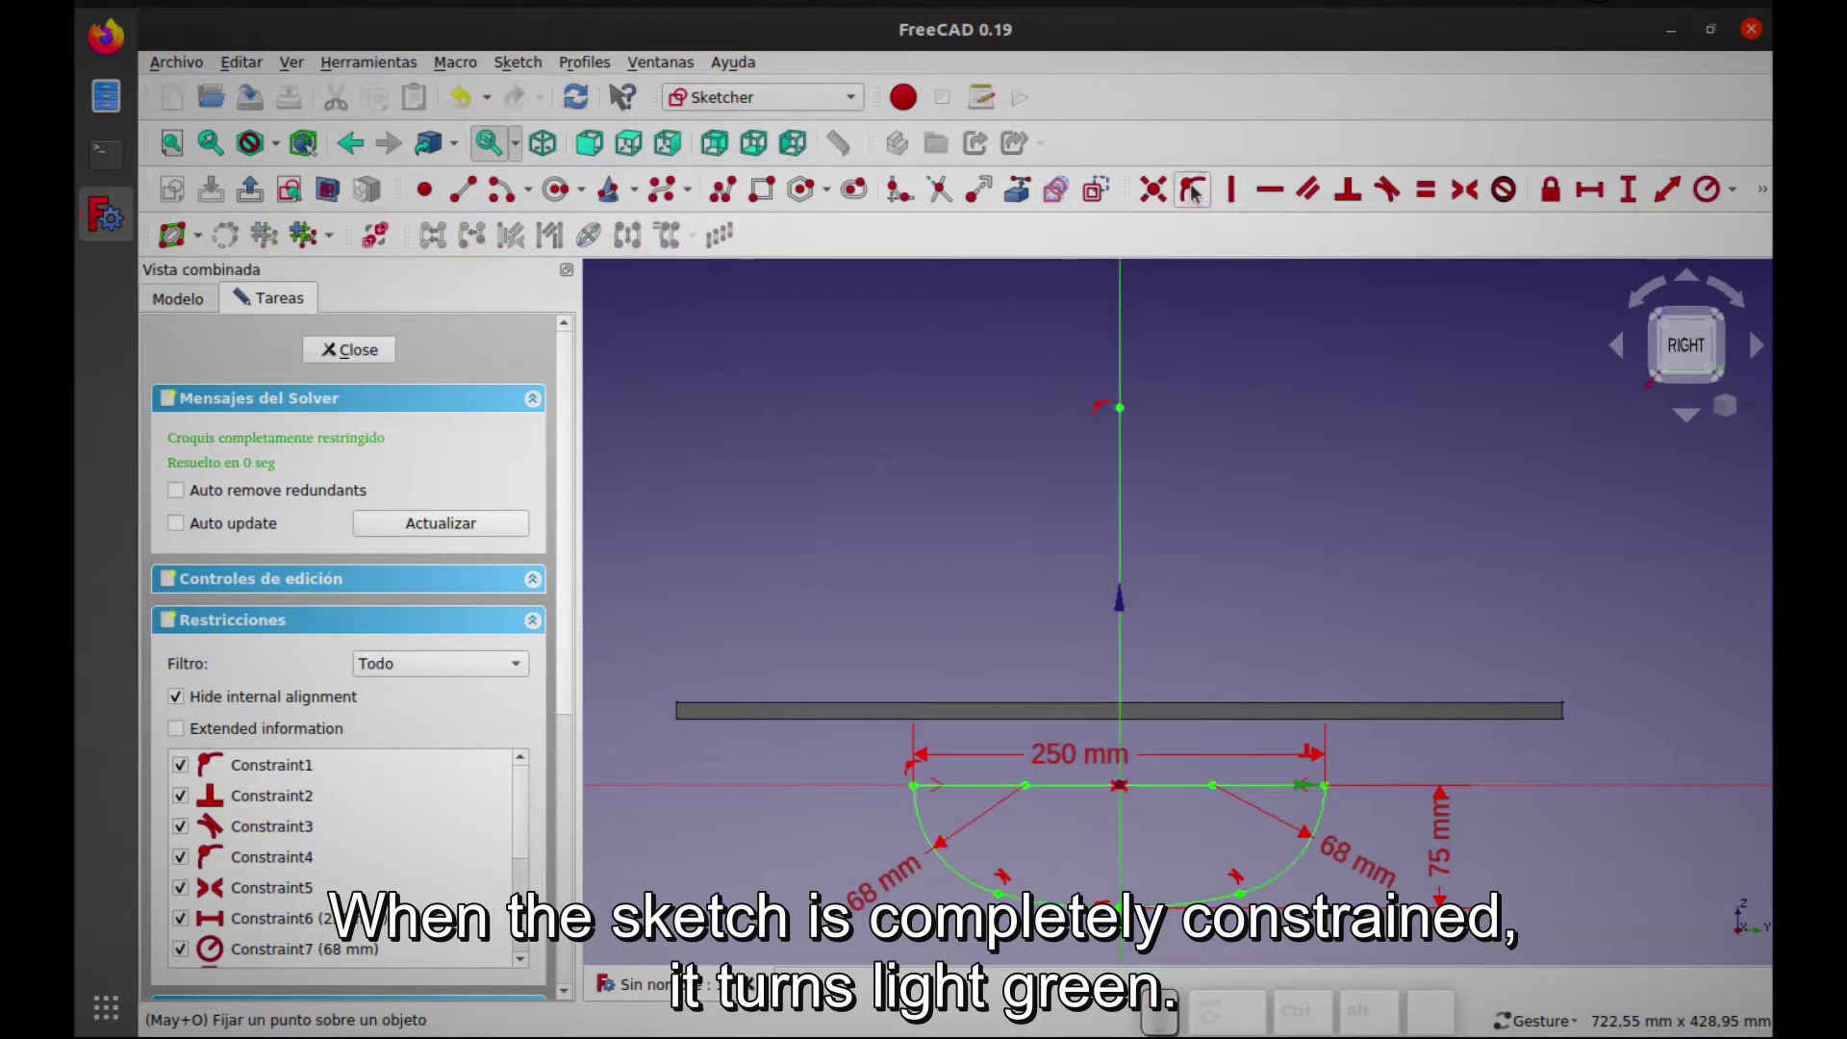
pyautogui.moveTo(1228, 585); pyautogui.dragTo(1224, 449)
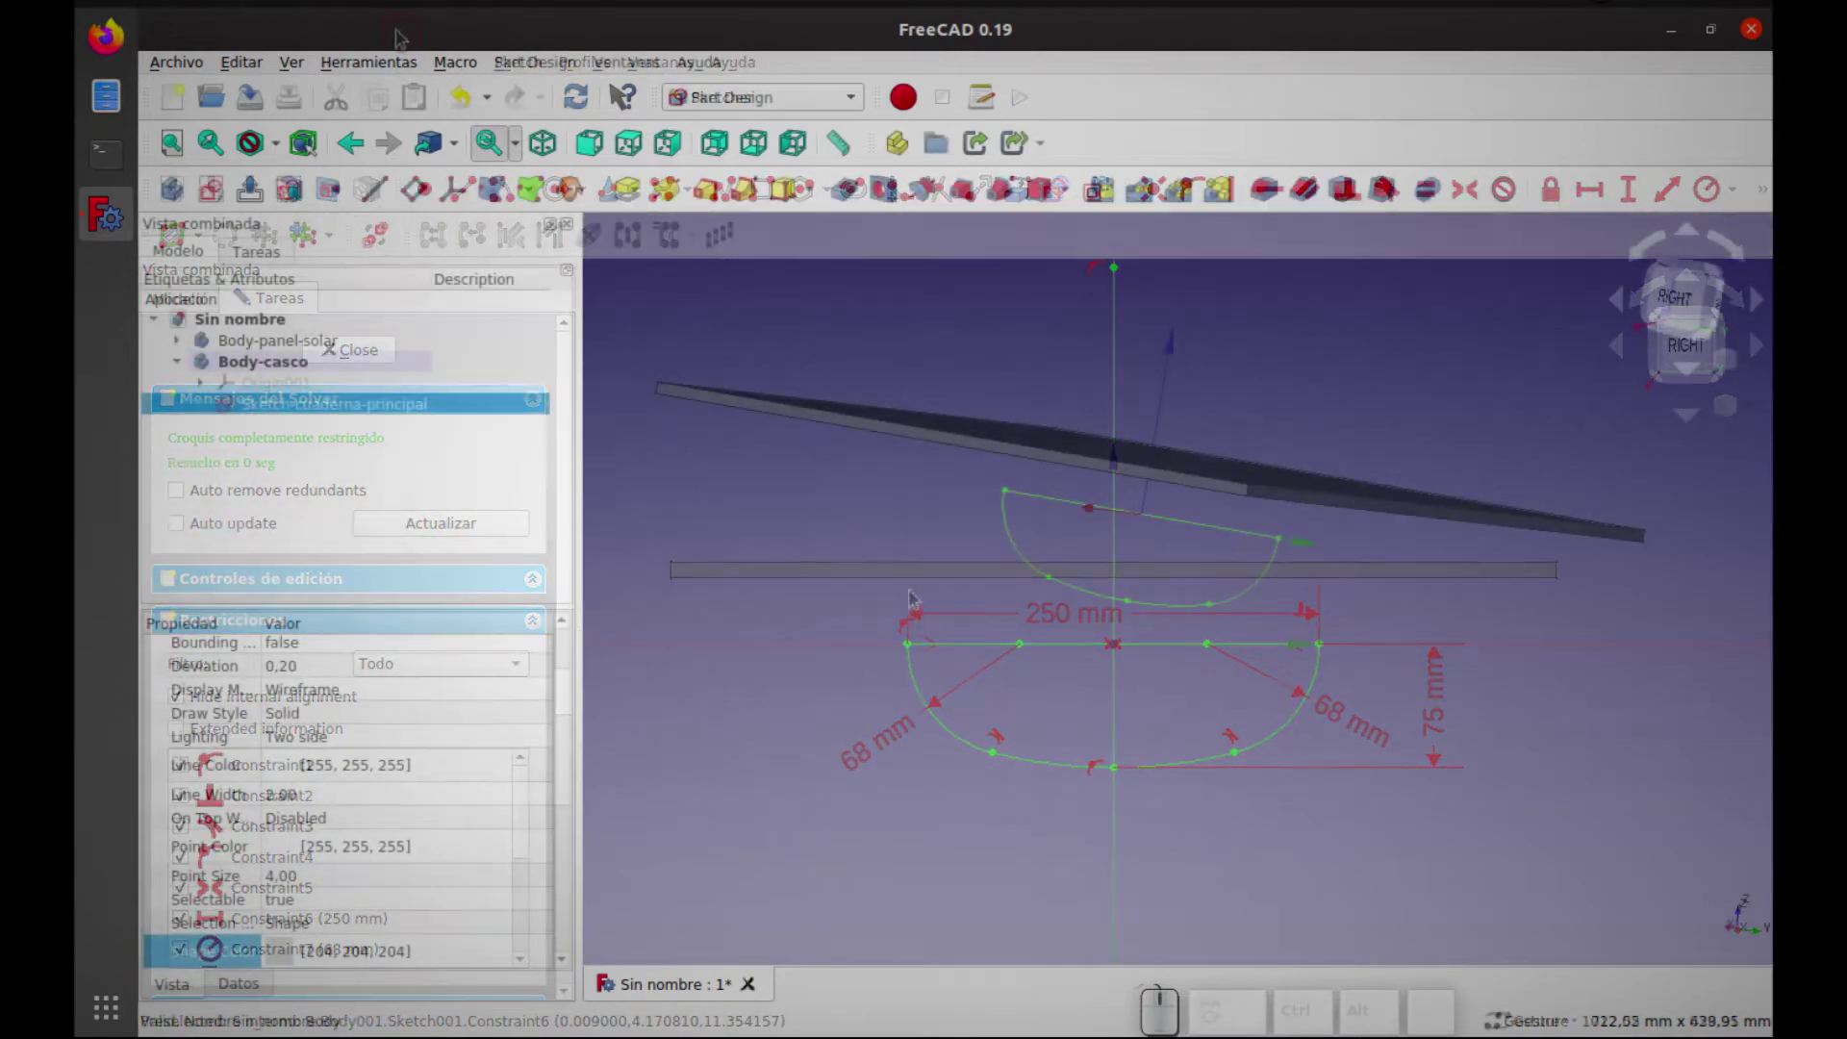
# Copy Sketch-cuaderna-principal and rename the pasted copy as the intermediate bow frame
pyautogui.click(266, 453)
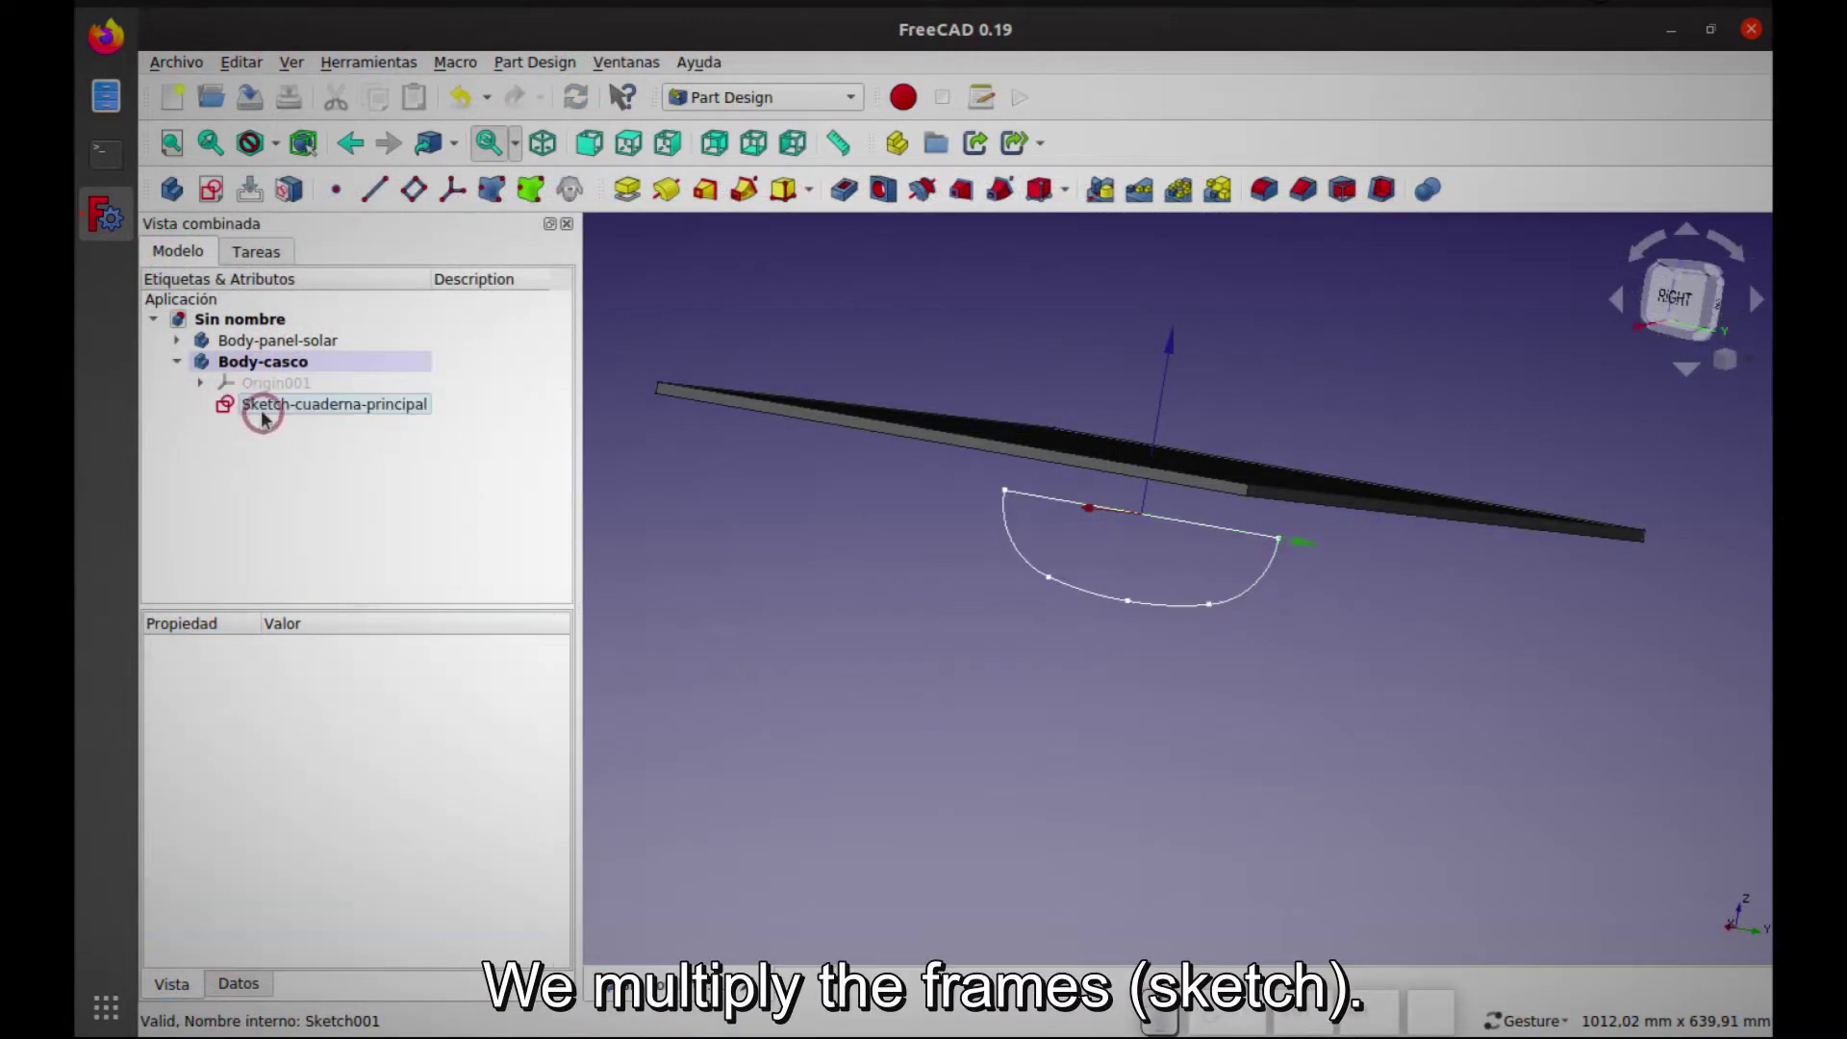
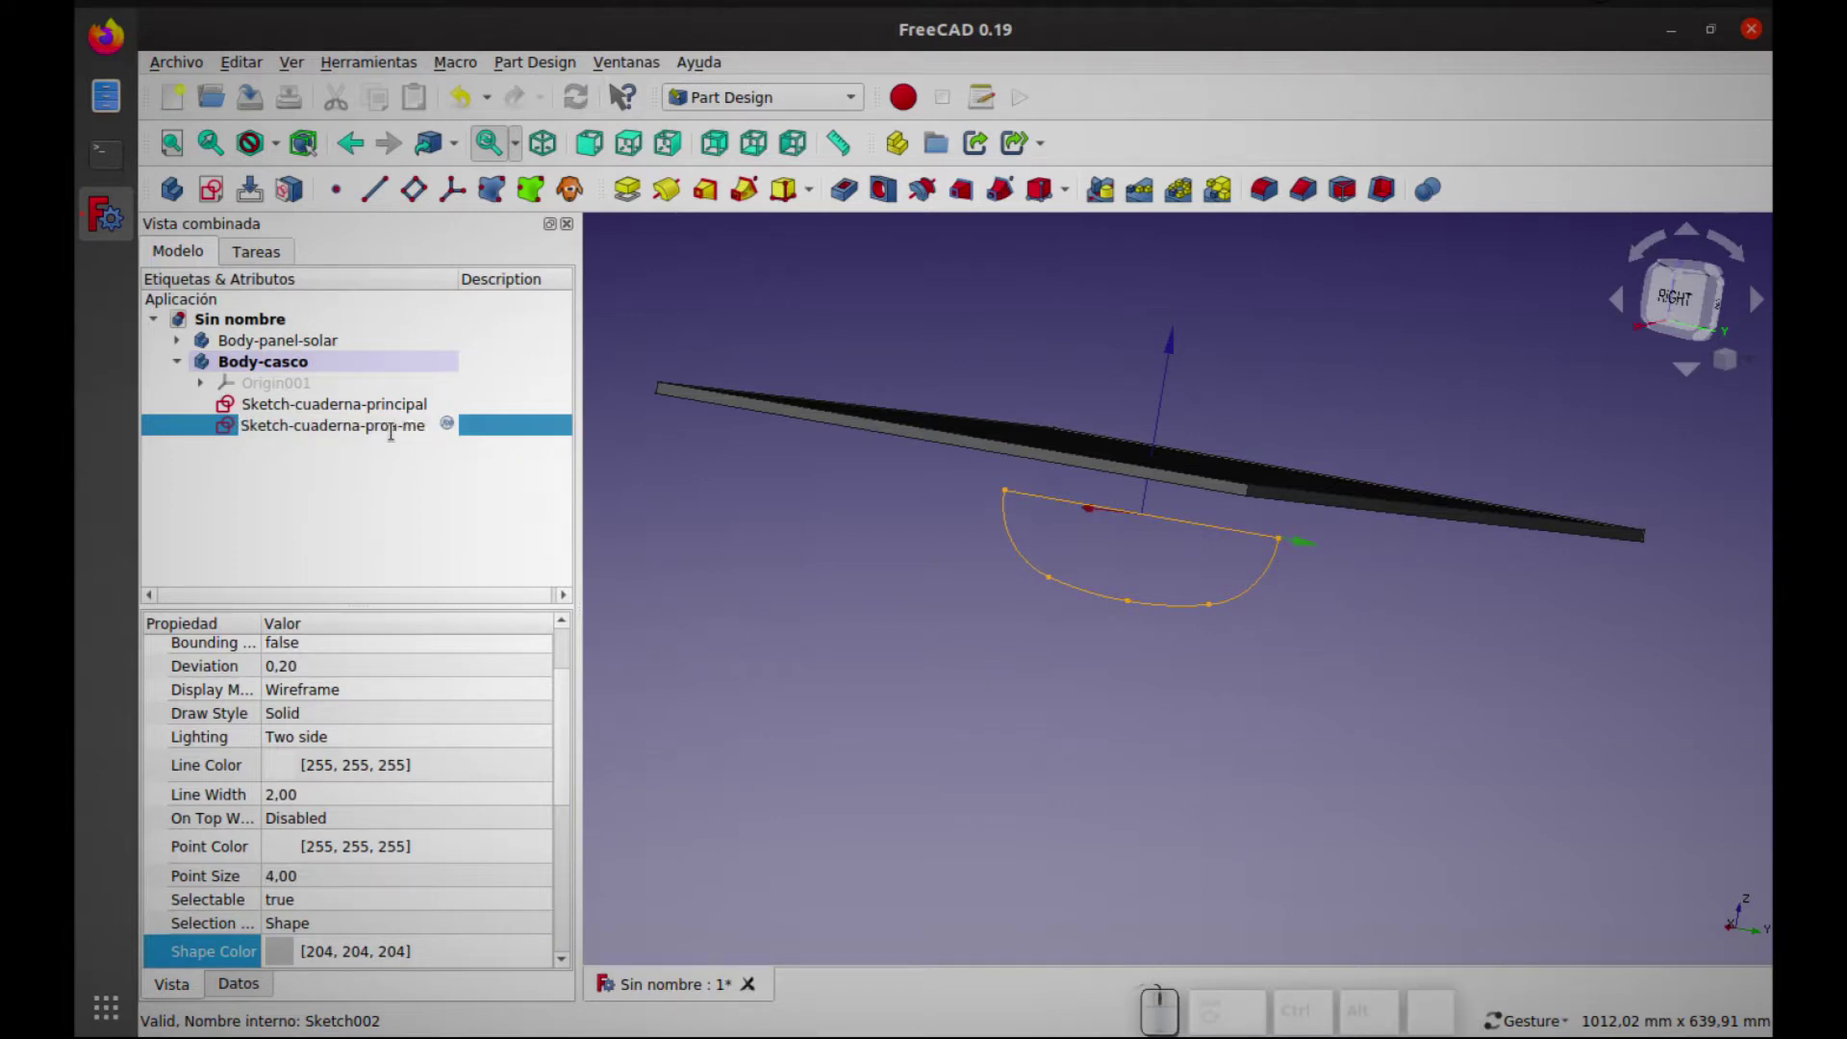
pyautogui.press('BackSpace')
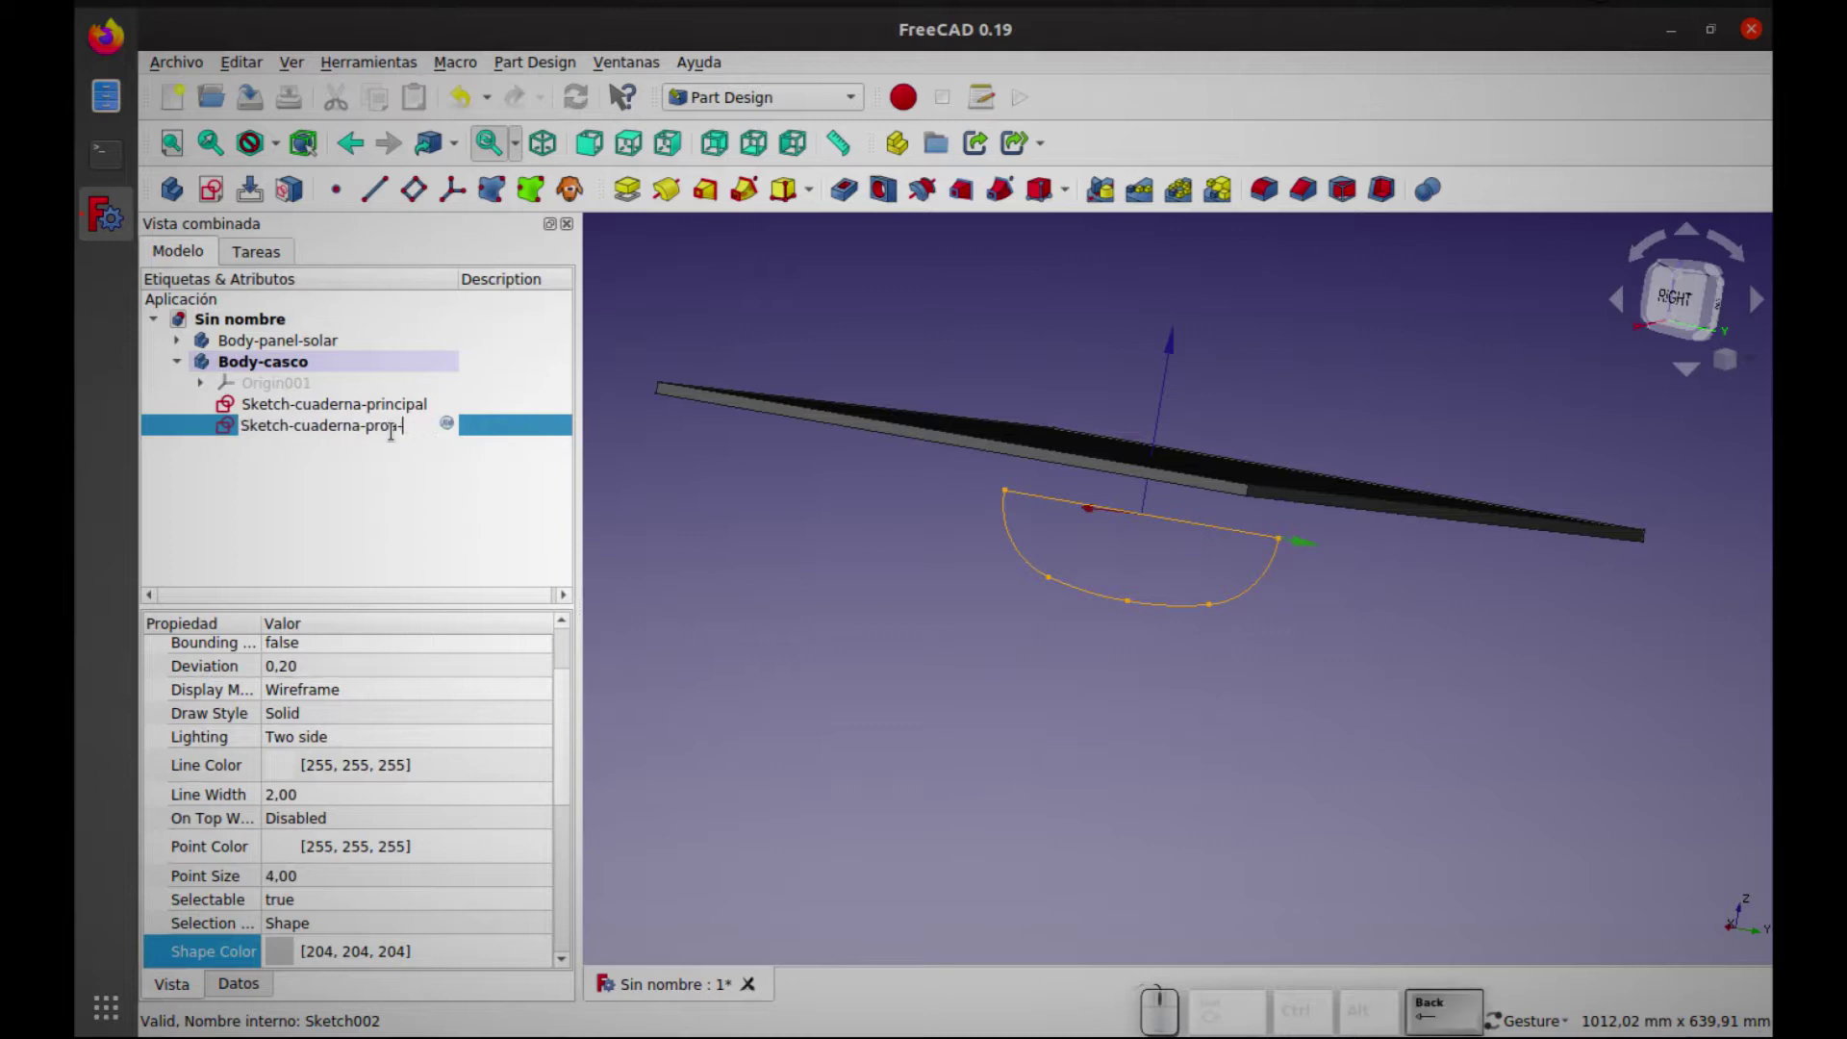
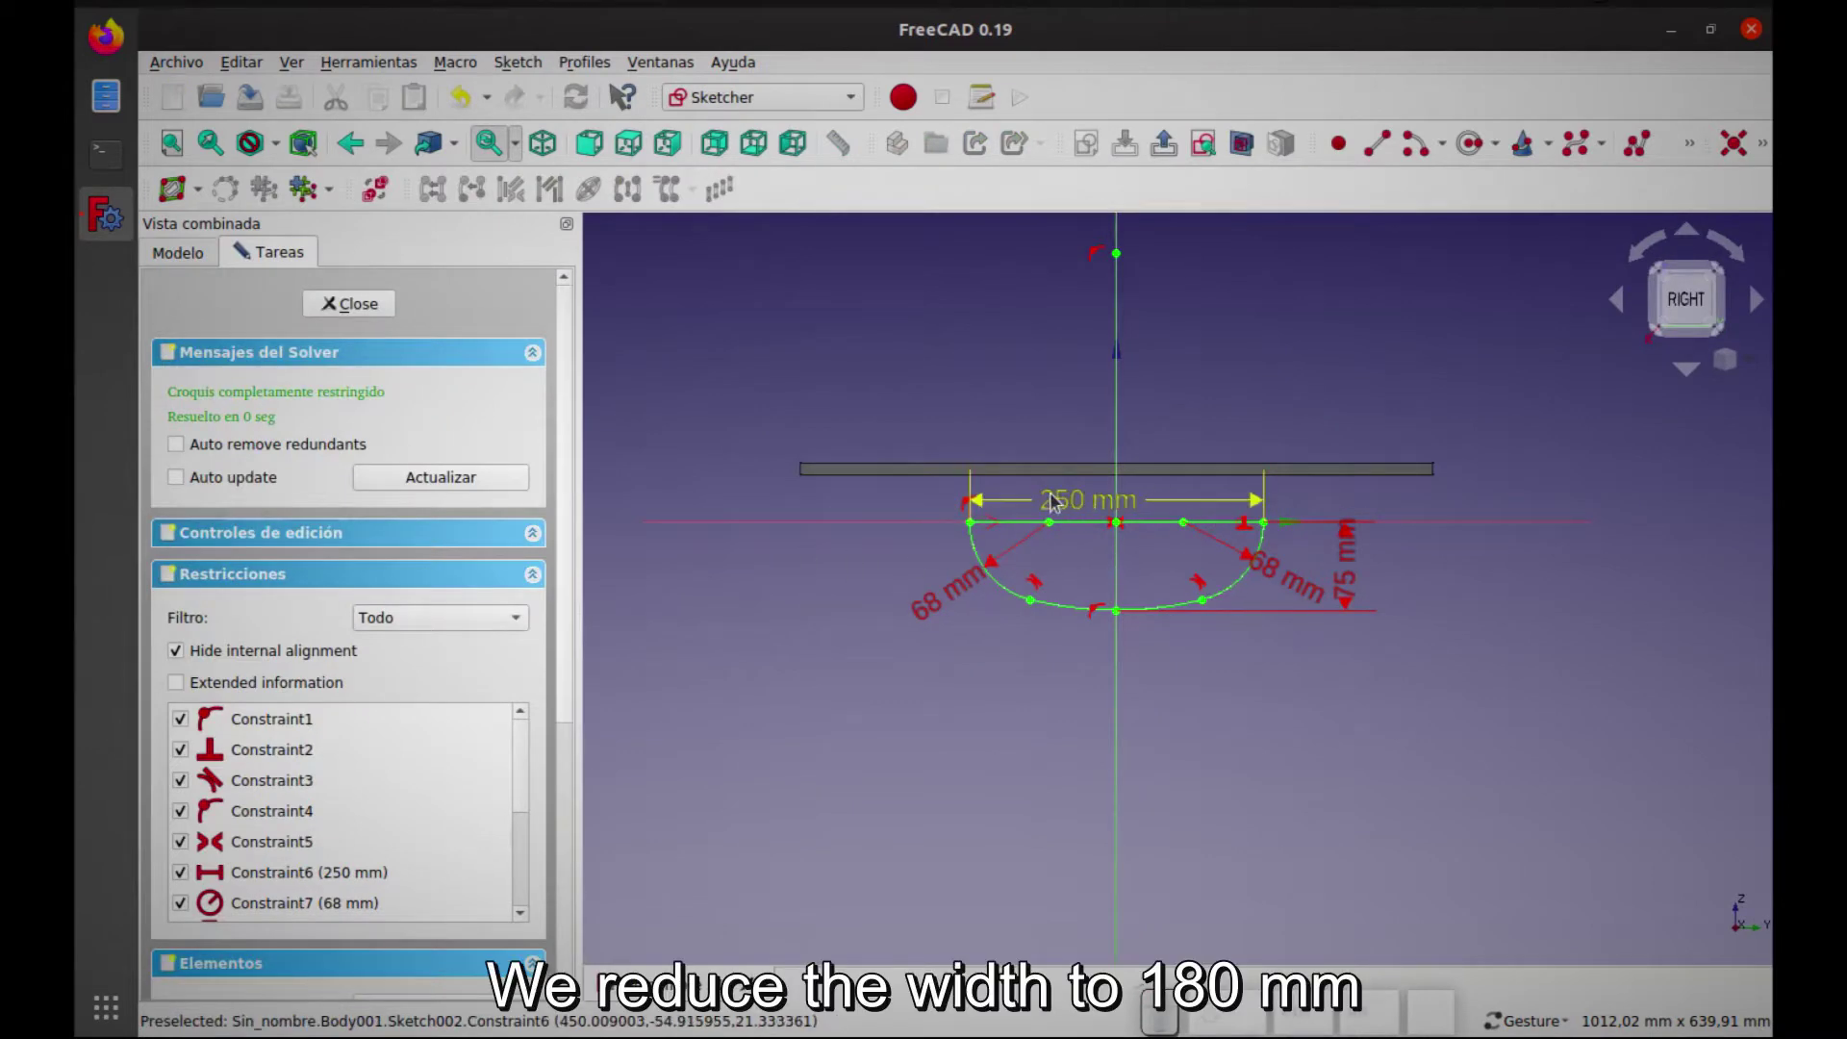
# Change the intermediate bow frame's 250 mm width to 180 mm and finish the sketch
pyautogui.click(1066, 508)
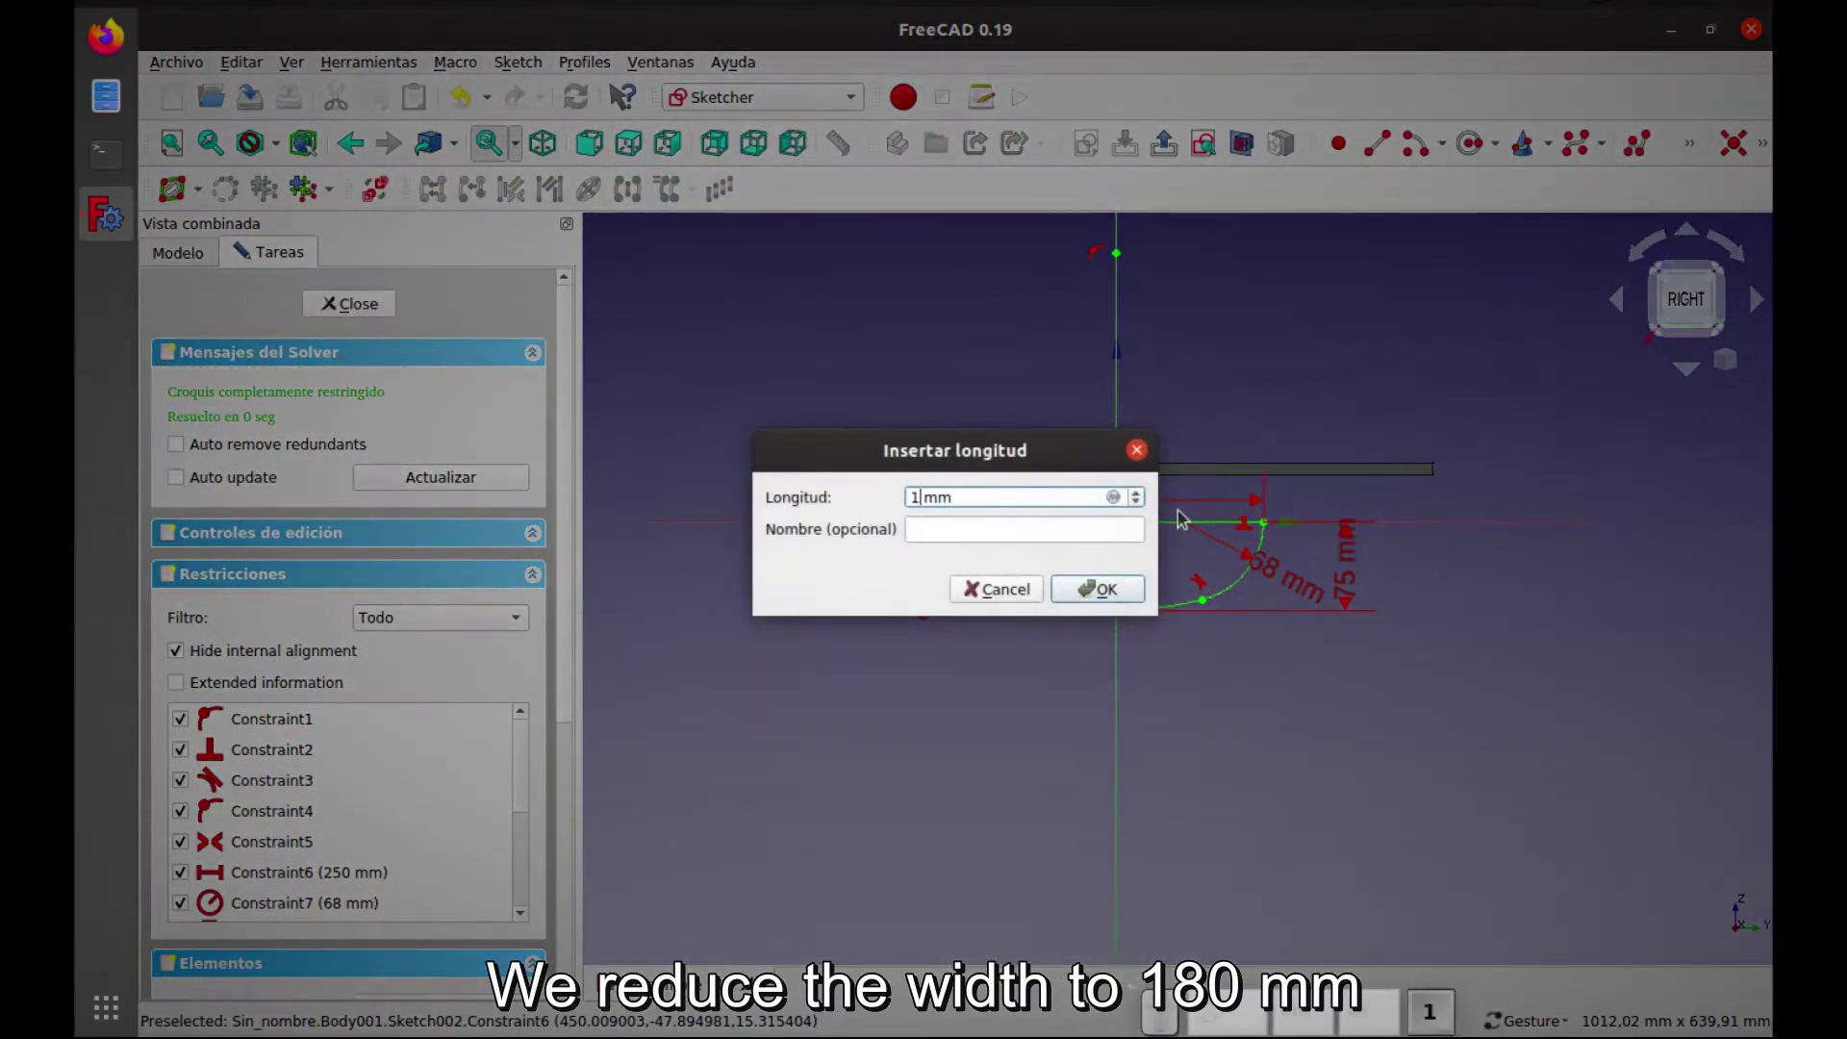
pyautogui.press('Return')
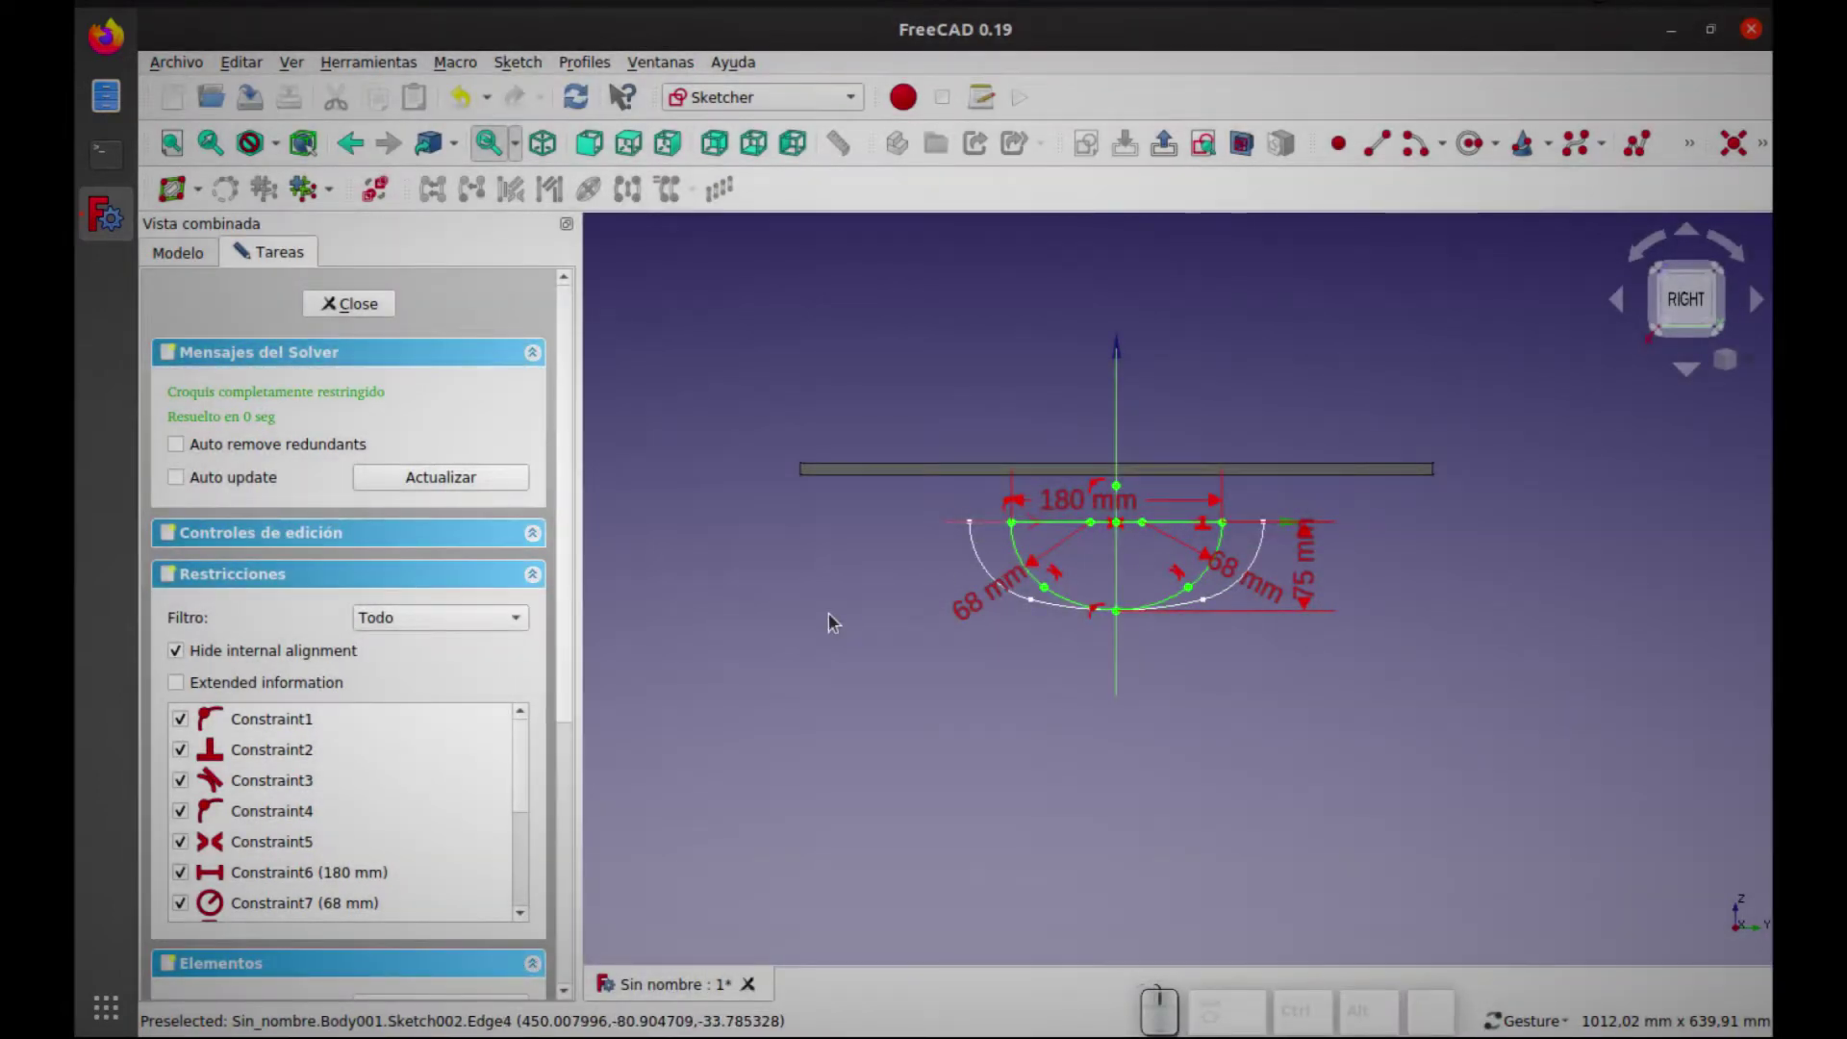
pyautogui.click(252, 65)
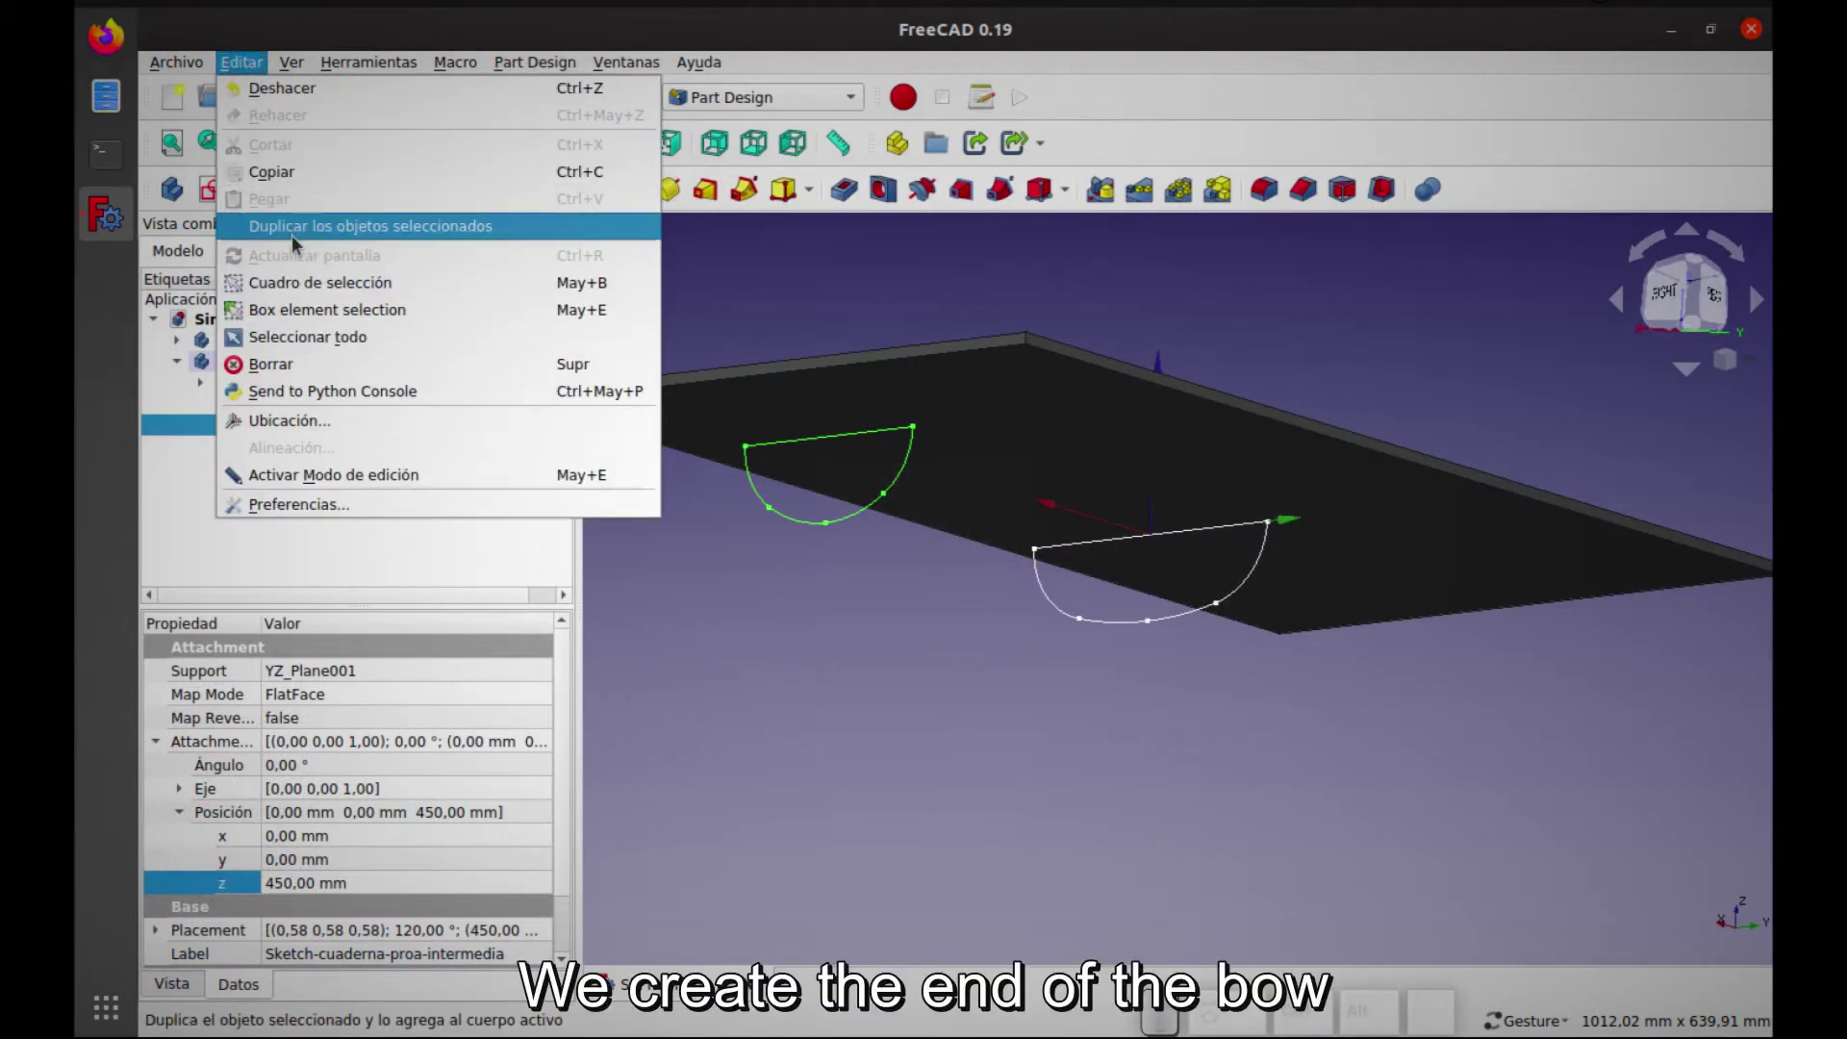
# Duplicate the intermediate bow frame and rename the copy Sketch-cuaderna-proa-punta
pyautogui.click(301, 235)
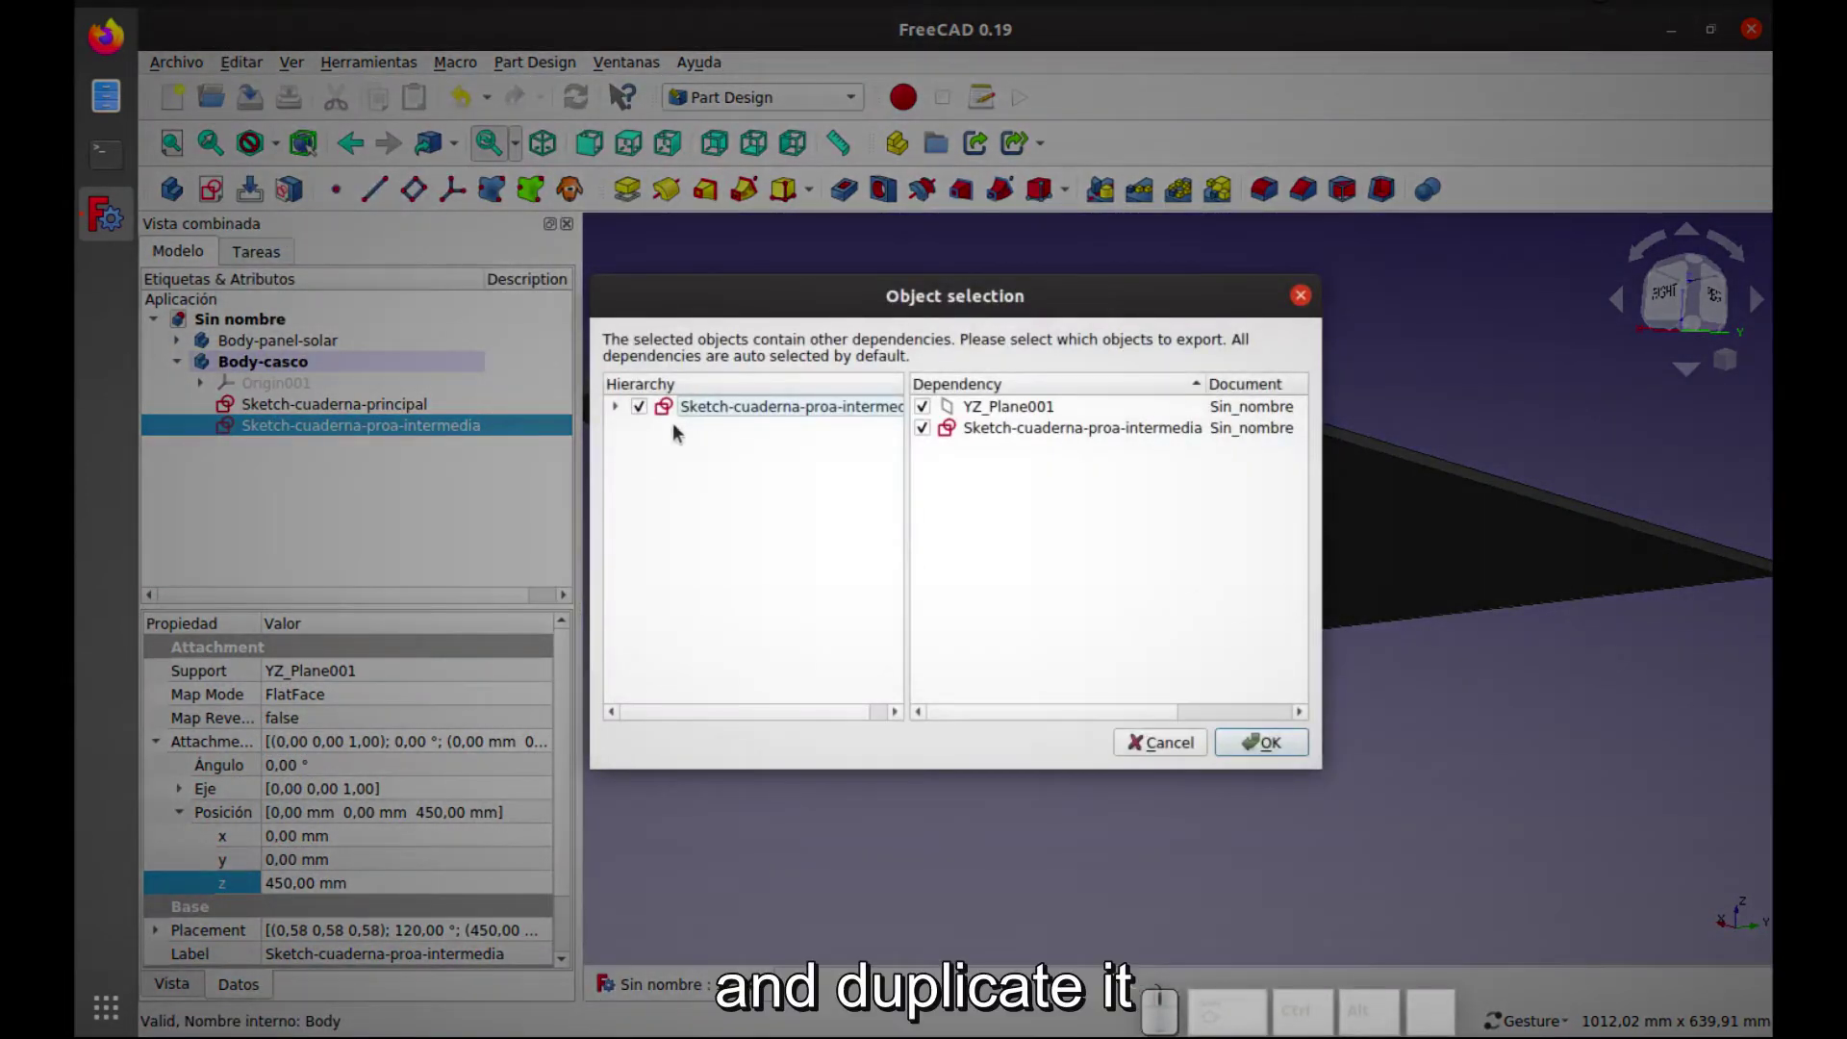
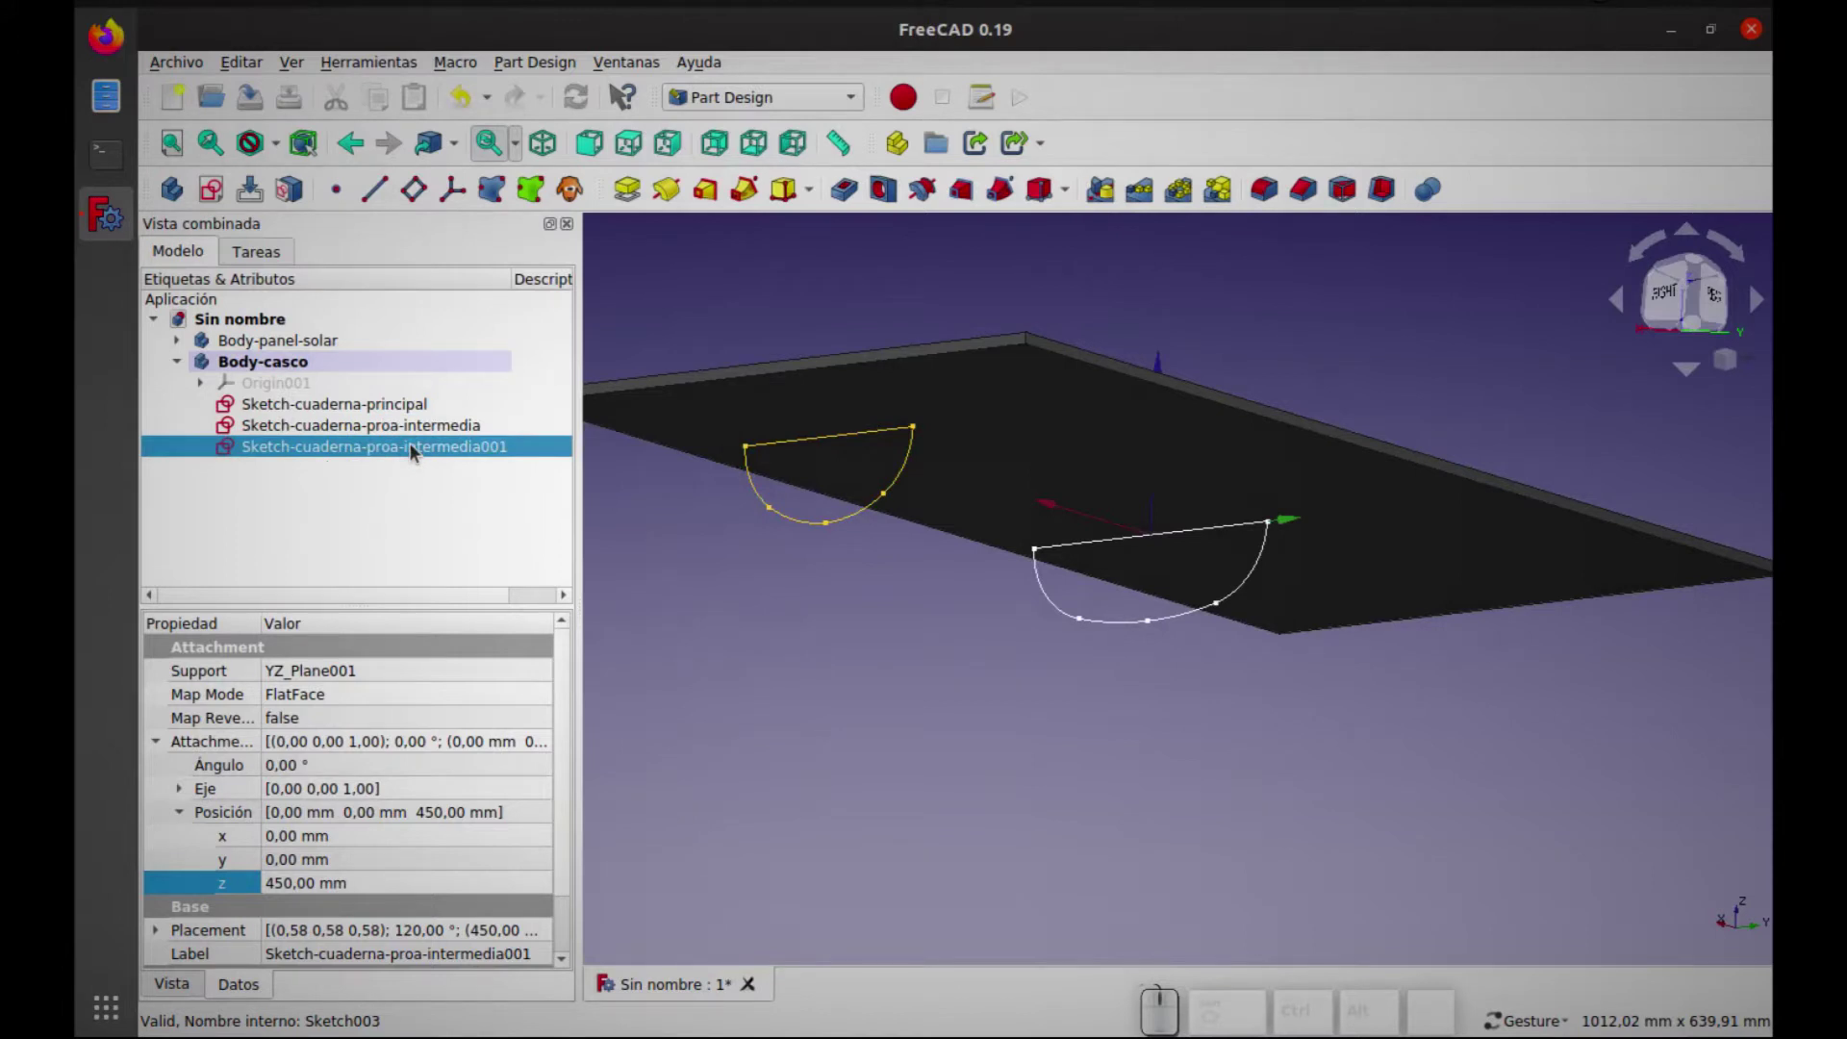
pyautogui.press('F2')
pyautogui.press('Right')
pyautogui.press('BackSpace')
pyautogui.press('-')
pyautogui.press('p')
pyautogui.press('a')
pyautogui.press('Return')
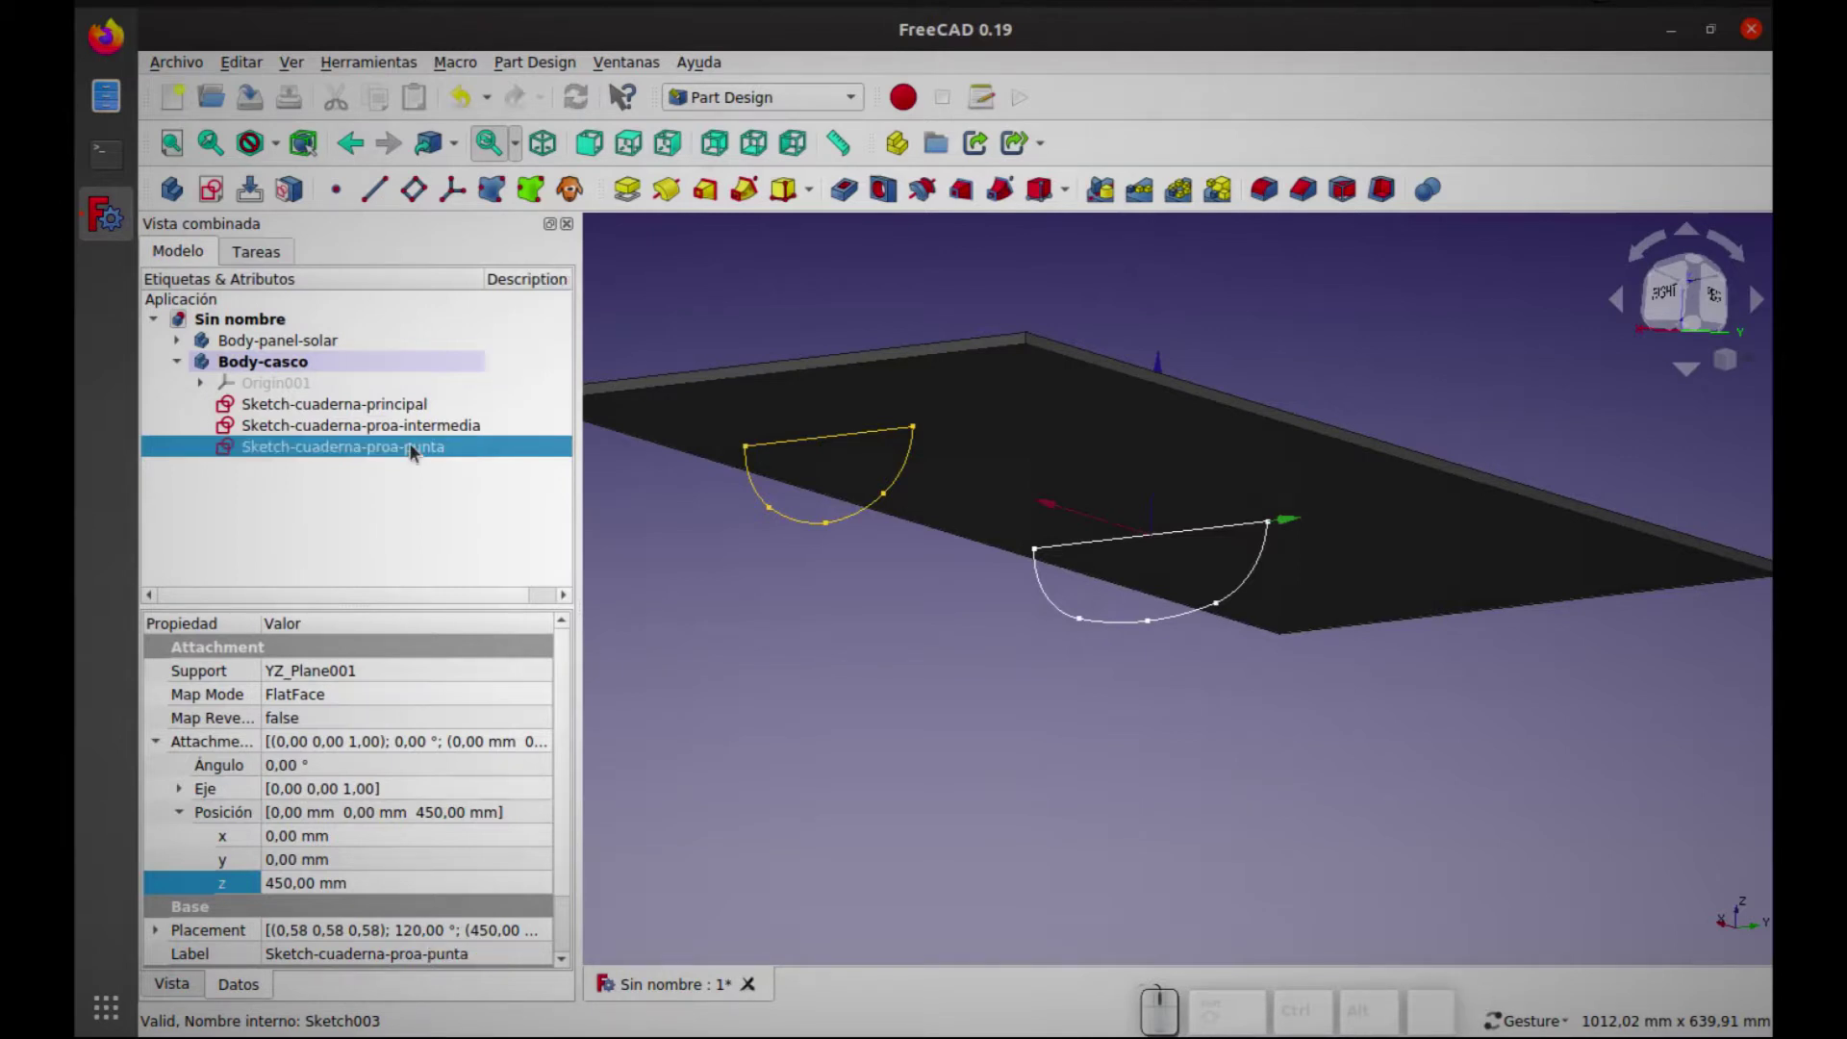
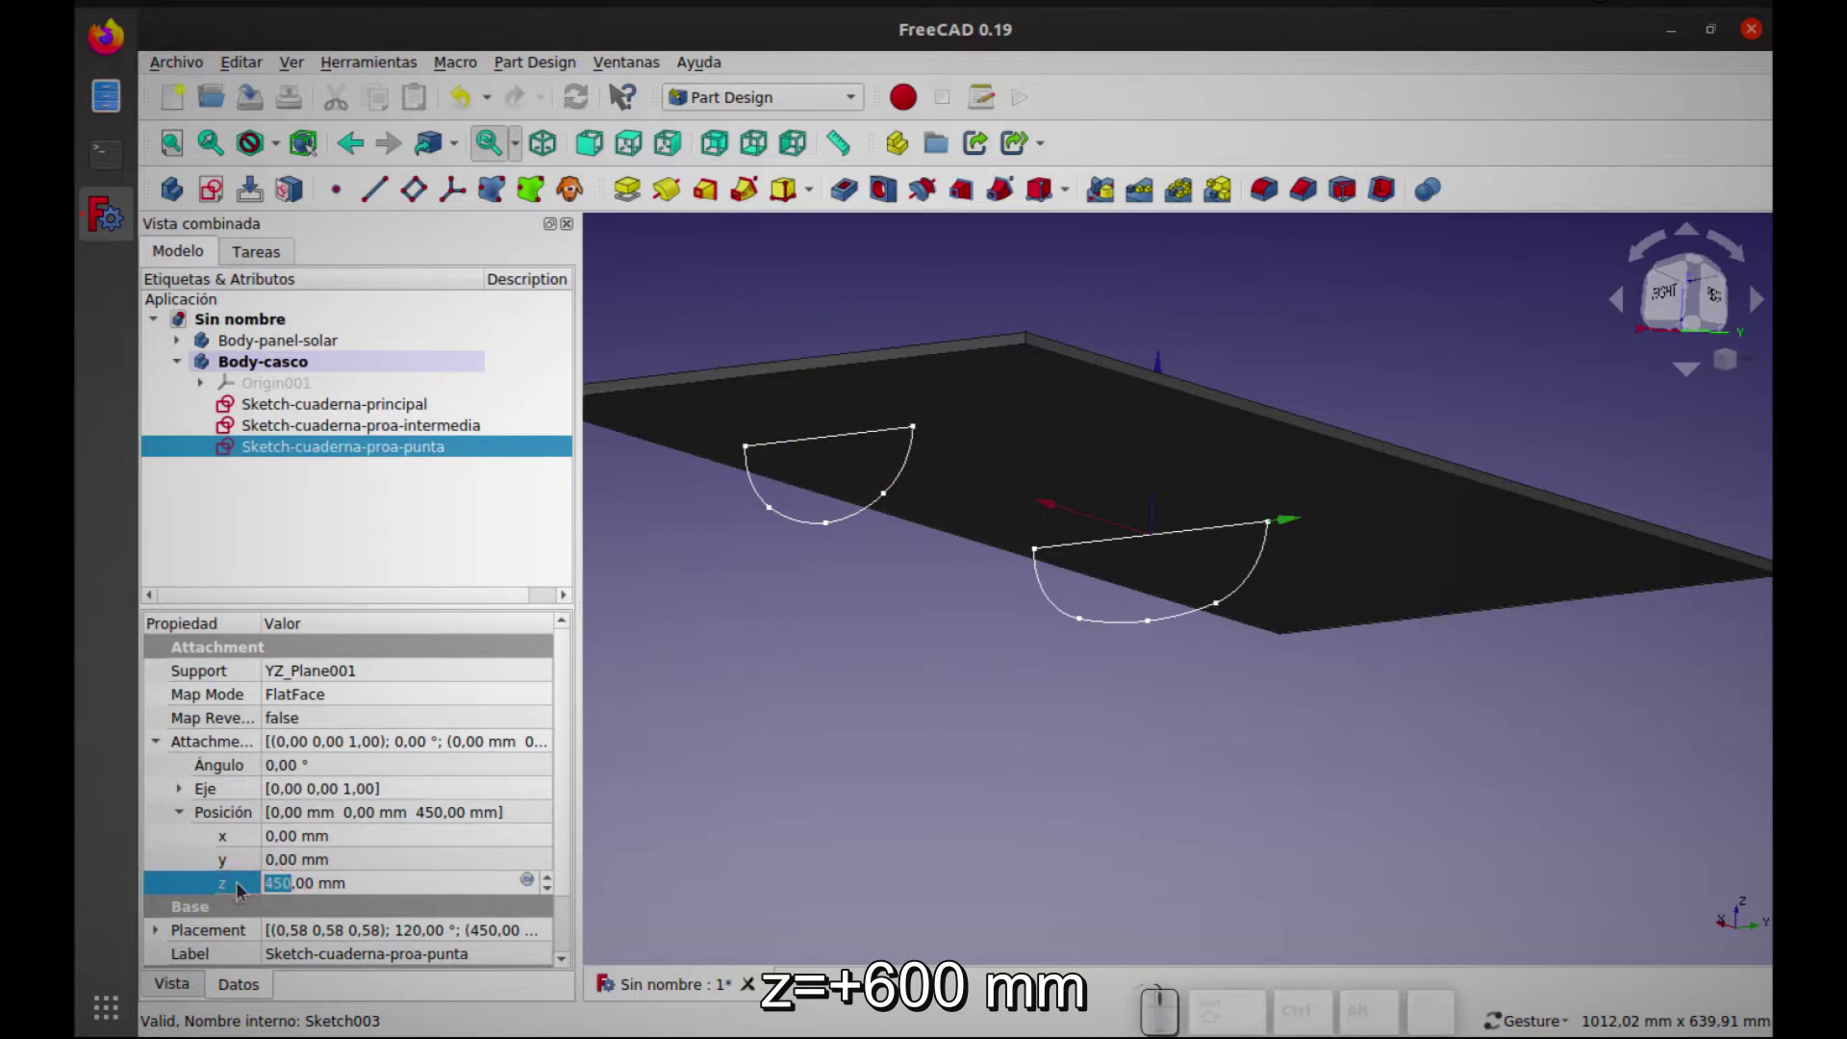
# Set the copy's Attachment Position z offset from 450 mm to 600 mm
pyautogui.press('6')
pyautogui.press('0')
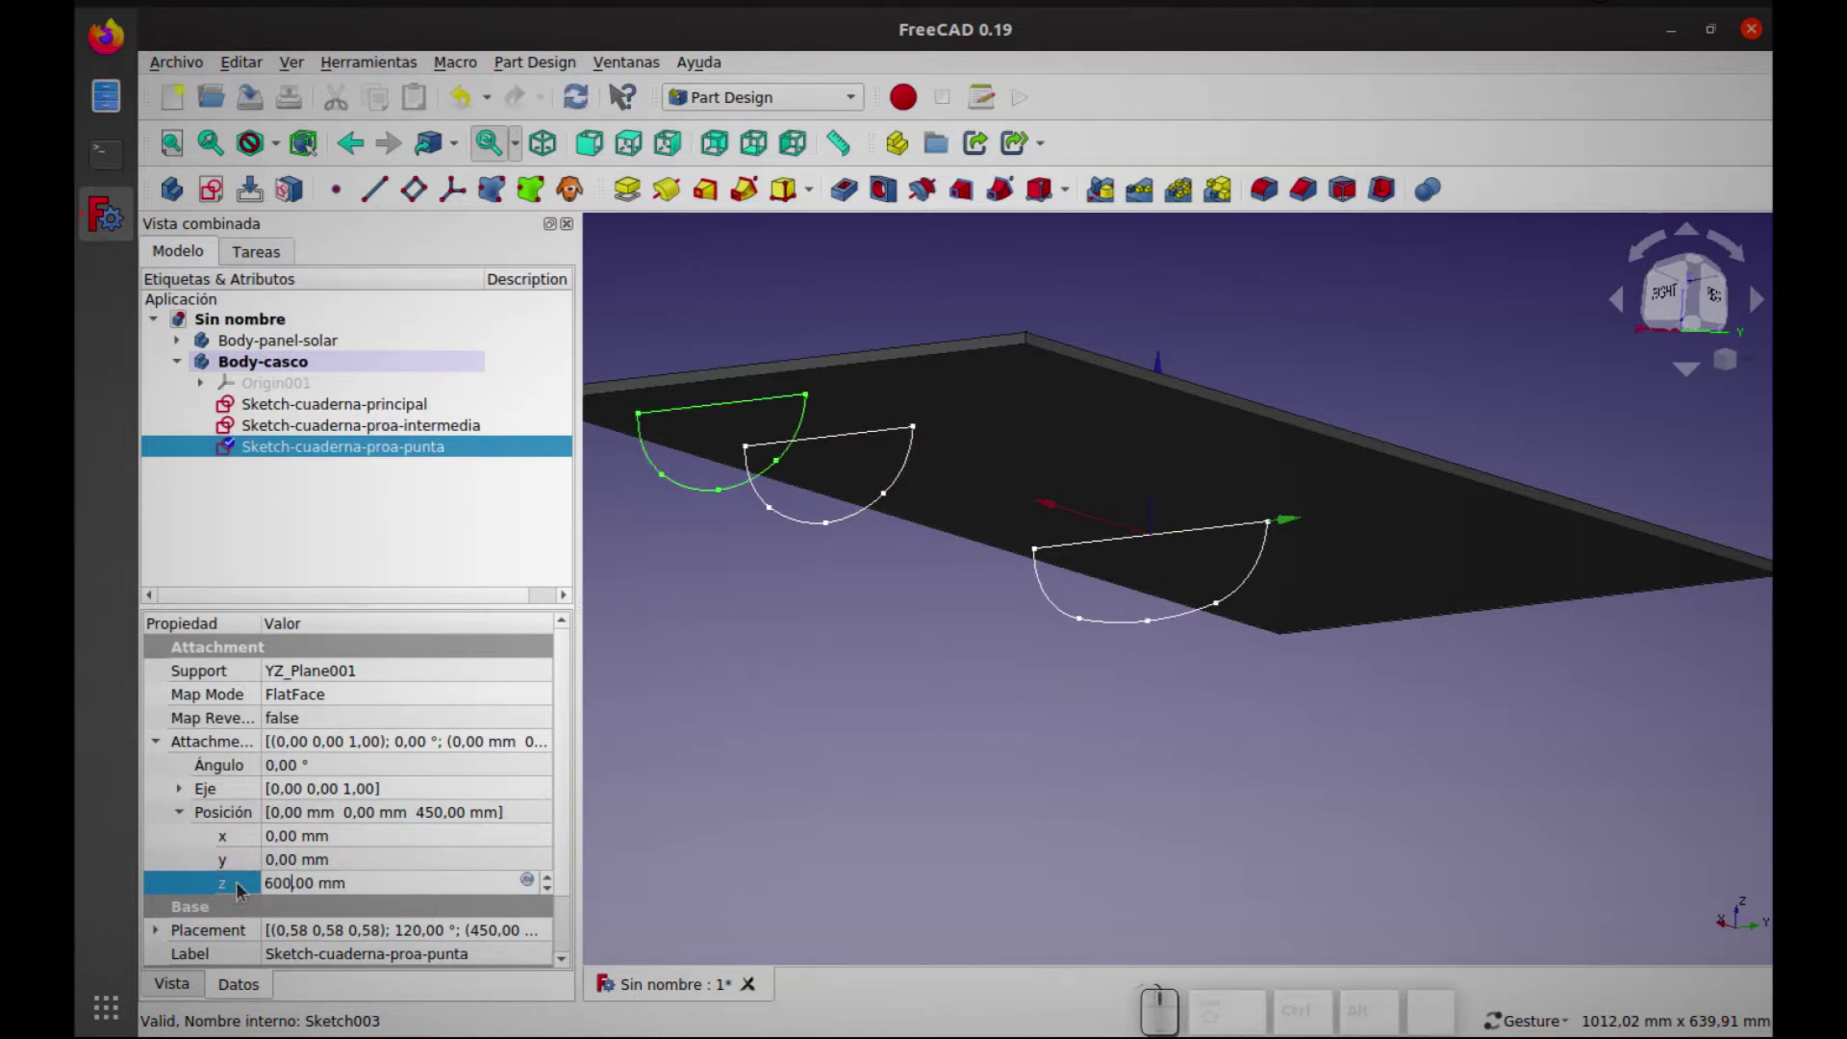
pyautogui.press('Return')
# Edit the bow-tip frame sketch and delete its three arcs, keeping the straight lines
pyautogui.click(245, 891)
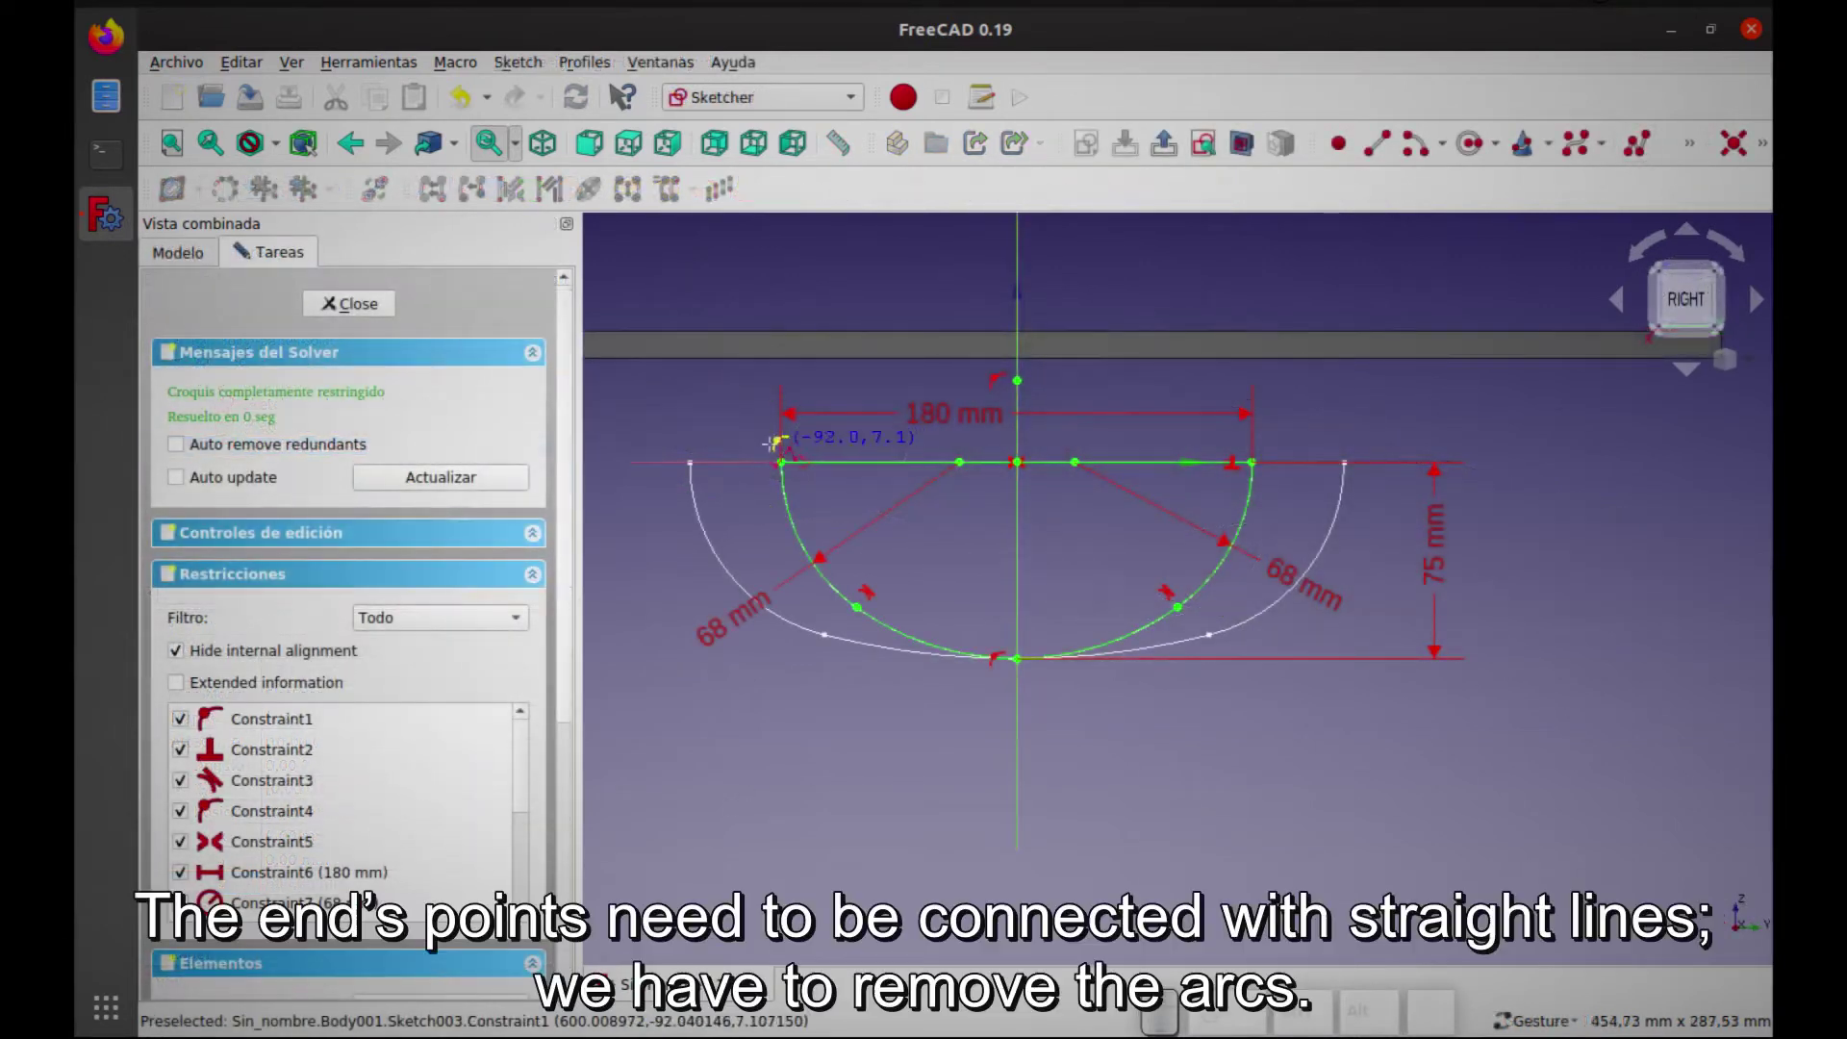
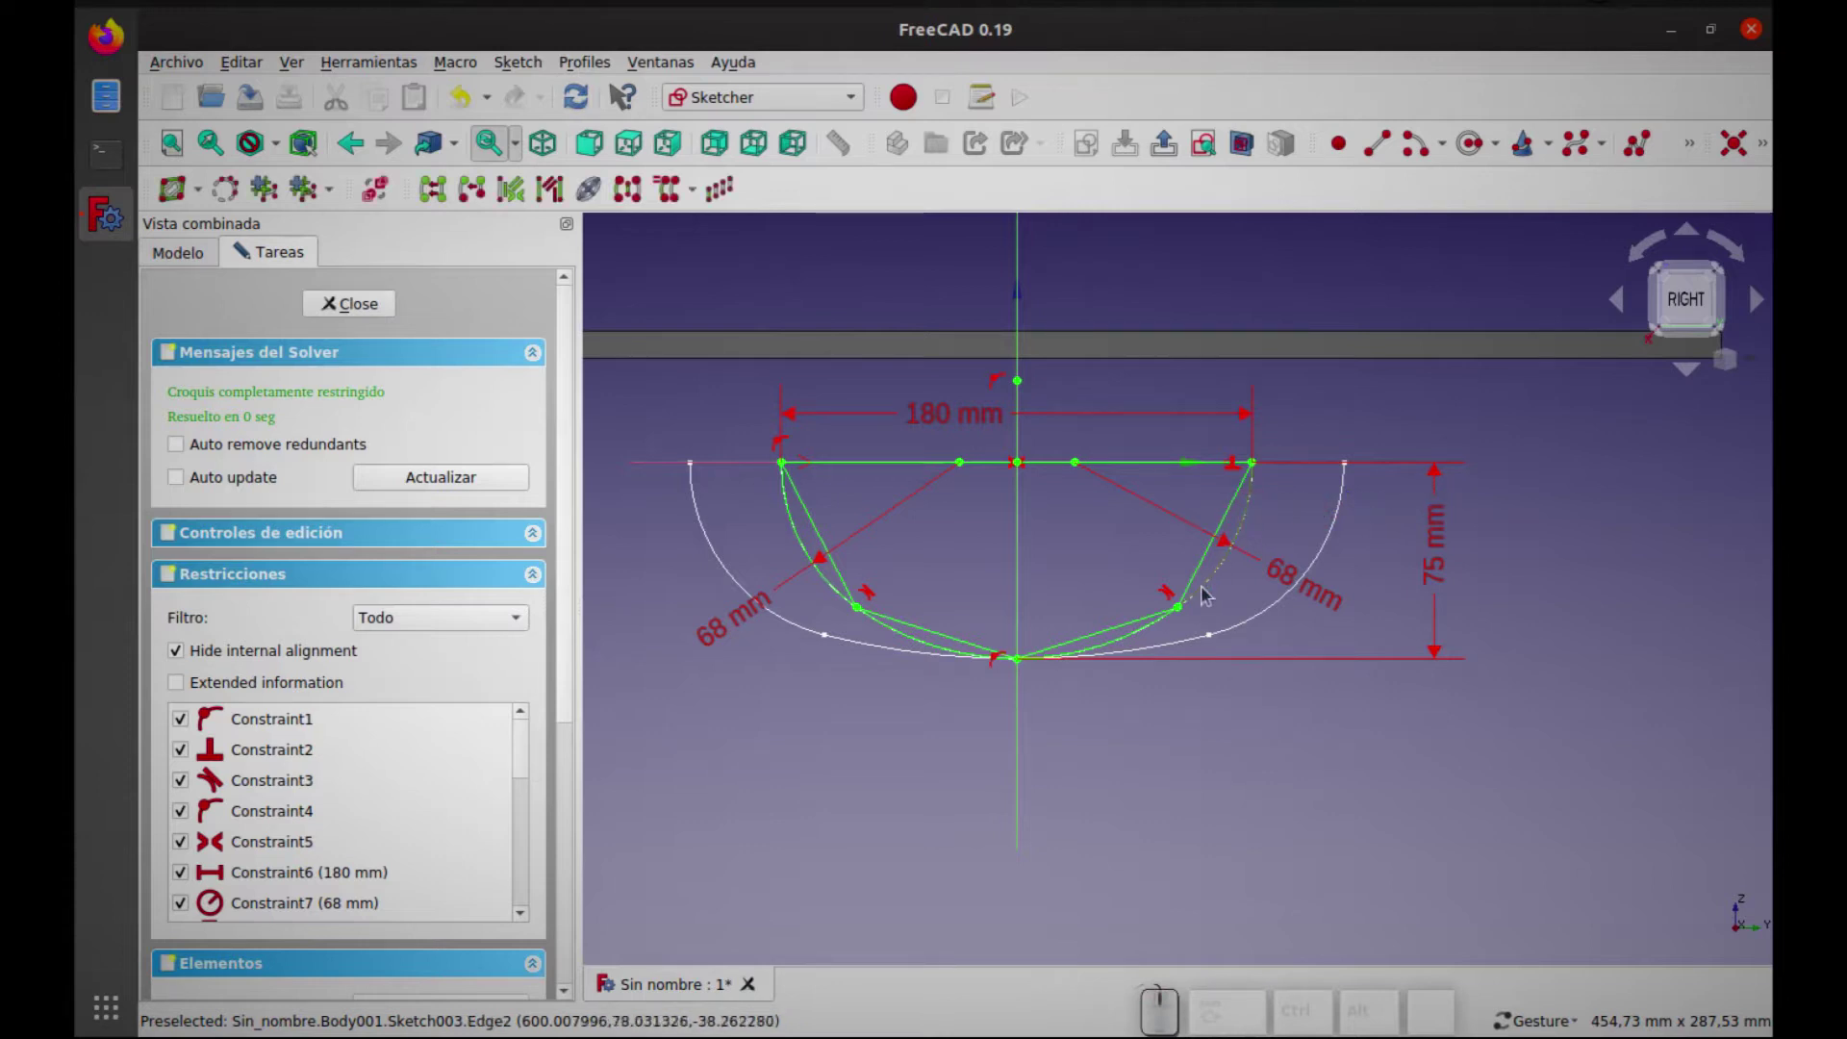
pyautogui.click(1137, 643)
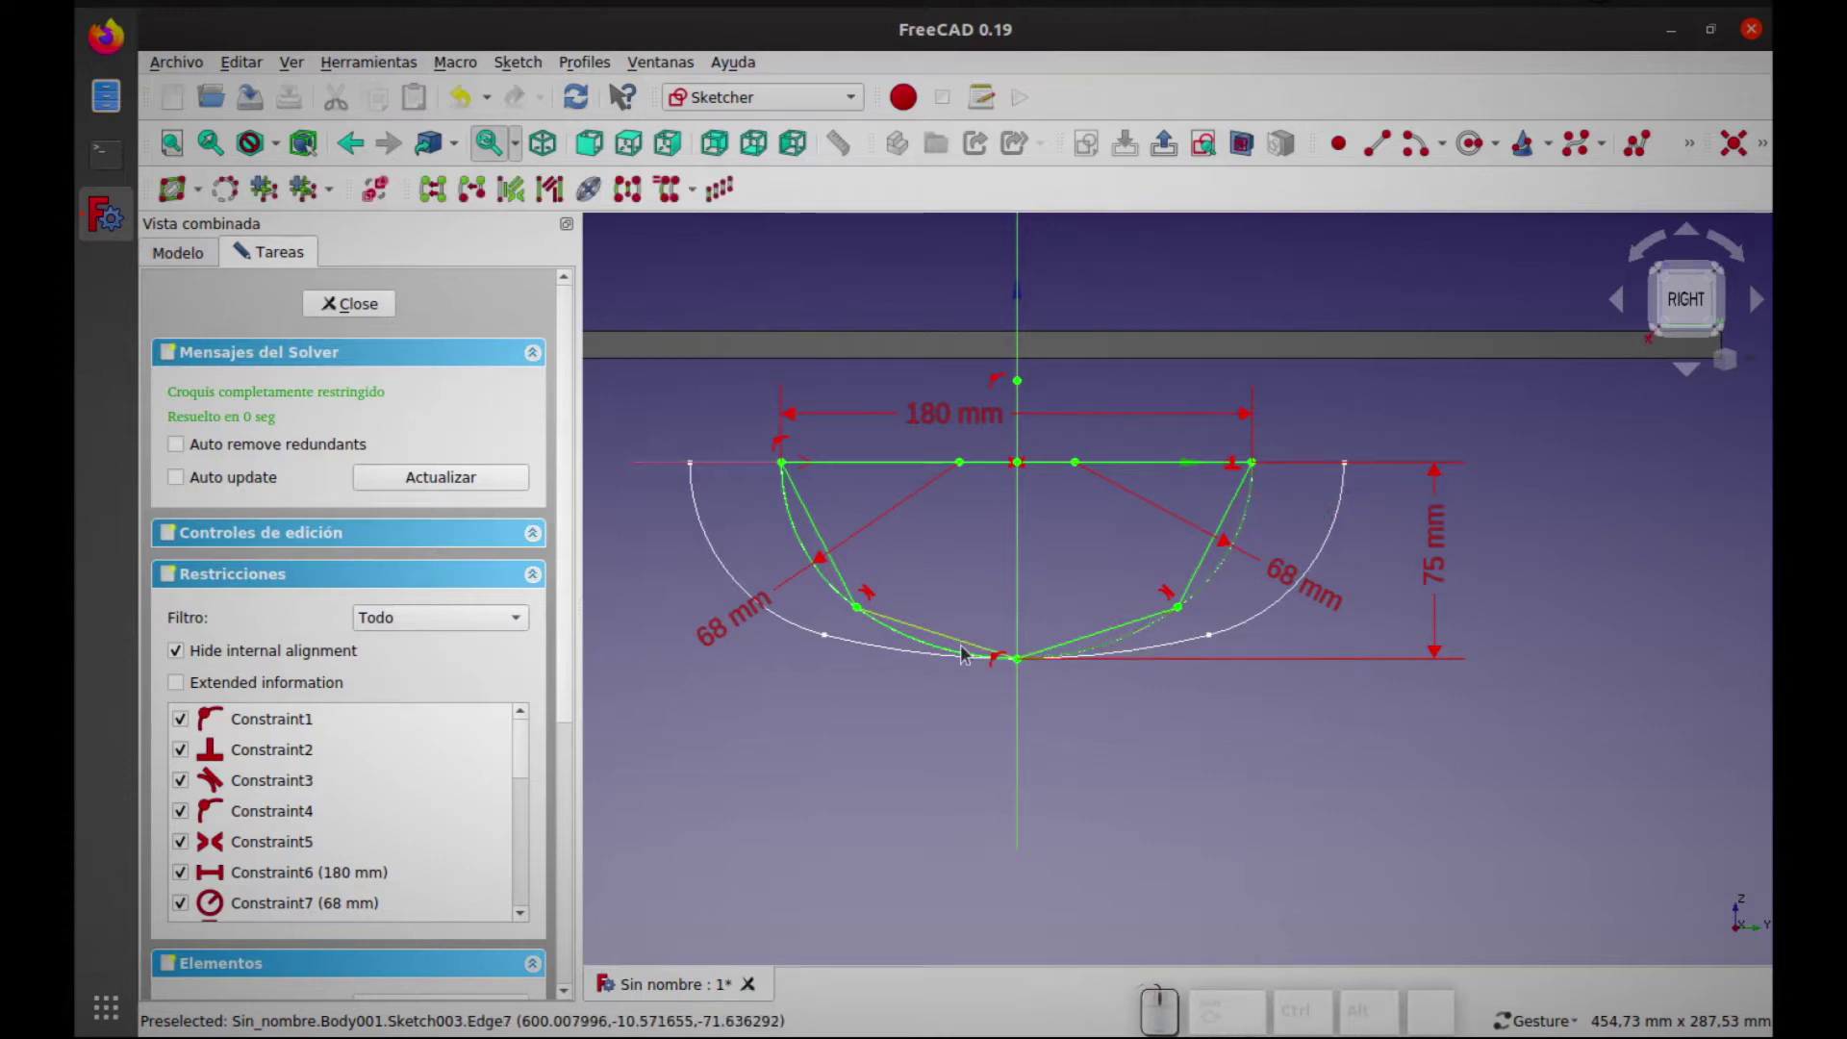
pyautogui.click(923, 646)
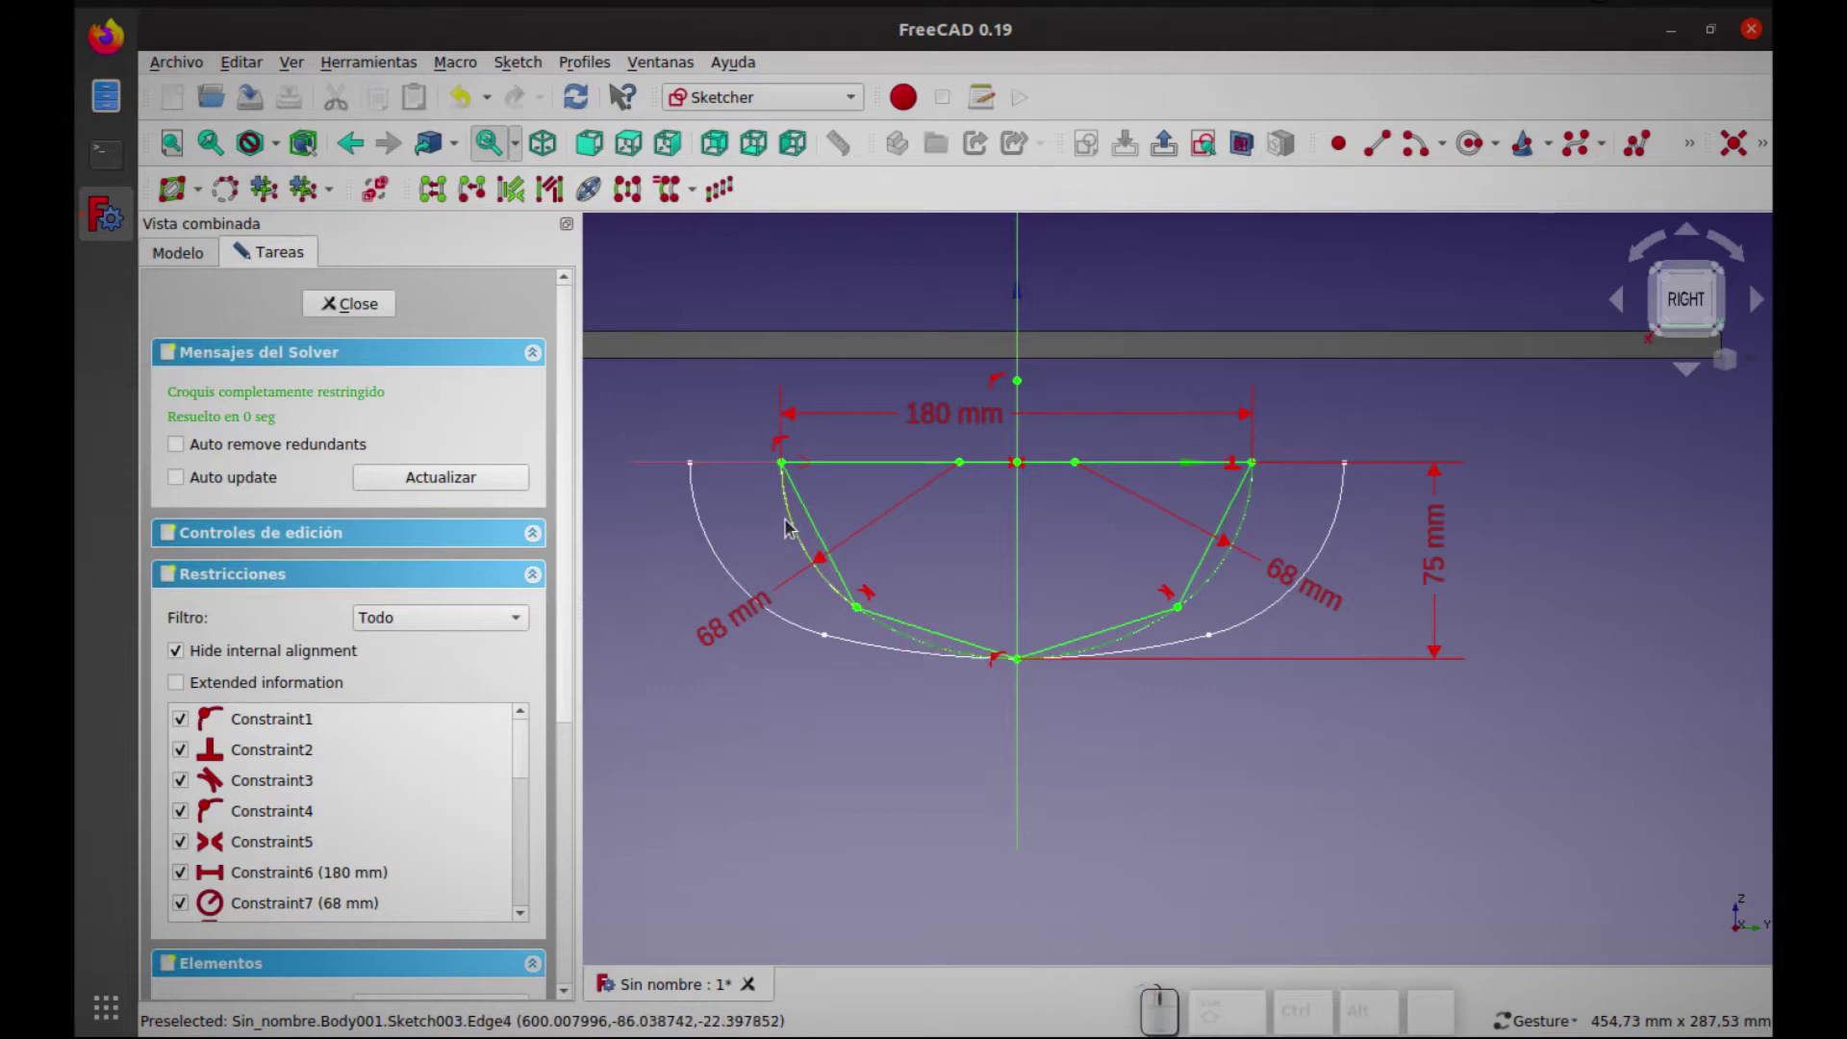
pyautogui.click(797, 527)
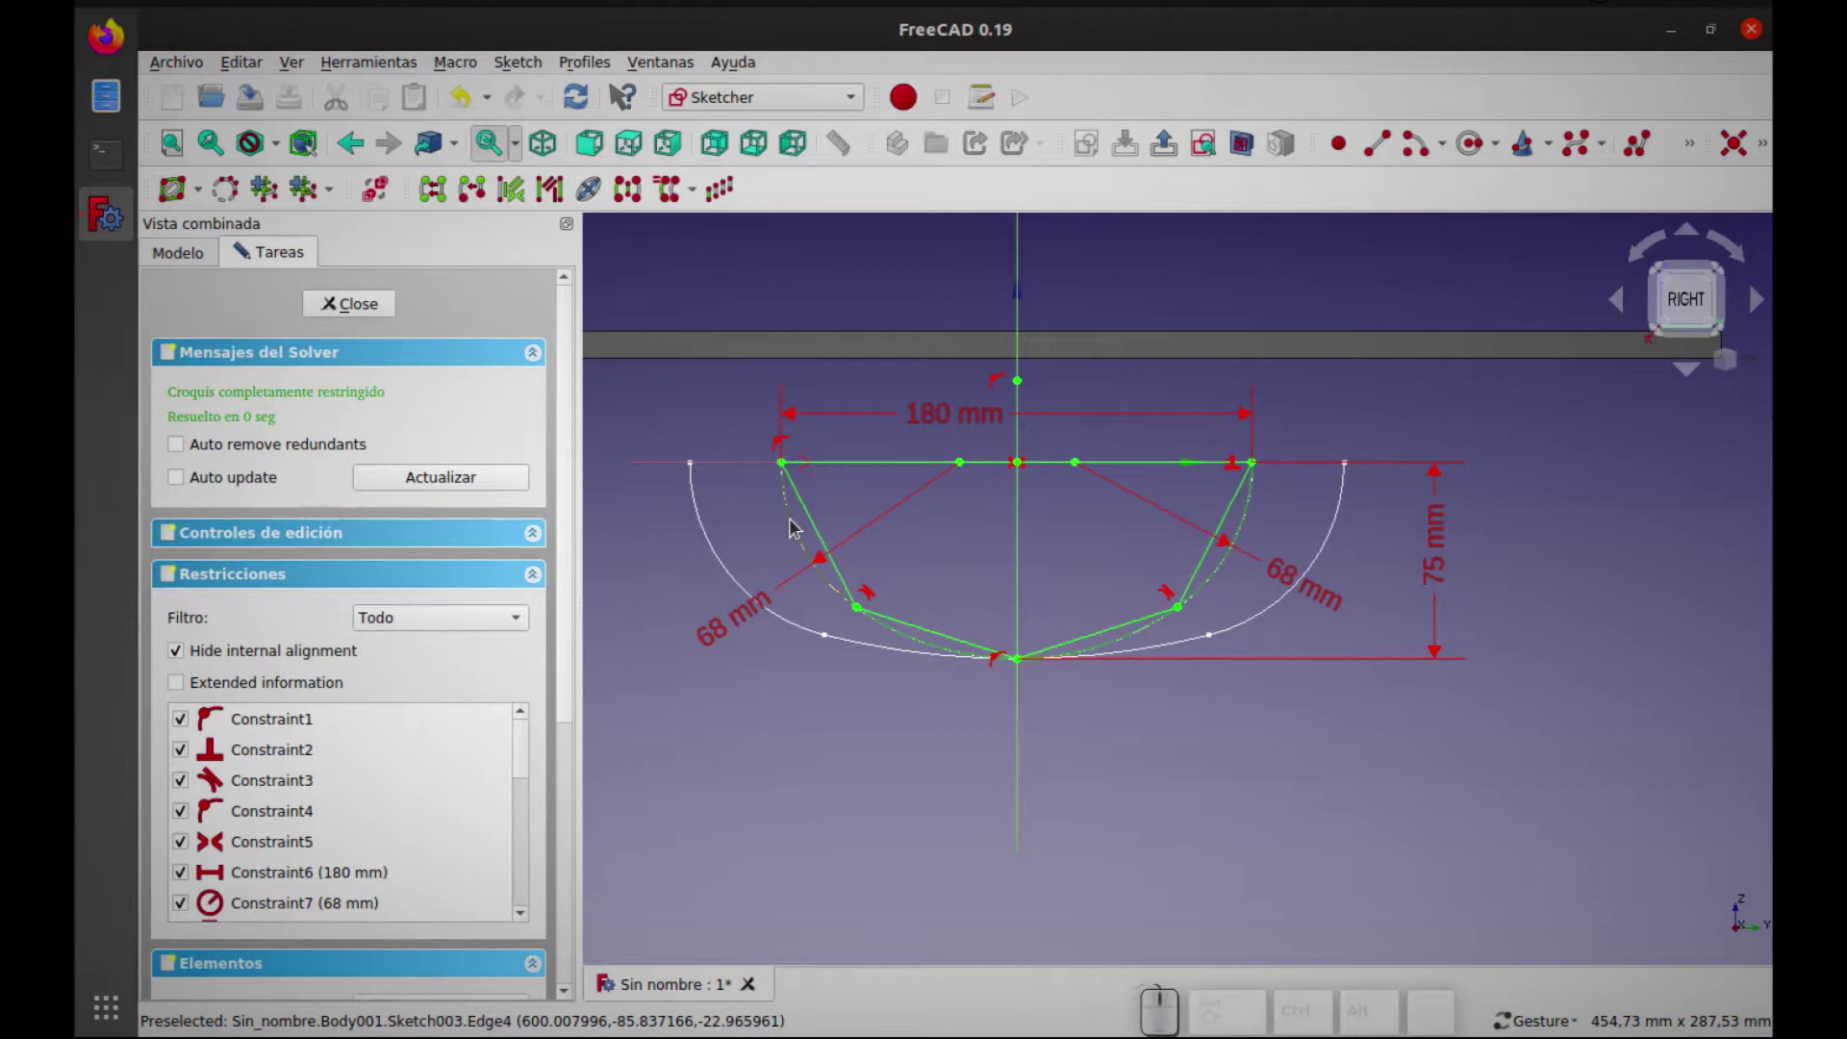
pyautogui.press('Delete')
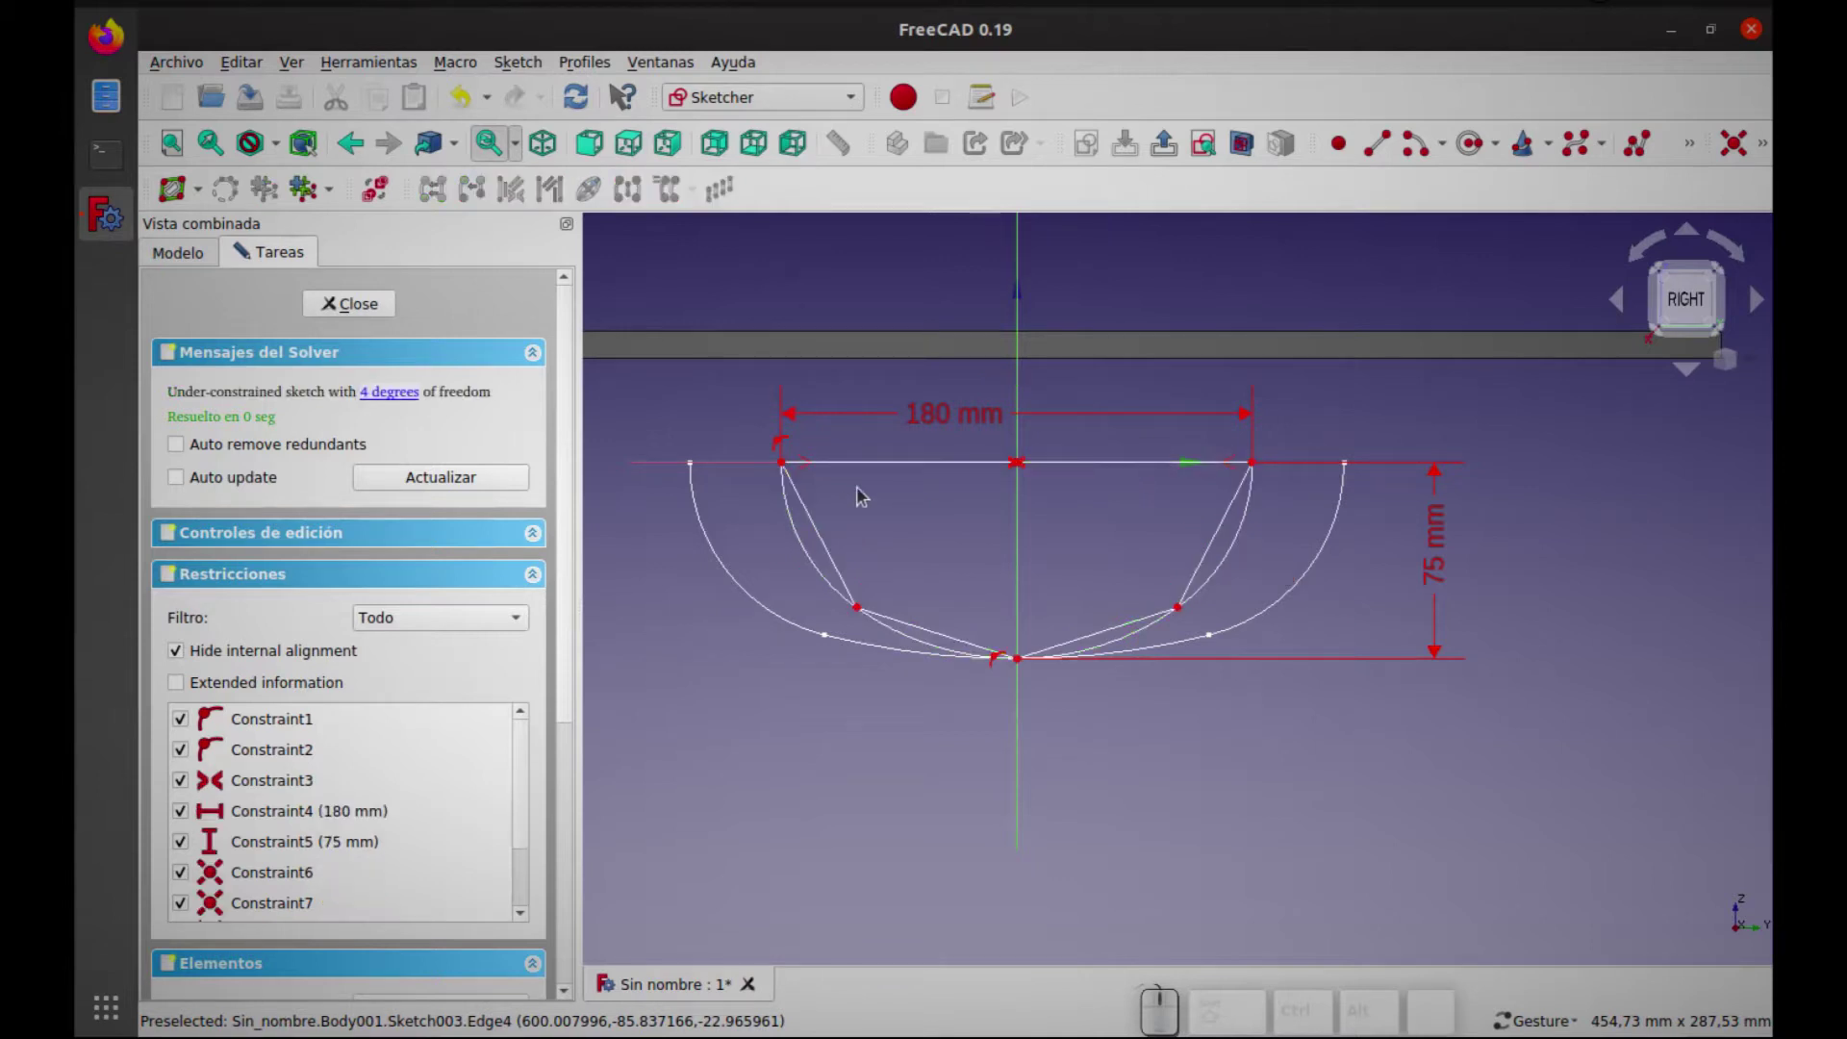
# Reduce the frame width from 180 mm to 2 mm and pull the corner points in toward the centre
pyautogui.doubleClick(935, 419)
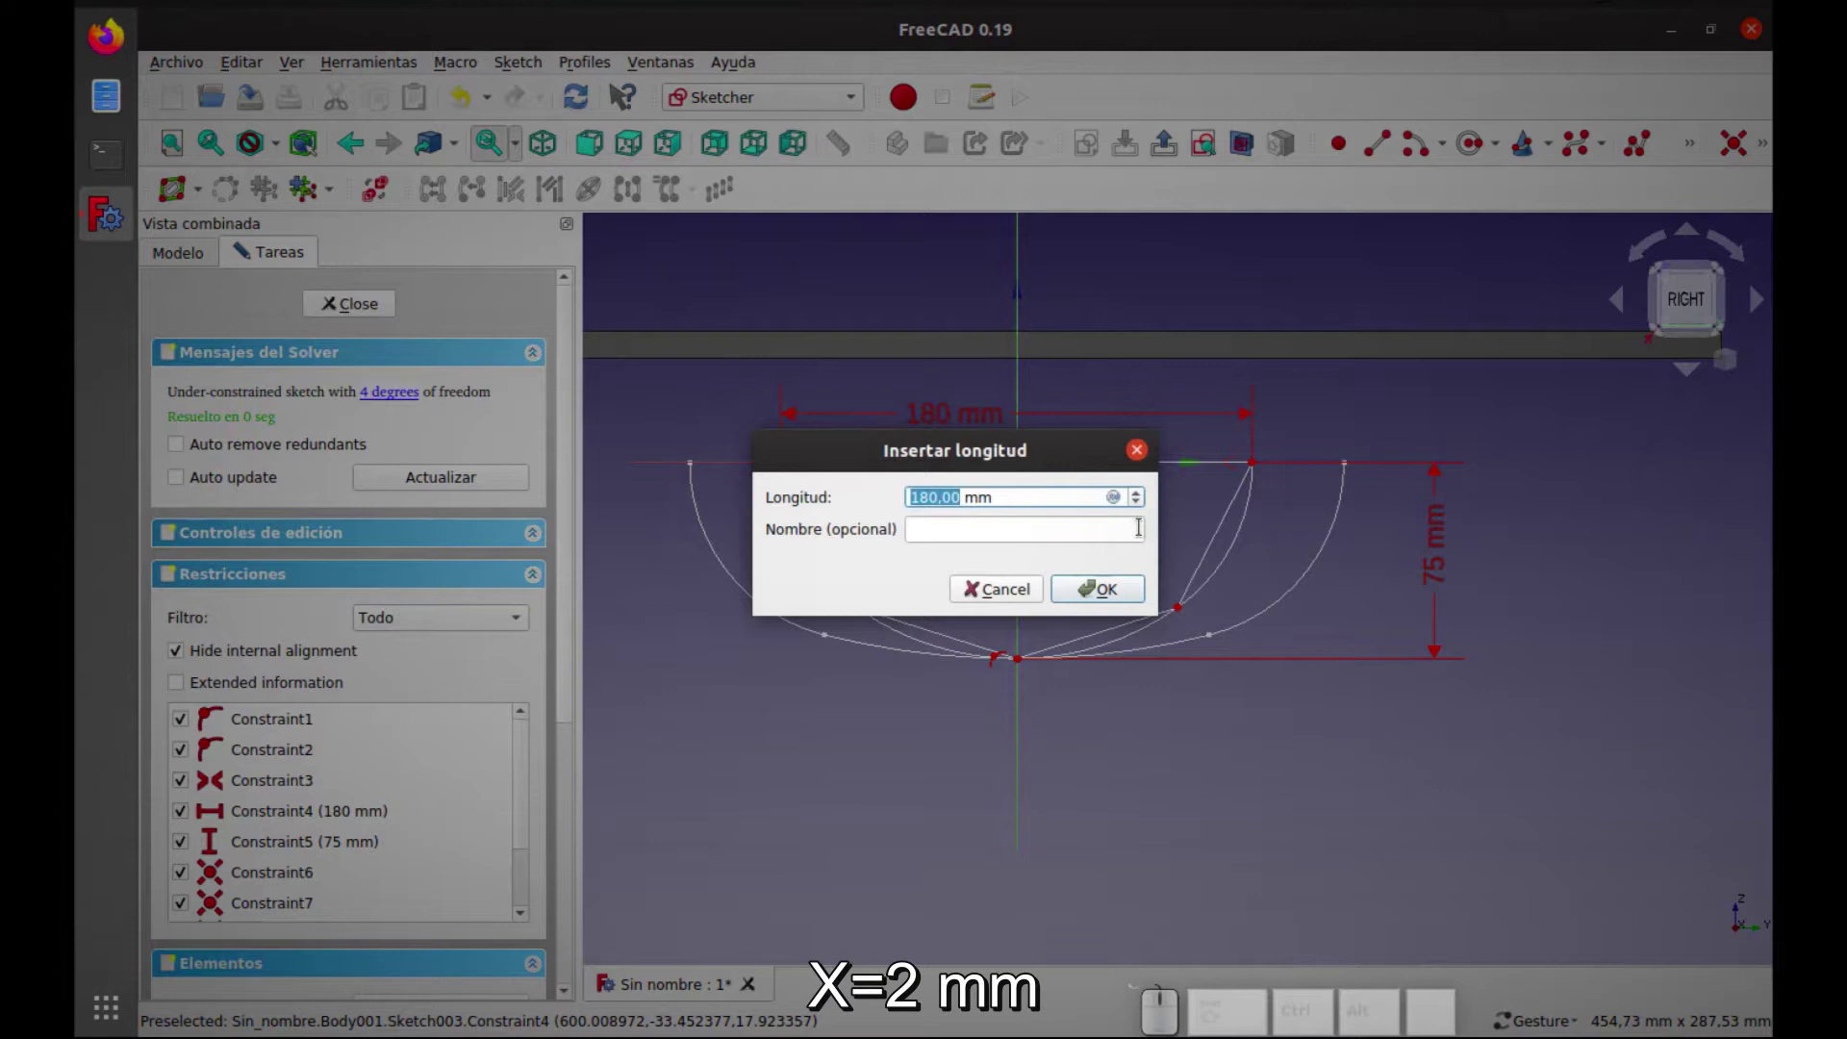
pyautogui.press('2')
pyautogui.press('Return')
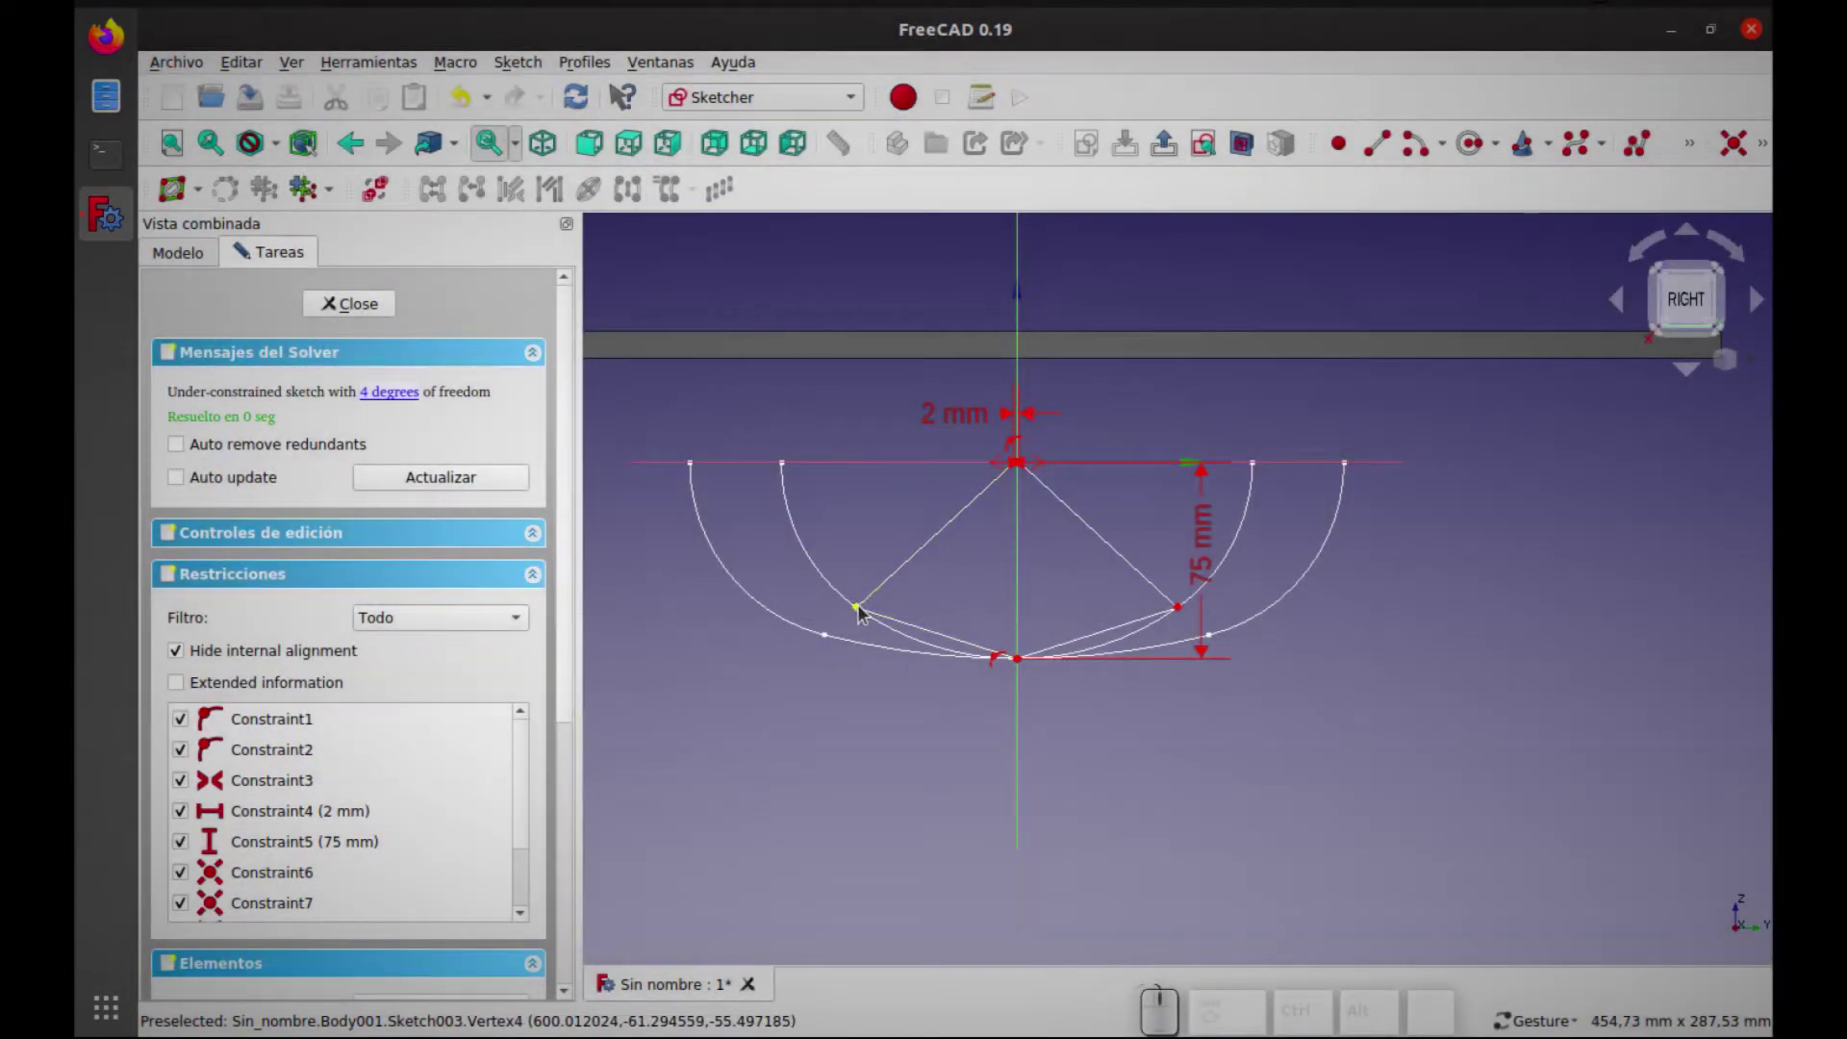
pyautogui.moveTo(866, 613); pyautogui.dragTo(957, 581)
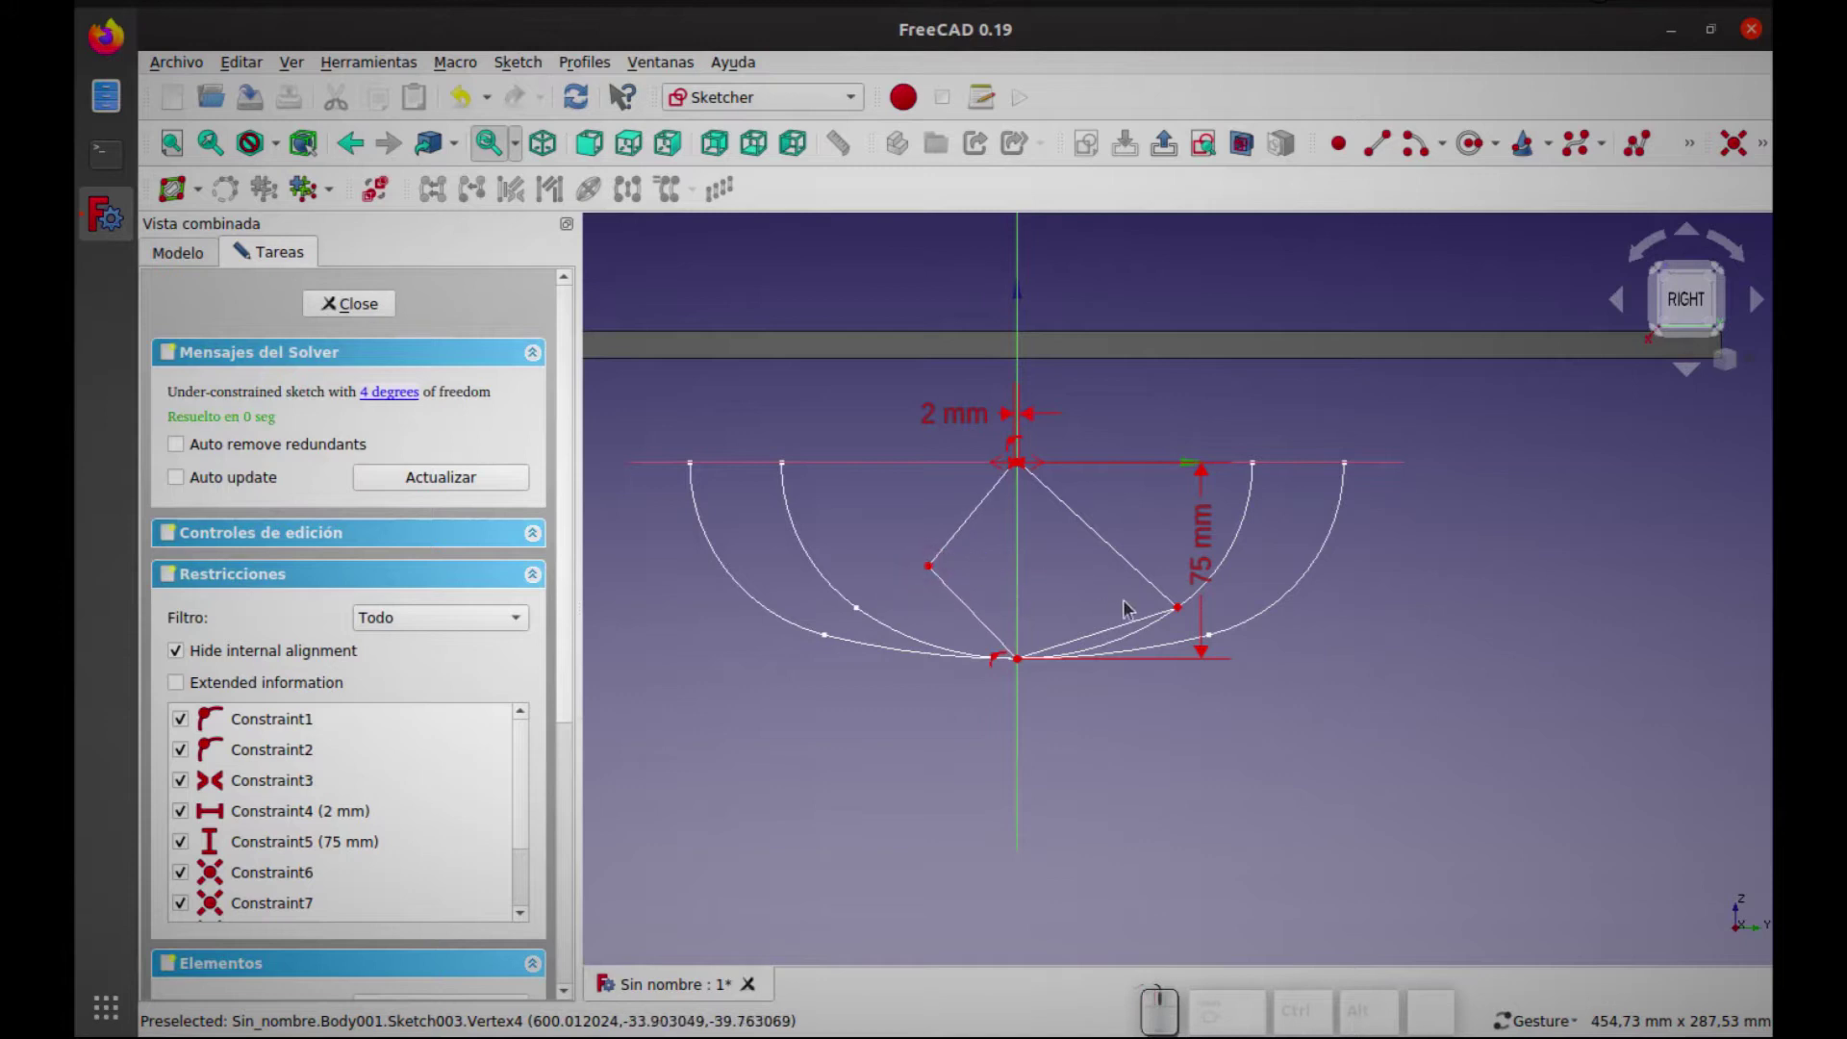
pyautogui.moveTo(1185, 615); pyautogui.dragTo(969, 575)
pyautogui.moveTo(938, 572); pyautogui.dragTo(956, 562)
pyautogui.click(958, 560)
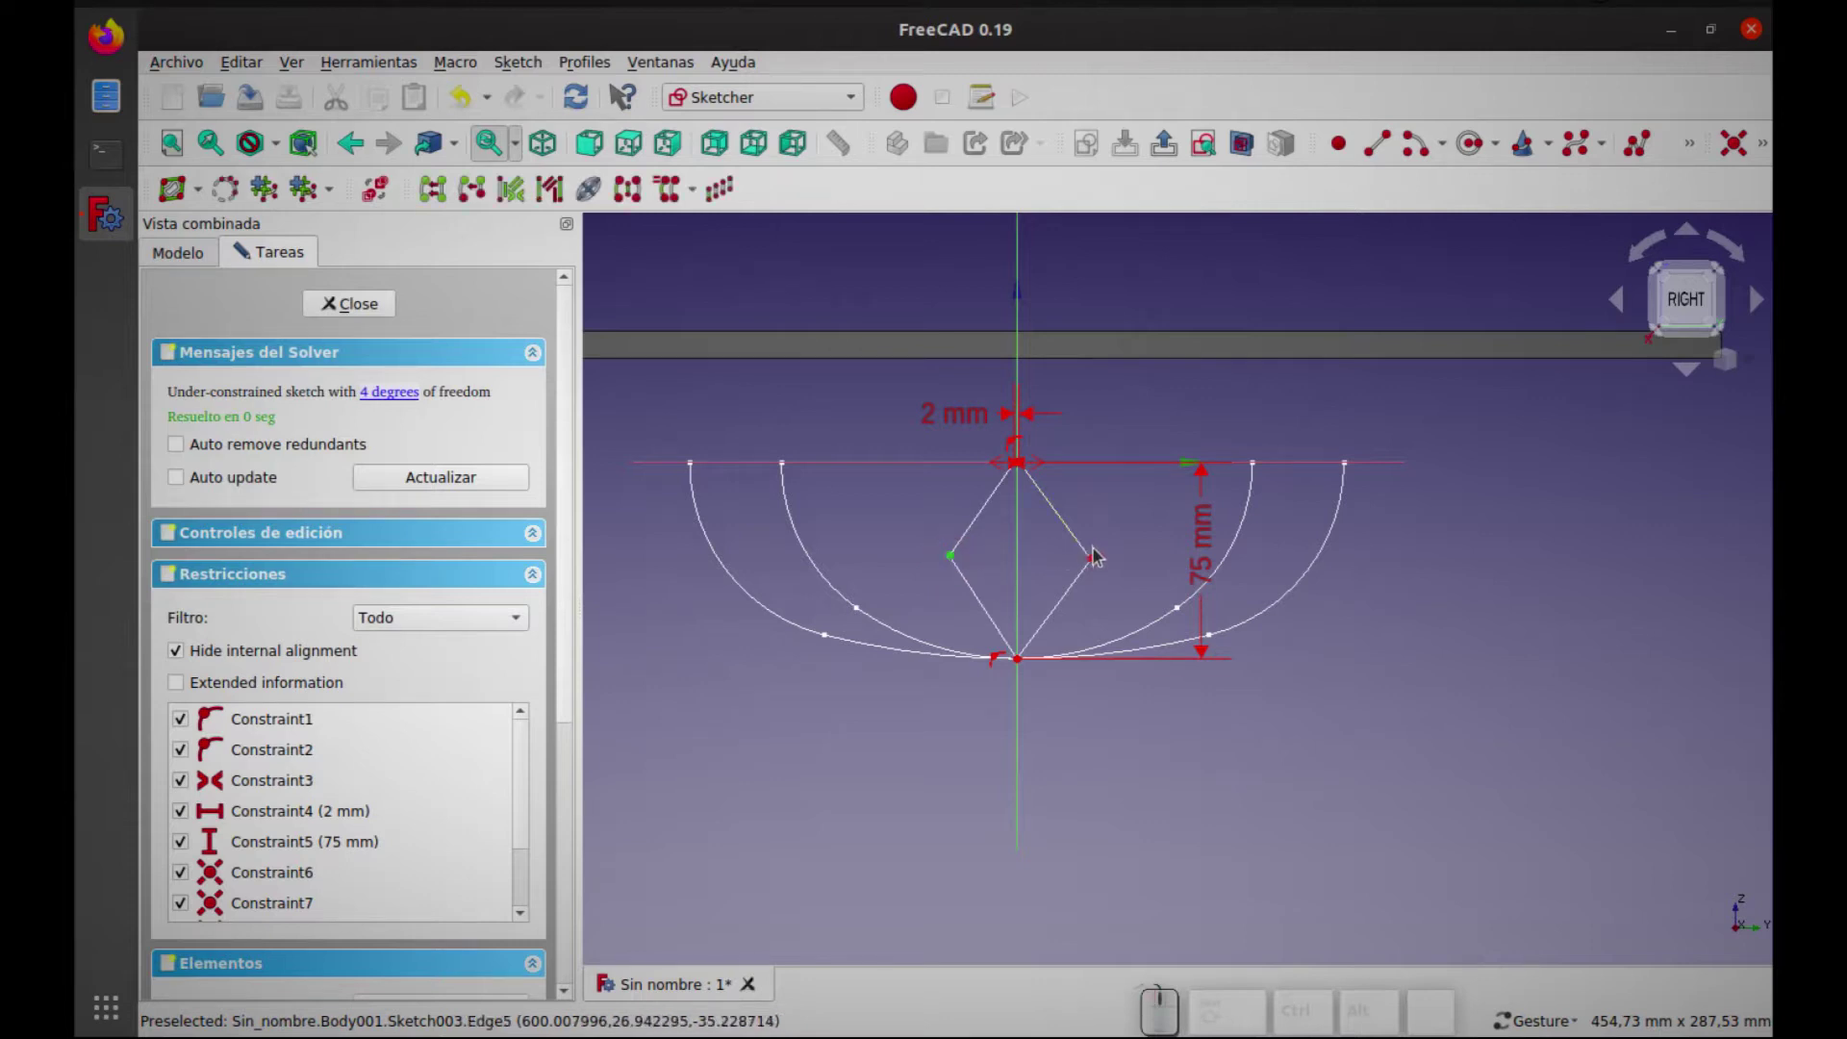
pyautogui.click(1097, 561)
pyautogui.click(1023, 563)
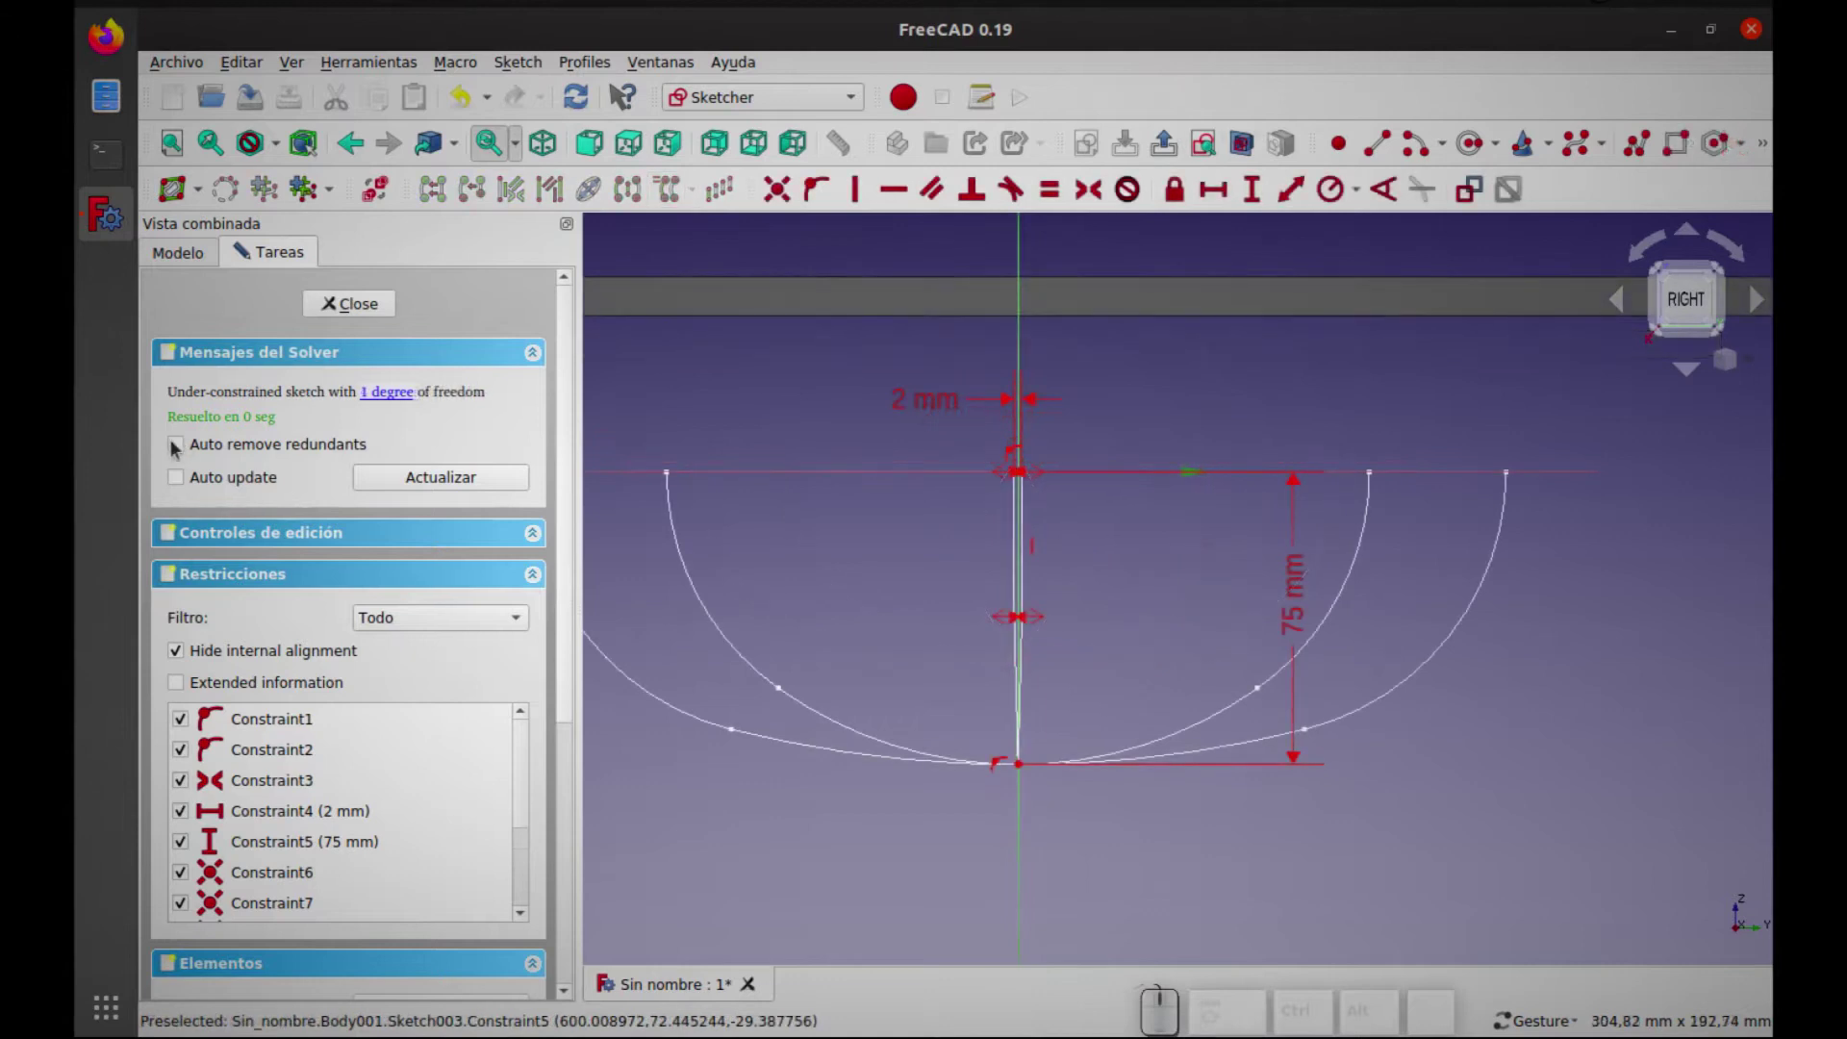
# Enable auto-removal of redundant constraints and change the 75 mm depth to 60 mm
pyautogui.click(184, 446)
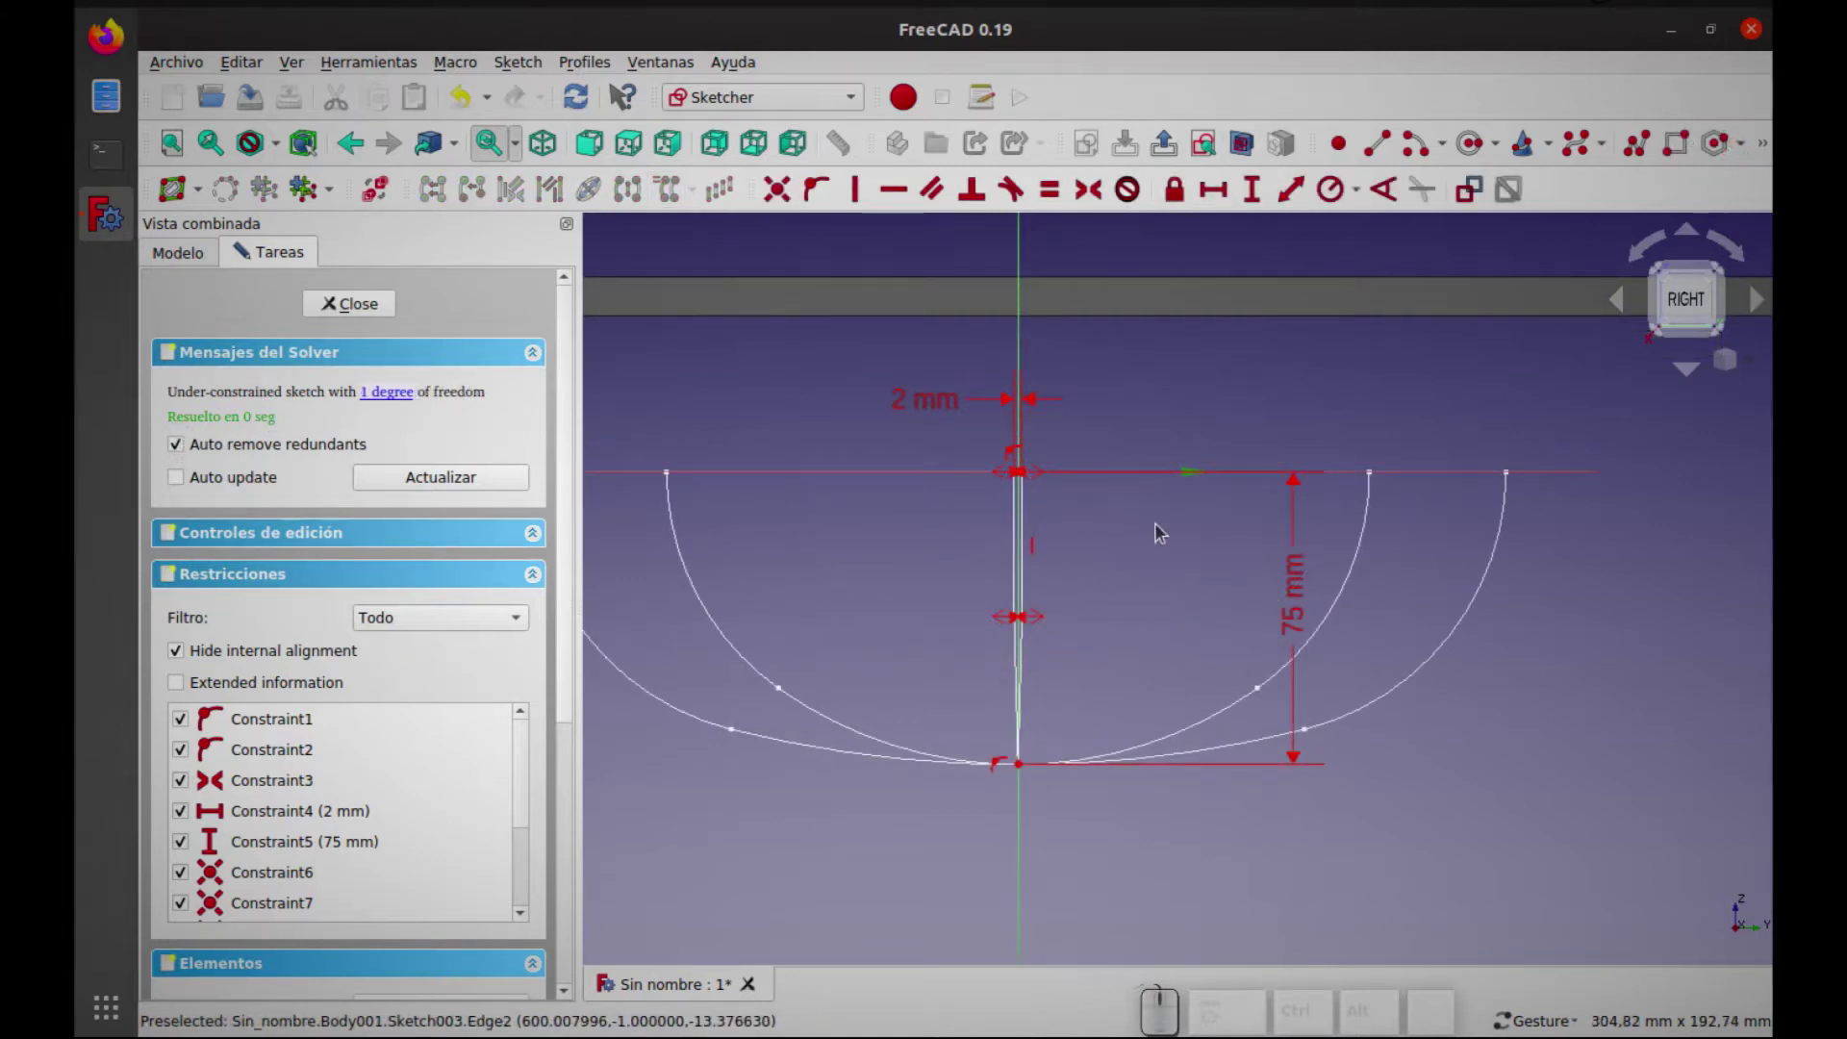
pyautogui.click(1303, 583)
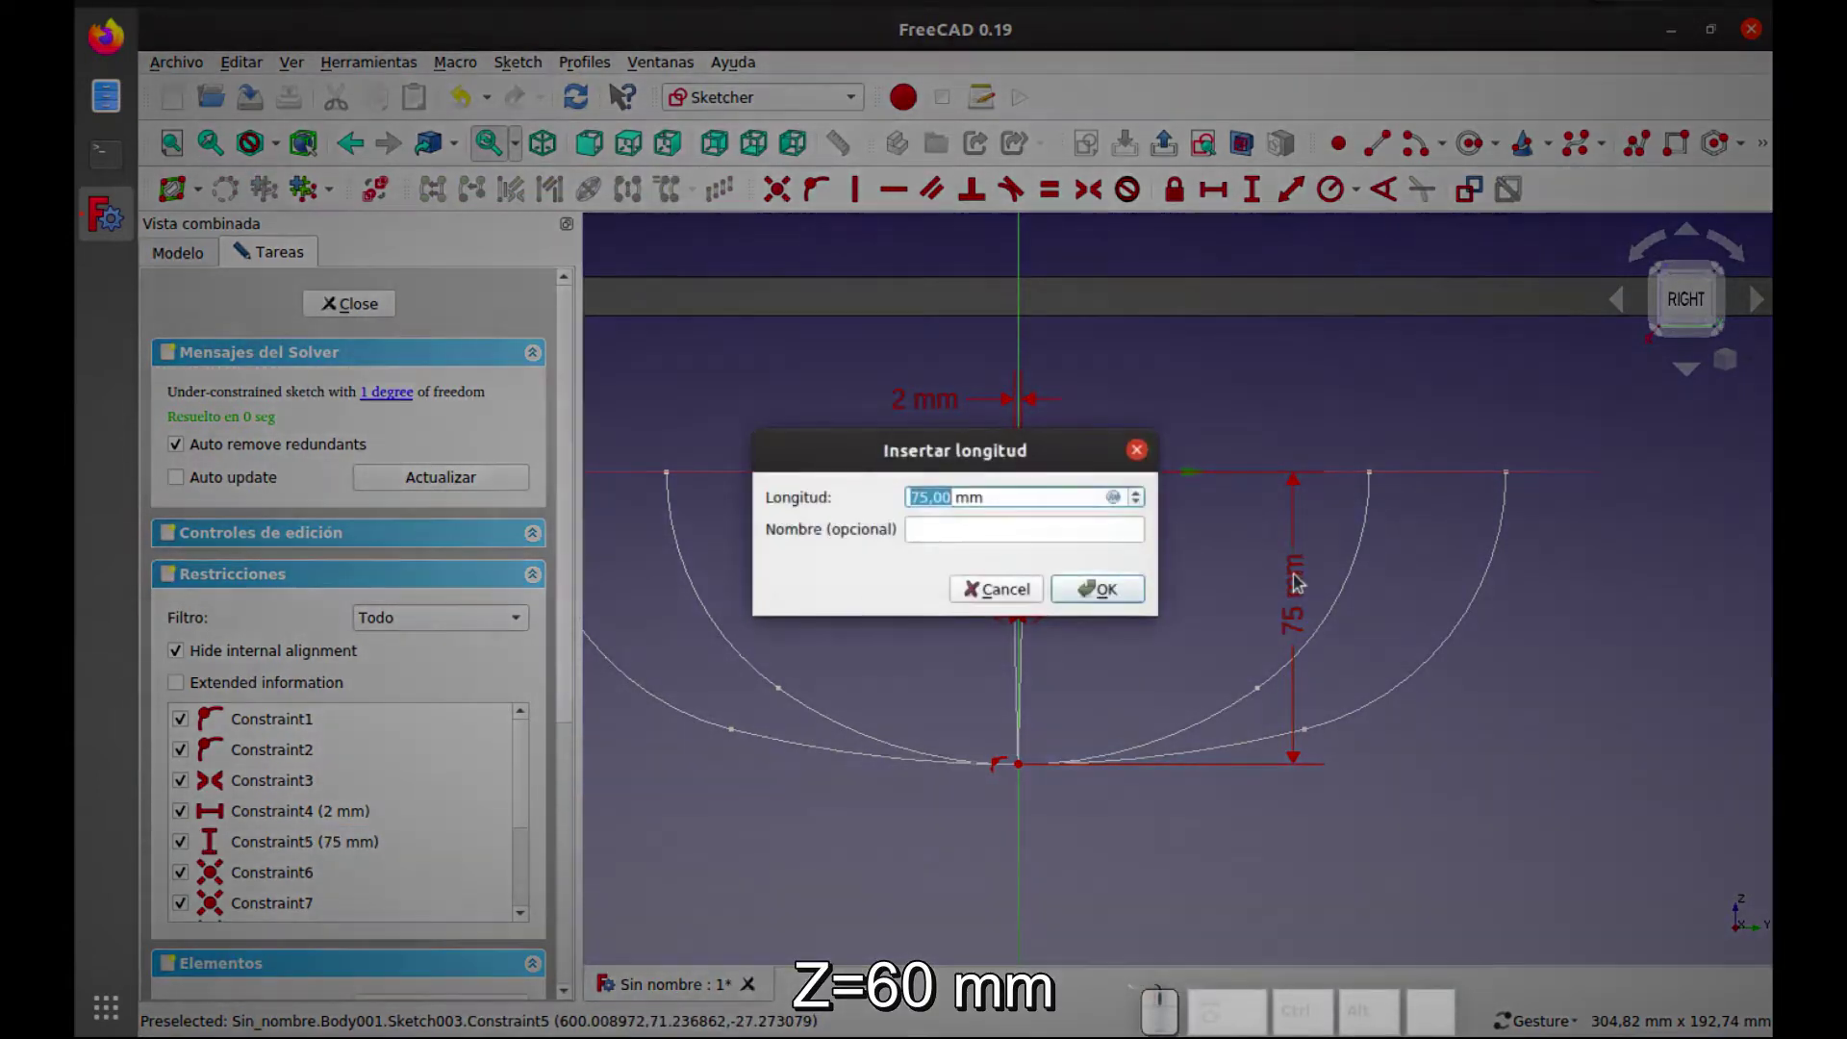
pyautogui.press('Return')
# Add a 35 mm vertical length constraint to the thin strip's side edge and close the sketch
pyautogui.moveTo(1265, 602); pyautogui.dragTo(1089, 651)
pyautogui.click(1027, 626)
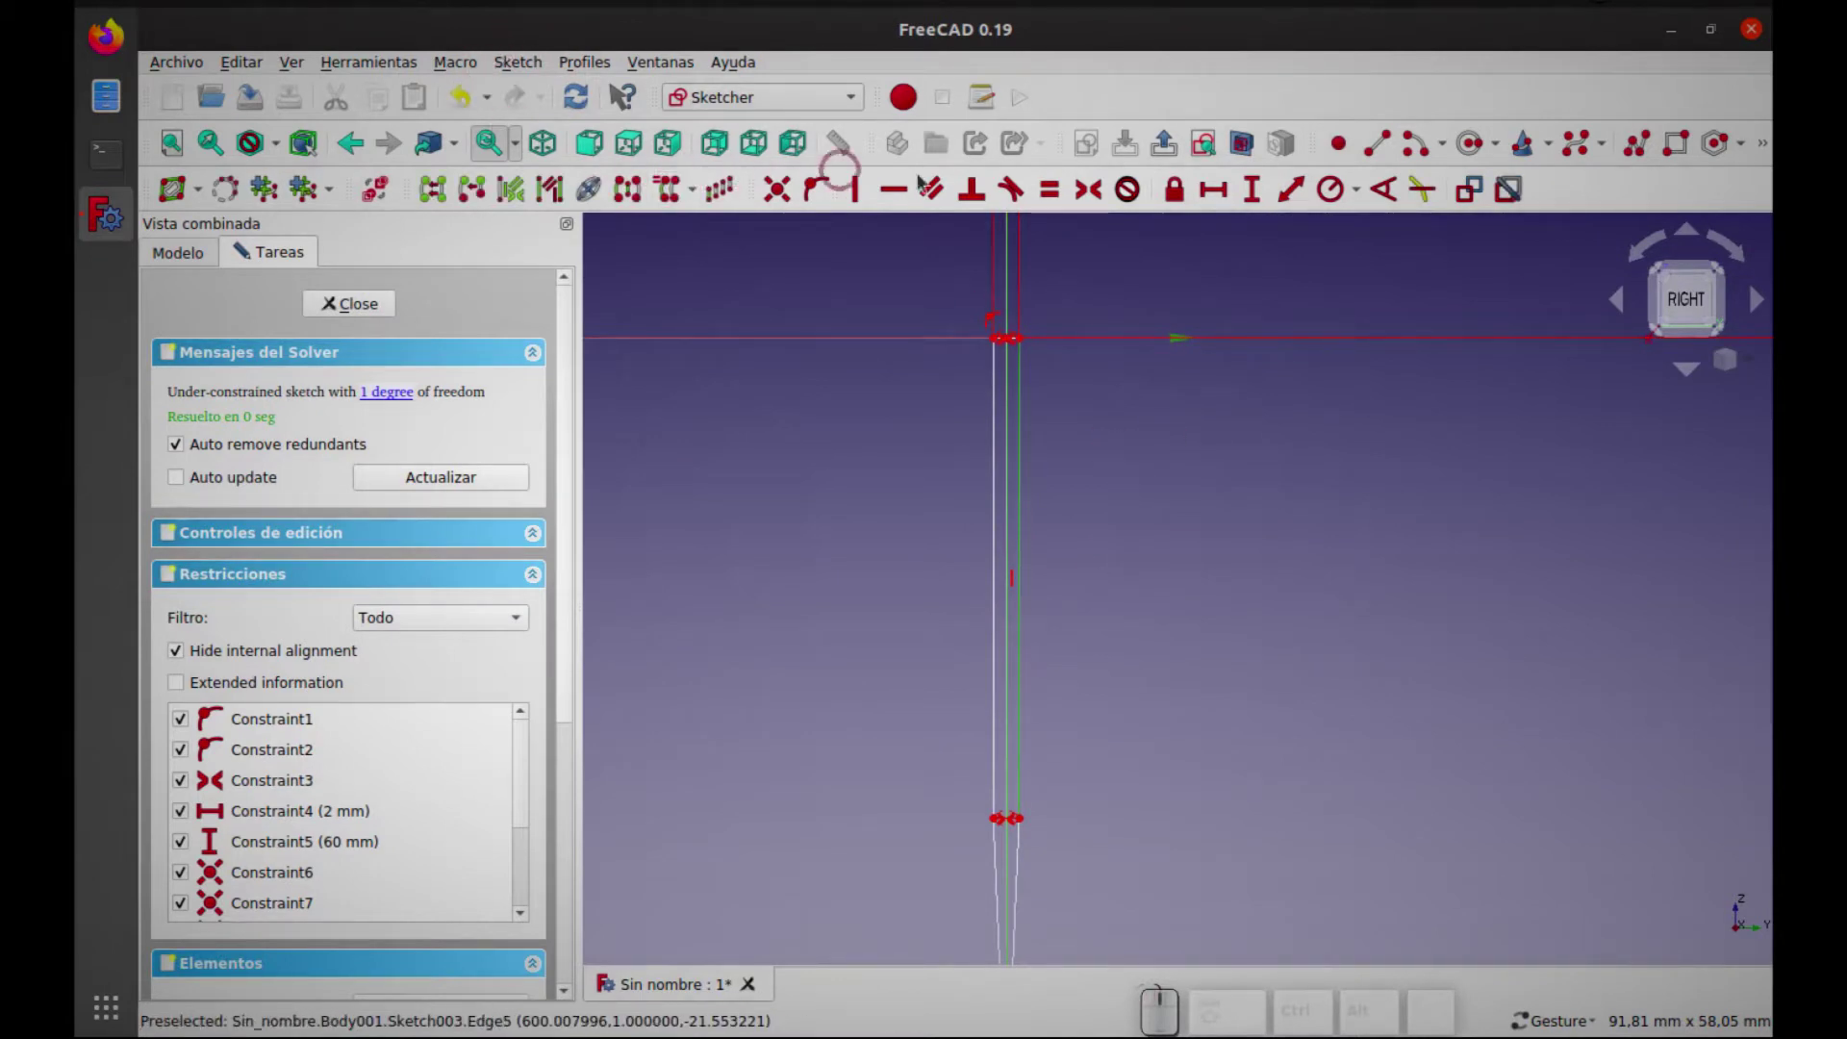
pyautogui.click(1256, 197)
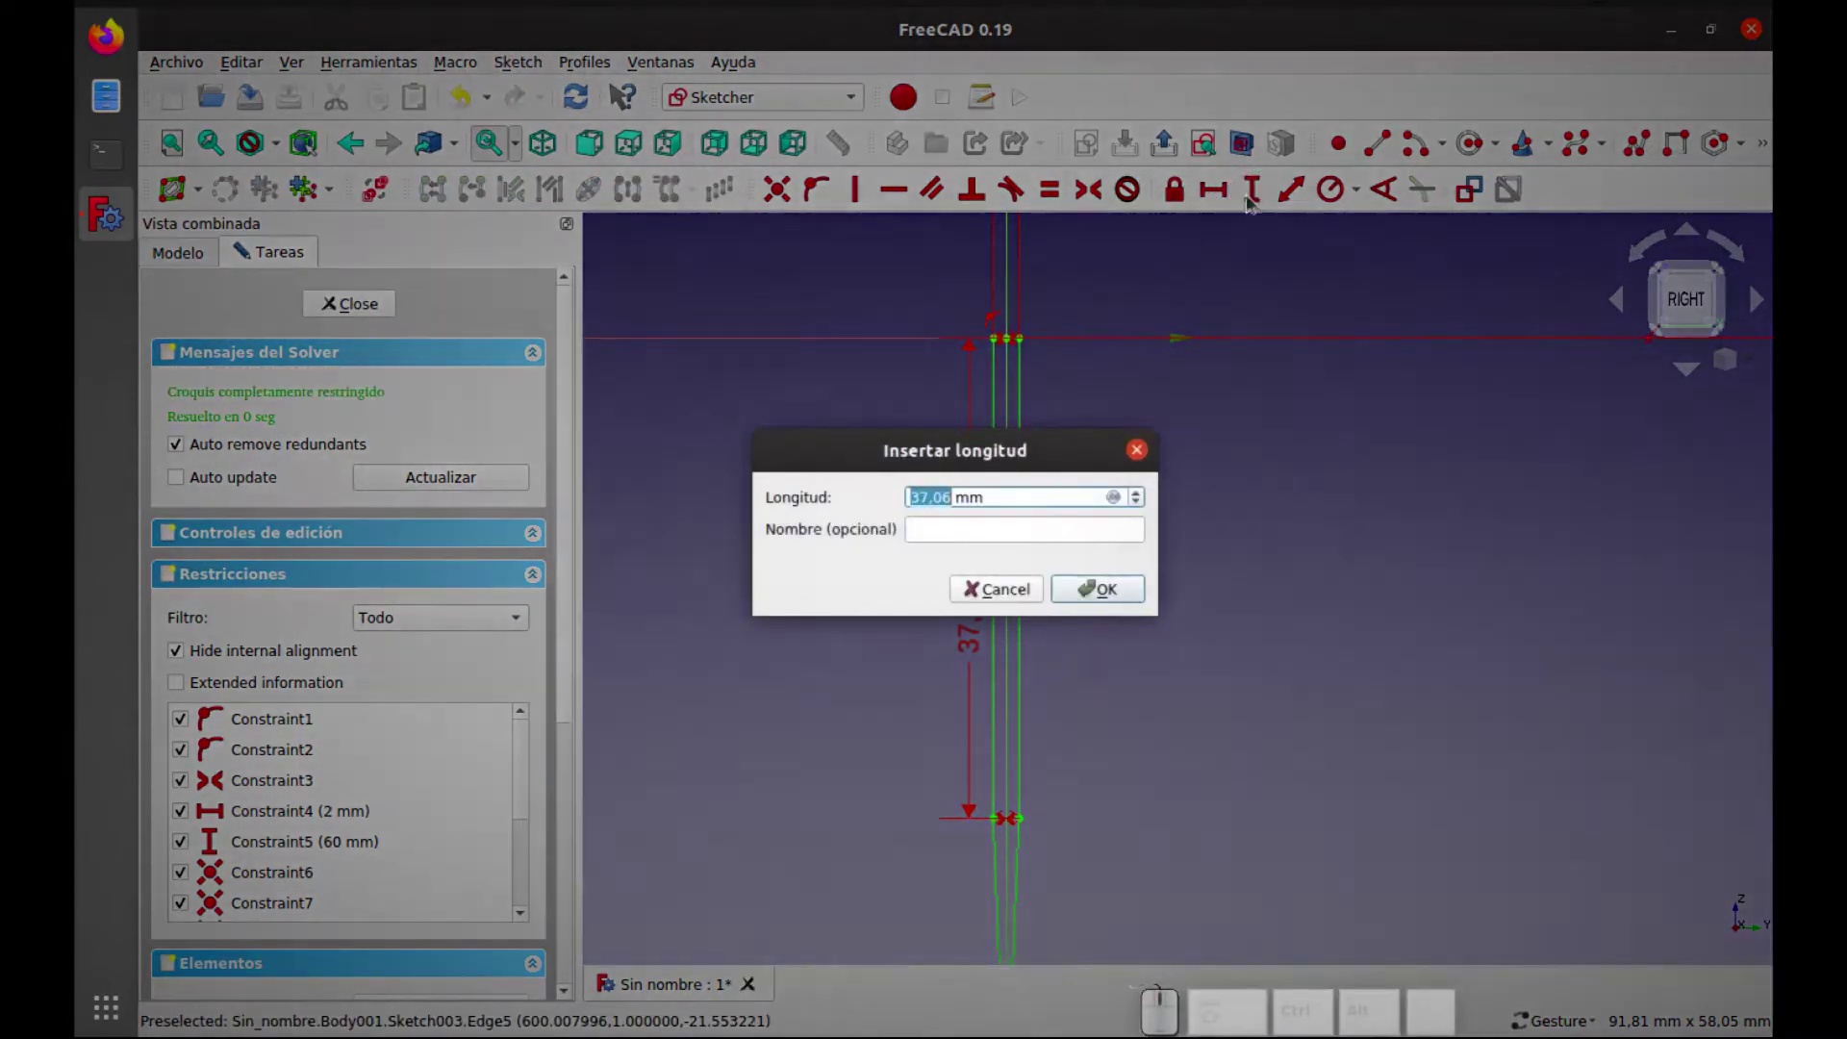
pyautogui.press('3')
pyautogui.press('5')
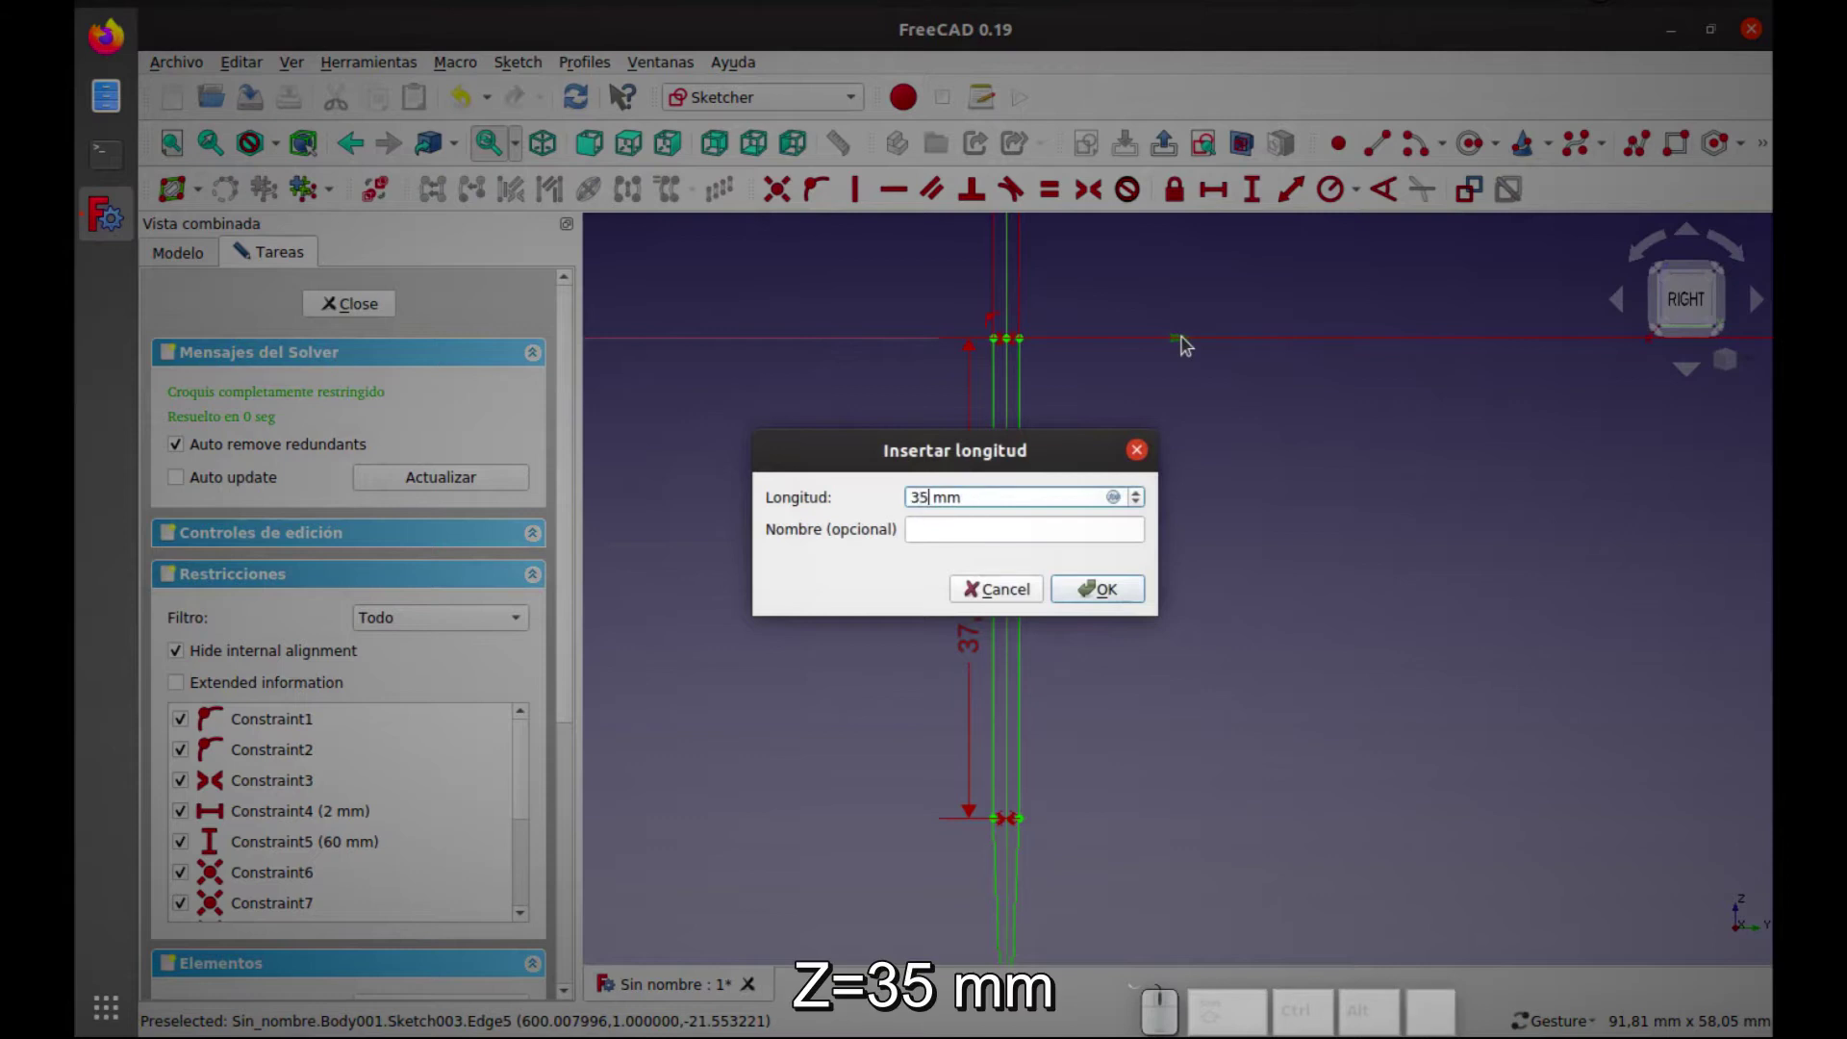
pyautogui.press('Return')
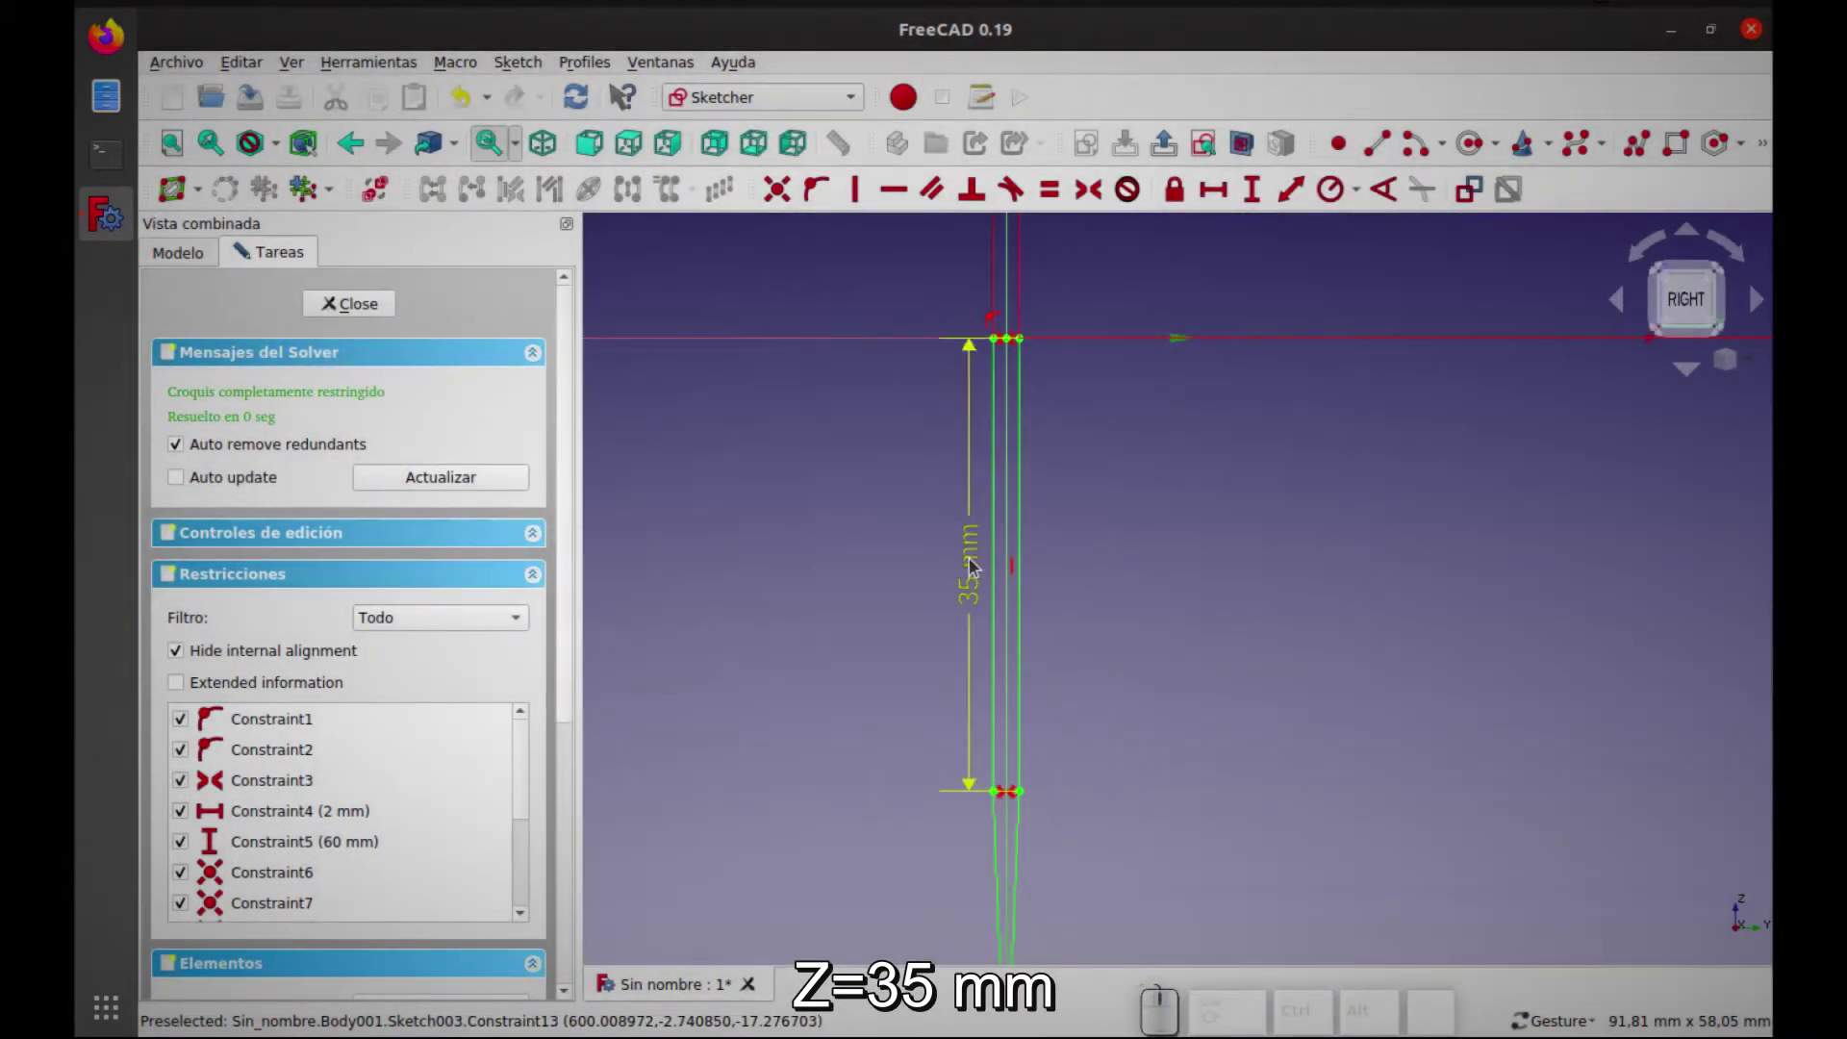
pyautogui.moveTo(977, 566); pyautogui.dragTo(1171, 560)
pyautogui.scroll(-3)
pyautogui.rightClick(1254, 593)
pyautogui.scroll(3)
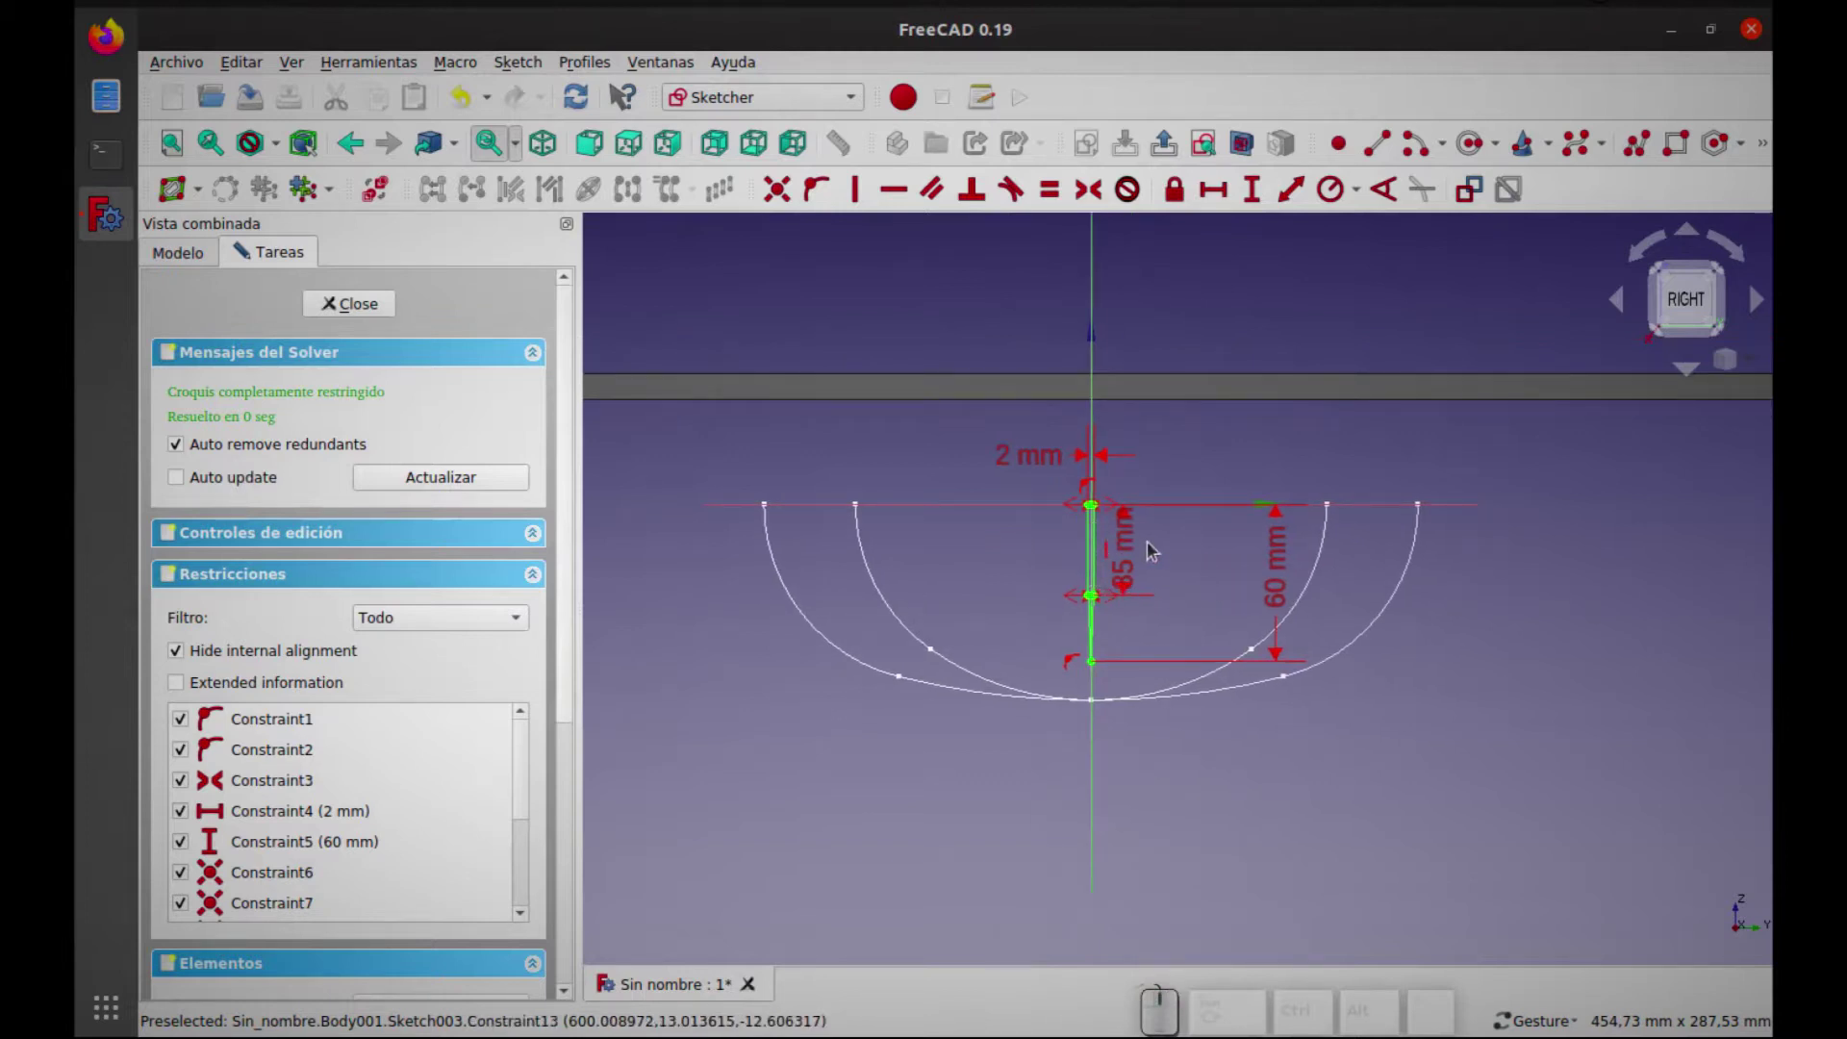
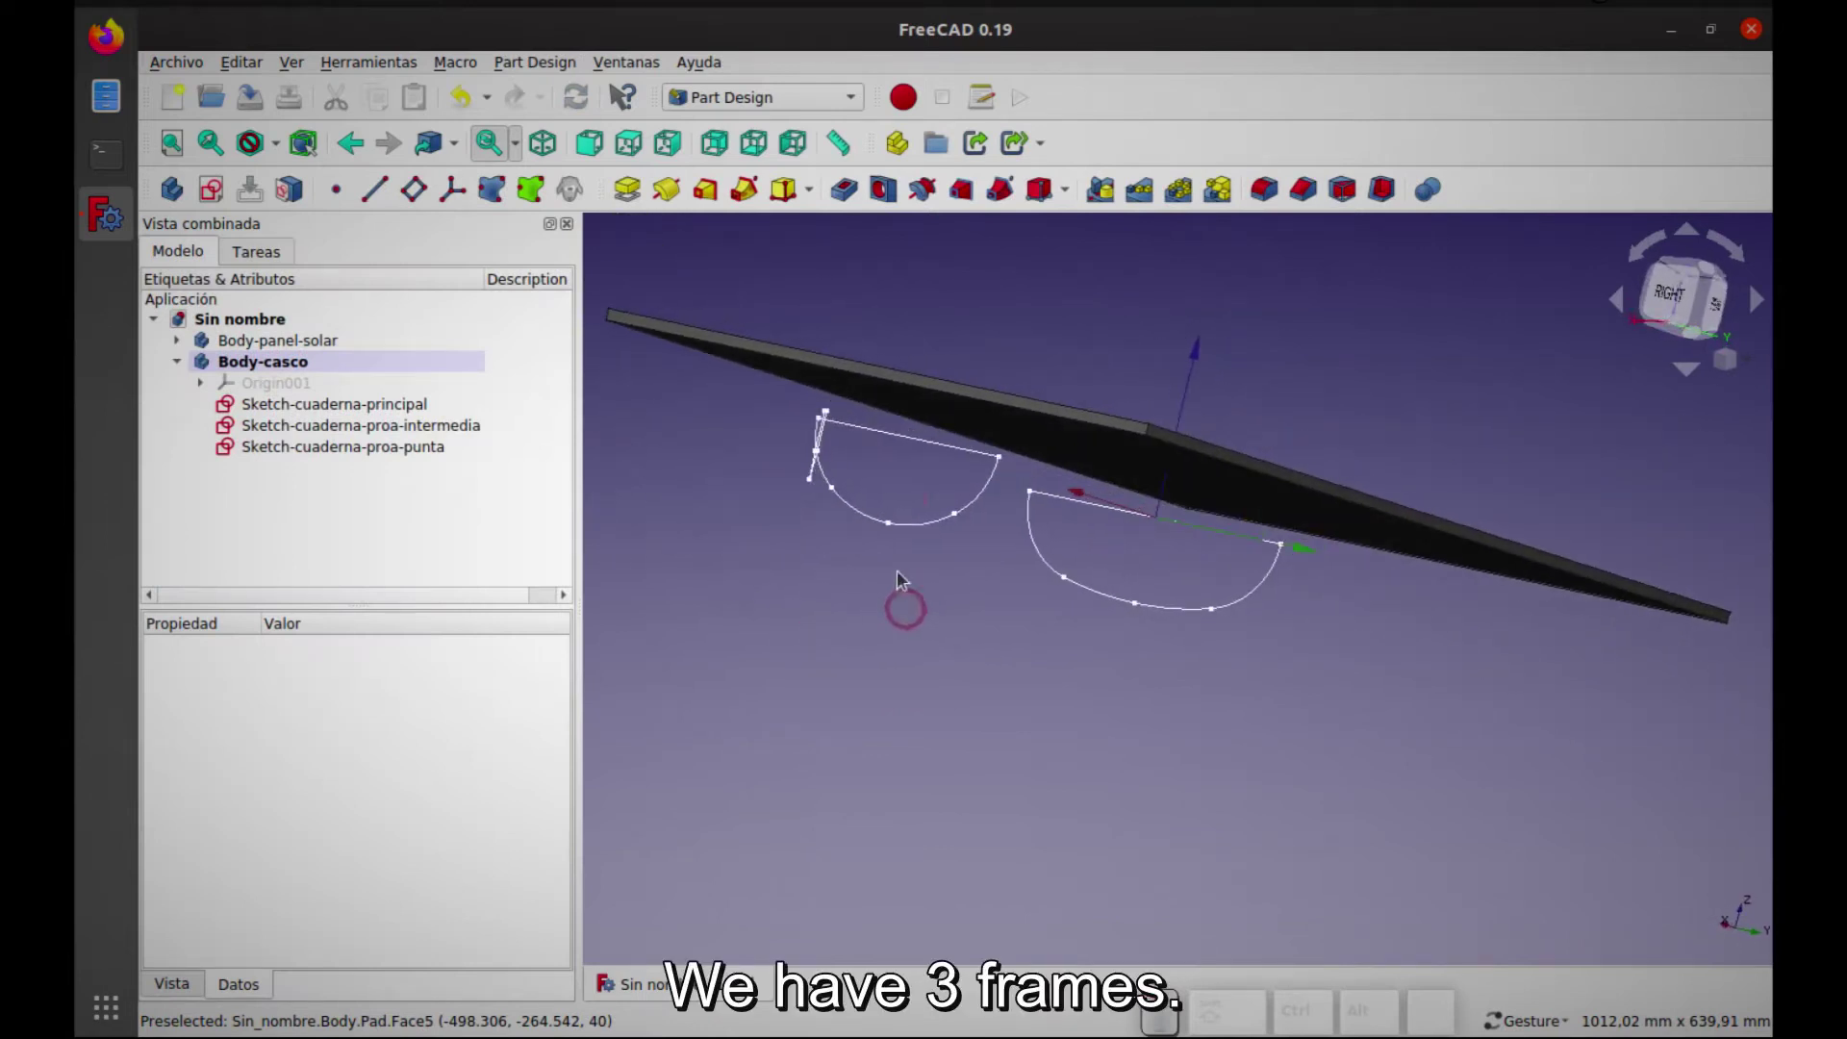
# Duplicate the main frame sketch and select the new copy in the tree
pyautogui.moveTo(1012, 683); pyautogui.dragTo(945, 685)
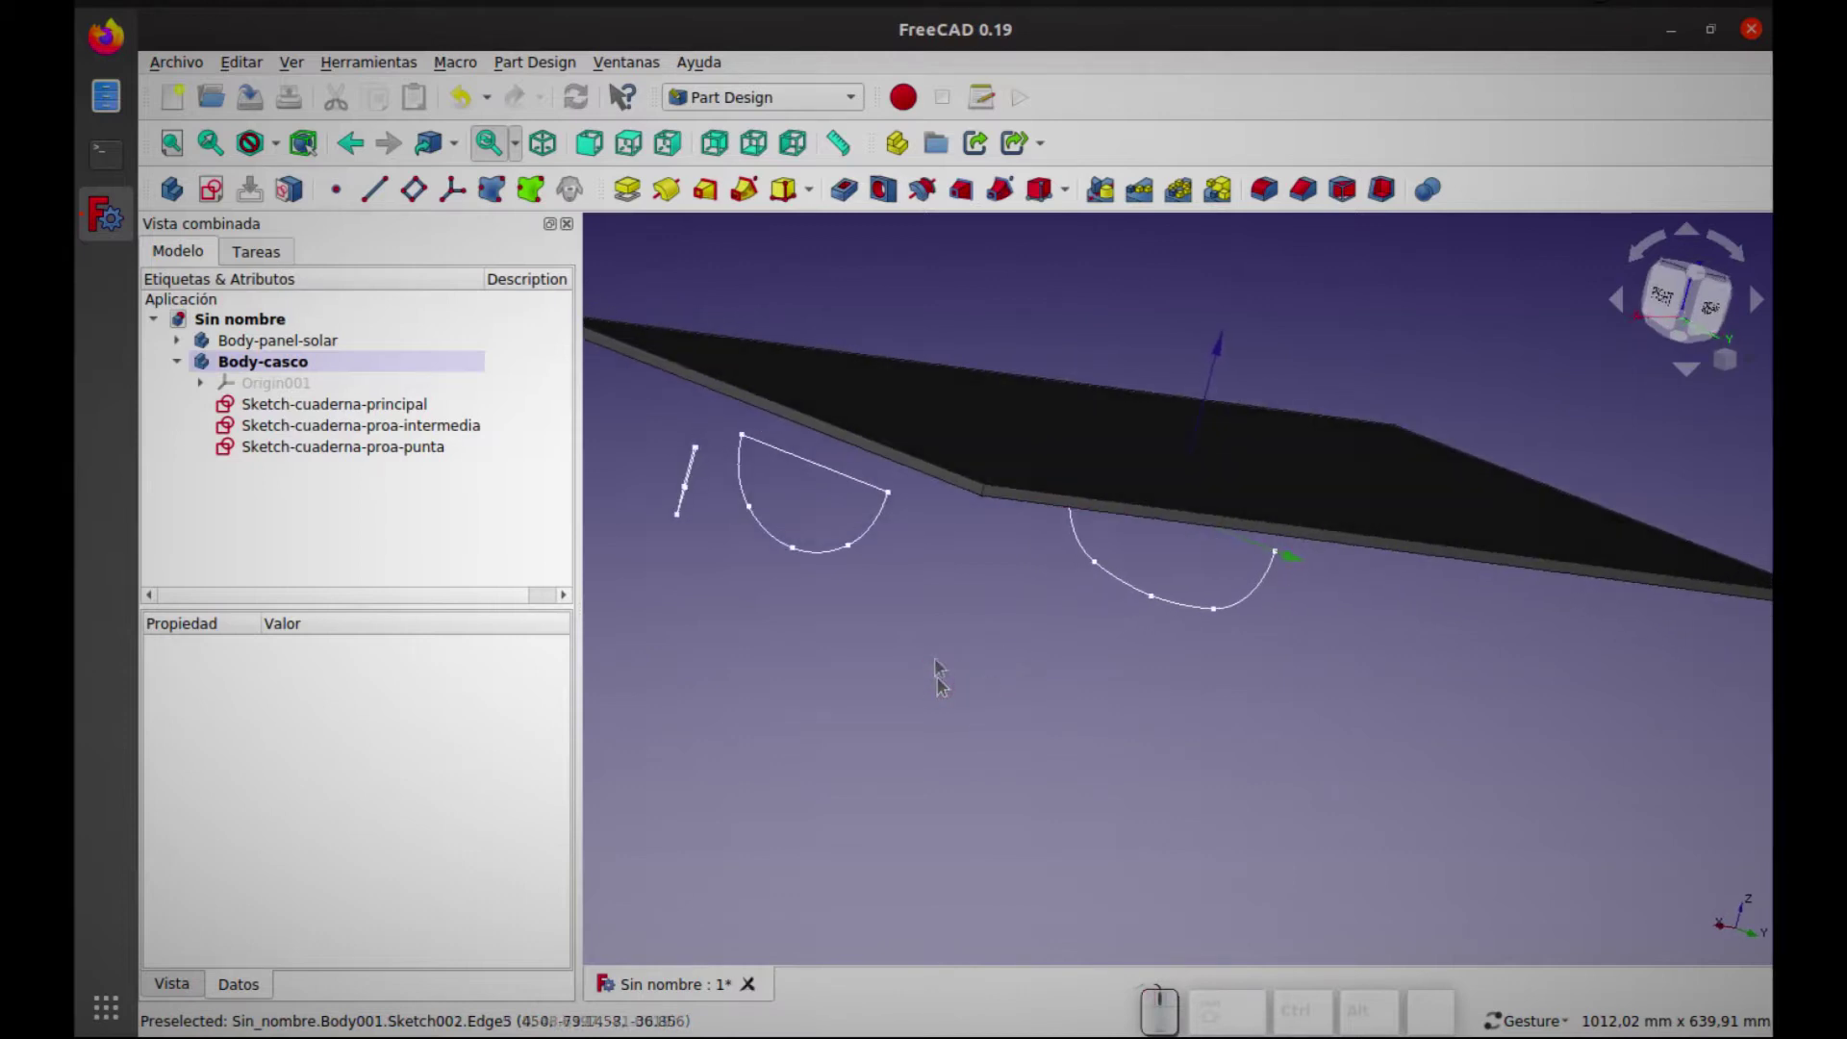
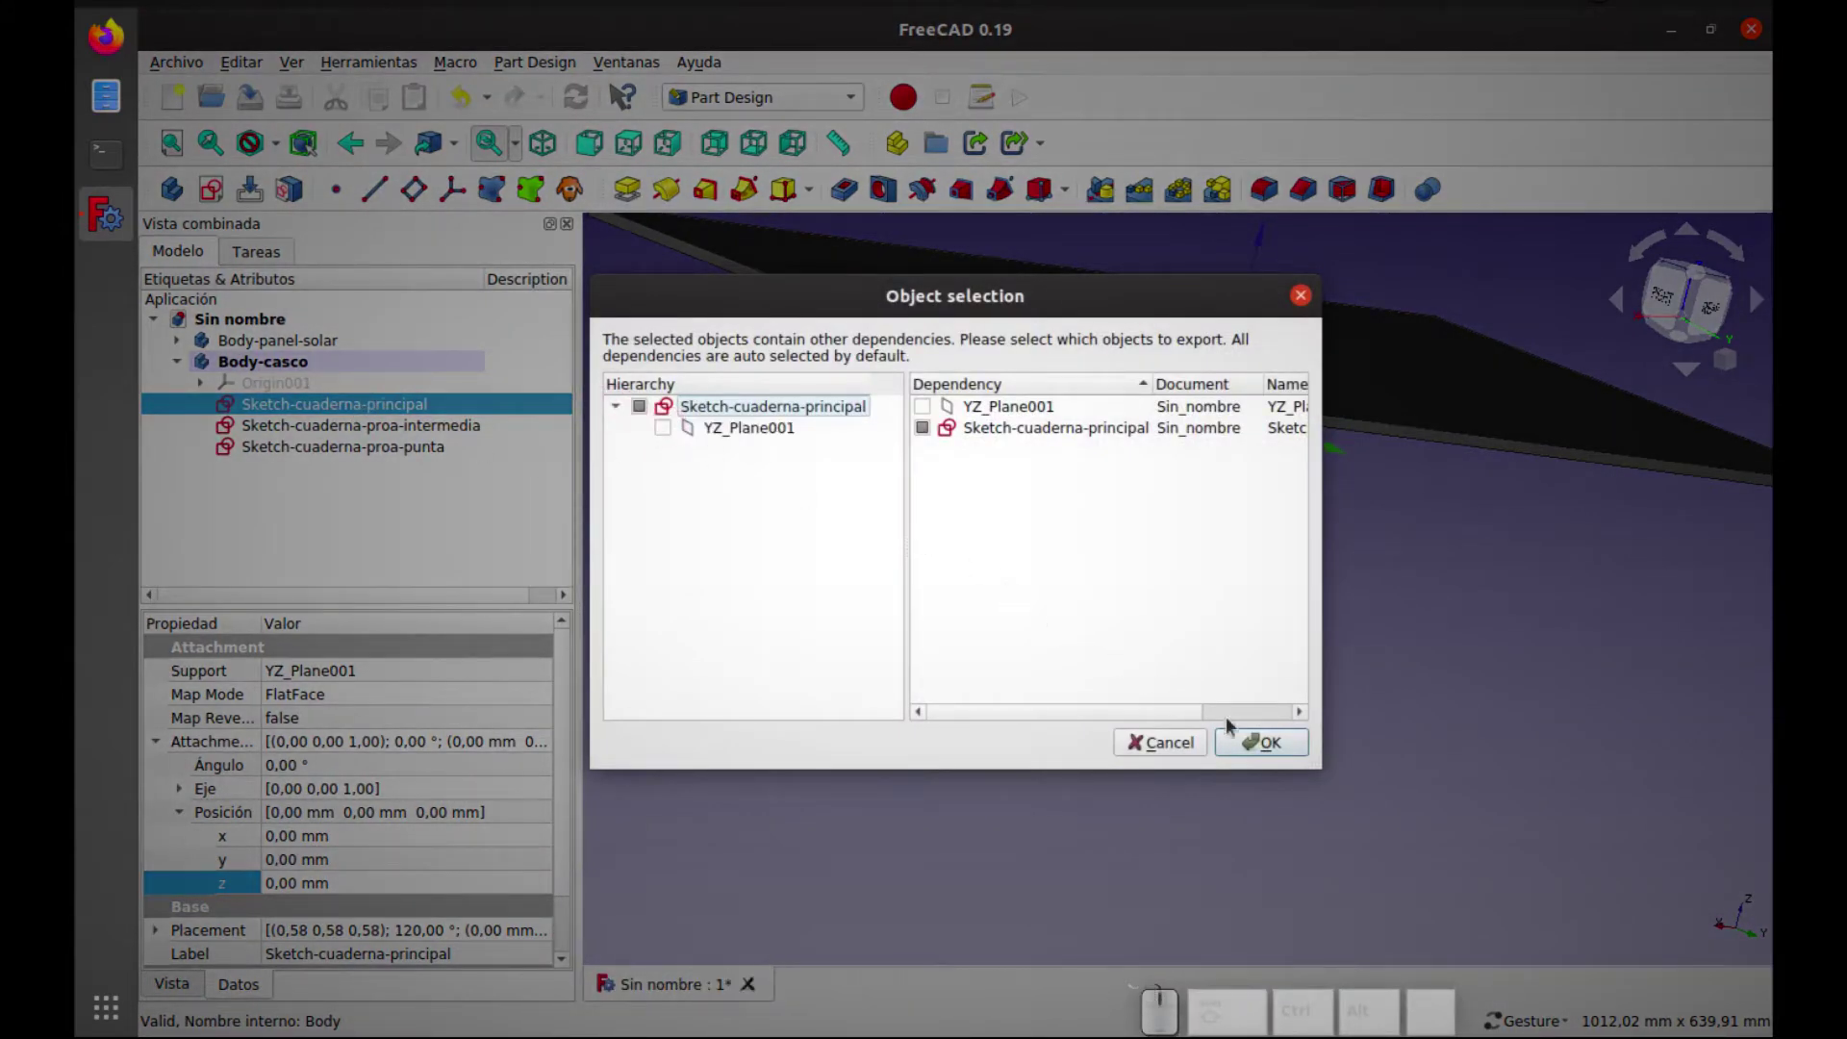
pyautogui.click(1256, 749)
pyautogui.click(402, 481)
# Rename the copy Sketch-cuaderna-popa-intermedia and set its Attachment Position z to -450 mm
pyautogui.press('F2')
pyautogui.press('Right')
pyautogui.press('BackSpace')
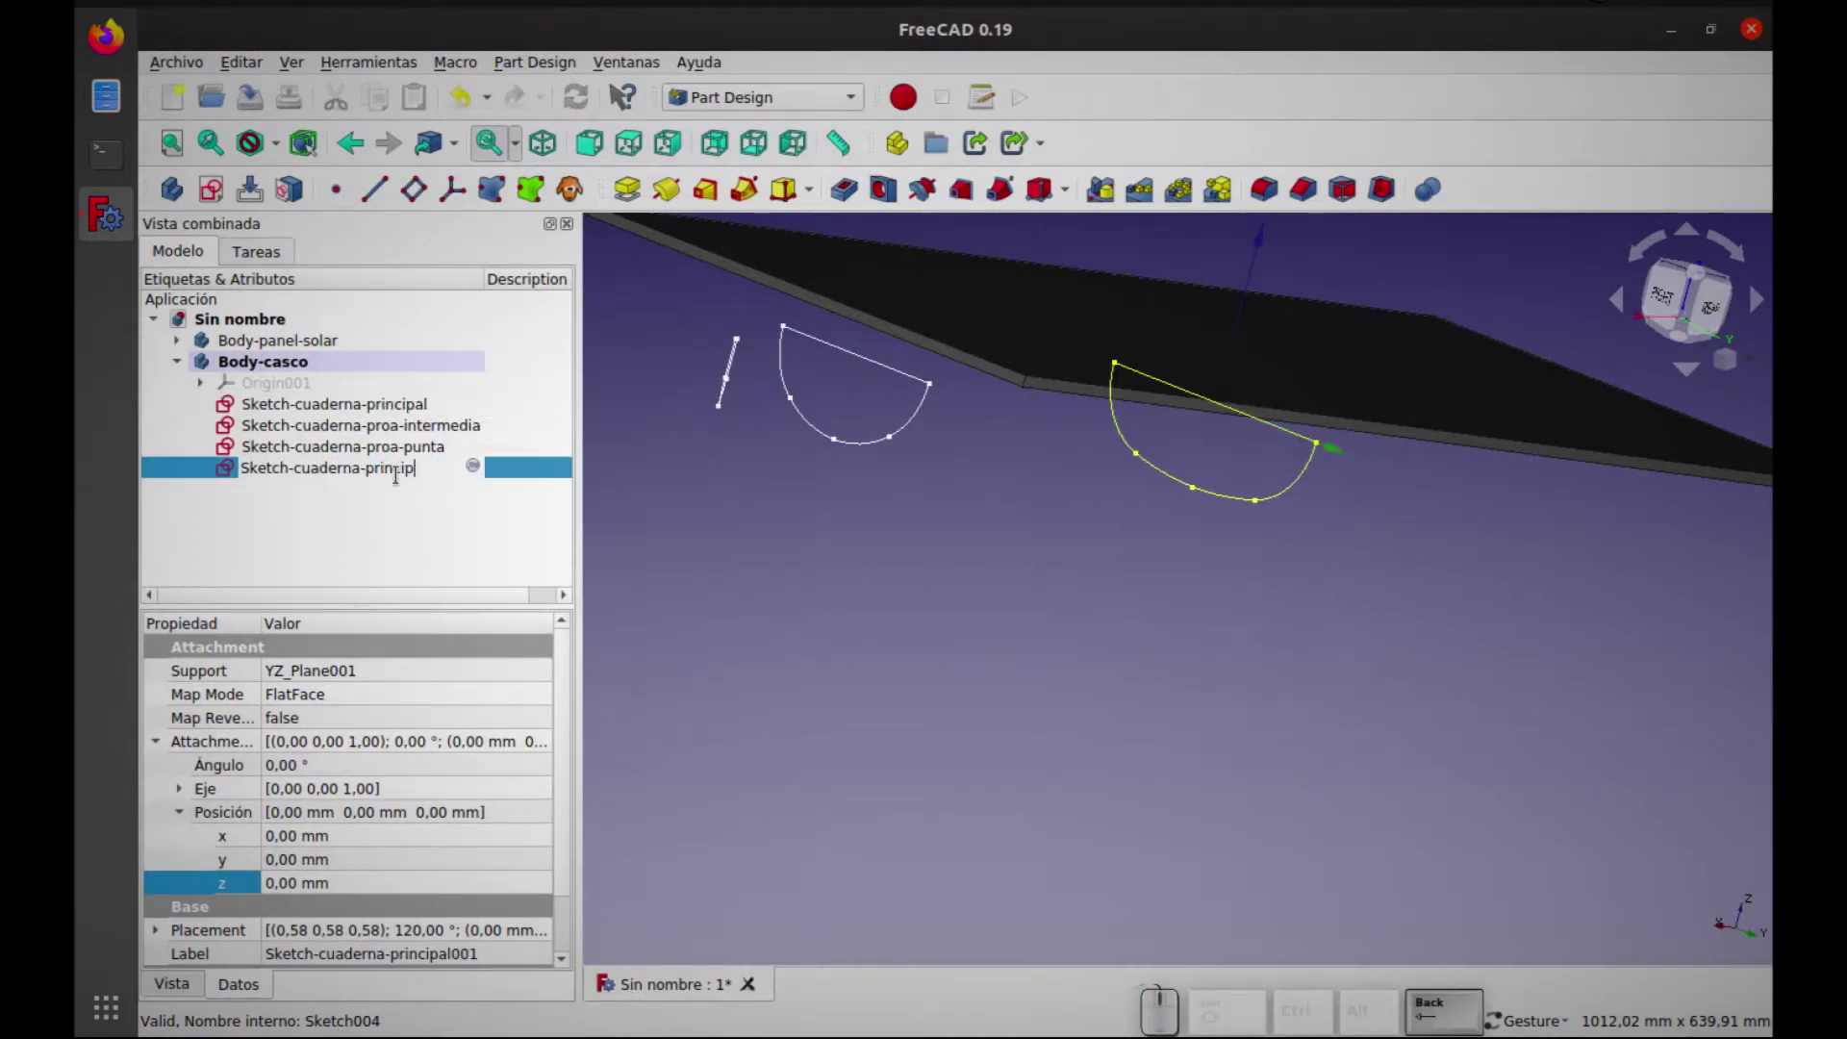
pyautogui.press('p')
pyautogui.press('a')
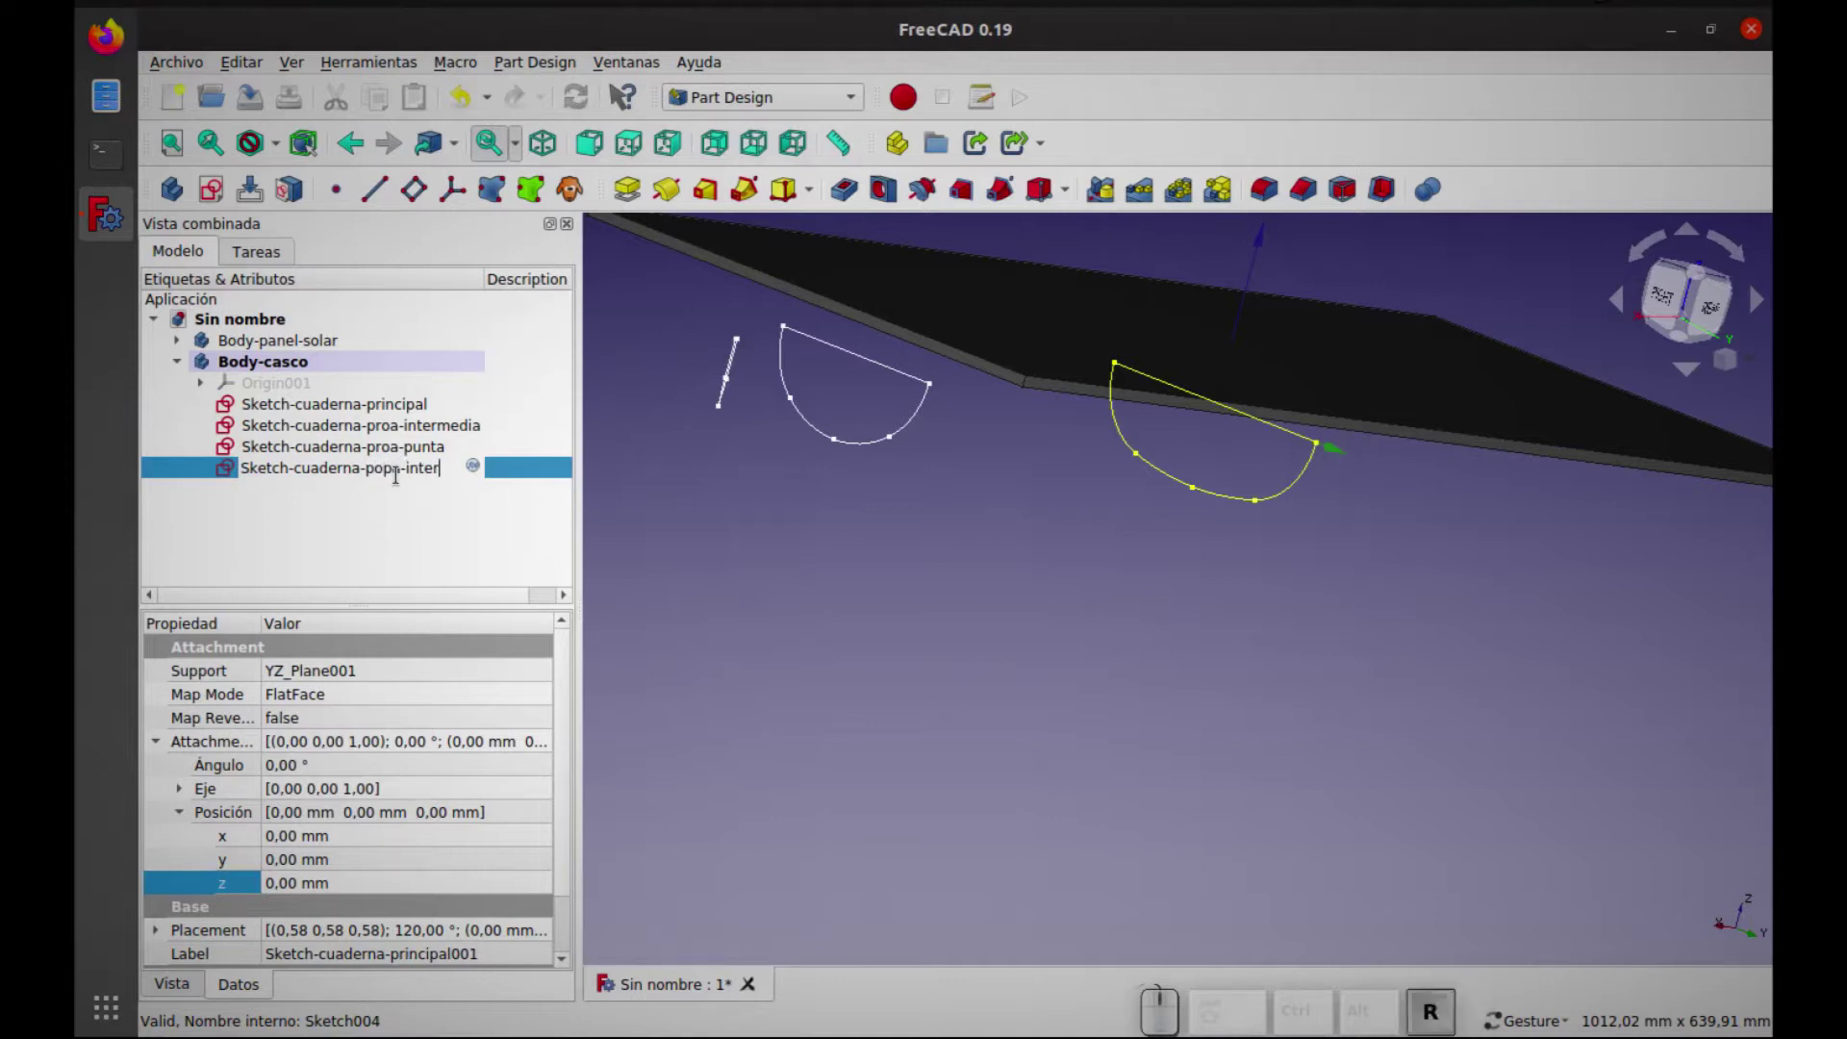
pyautogui.press('Return')
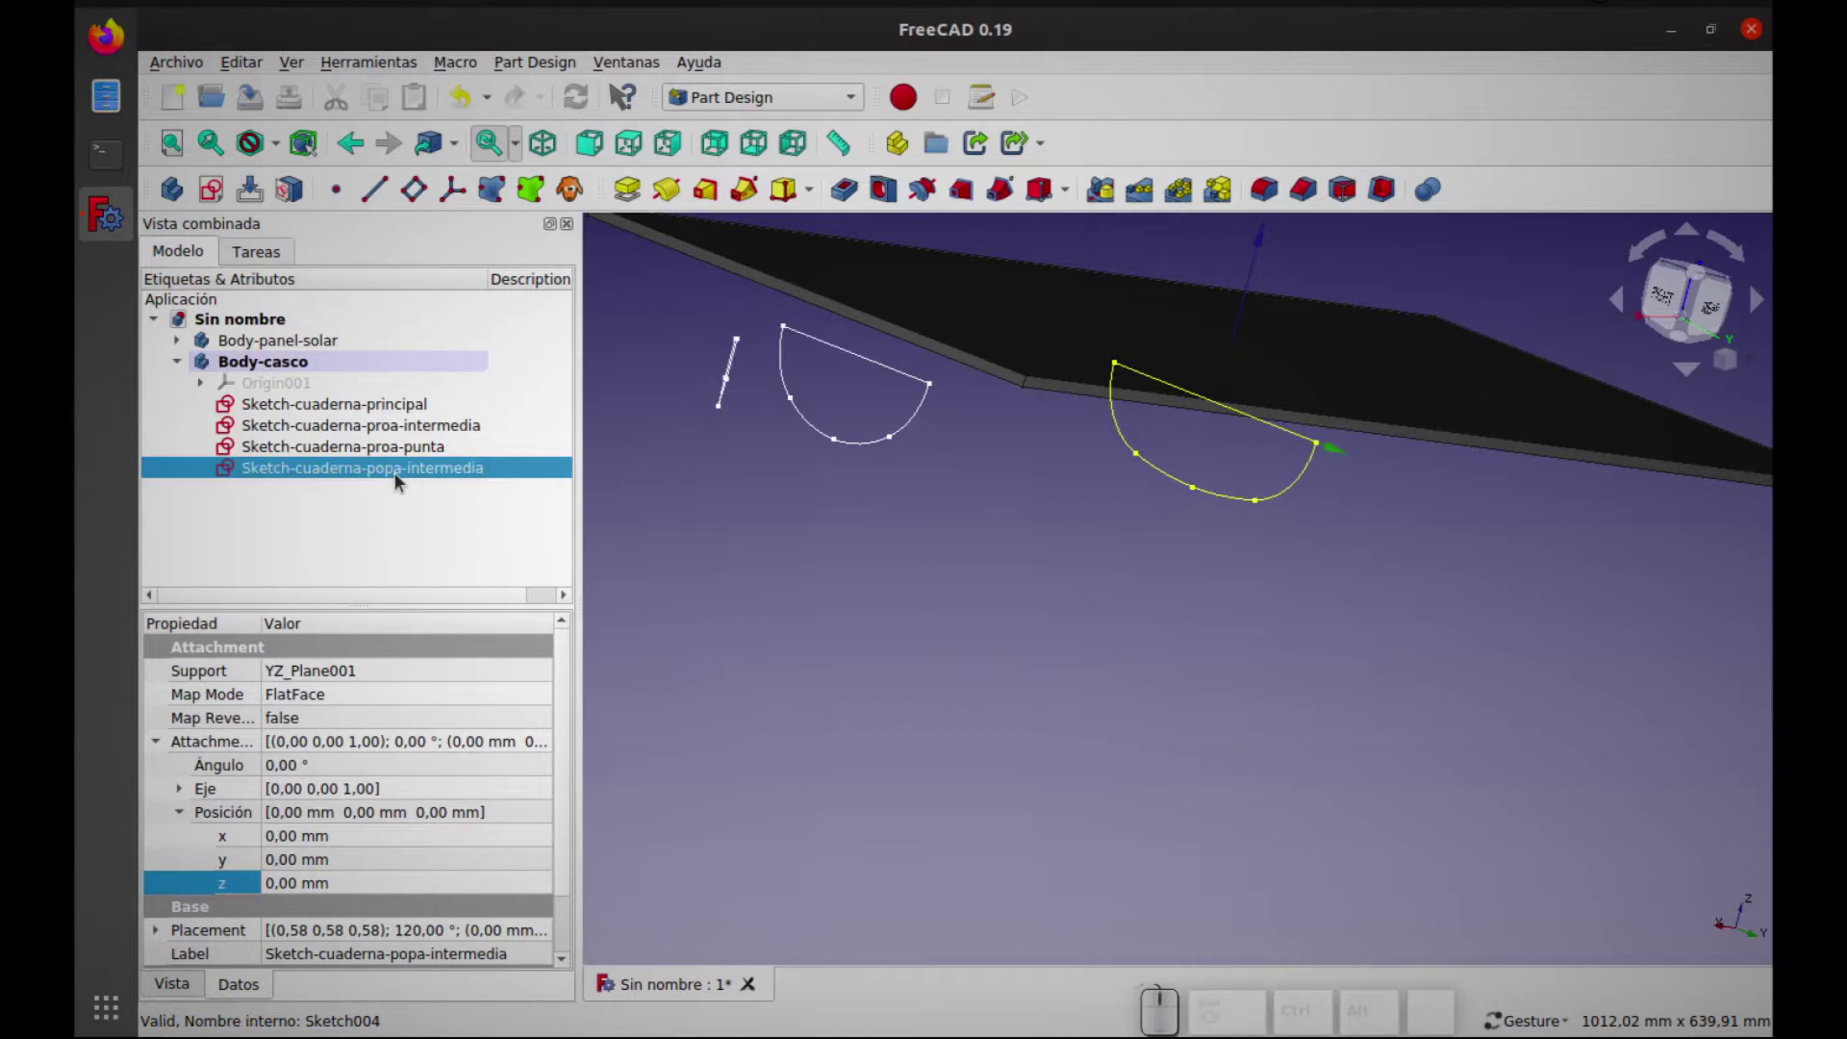
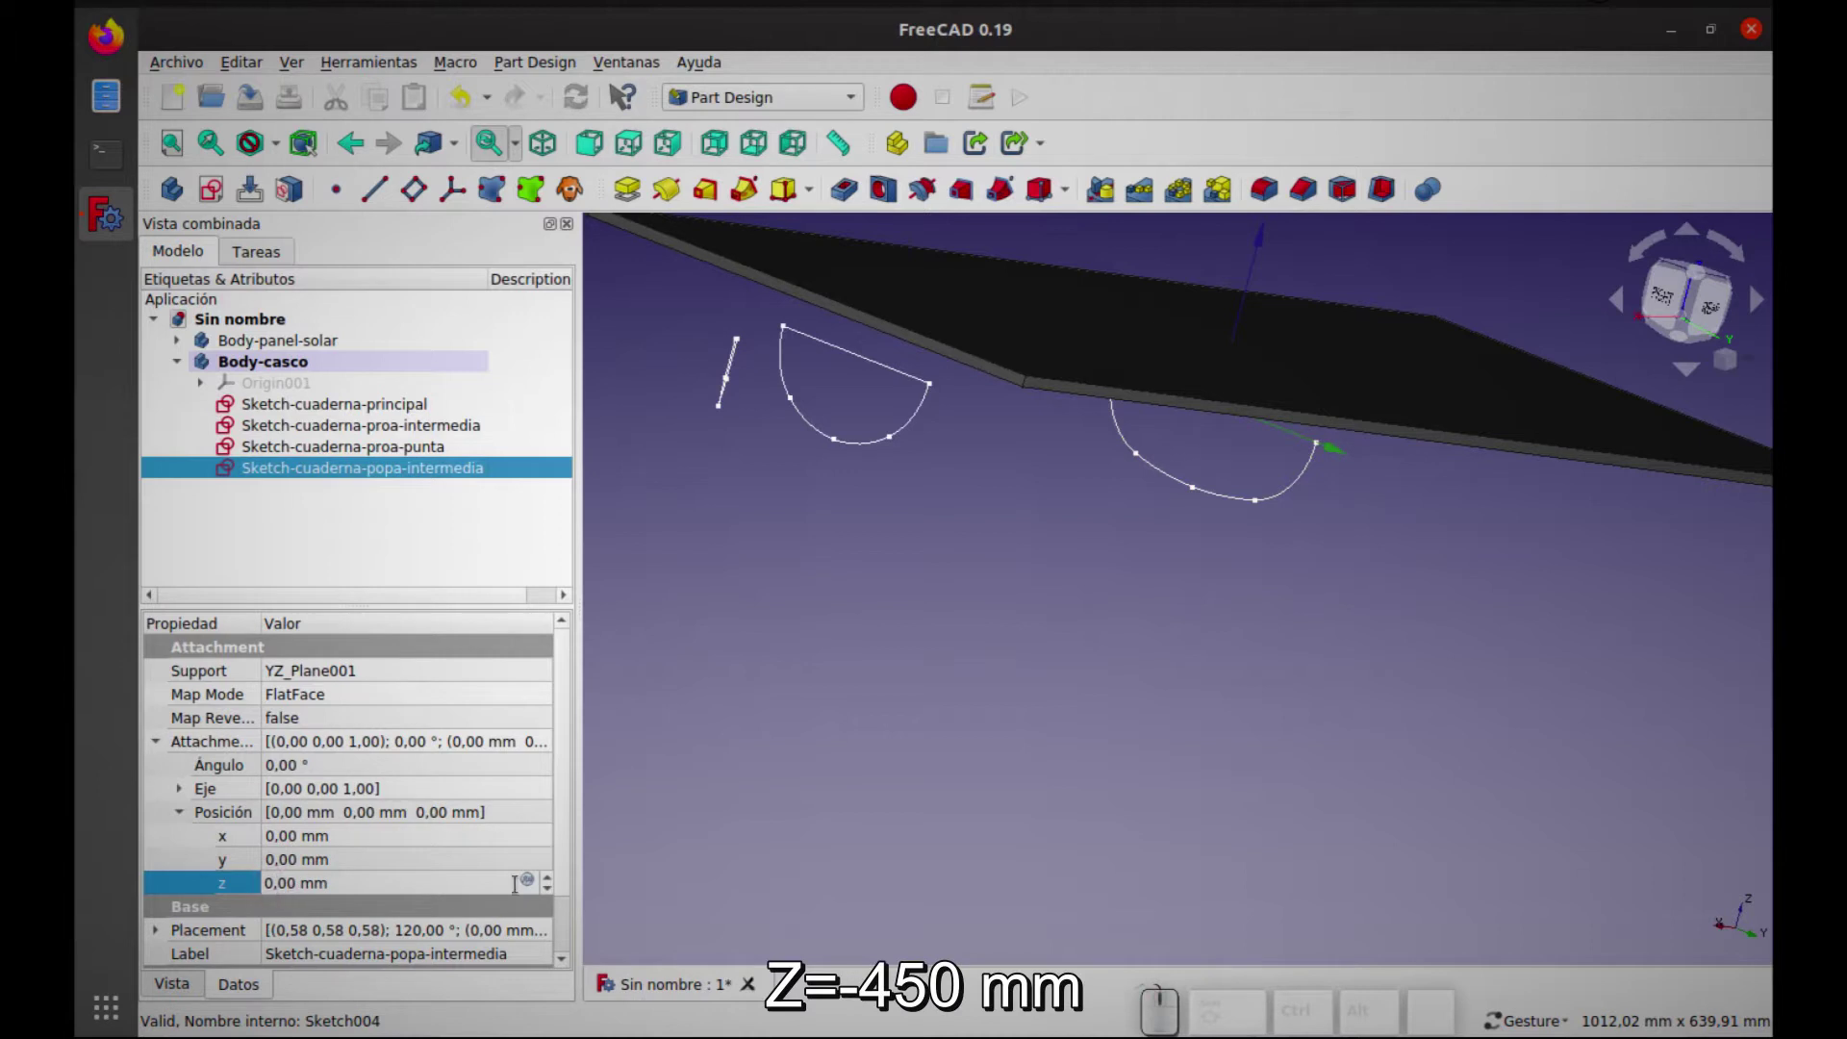
pyautogui.press('BackSpace')
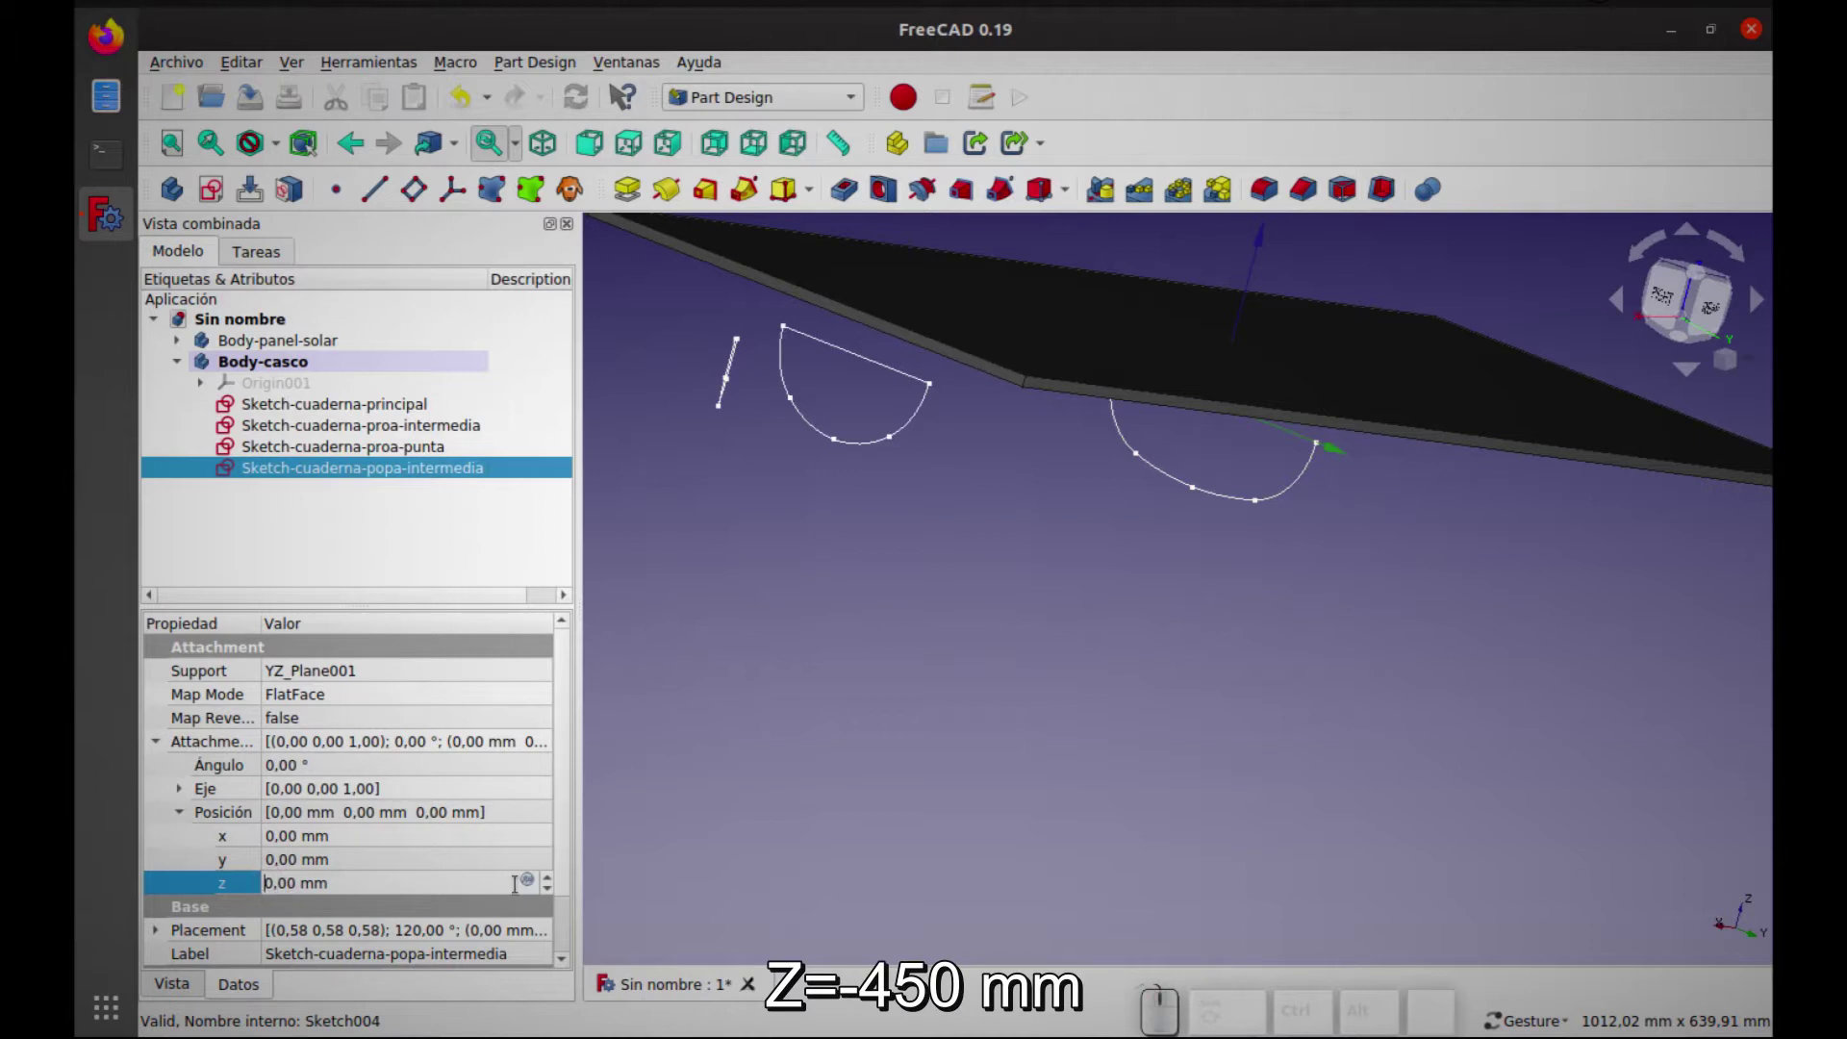
pyautogui.press('Return')
# Change the intermediate stern frame's top width constraint from 186 mm to 250 mm
pyautogui.moveTo(1461, 541); pyautogui.dragTo(1297, 496)
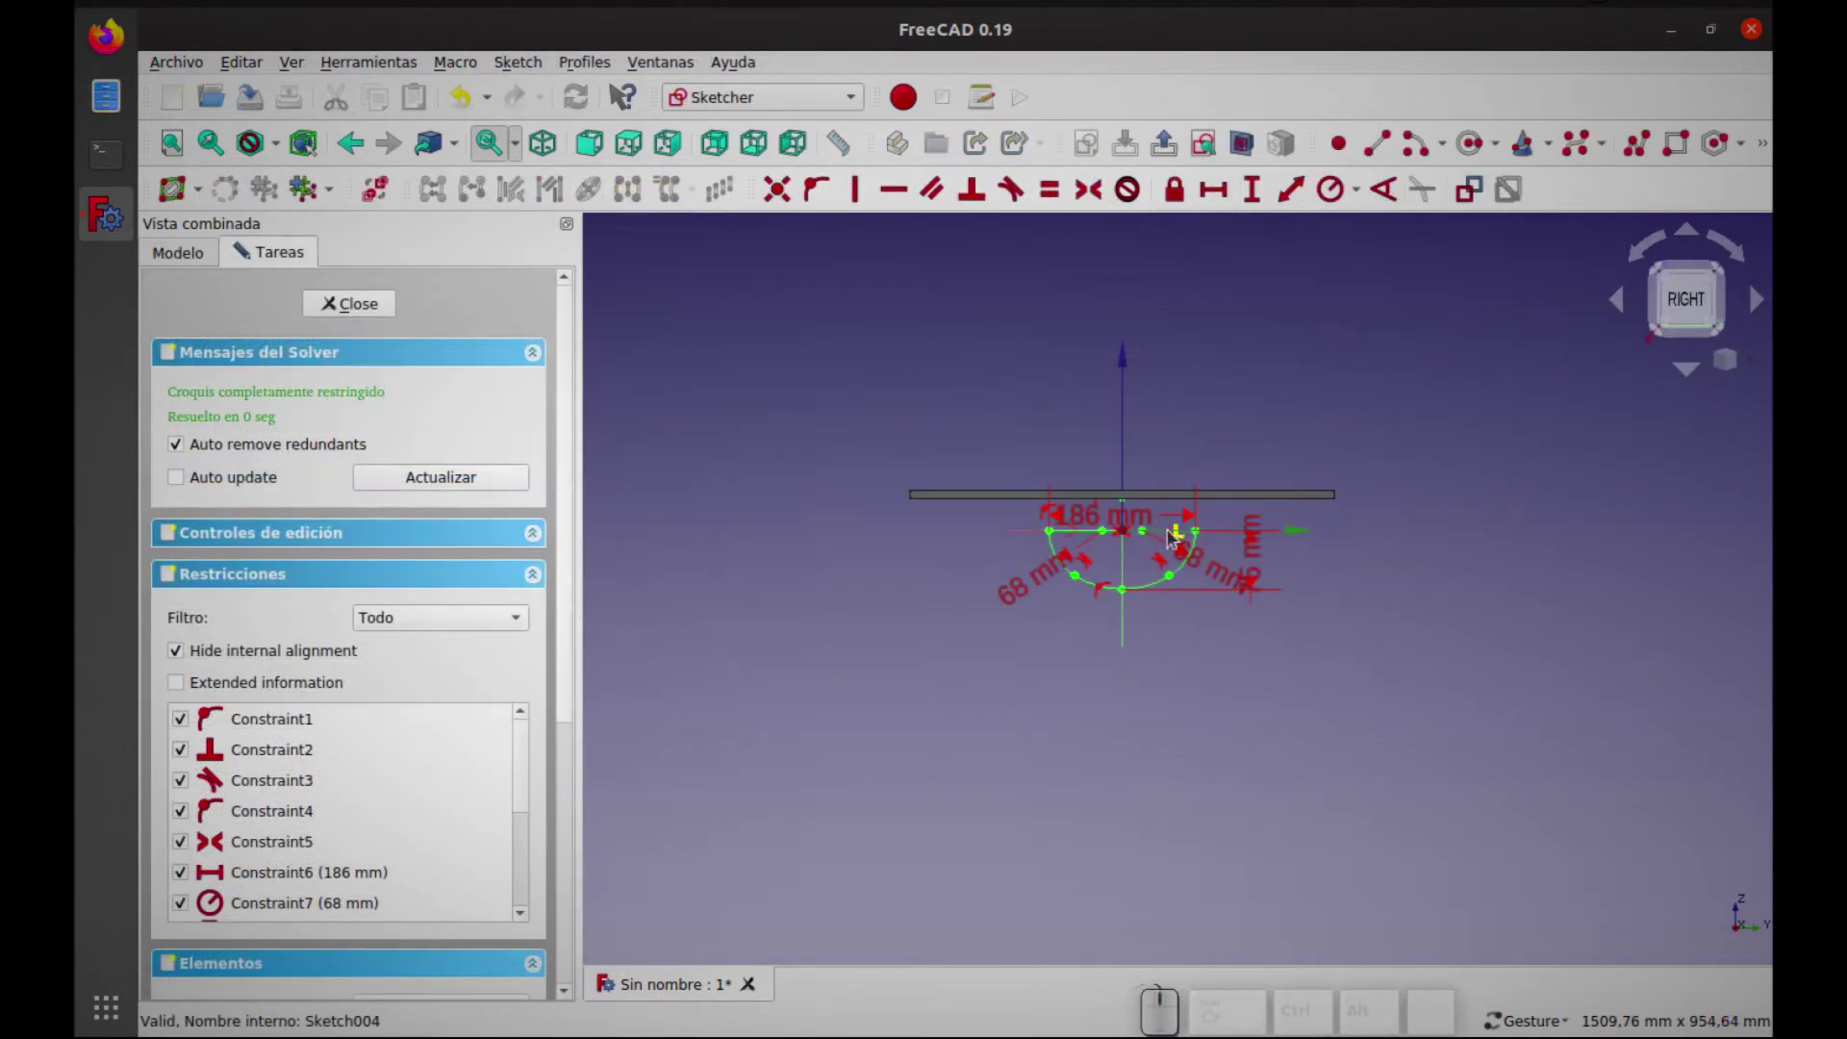
pyautogui.scroll(3)
pyautogui.click(1175, 505)
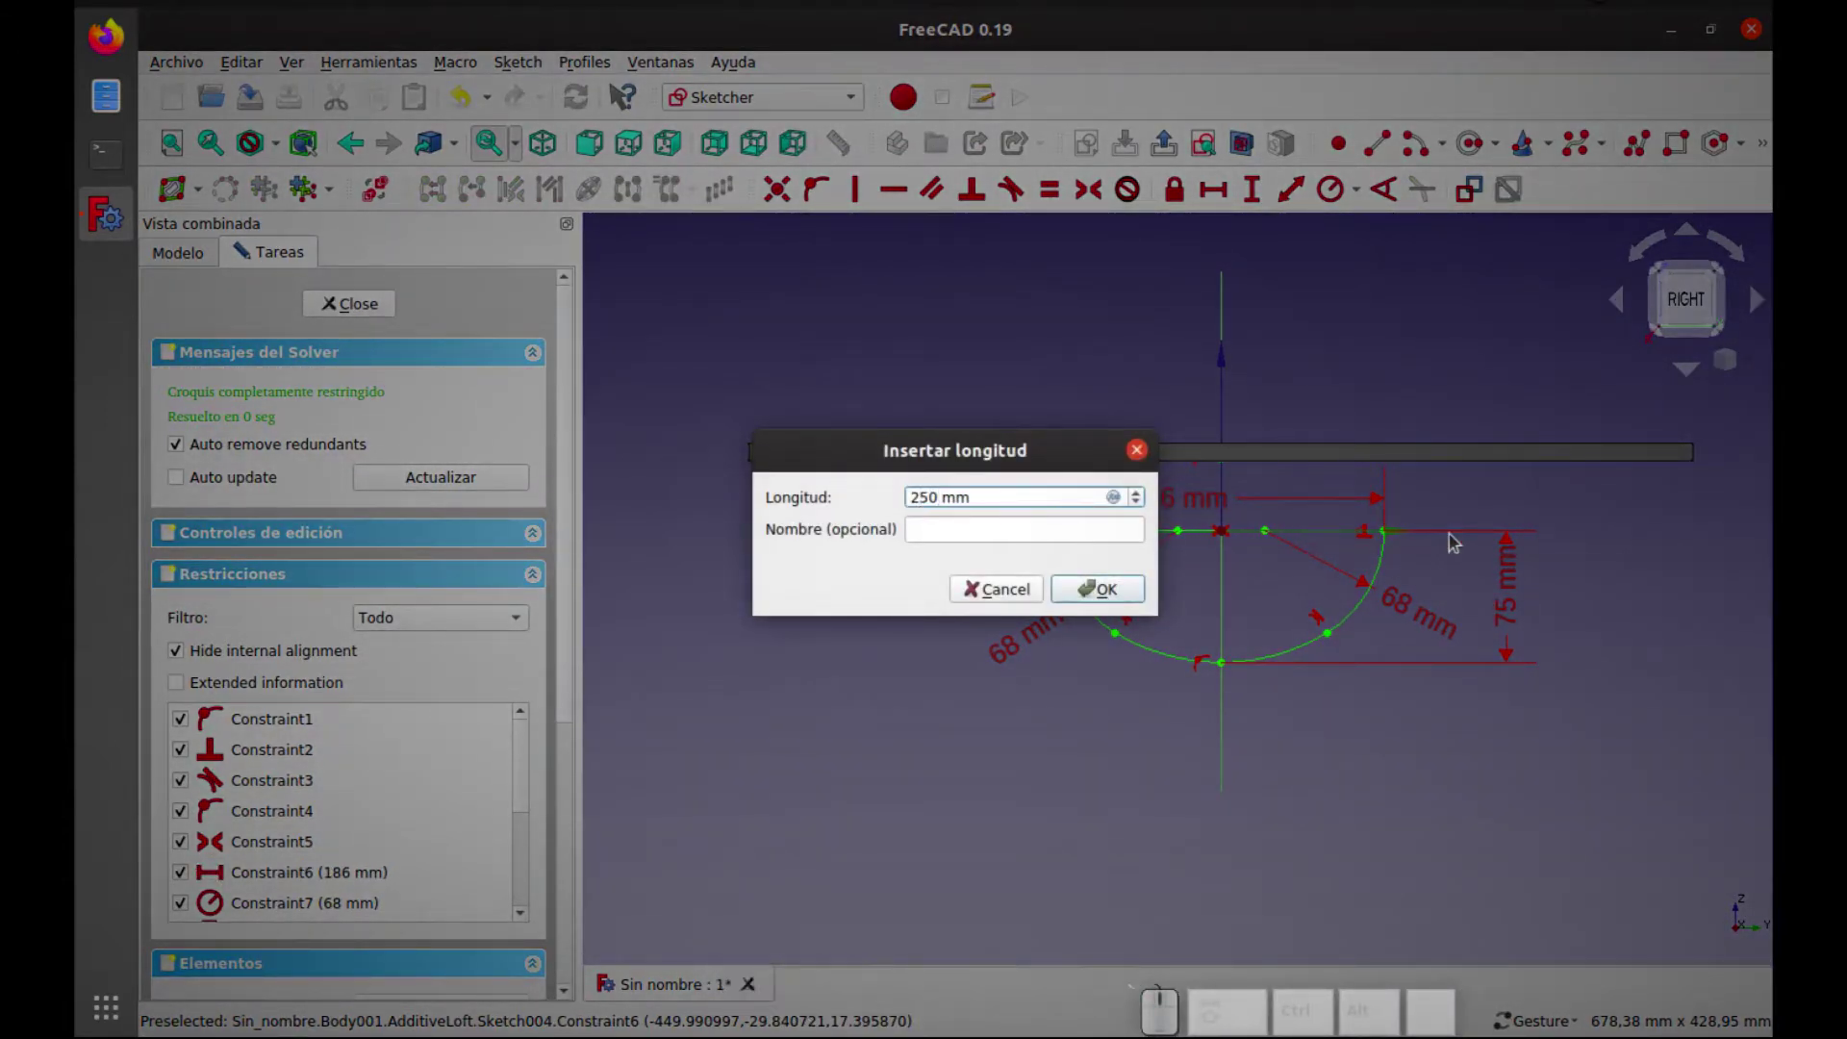
pyautogui.press('Return')
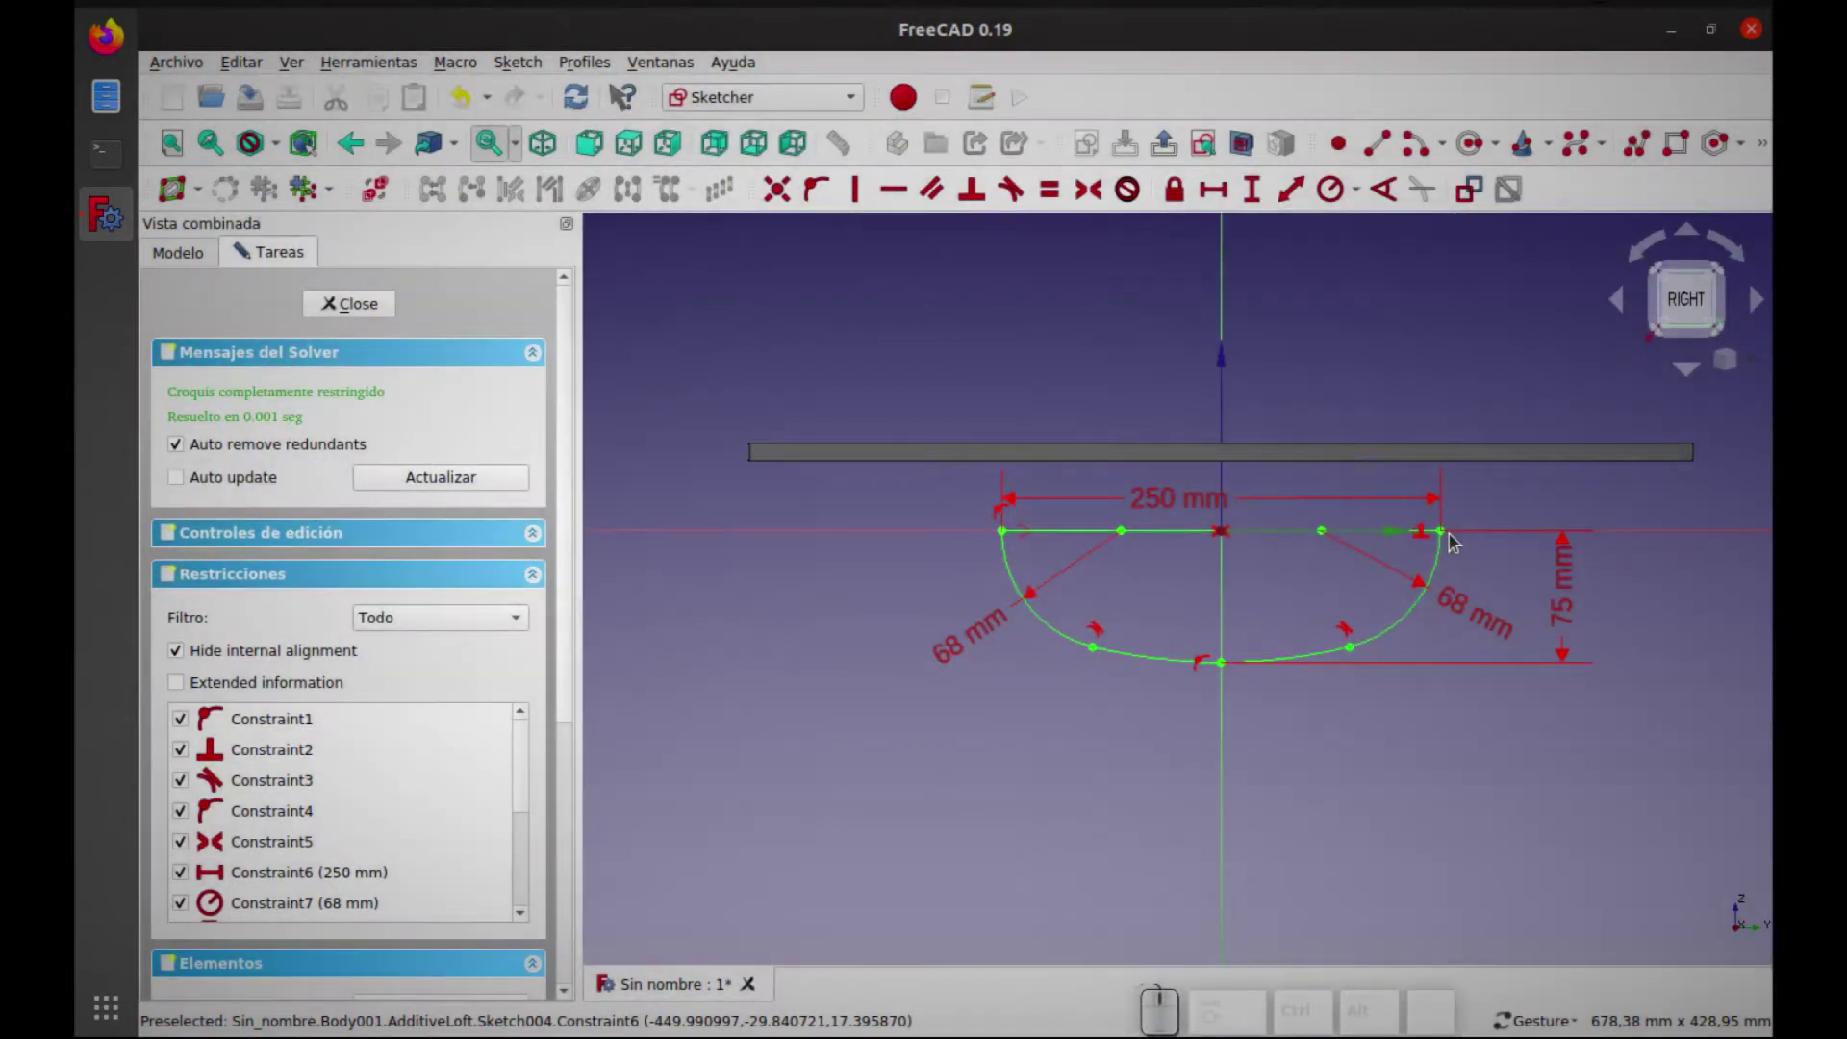
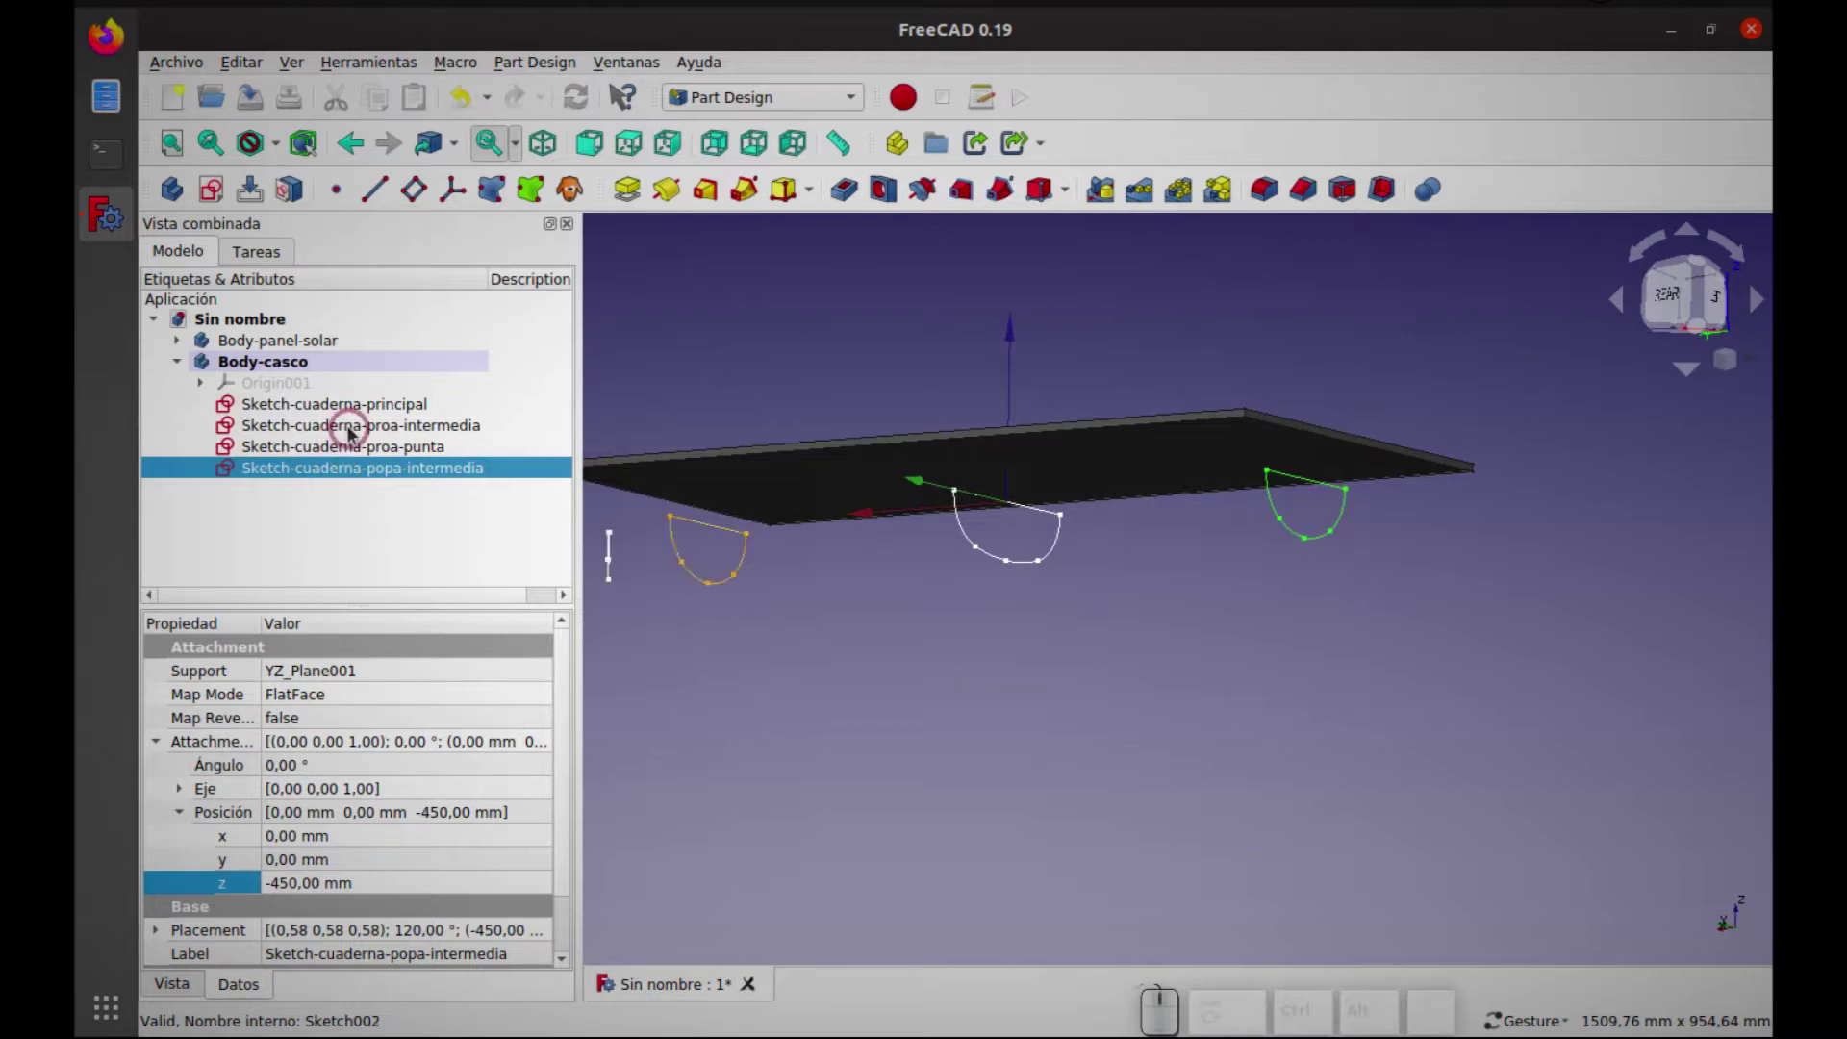
# Duplicate Sketch-cuaderna-principal via Edit > Duplicate selection
pyautogui.click(350, 445)
pyautogui.click(356, 409)
pyautogui.click(252, 67)
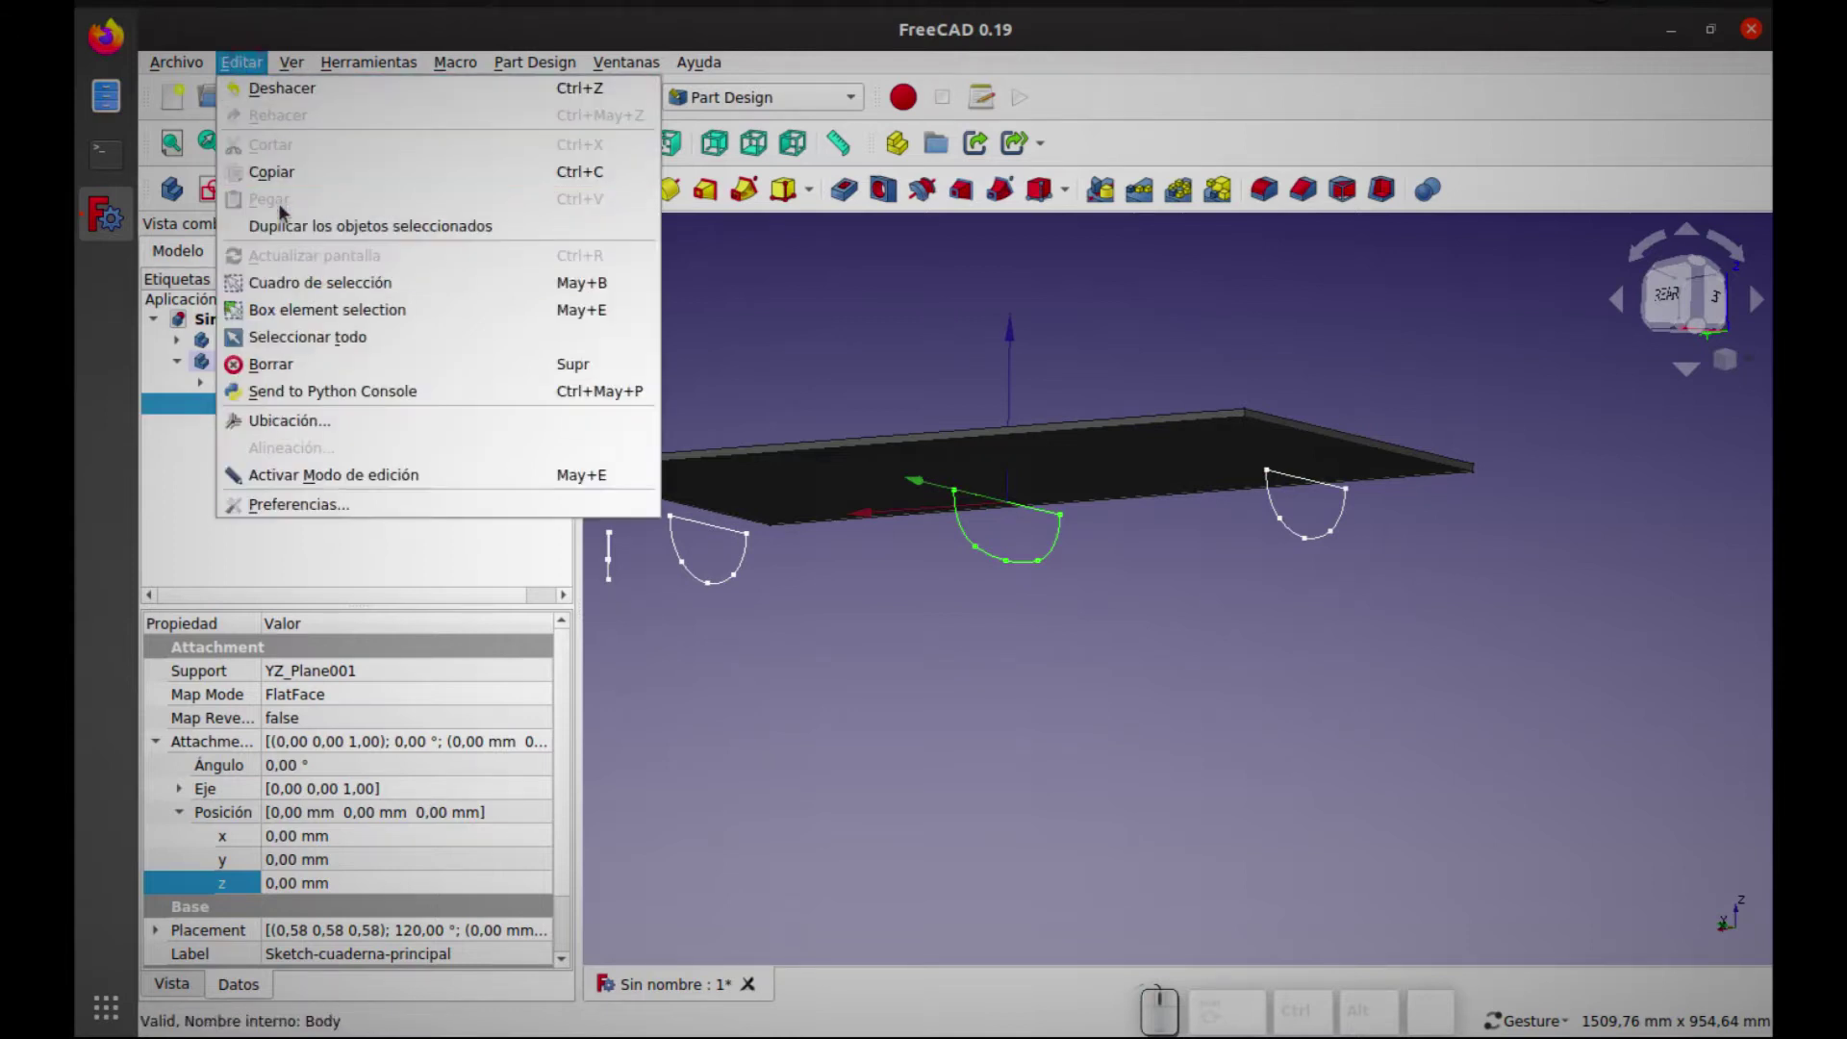
pyautogui.click(287, 225)
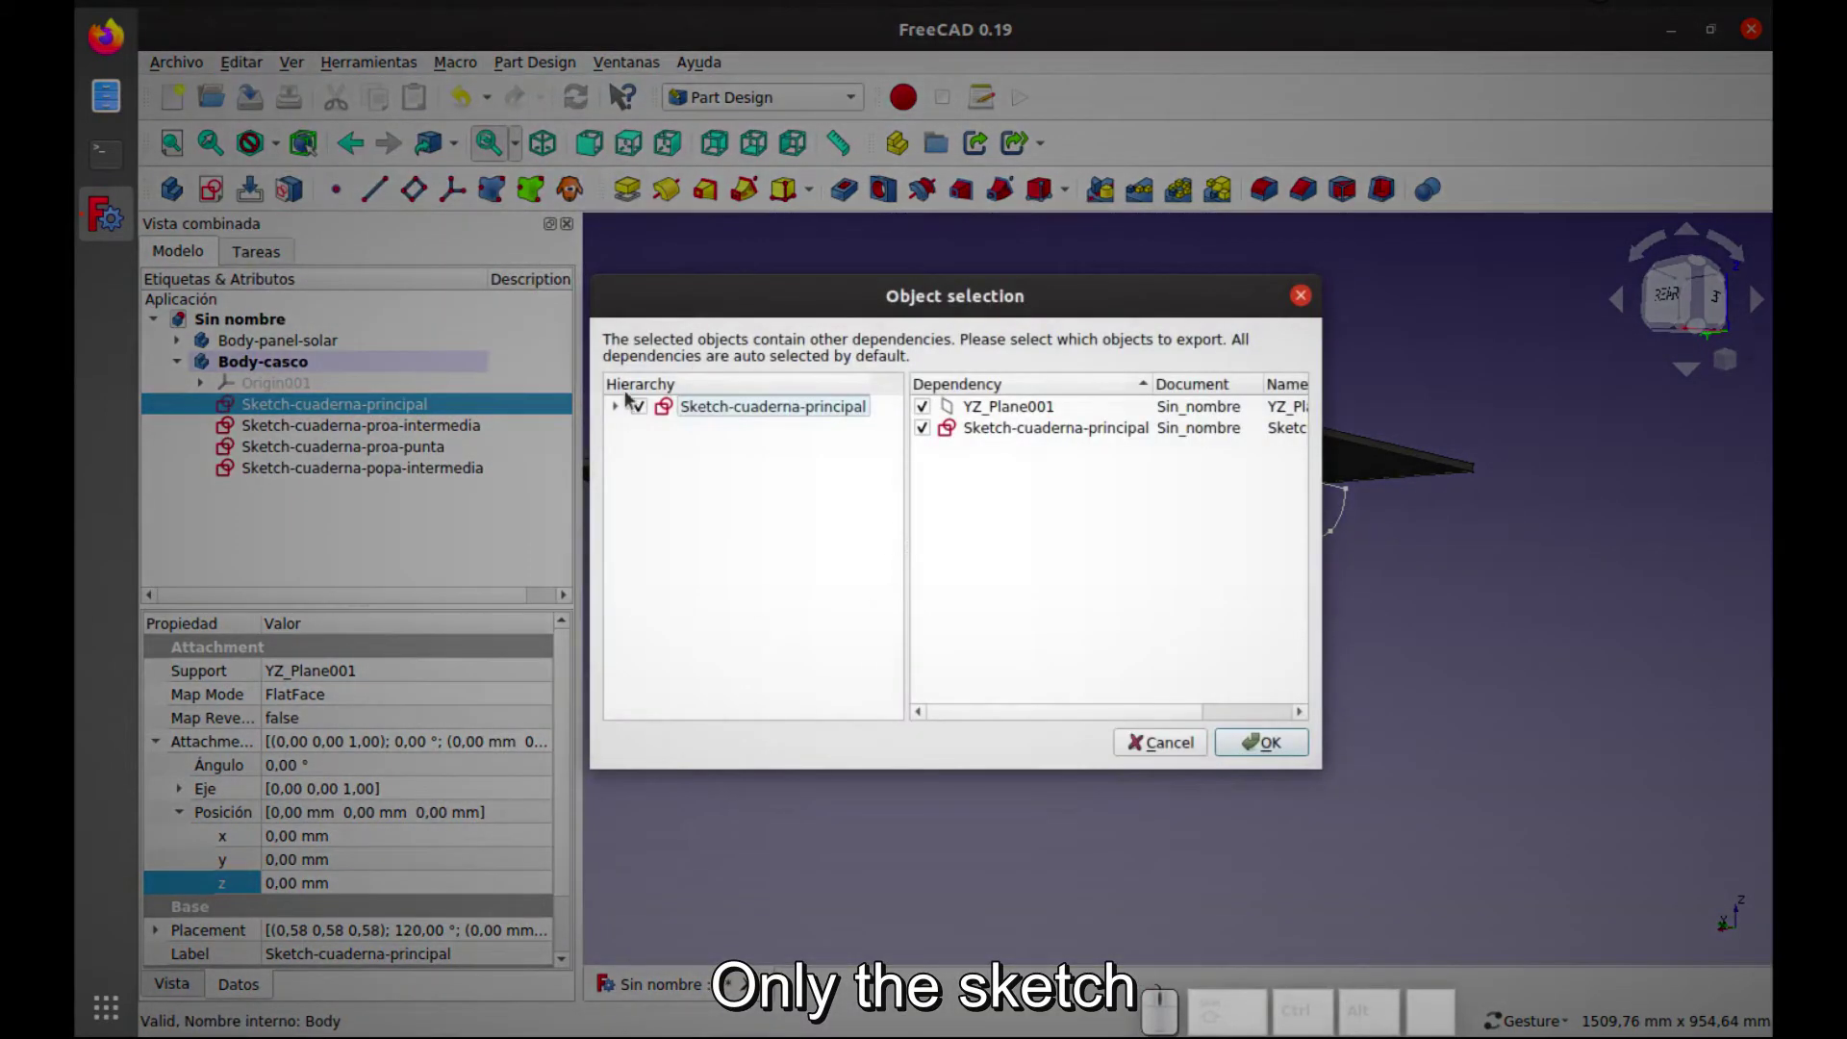
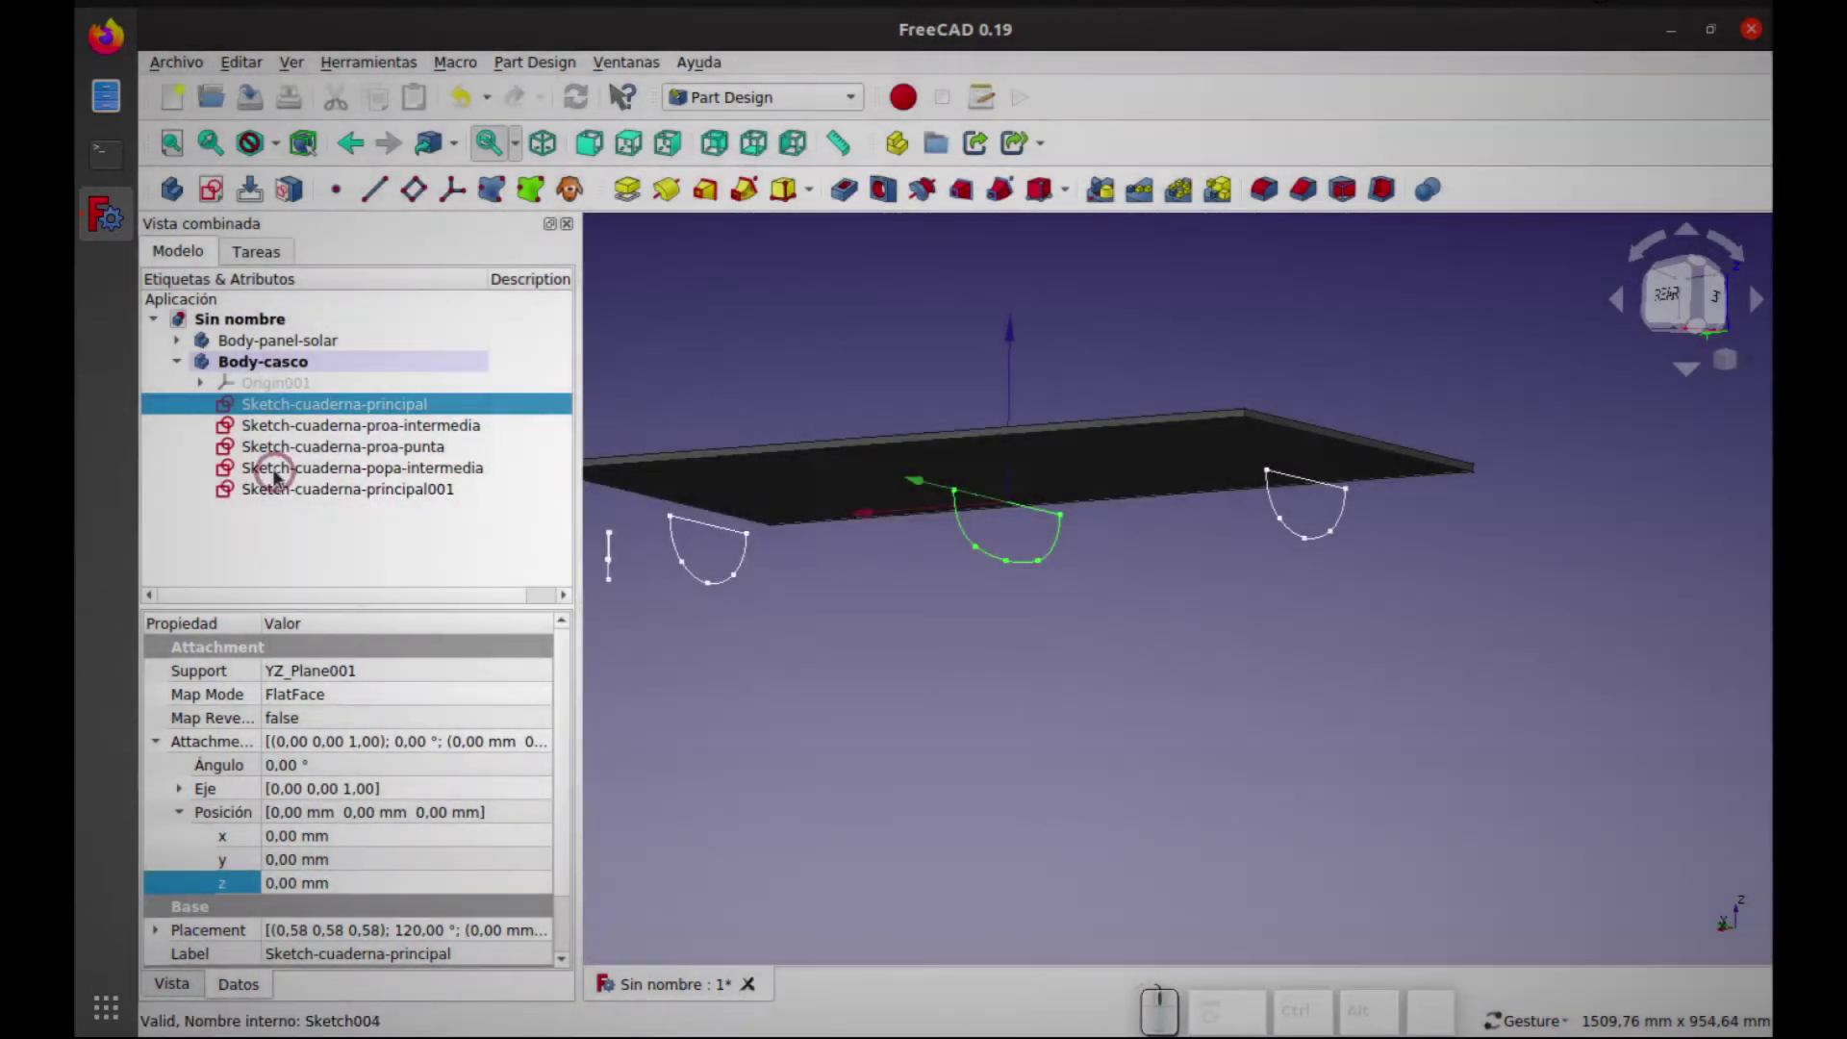
# Move the duplicated frame sketch to a -600 mm Position z offset
pyautogui.click(273, 499)
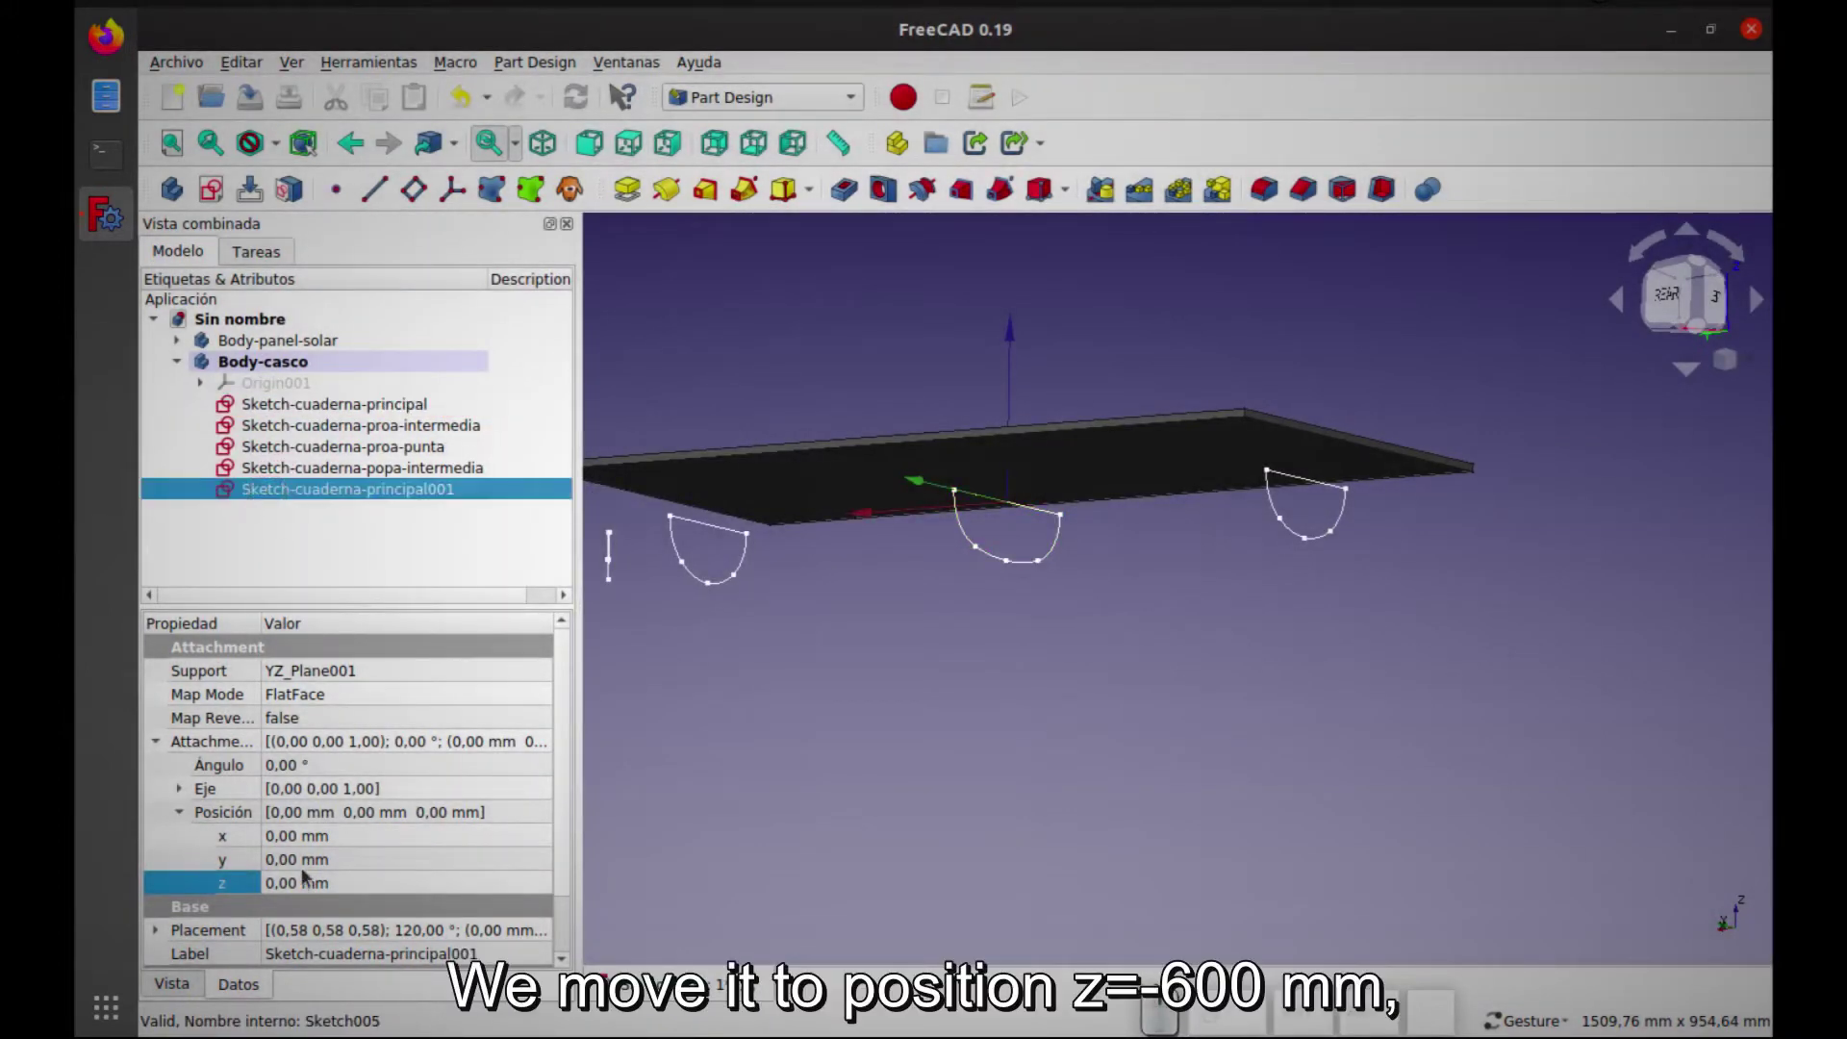
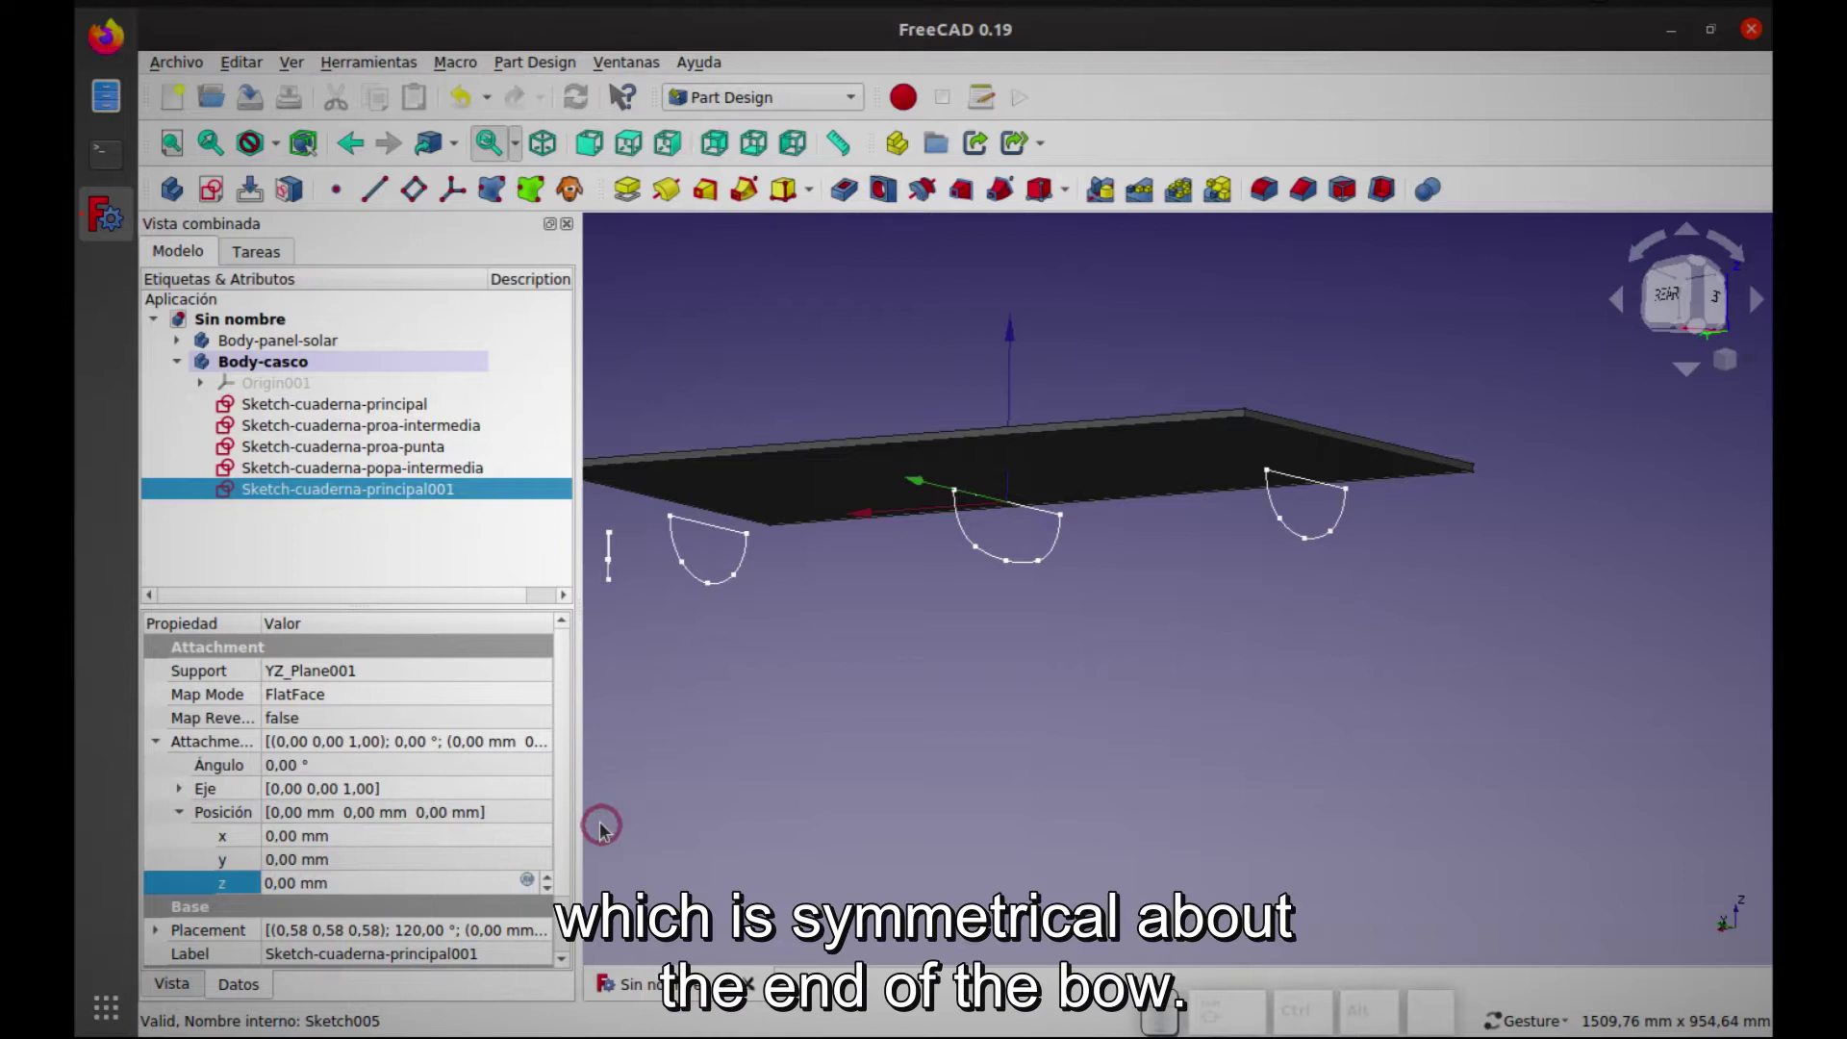
pyautogui.press('BackSpace')
pyautogui.press('-')
pyautogui.press('6')
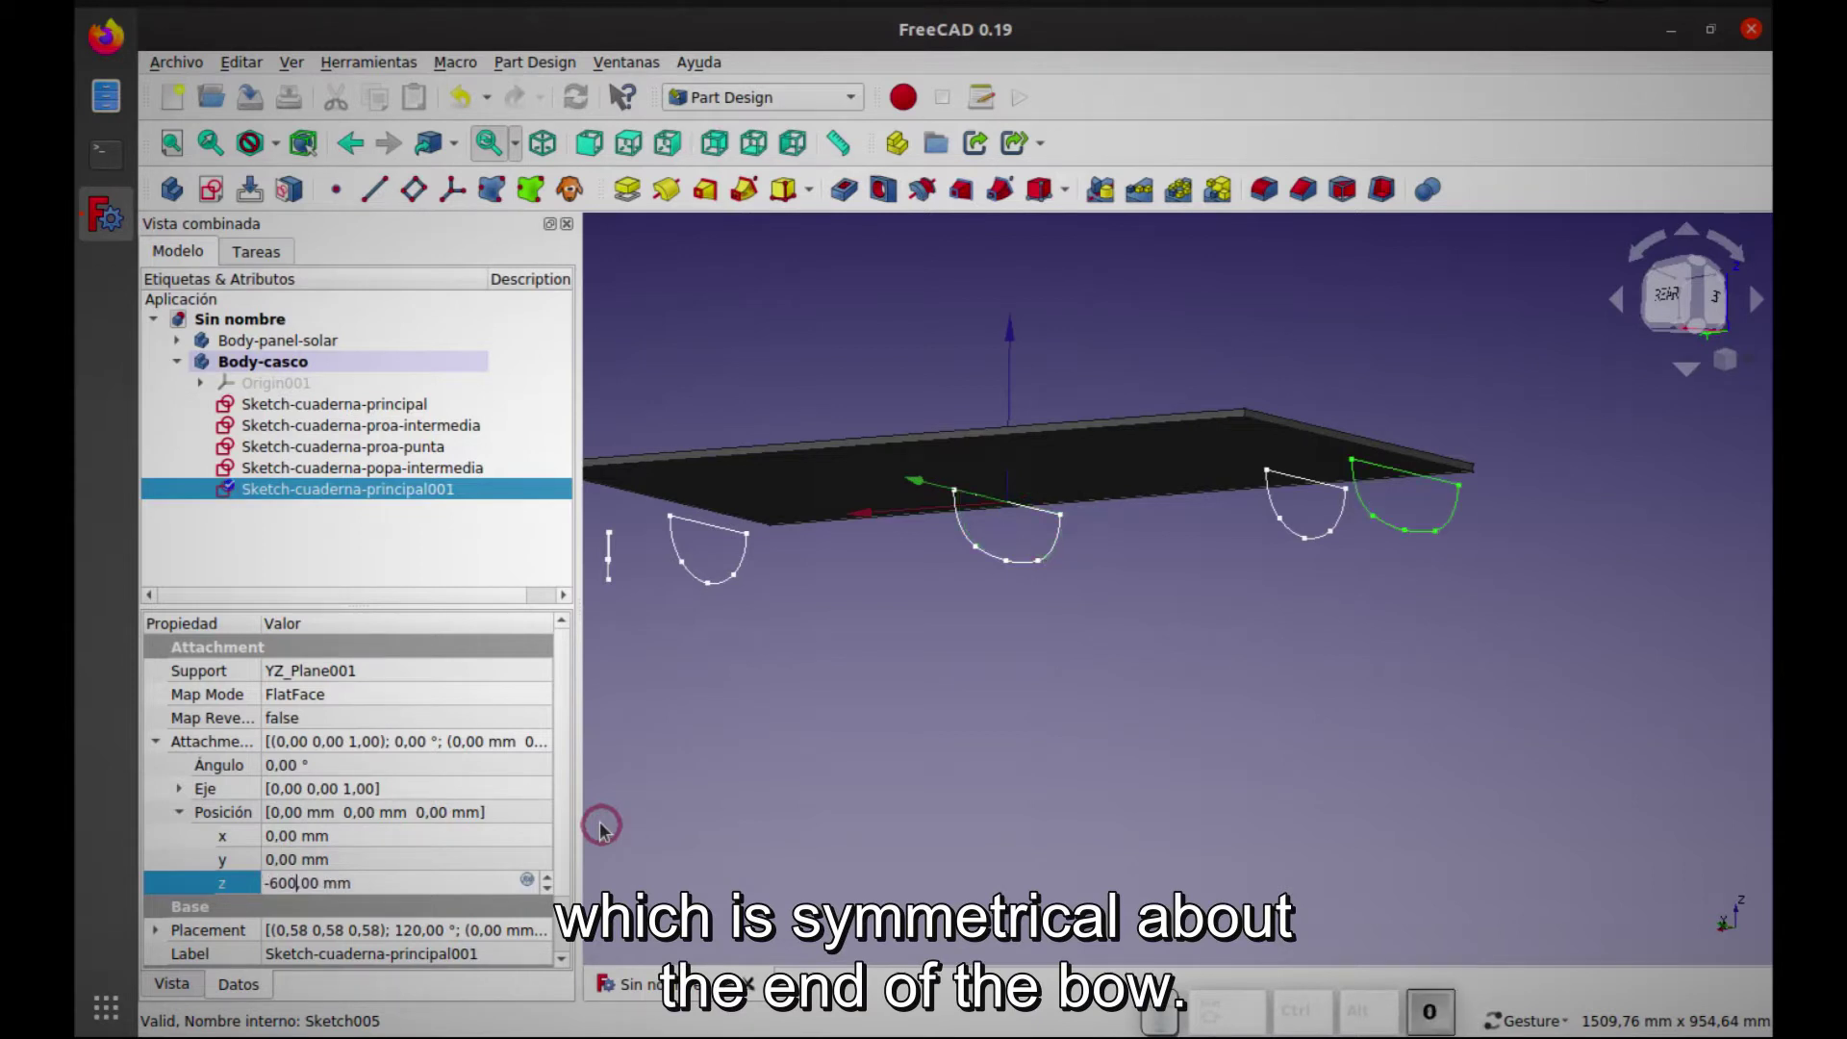
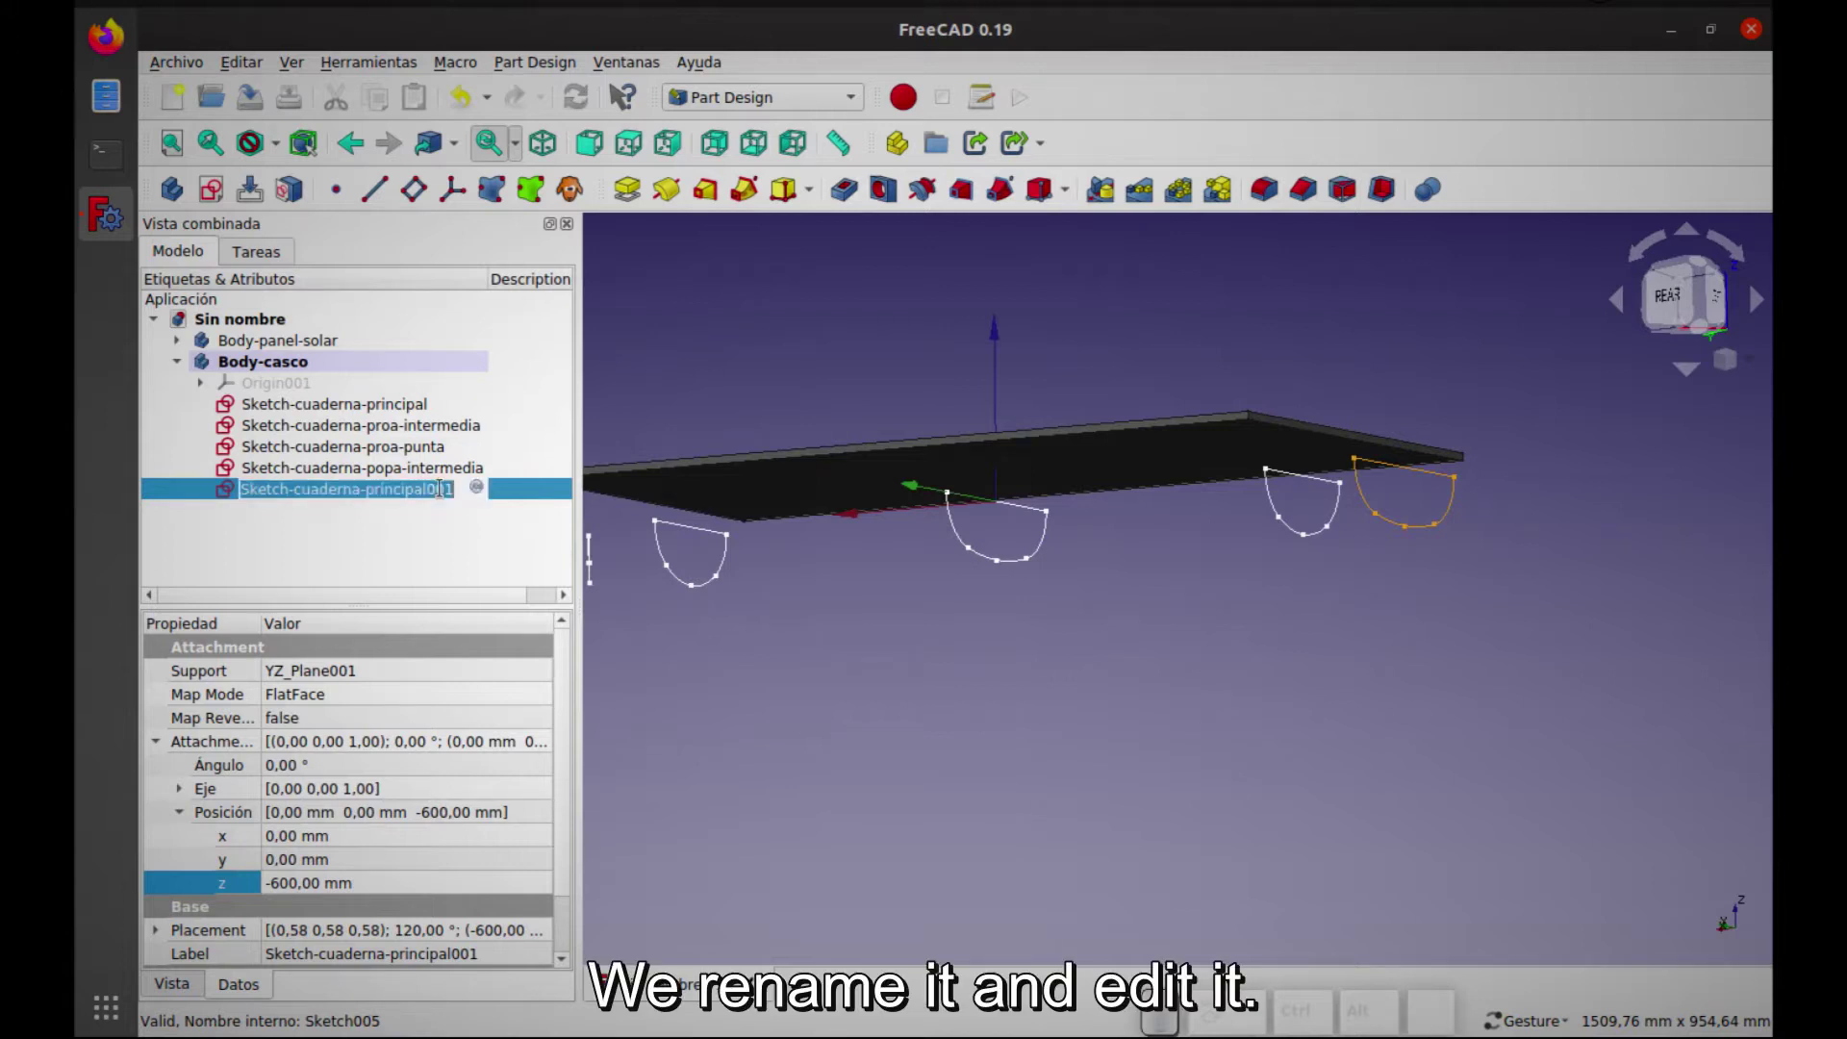
# Rename the copied frame sketch to Sketch-cuaderna-popa-final
pyautogui.press('Right')
pyautogui.press('BackSpace')
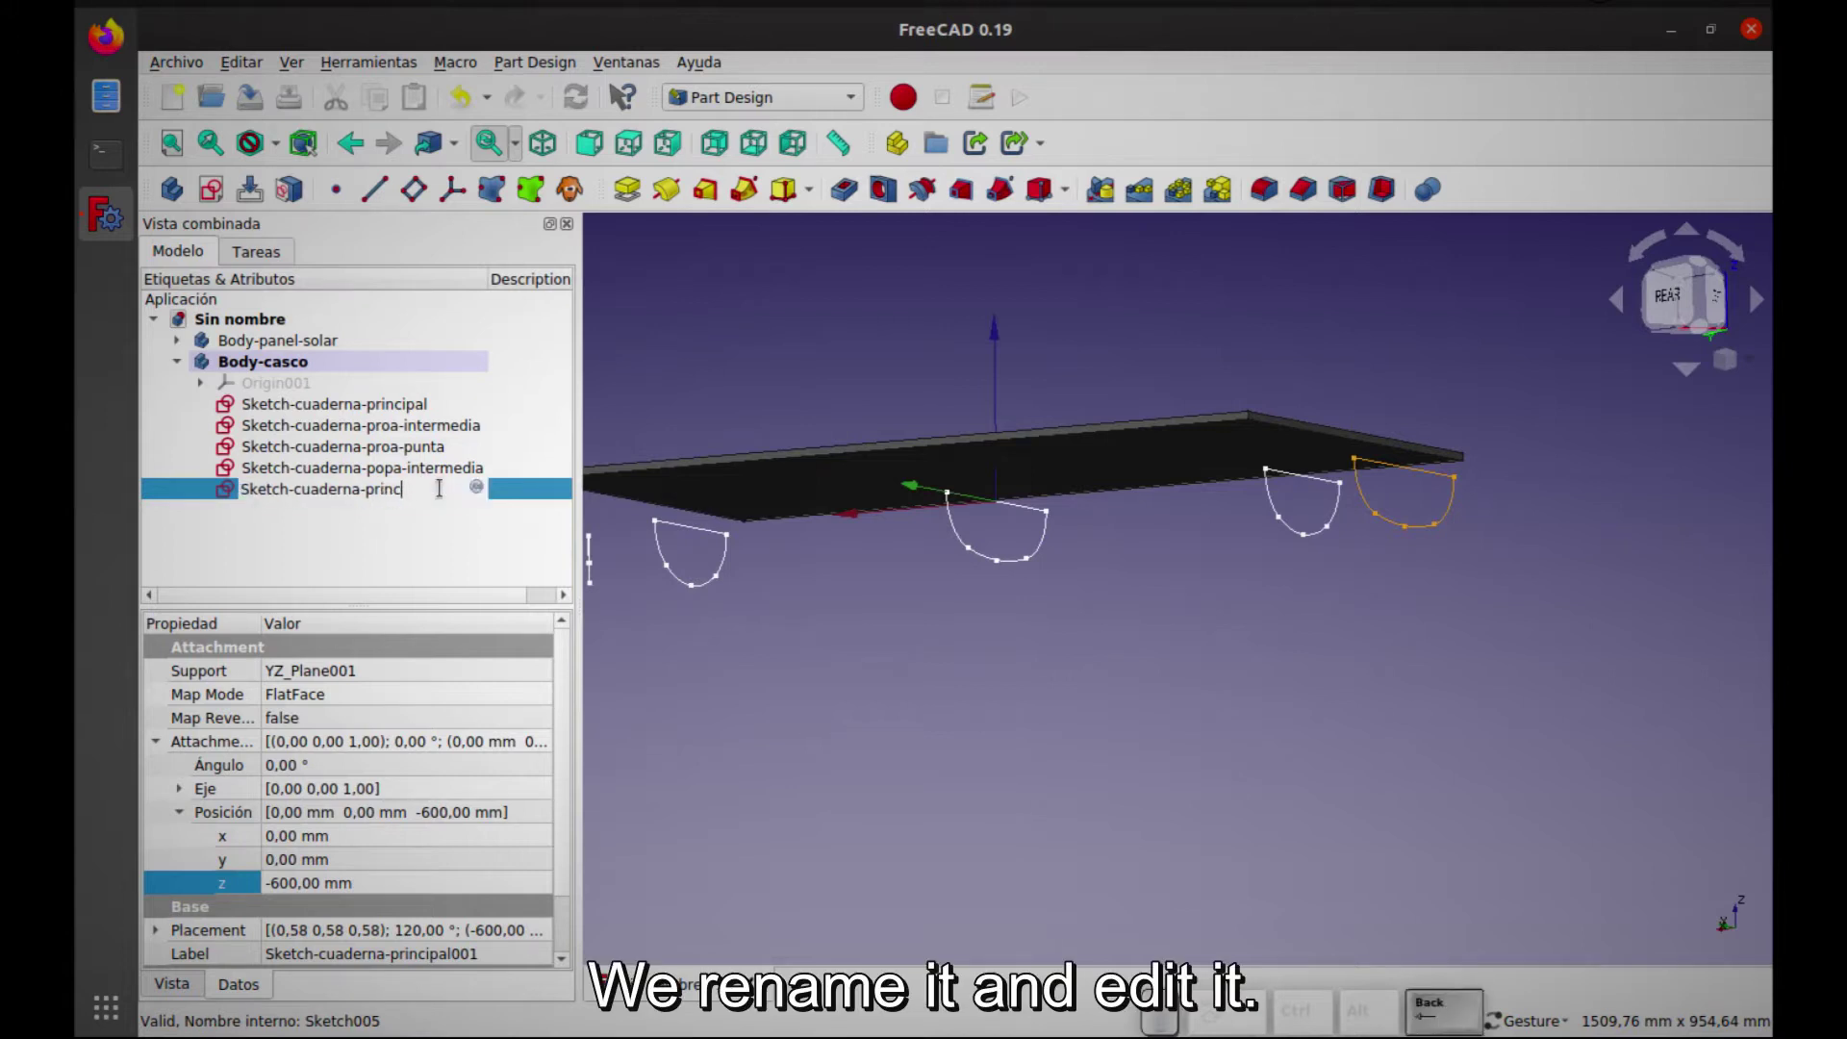
pyautogui.press('o')
pyautogui.press('a')
pyautogui.press('-')
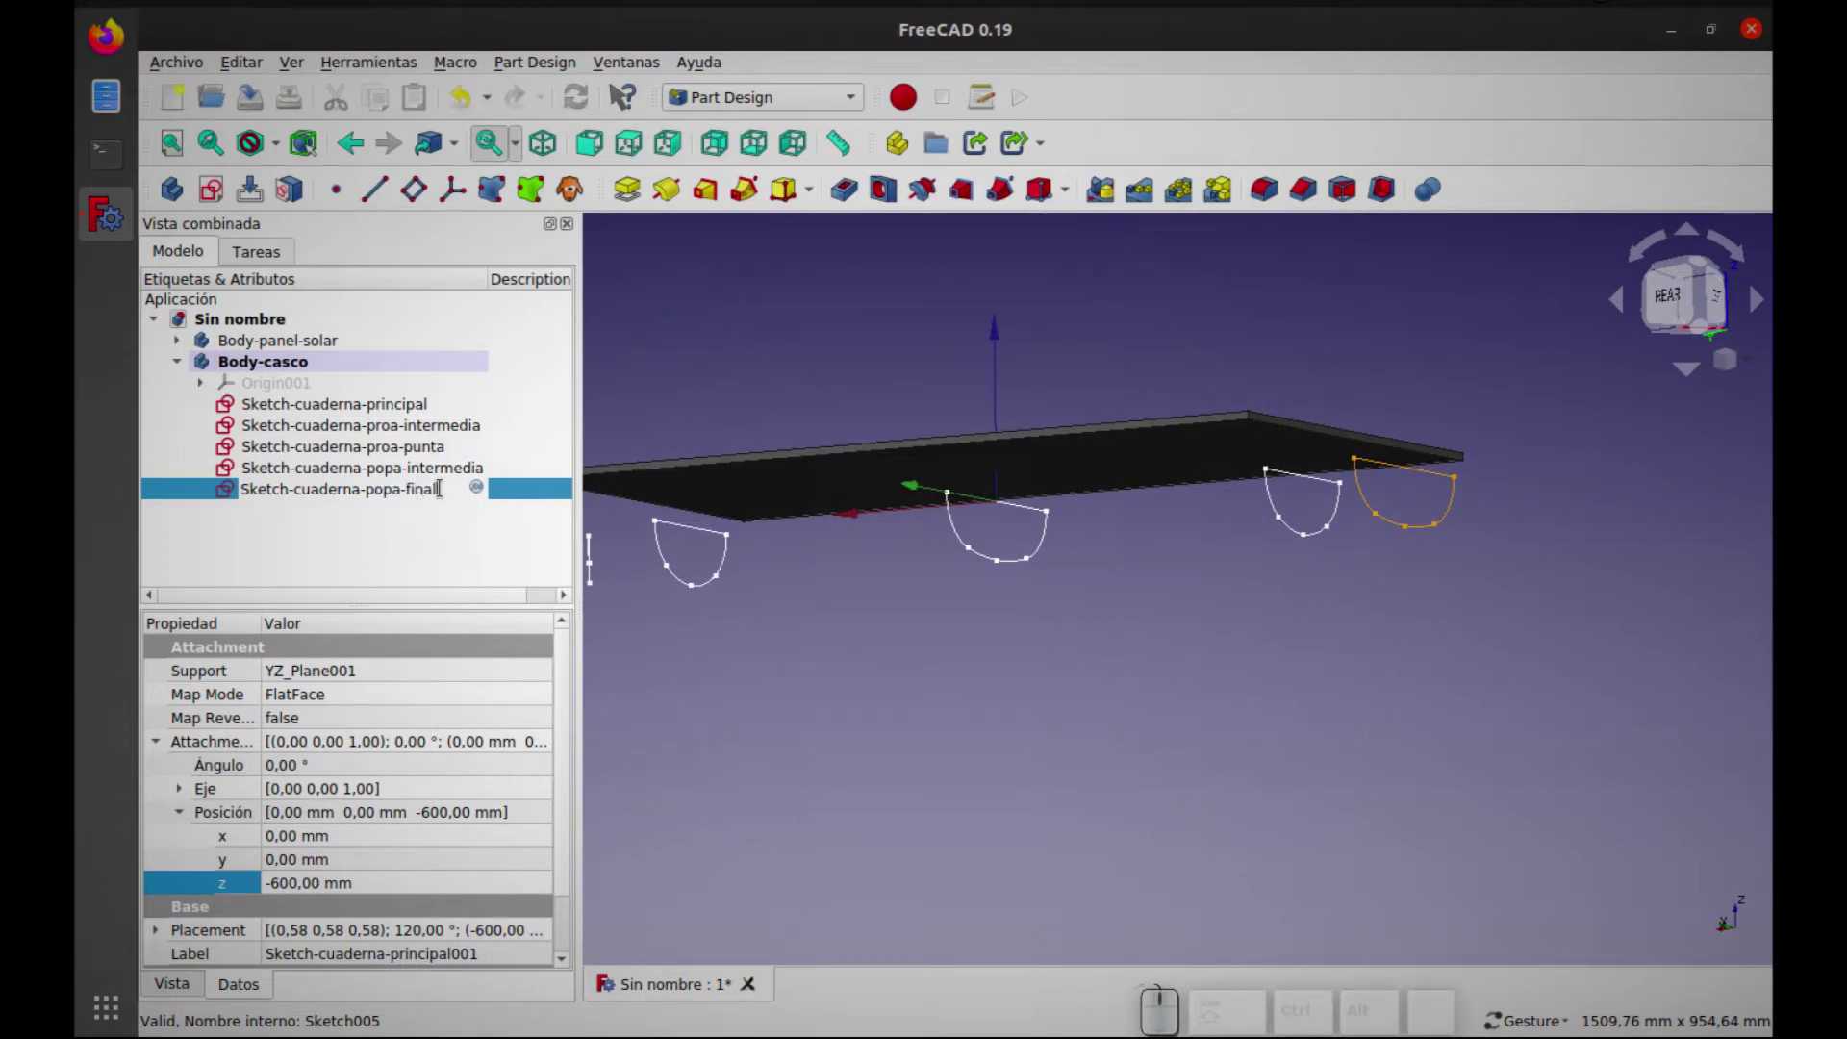
pyautogui.press('Return')
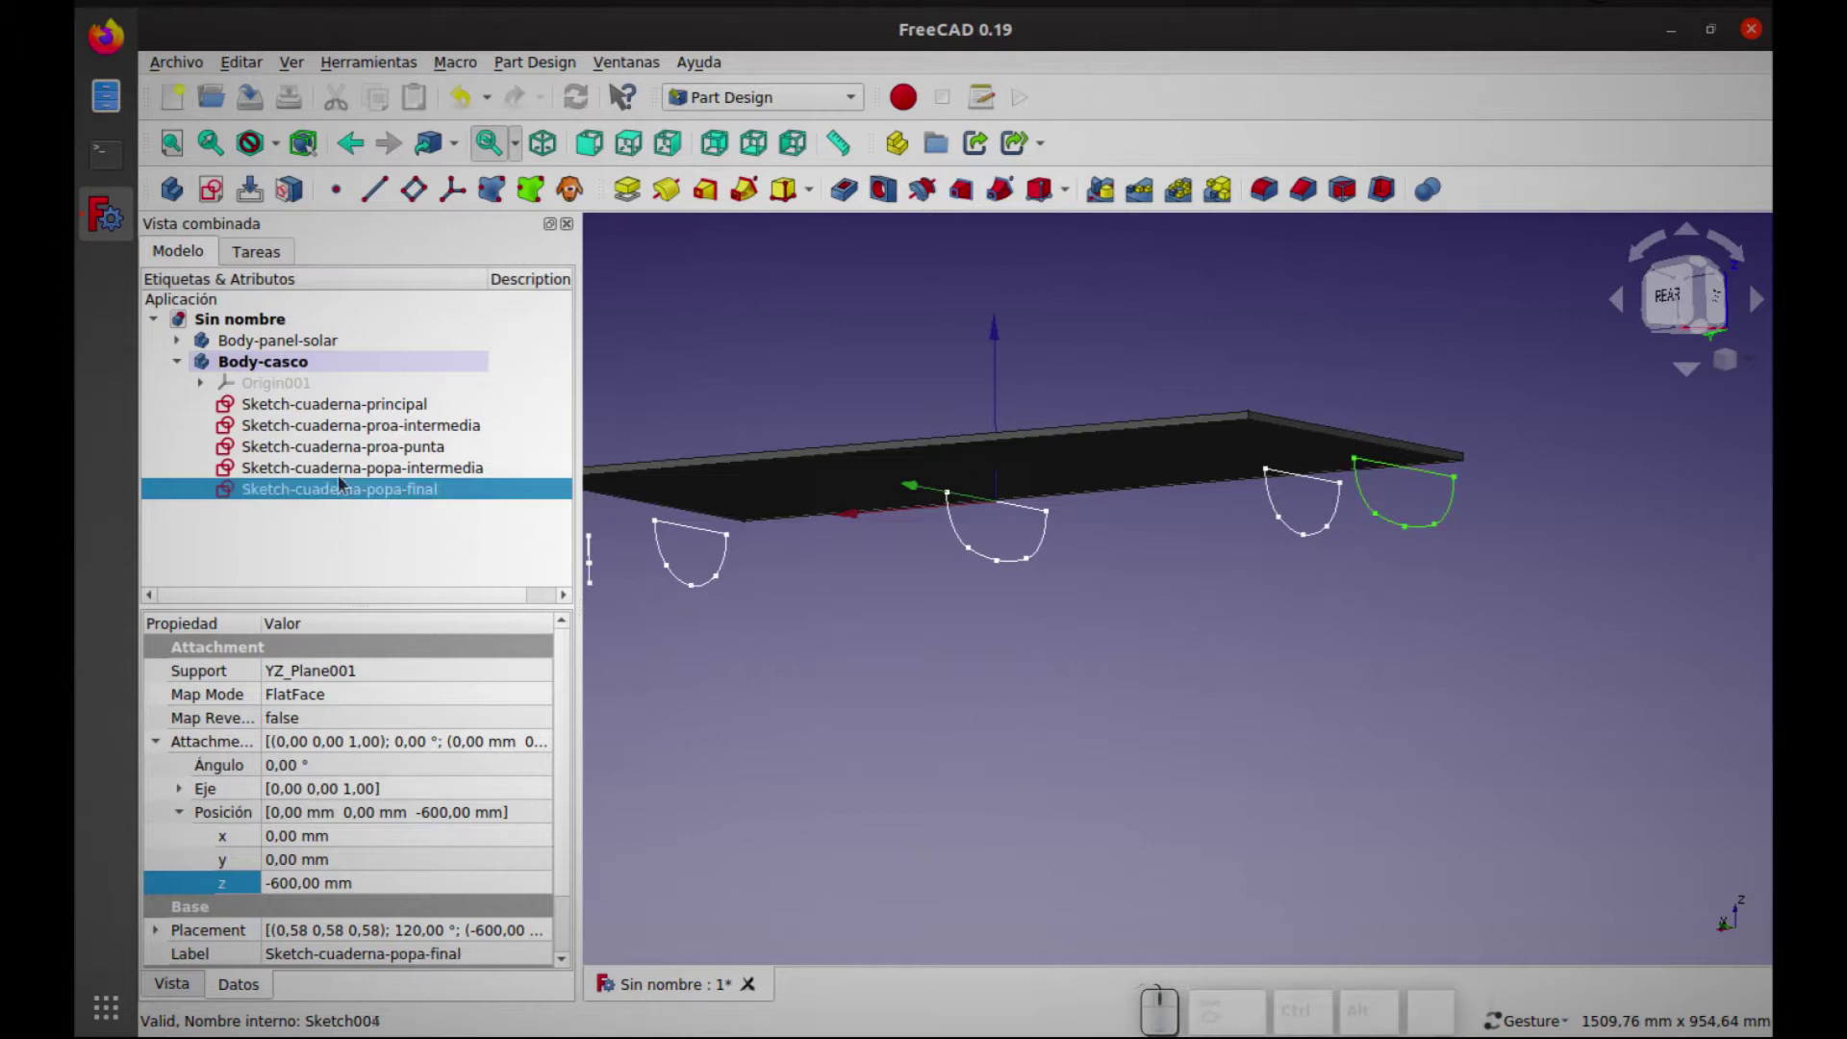
# Edit the final stern frame: first arc radius 49.5 mm and depth 50 mm
pyautogui.click(248, 491)
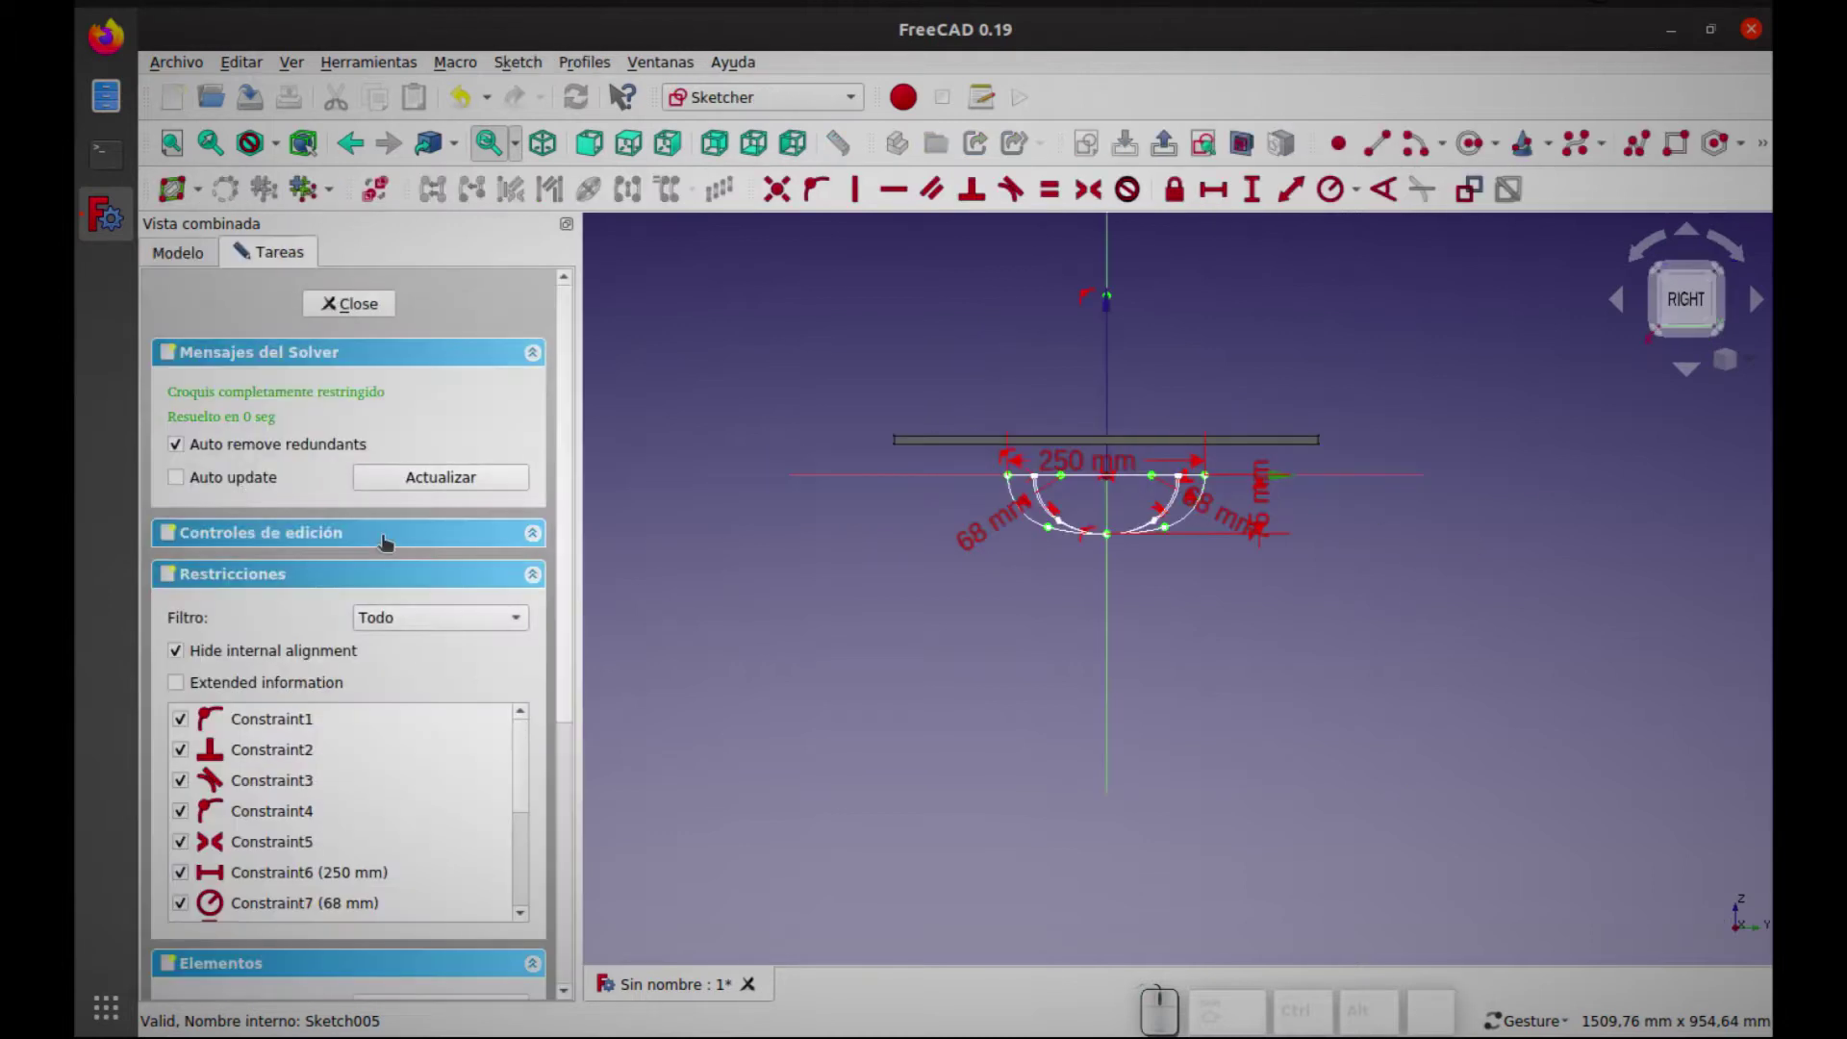
pyautogui.scroll(3)
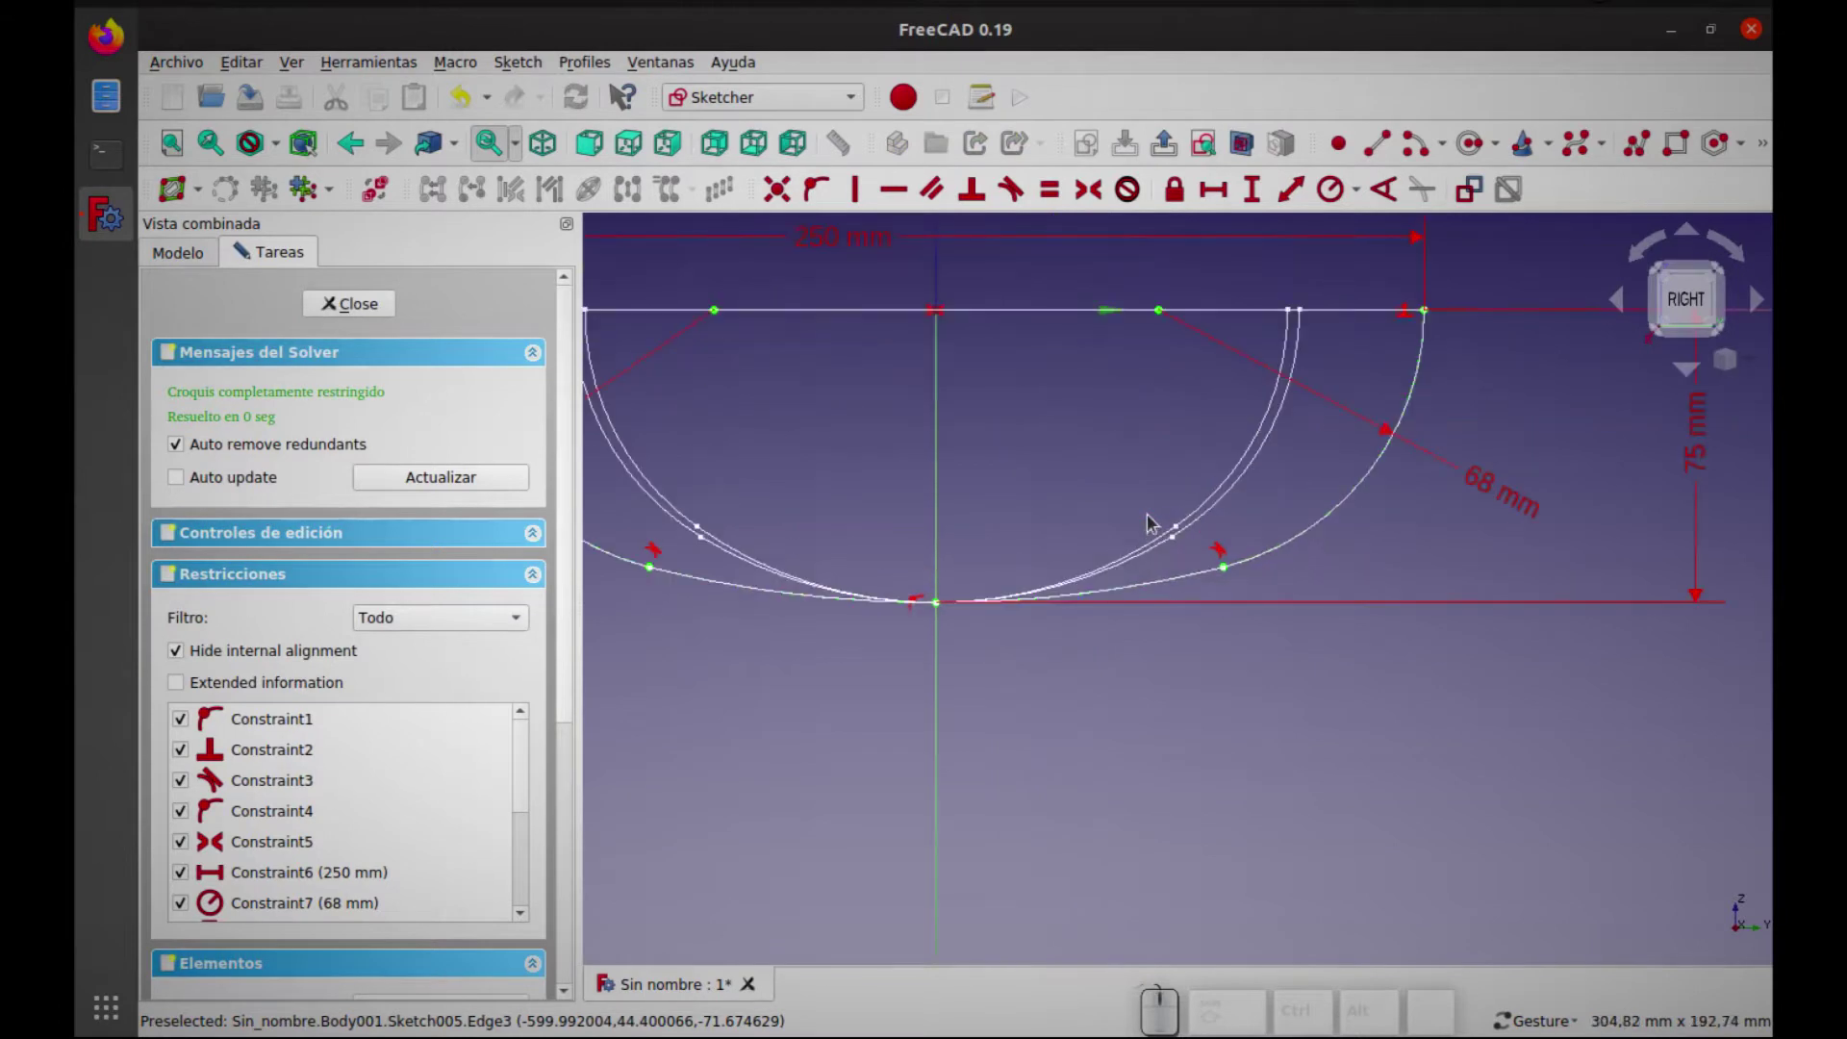
pyautogui.scroll(-3)
pyautogui.click(933, 333)
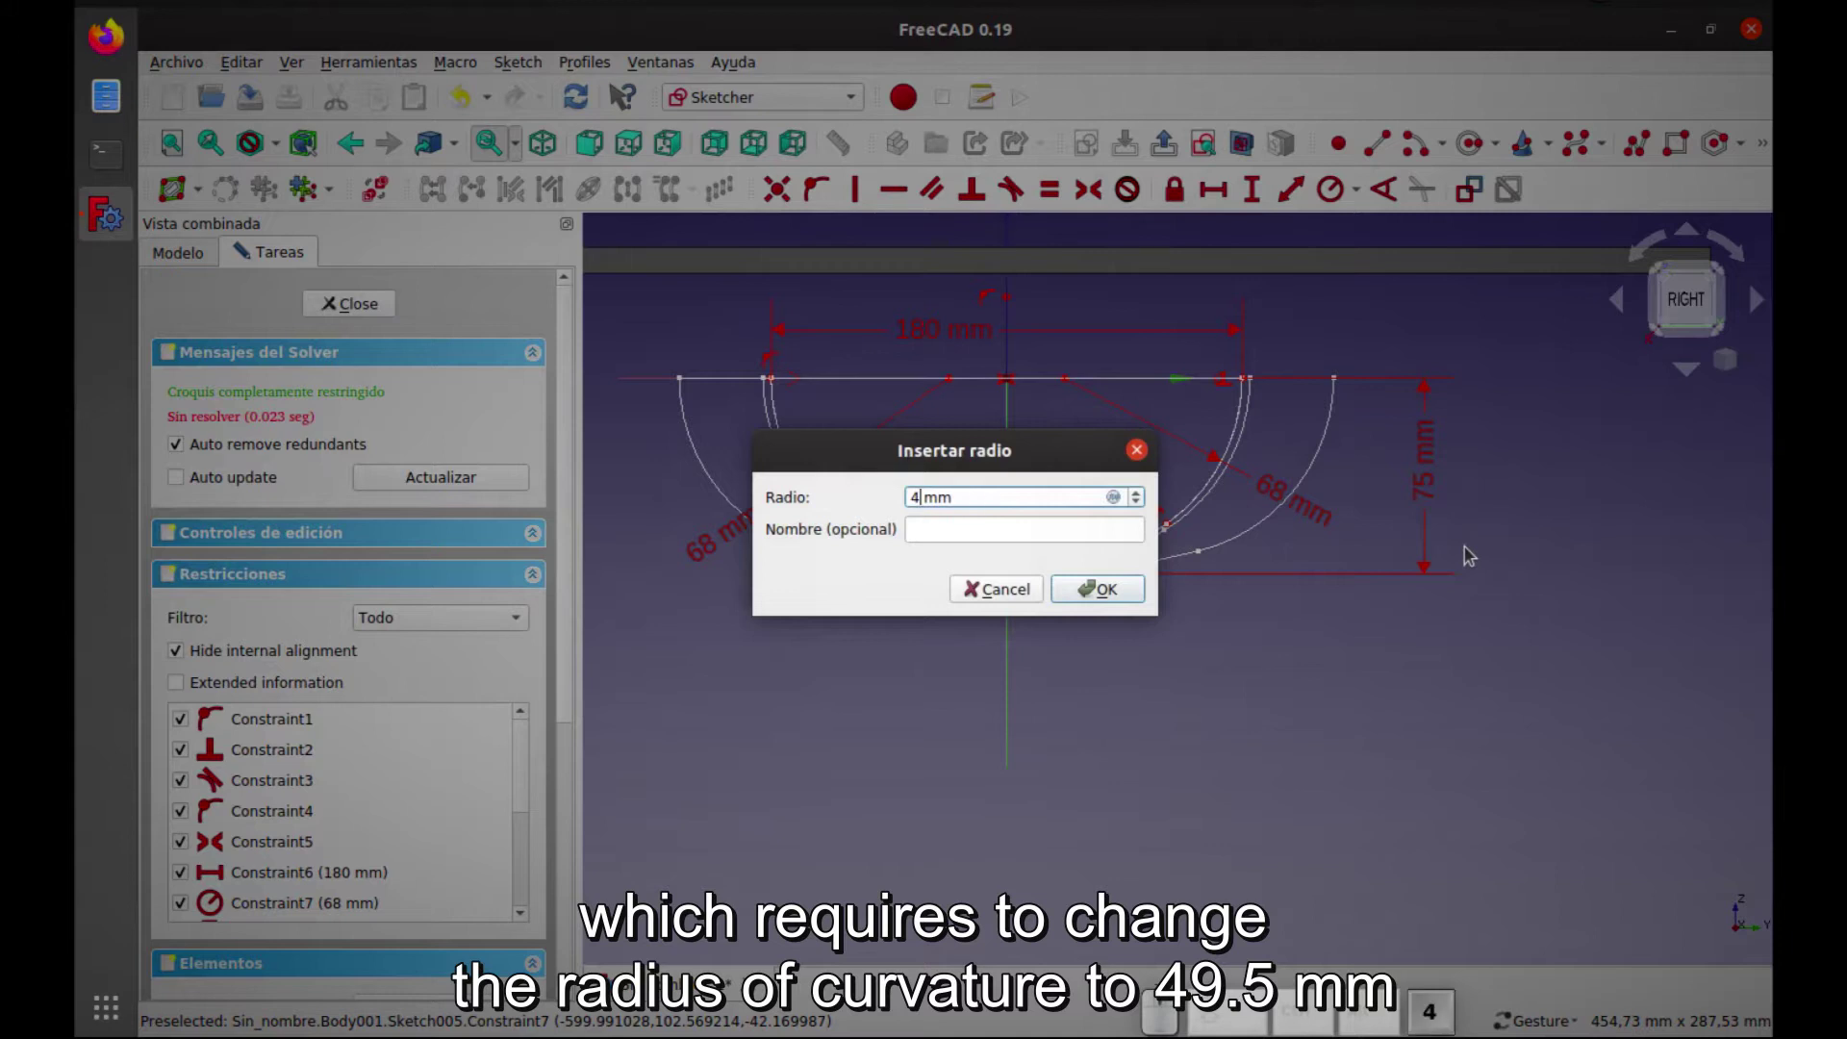
pyautogui.press('Return')
pyautogui.click(1431, 468)
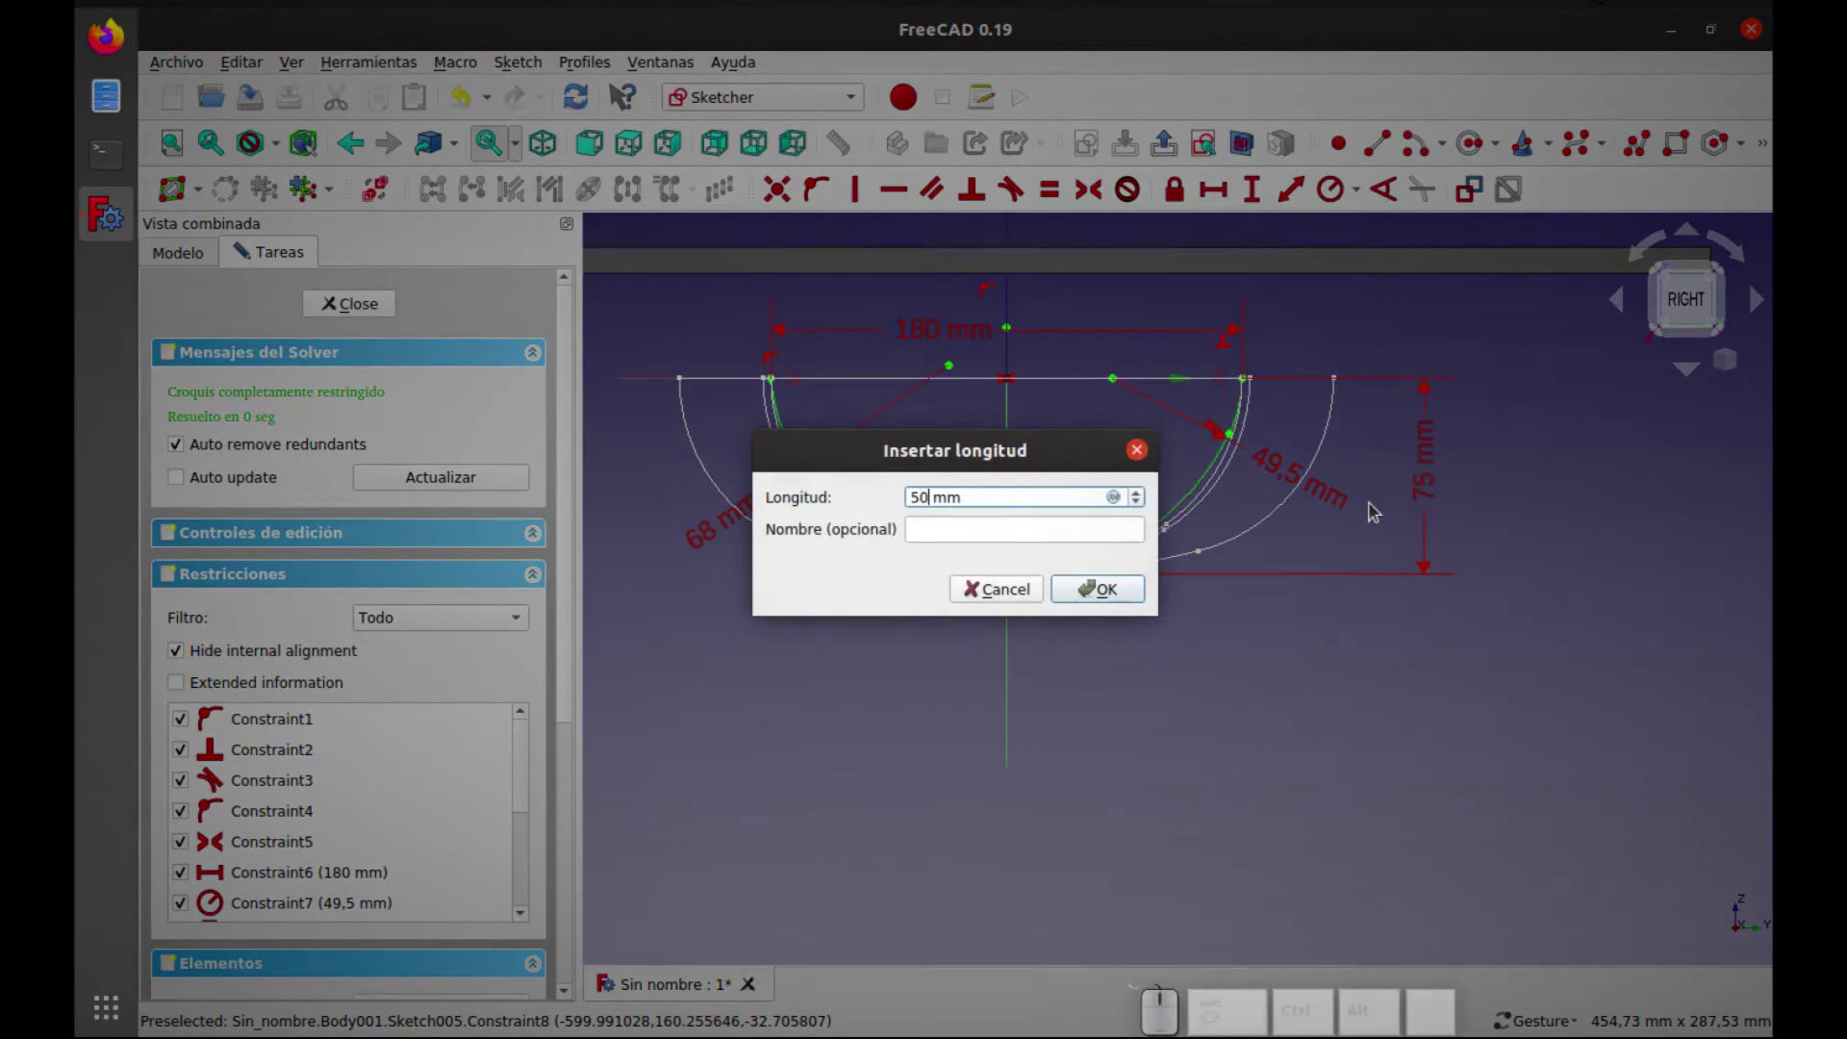
pyautogui.press('Return')
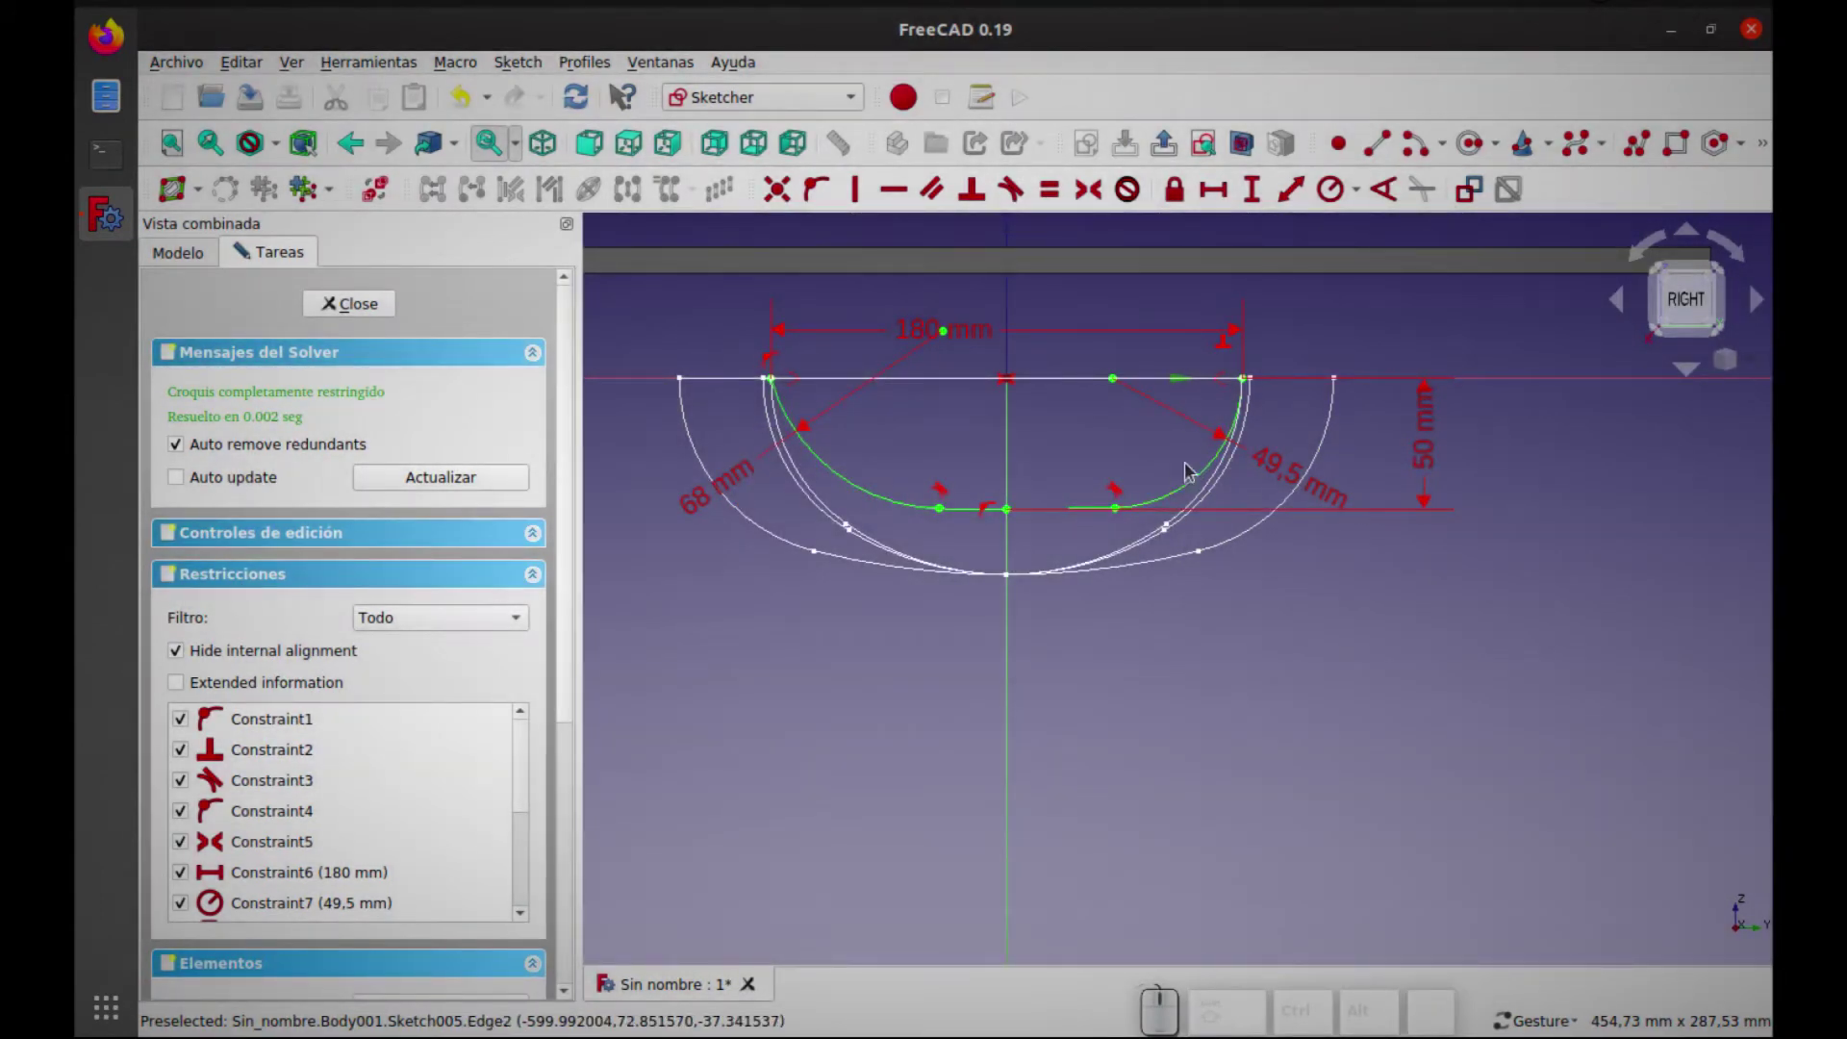
# Set the other arc radius to 49.5 mm and close the final stern frame sketch
pyautogui.scroll(3)
pyautogui.rightClick(1032, 455)
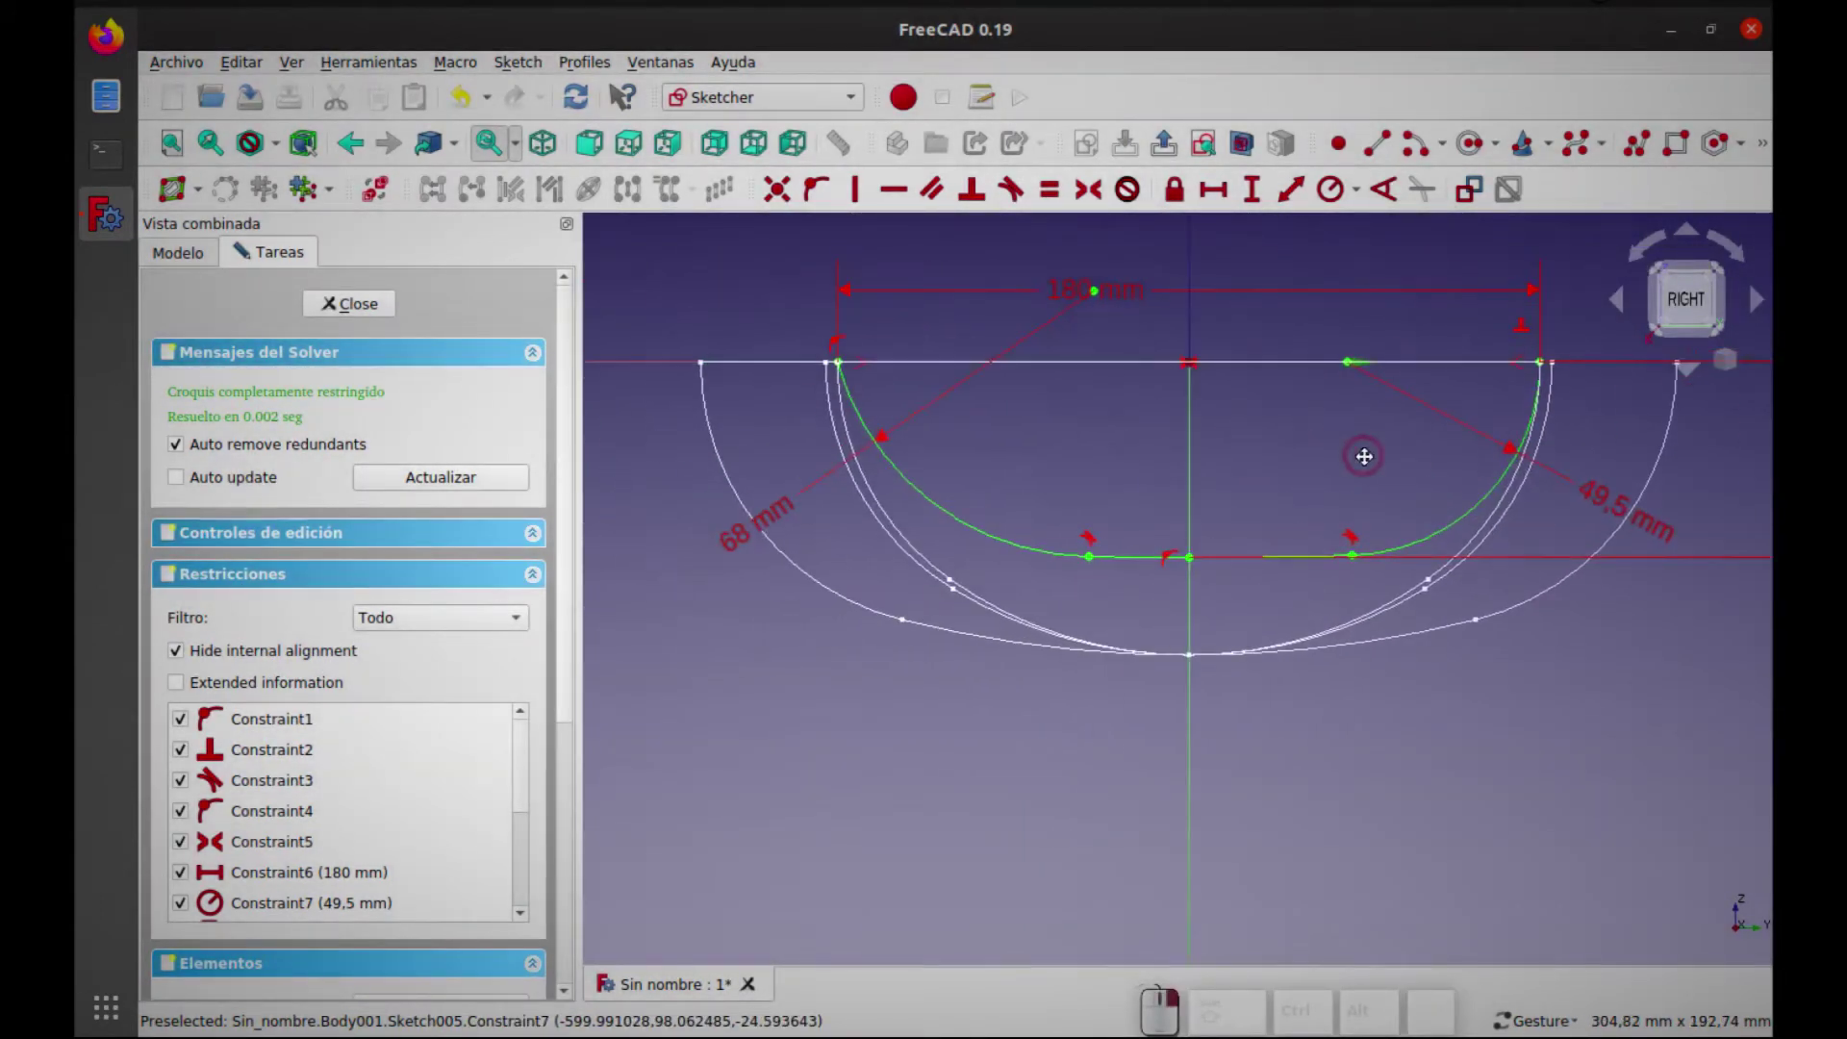
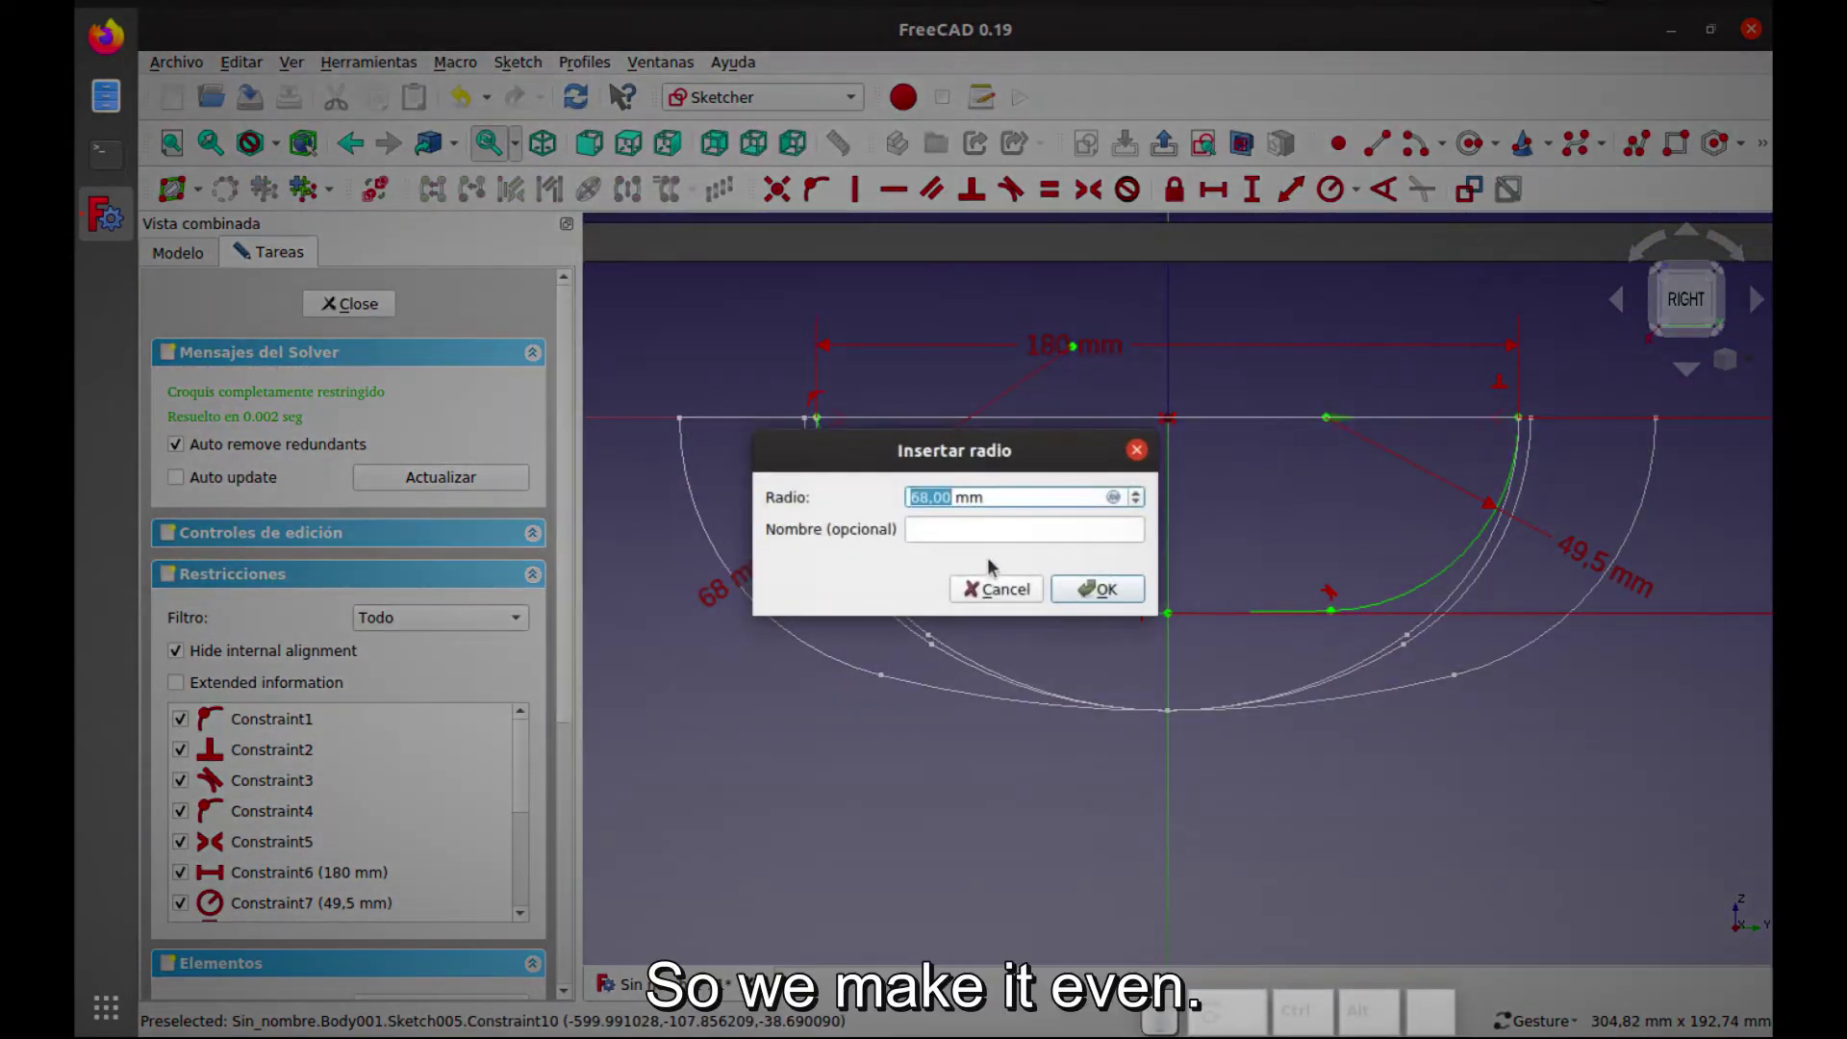
pyautogui.press('4')
pyautogui.press('.')
pyautogui.press('5')
pyautogui.press('Return')
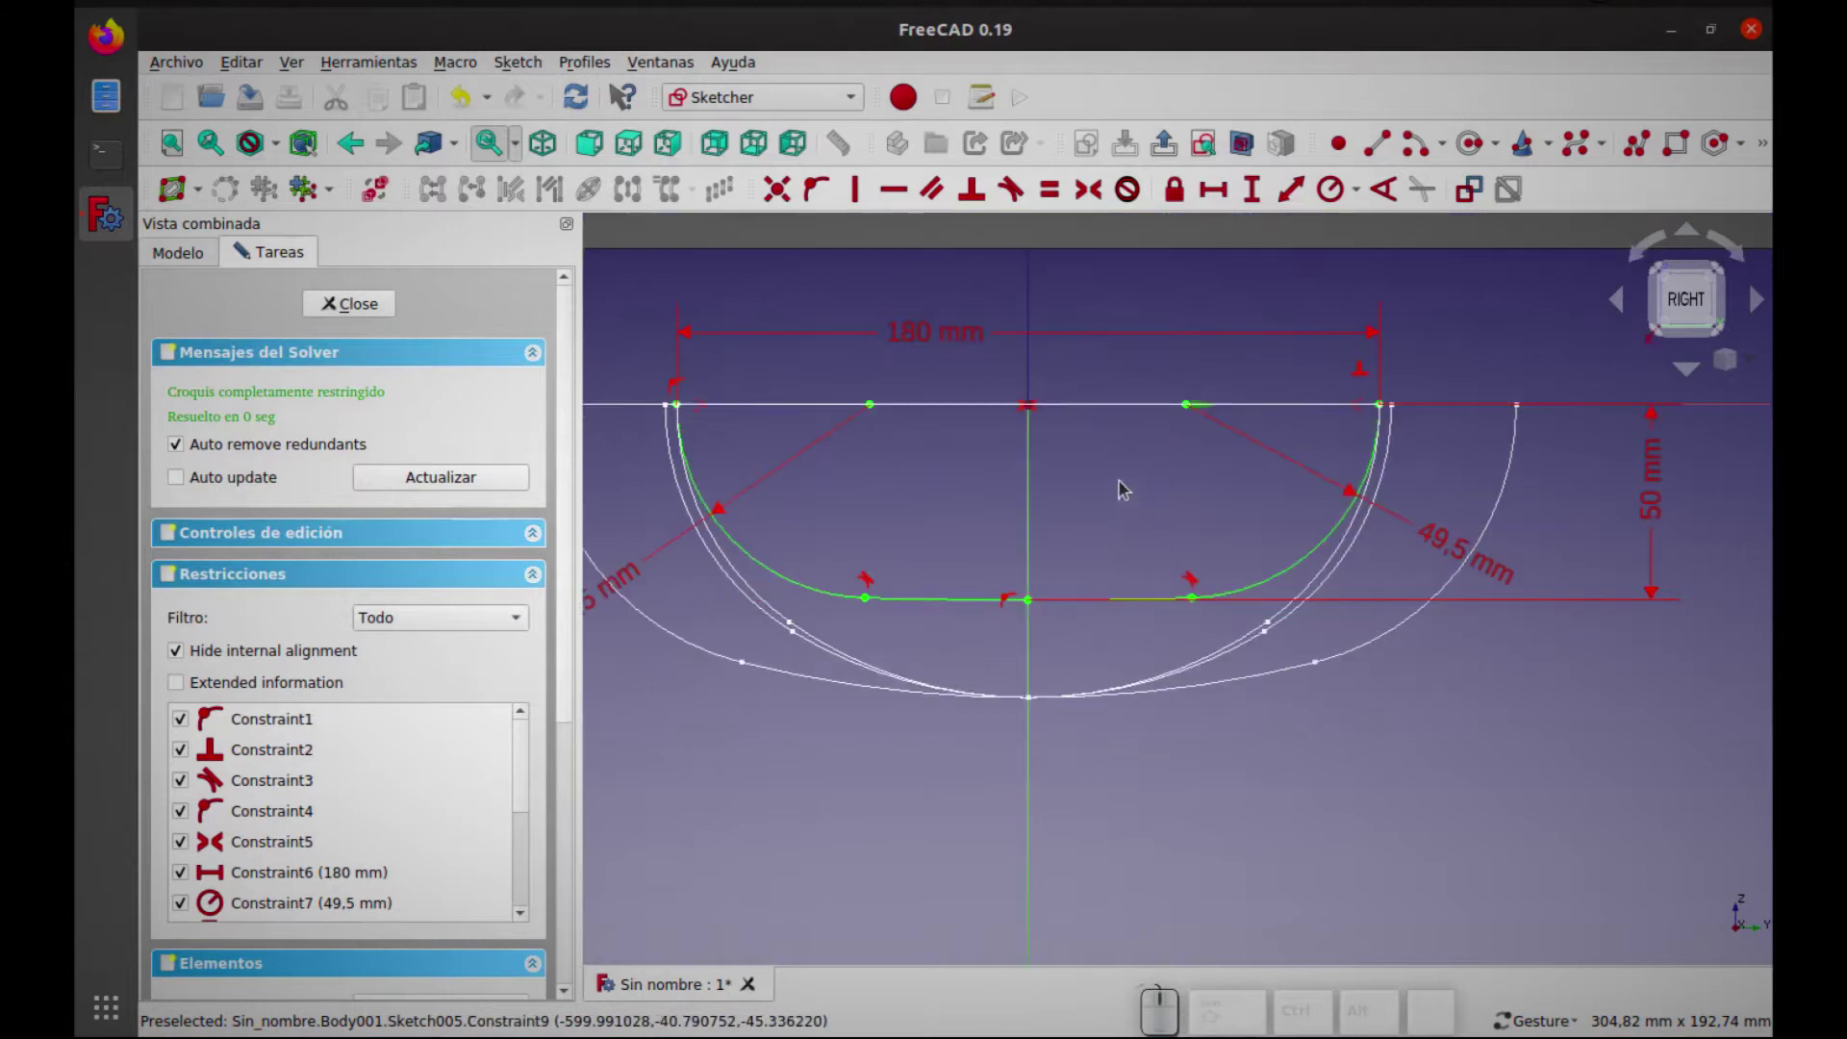
pyautogui.scroll(-3)
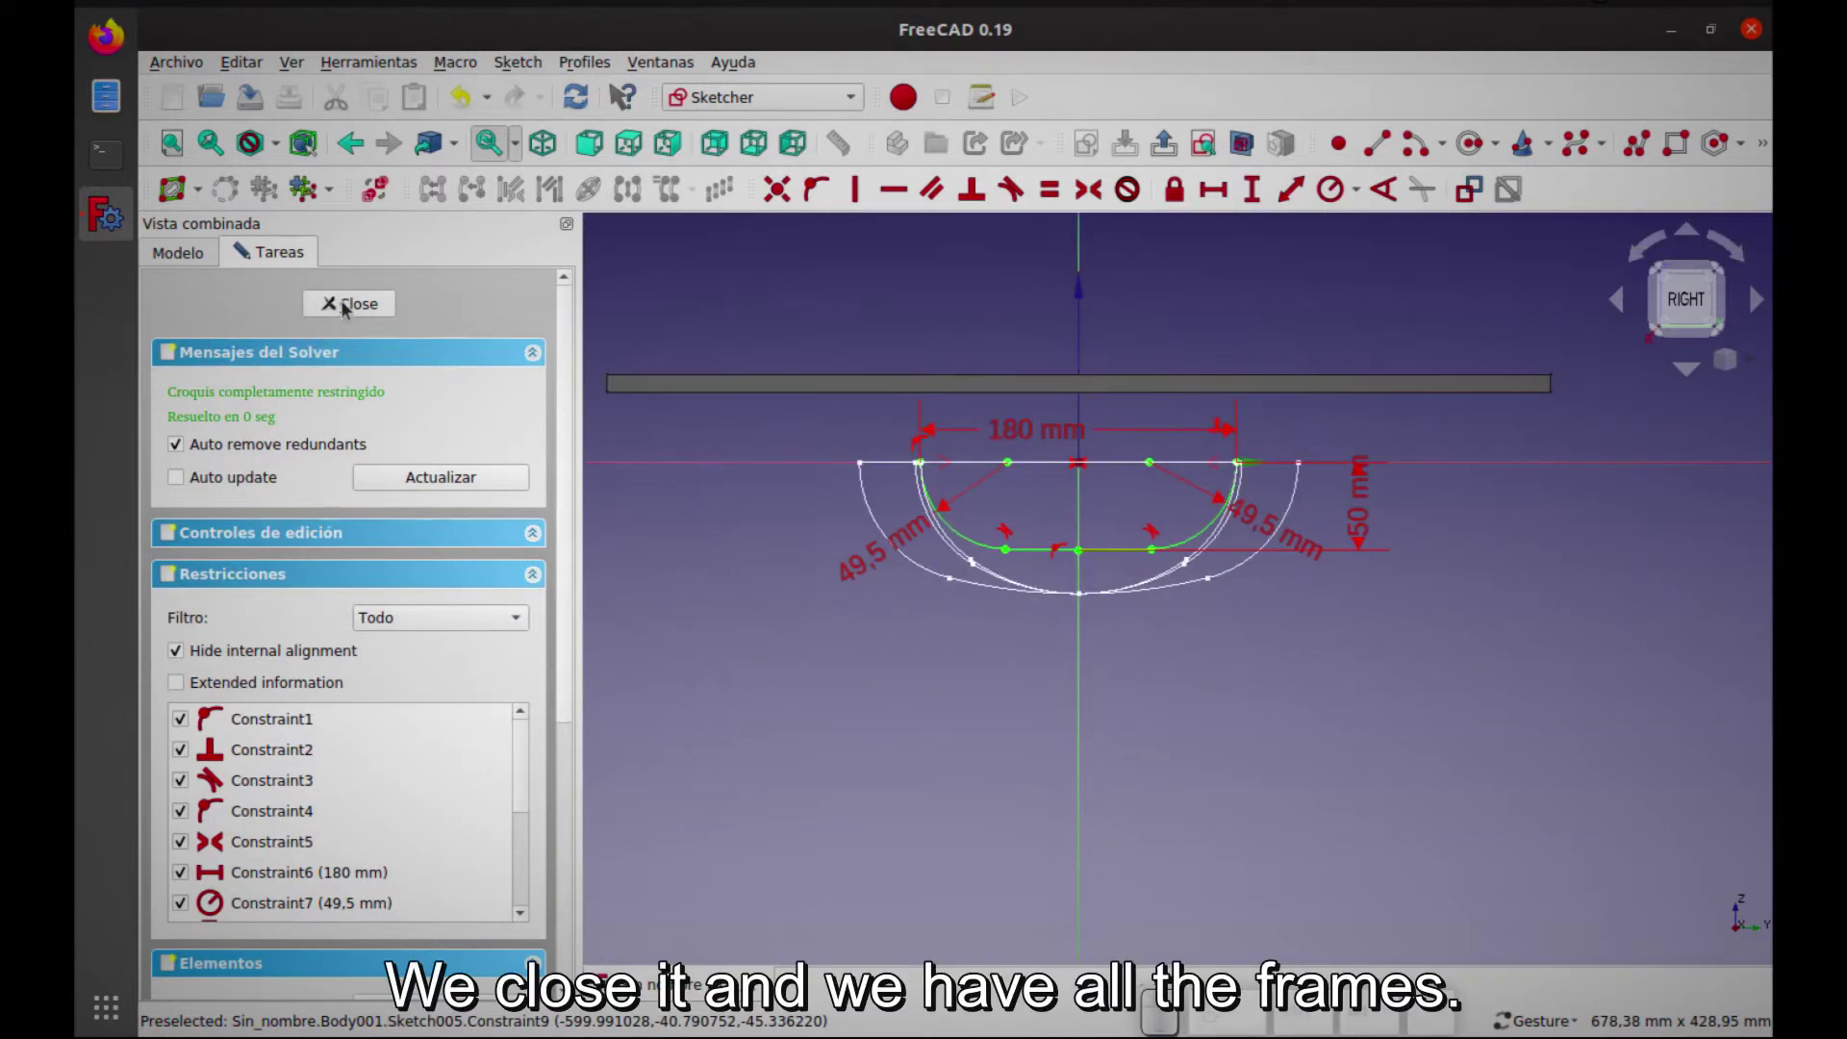
pyautogui.click(359, 307)
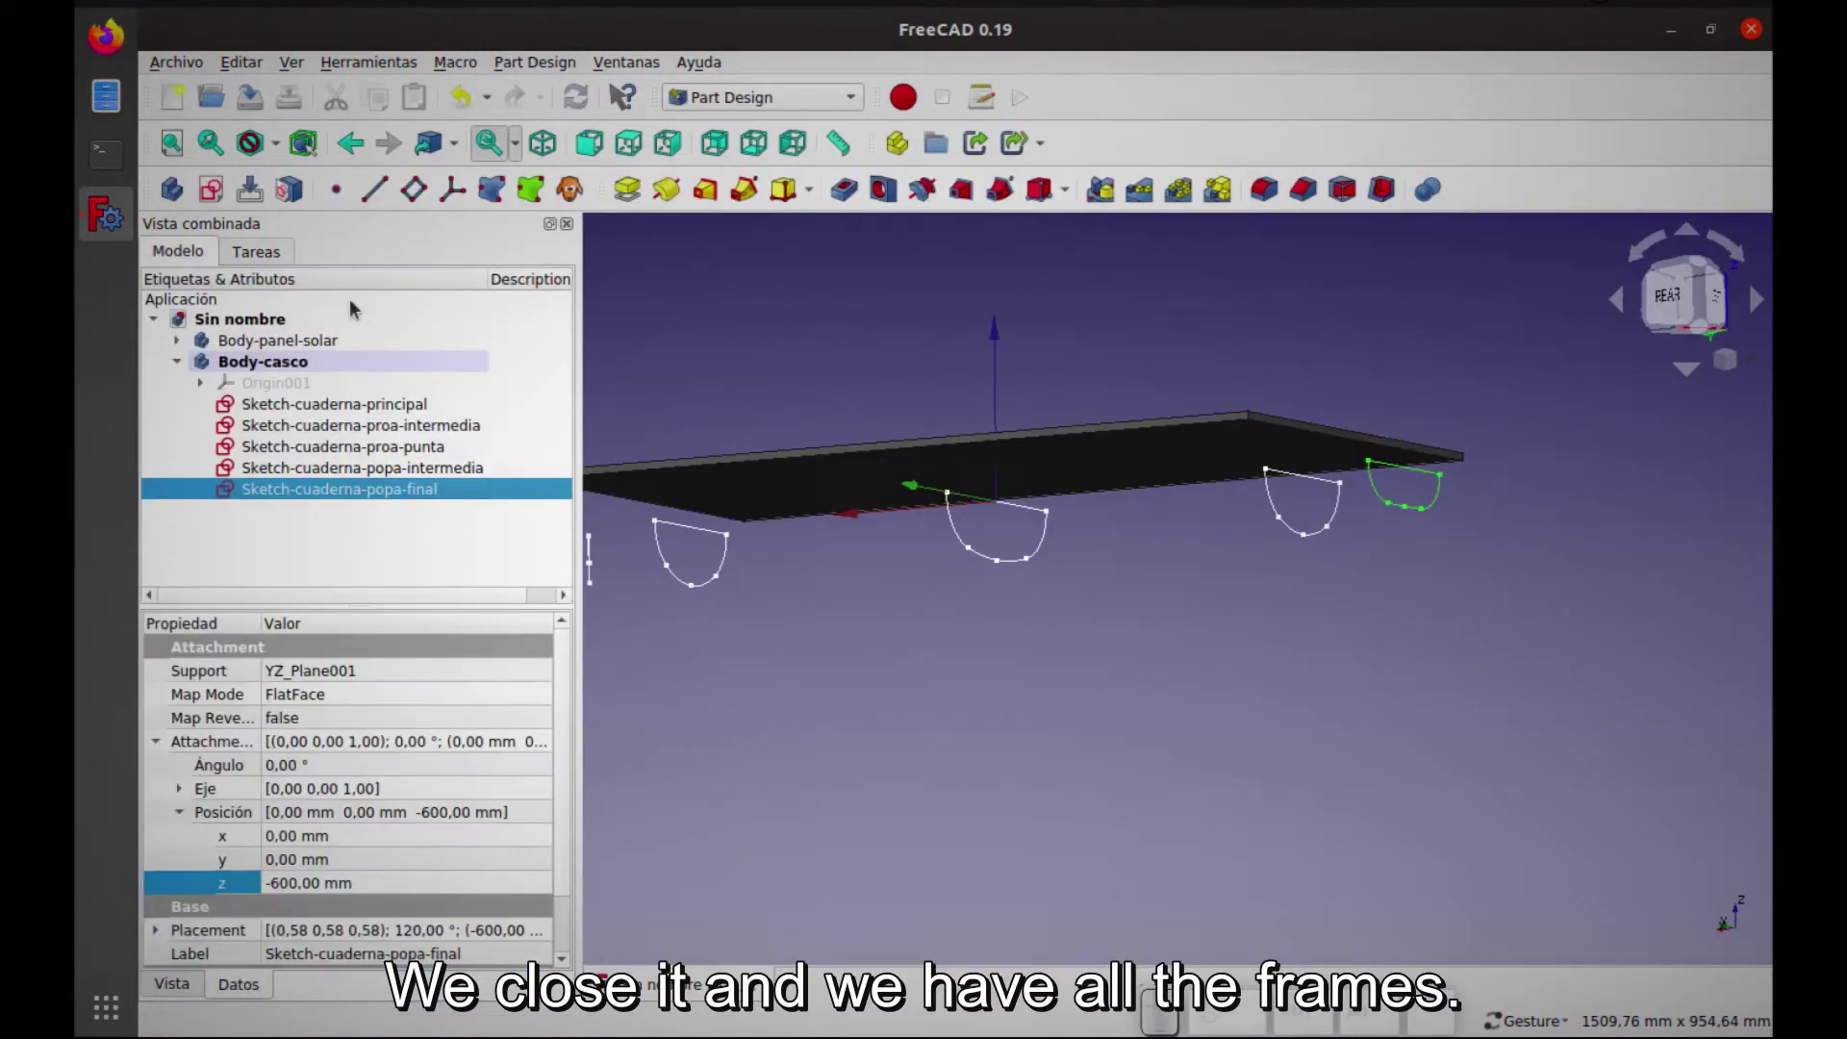
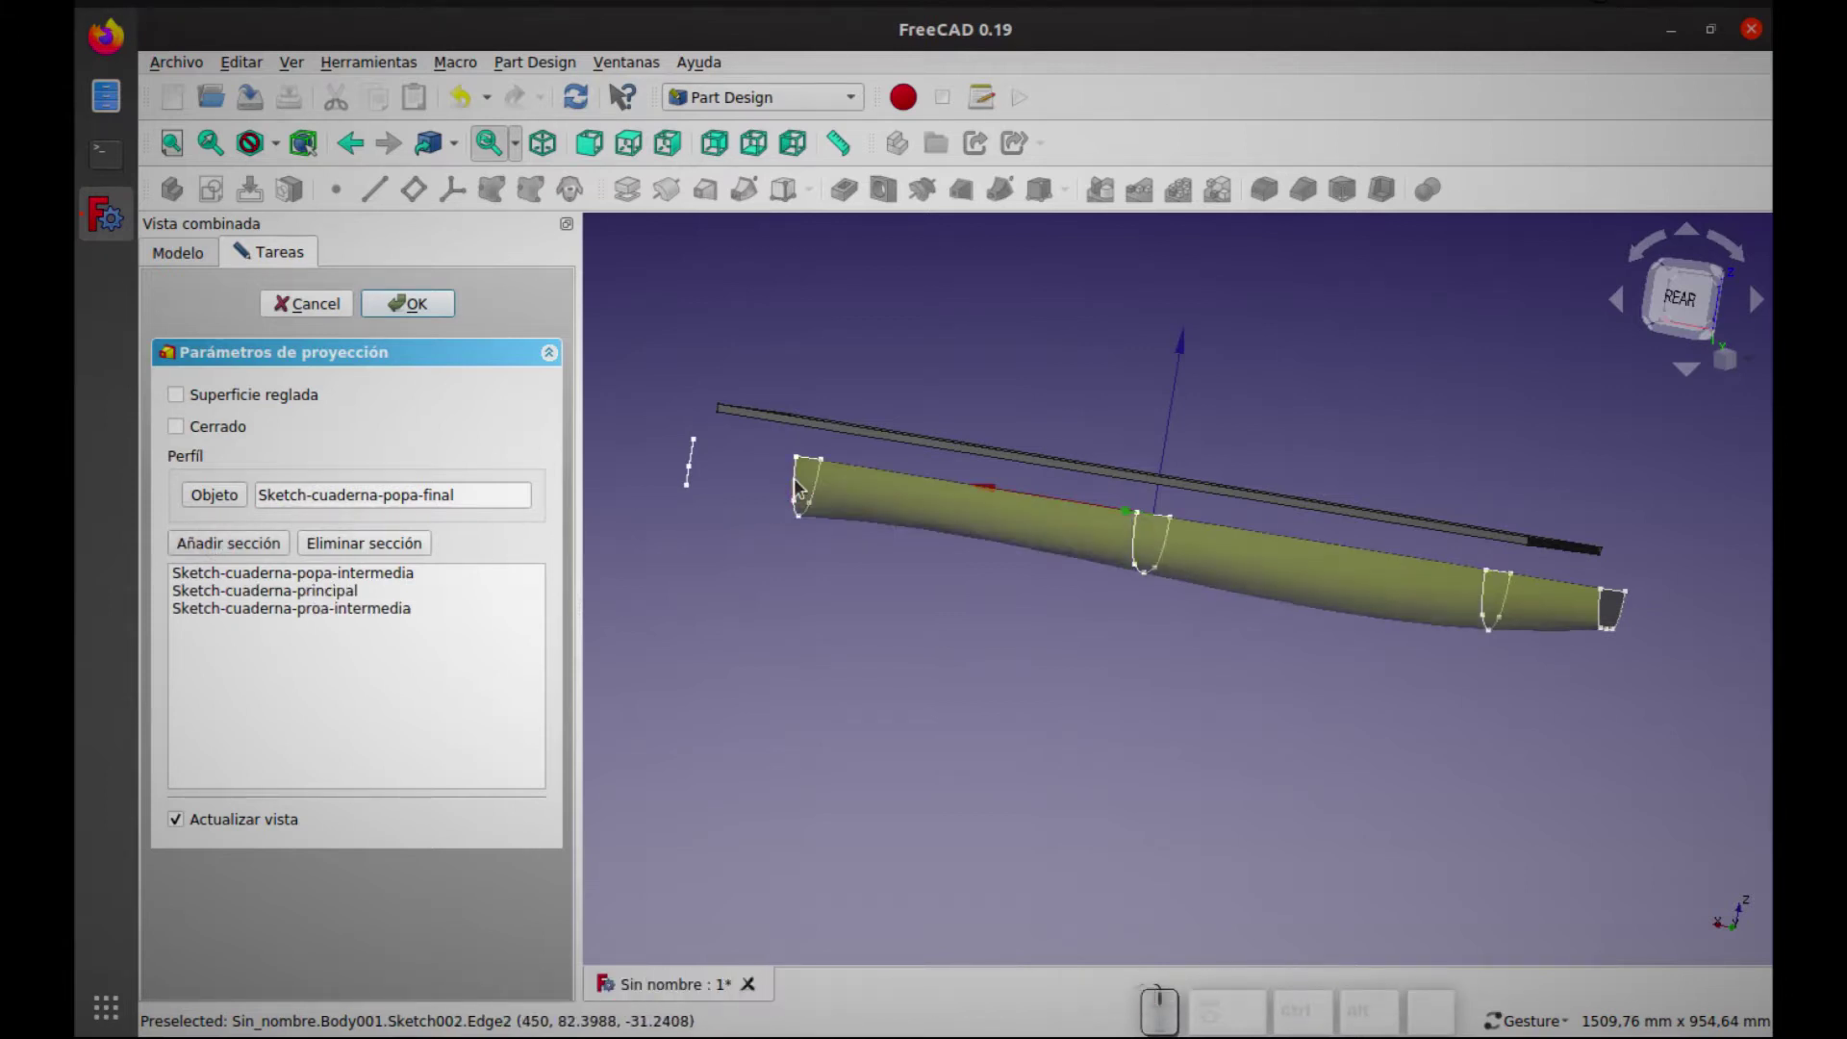
# Add Sketch-cuaderna-proa-punta as a further section of the hull loft
pyautogui.click(216, 546)
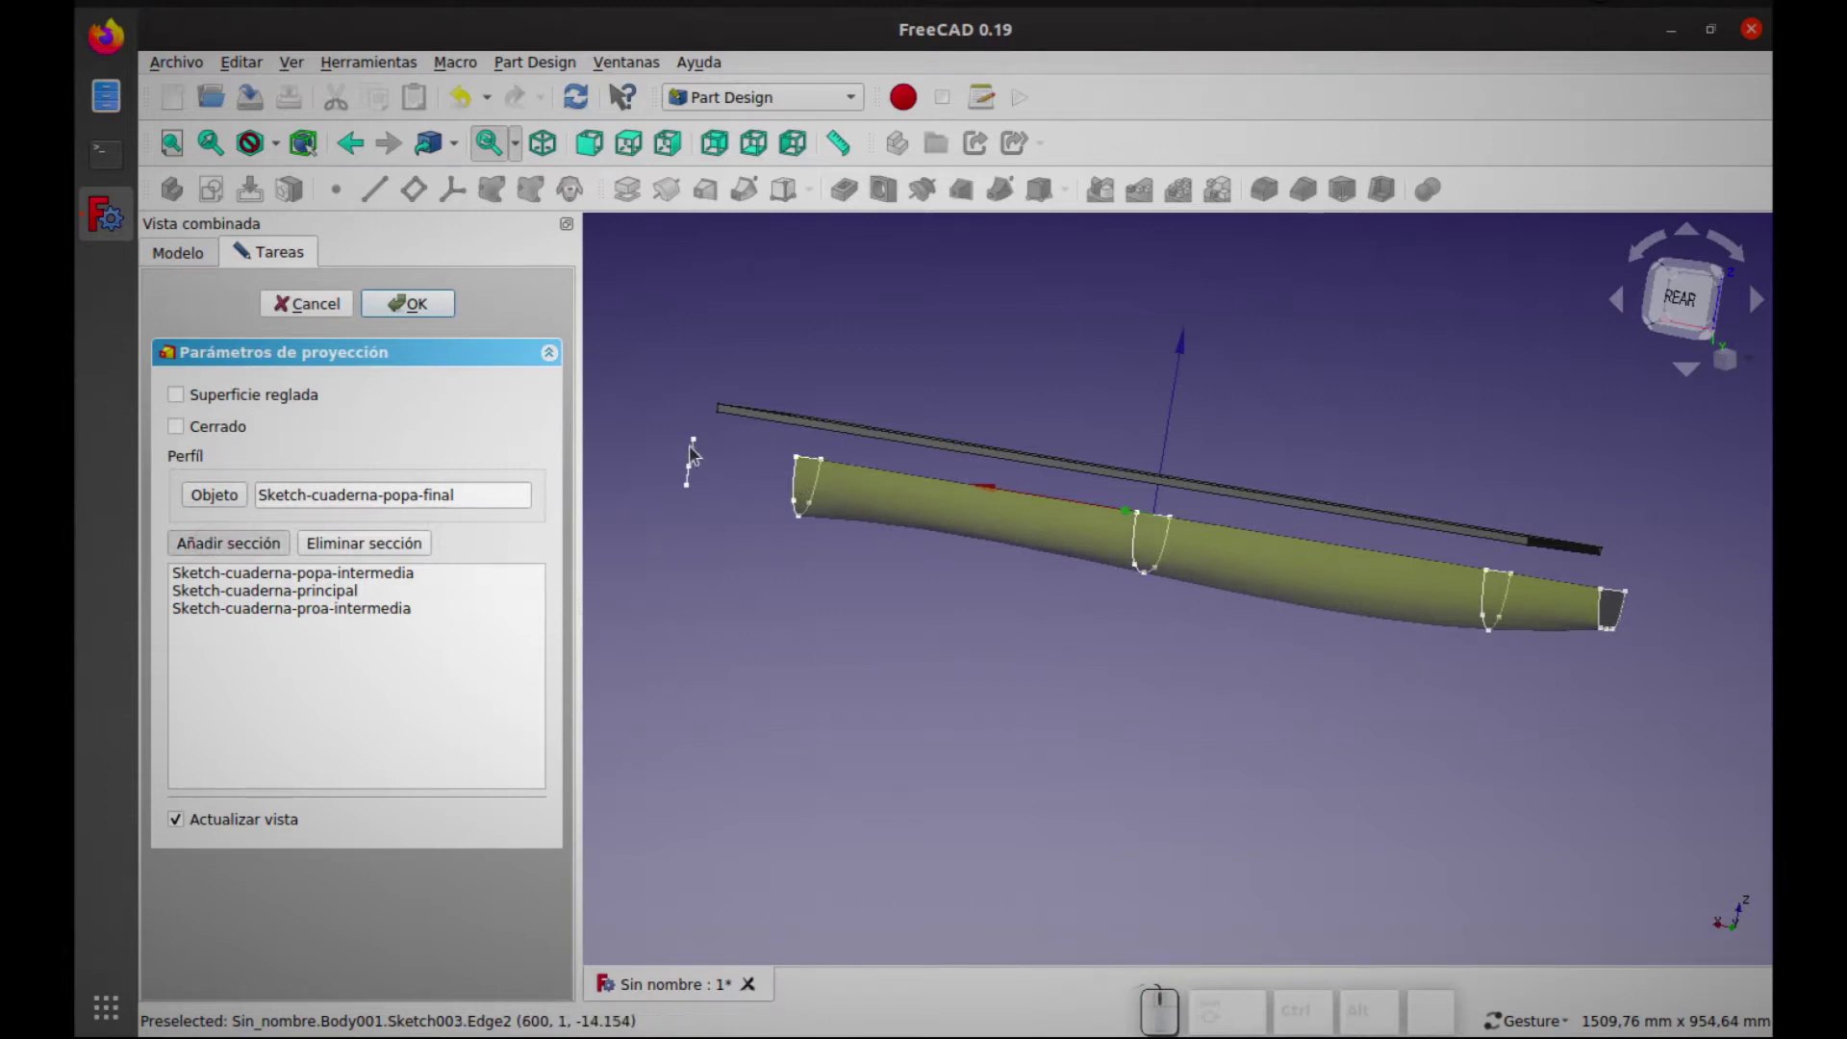
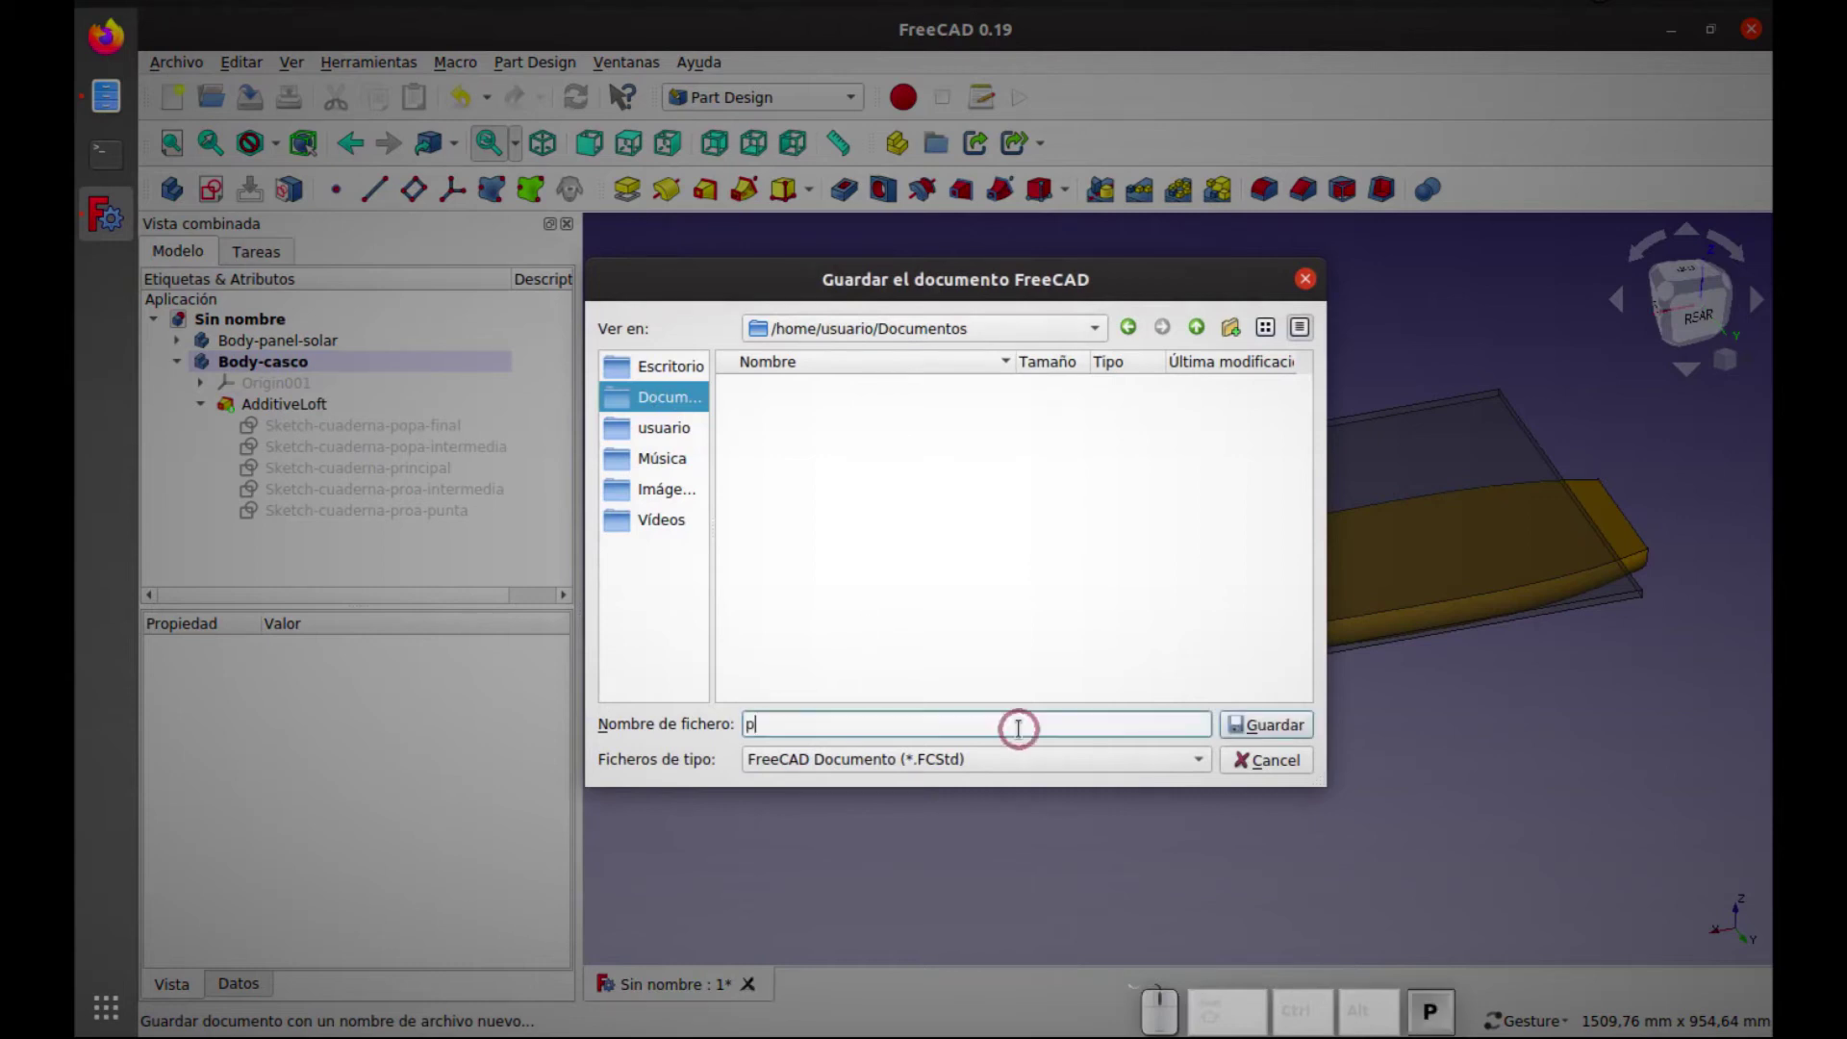
# Enter the file name primer-boceto-casco in the Documentos save dialog
pyautogui.press('BackSpace')
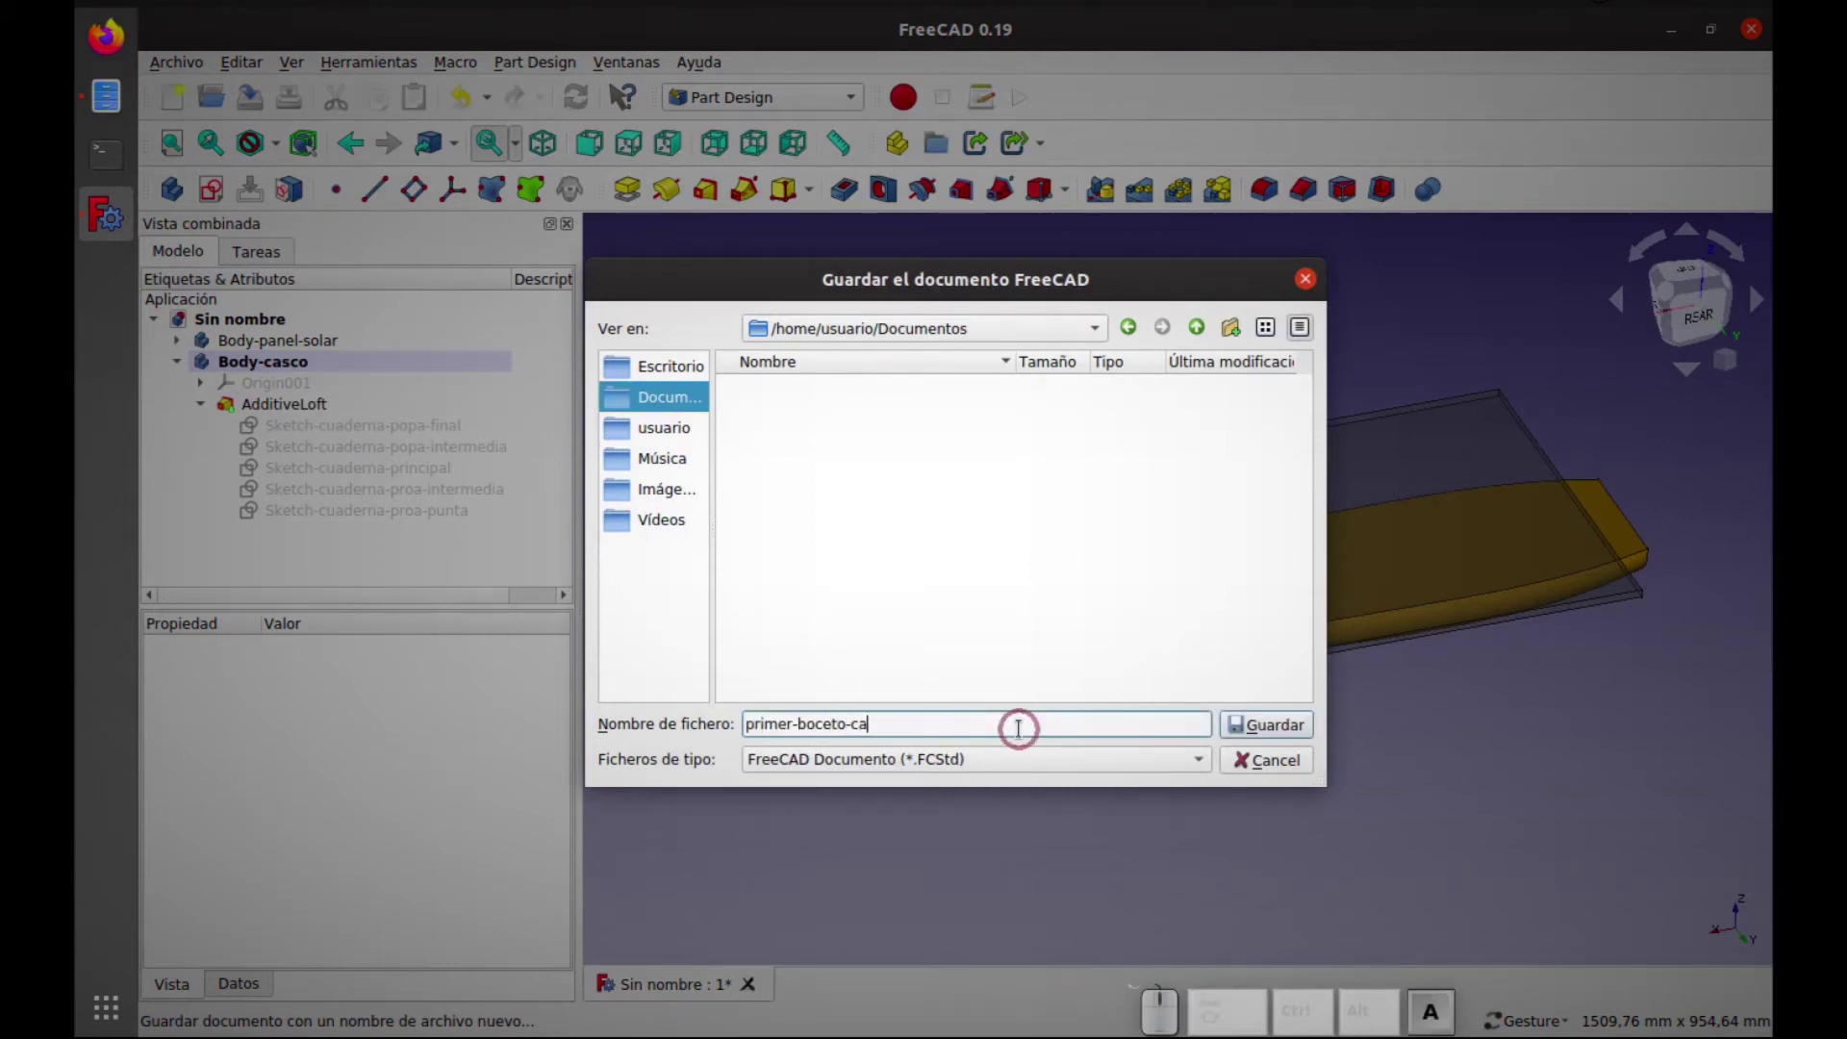